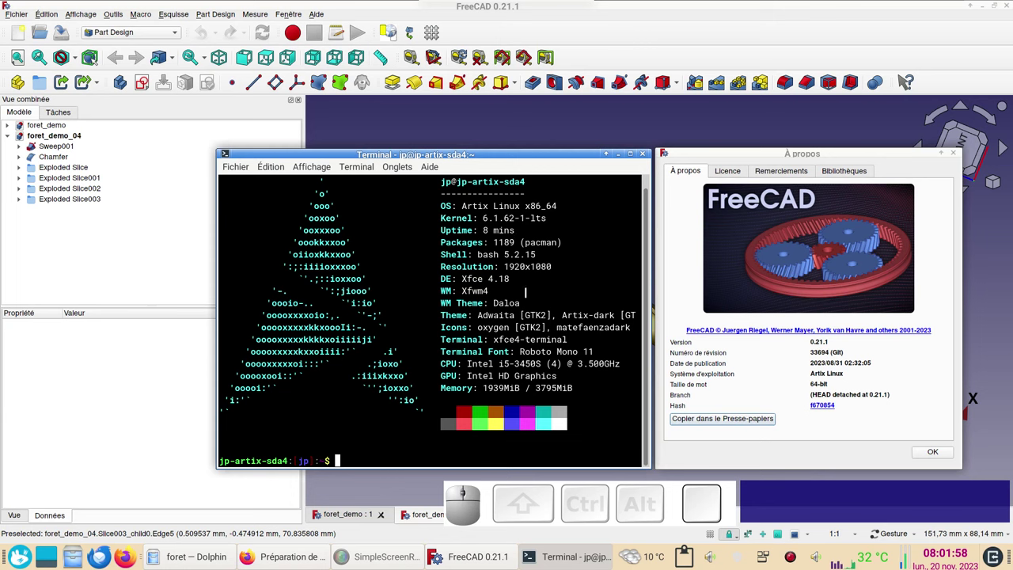
Step: Zoom in on the twisted flutes, select the fluted body and orbit toward the drill tip
click(941, 455)
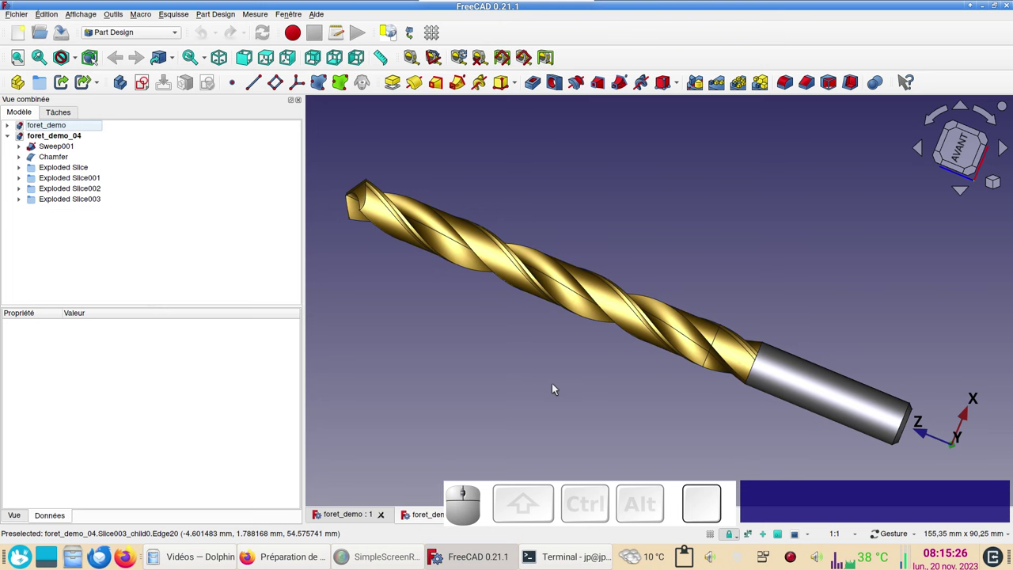
scroll(up, 3)
drag(575, 255, 717, 260)
drag(642, 209, 655, 306)
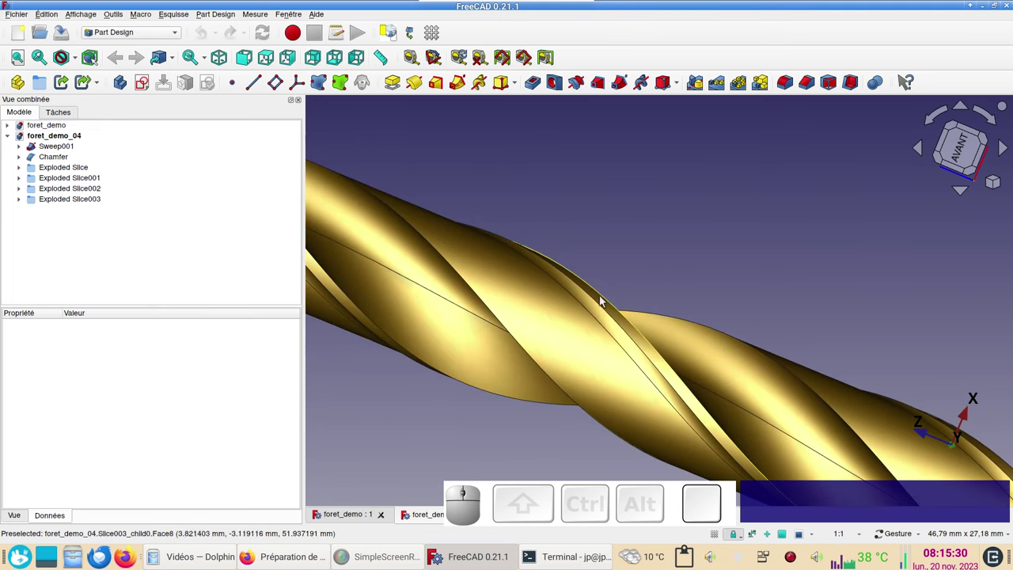
drag(721, 258, 558, 303)
click(543, 300)
scroll(down, 3)
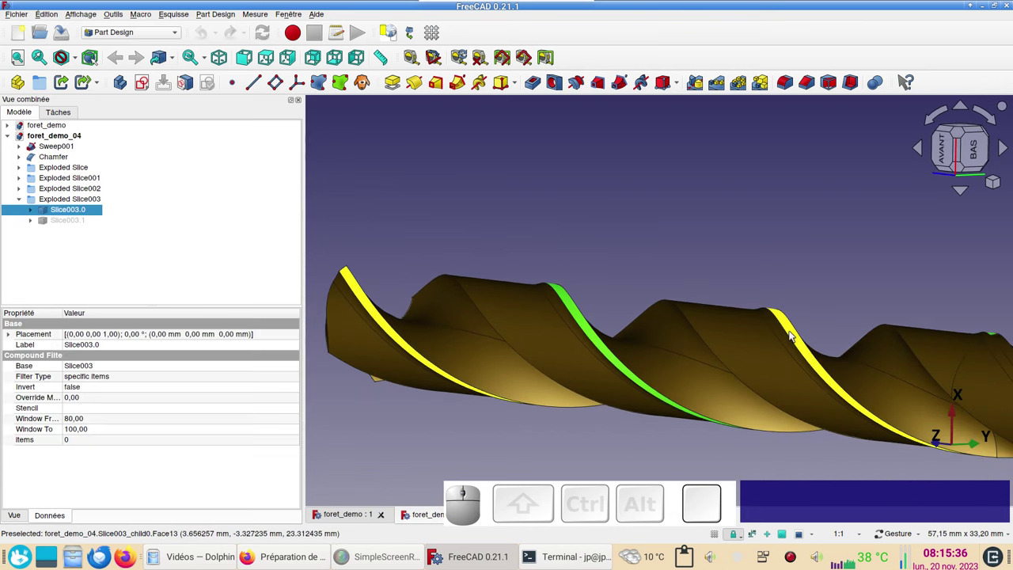
drag(767, 230, 784, 236)
right_click(785, 219)
drag(712, 183, 818, 347)
drag(823, 352, 776, 306)
Step: Switch to the front view and rotate around the cutting tip with the navigation cube
key(KP_1)
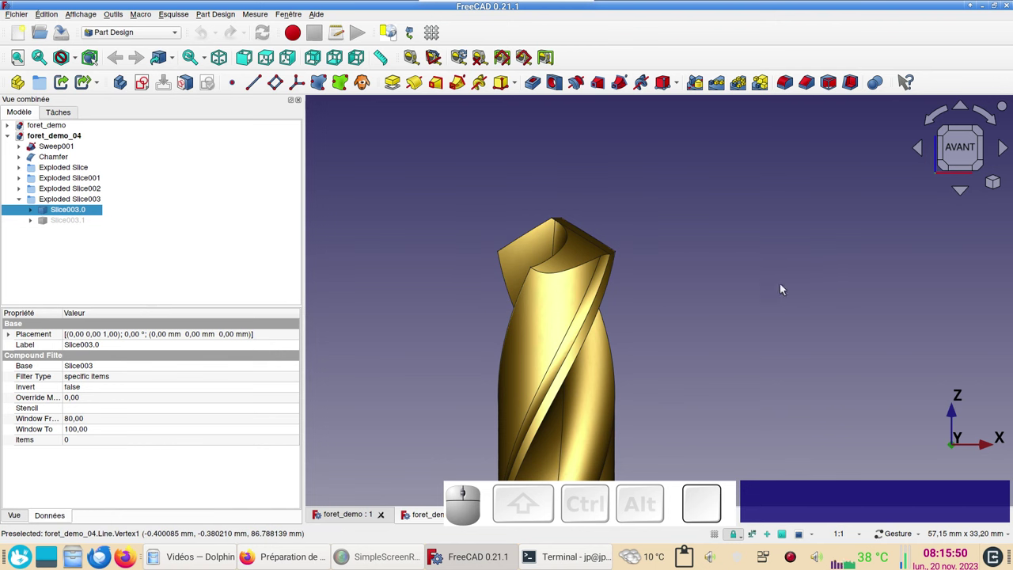
click(923, 153)
click(924, 149)
click(924, 148)
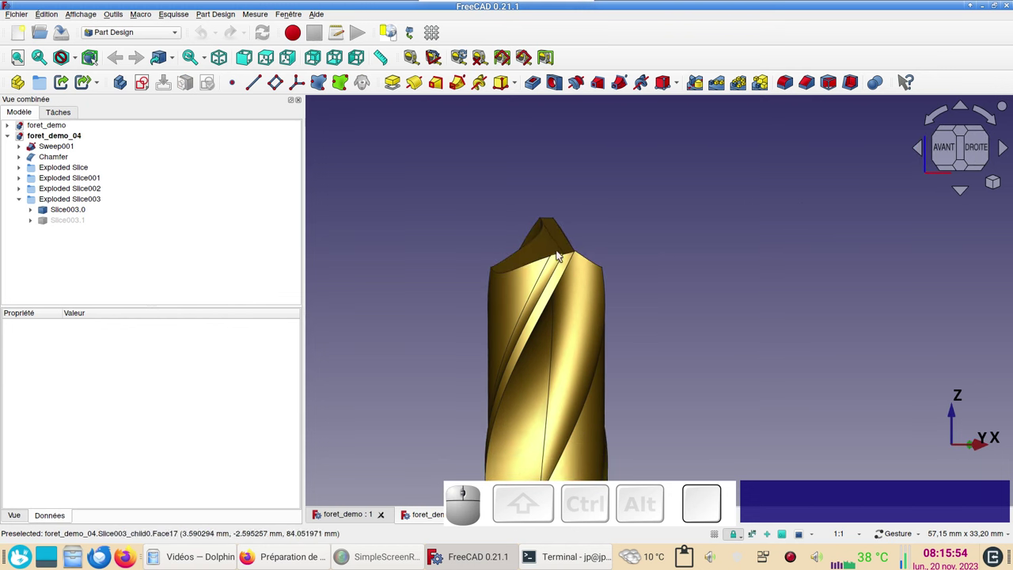
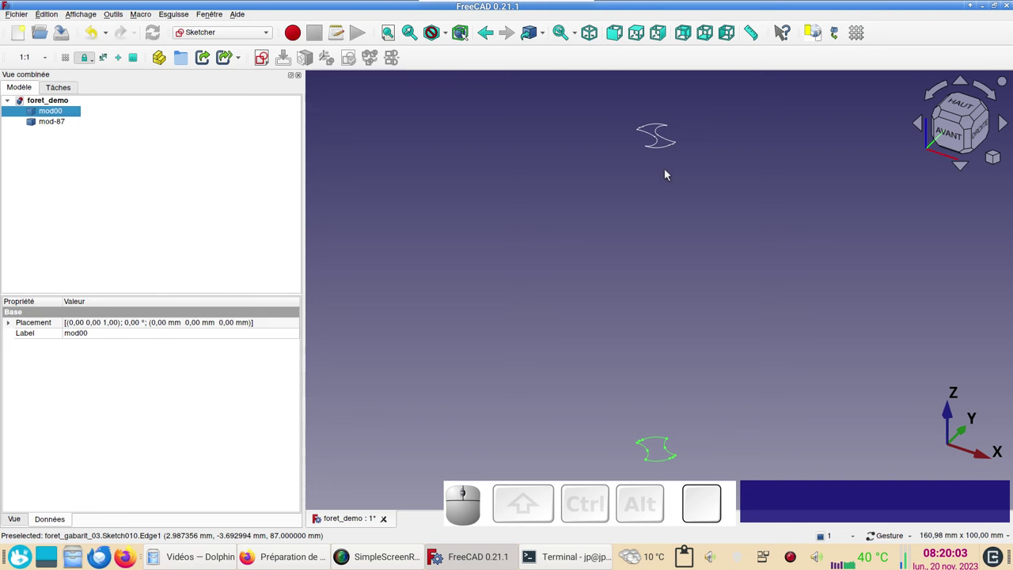
Step: Toggle visibility of the mod-87 and mod00 drill profiles, leaving mod00 hidden
click(71, 125)
key(space)
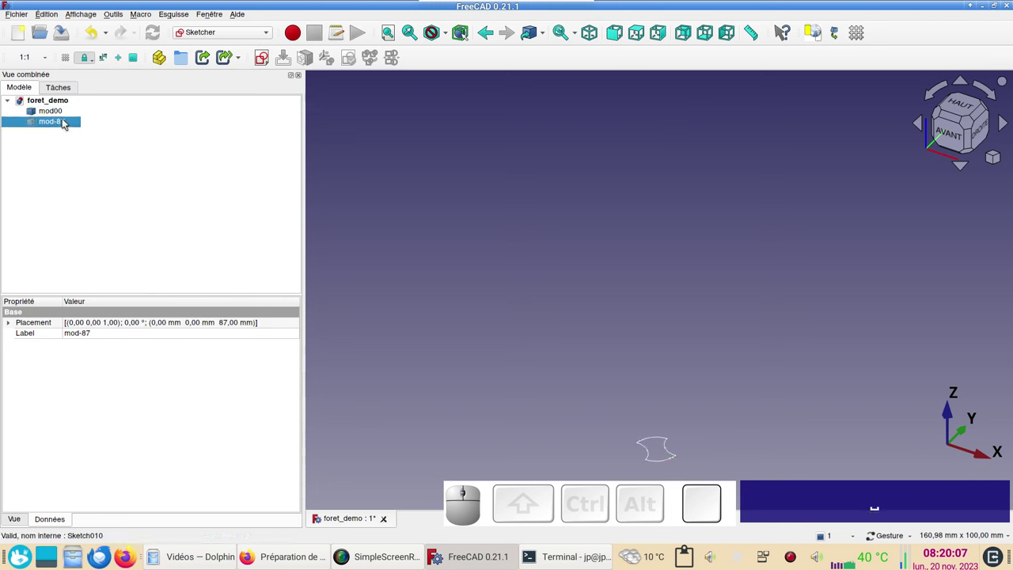
key(space)
click(61, 118)
key(space)
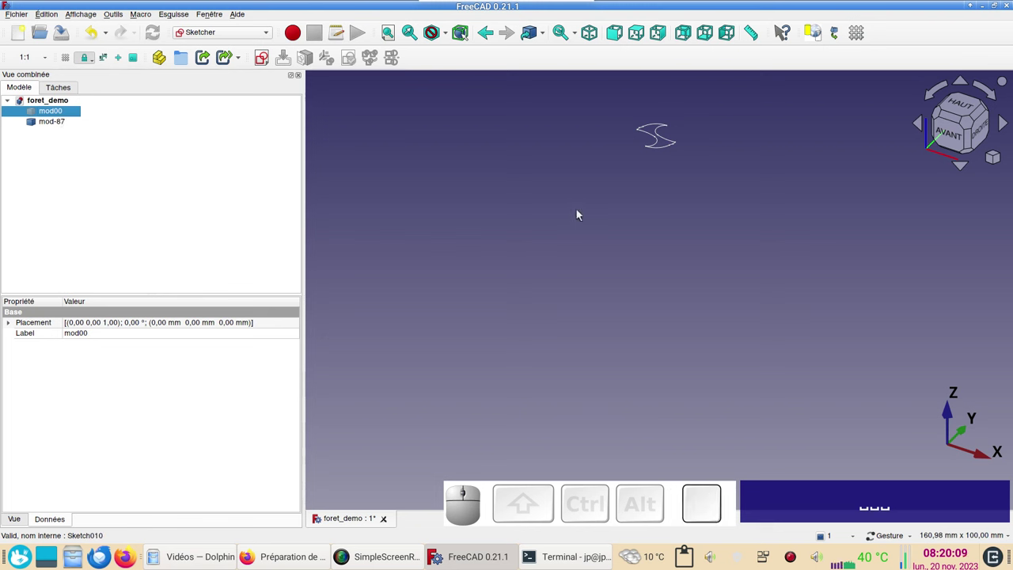
Step: Start a new sketch from the Sketcher menu, reaching the orientation choice
click(243, 34)
click(225, 218)
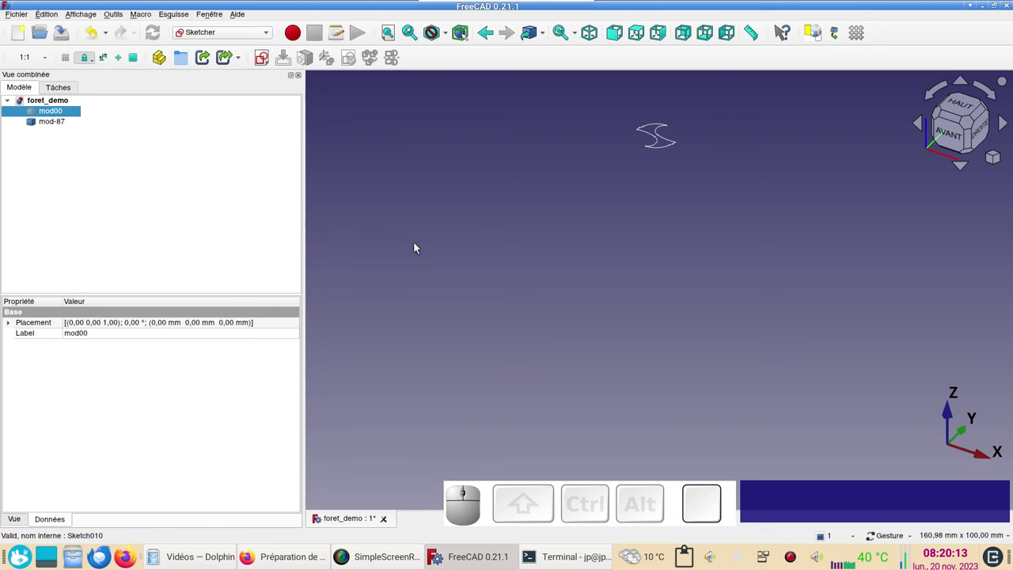
click(418, 162)
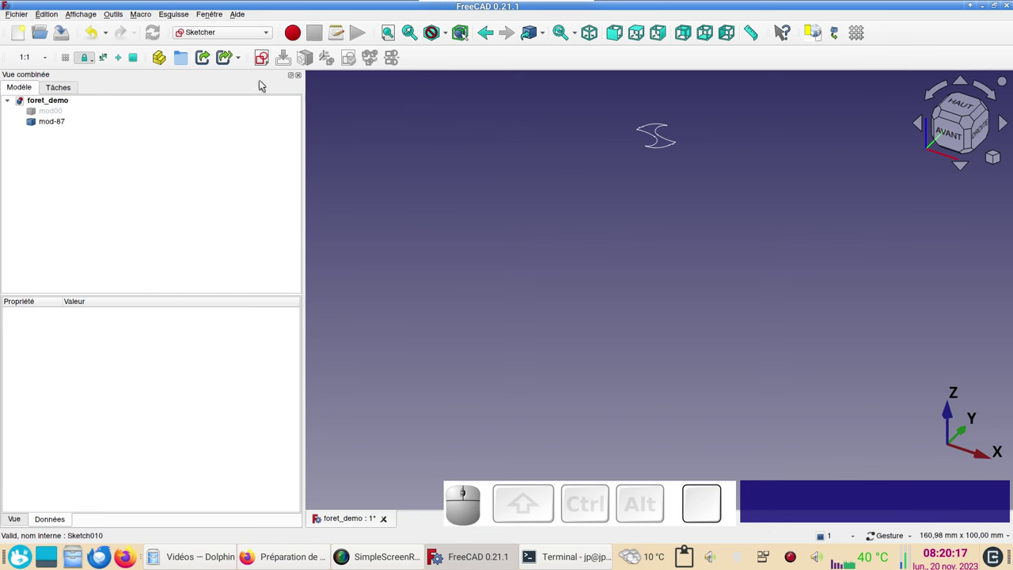
Step: Place the sketch on the XY plane and centre the mod-87 profile in view
click(265, 60)
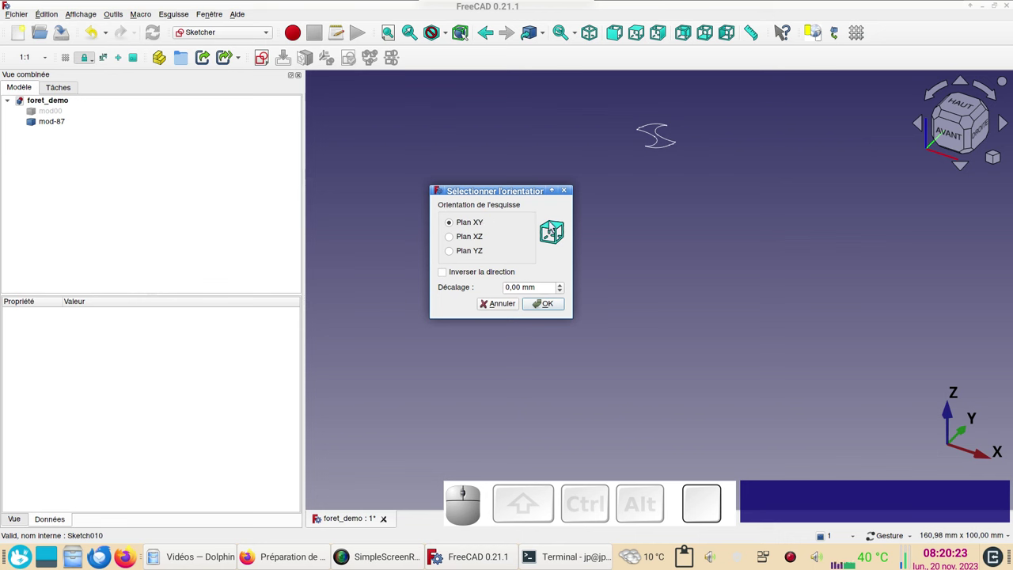
click(563, 307)
scroll(up, 3)
drag(744, 347, 728, 266)
scroll(up, 3)
drag(555, 303, 772, 209)
Step: Draw two concentric circles centred on the sketch origin
scroll(down, 3)
drag(766, 206, 708, 233)
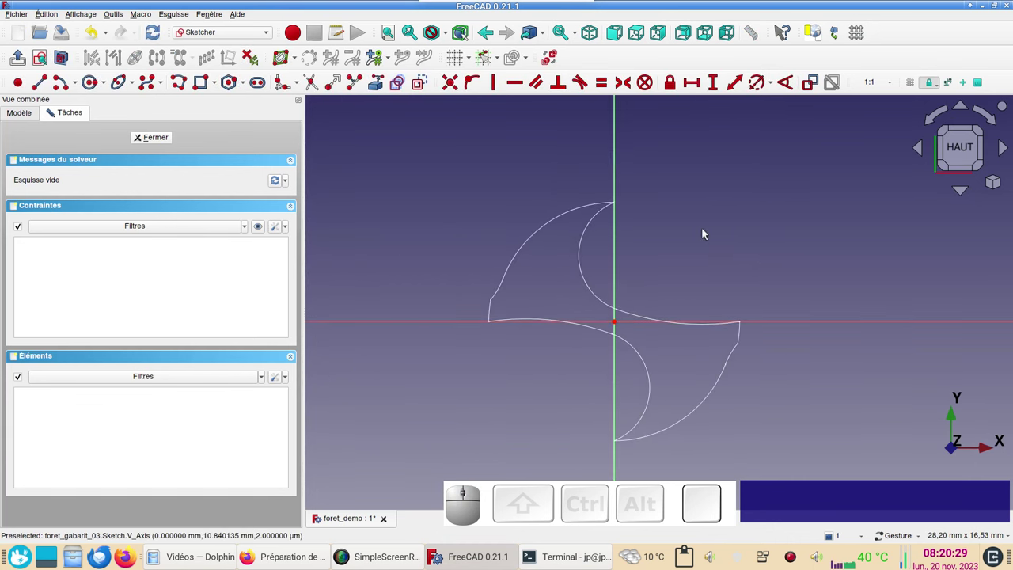
drag(704, 232, 701, 237)
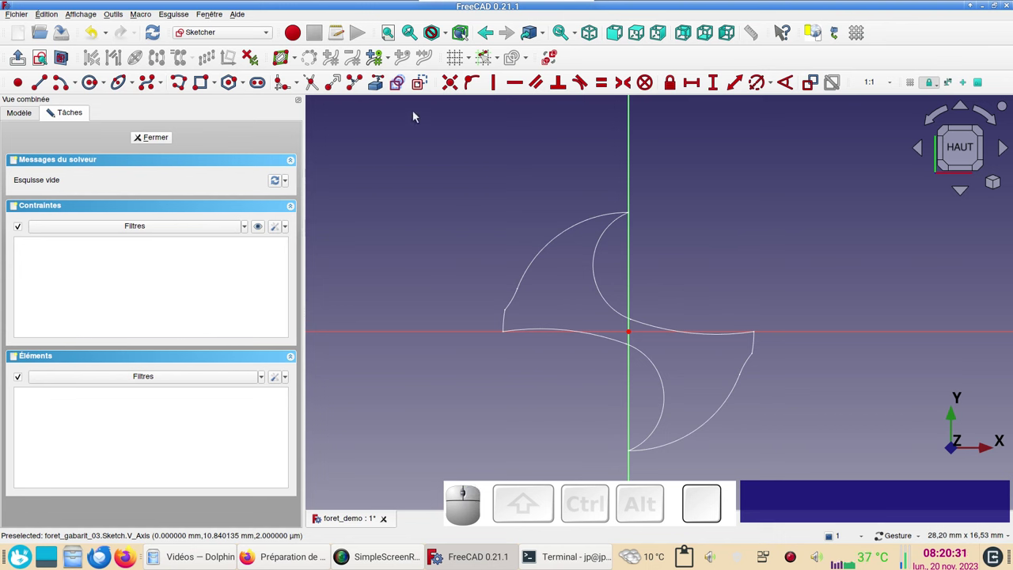
click(429, 80)
click(429, 80)
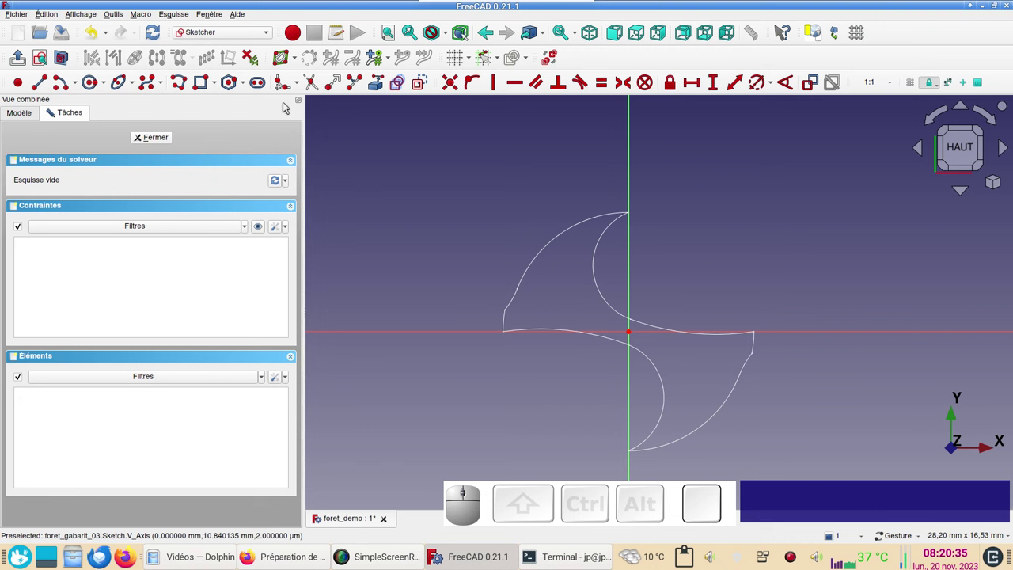
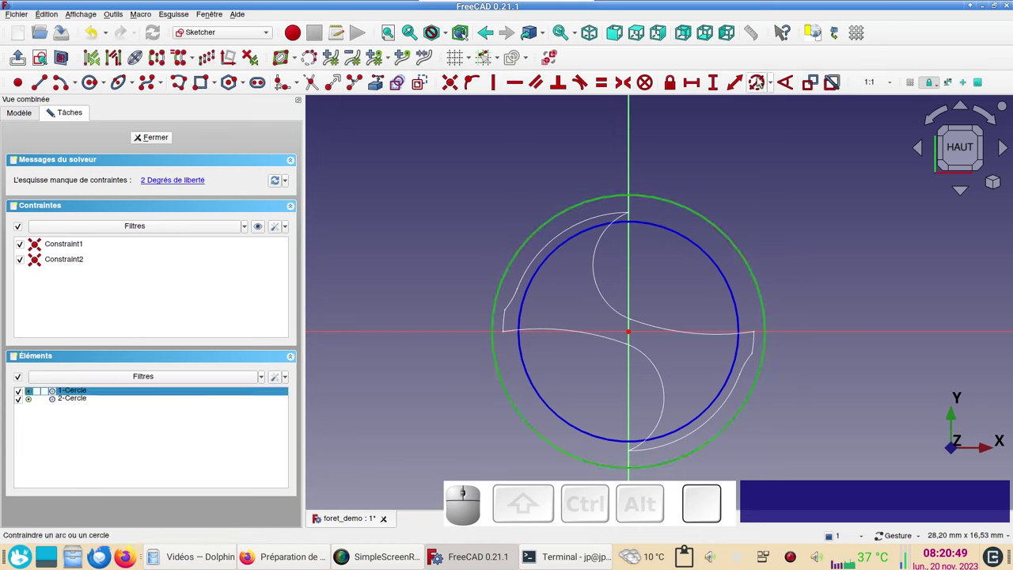
Step: Constrain the outer circle to 10 mm diameter and move its label outward
key(r)
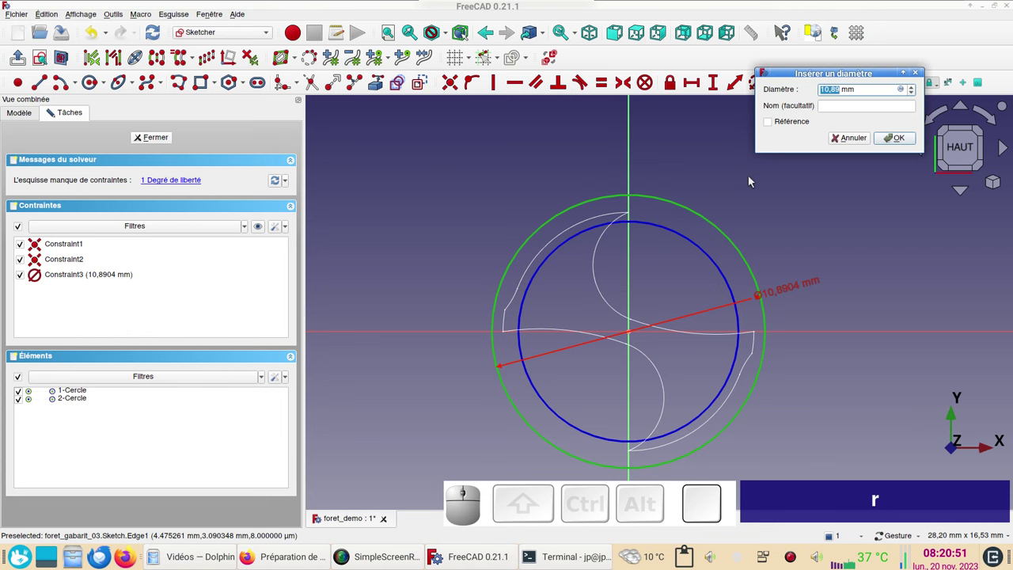
key(KP_1)
key(KP_0)
key(KP_Enter)
drag(783, 294, 749, 273)
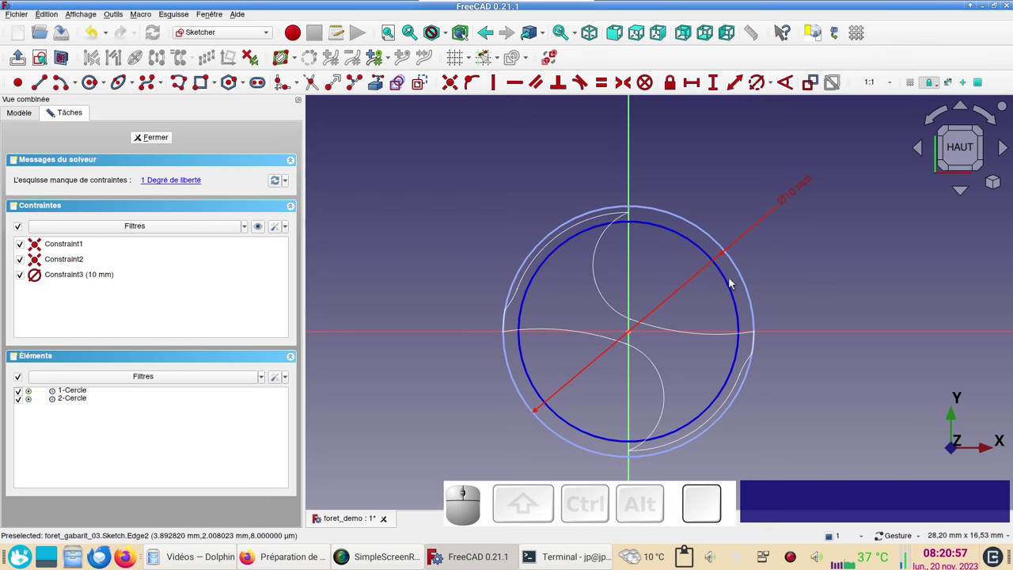
Step: Constrain the inner circle to 9.5 mm diameter
click(732, 285)
key(r)
key(KP_9)
key(KP_Decimal)
key(KP_5)
key(KP_Enter)
text(r)
key(KP_9)
text(.)
key(KP_5)
key(Return)
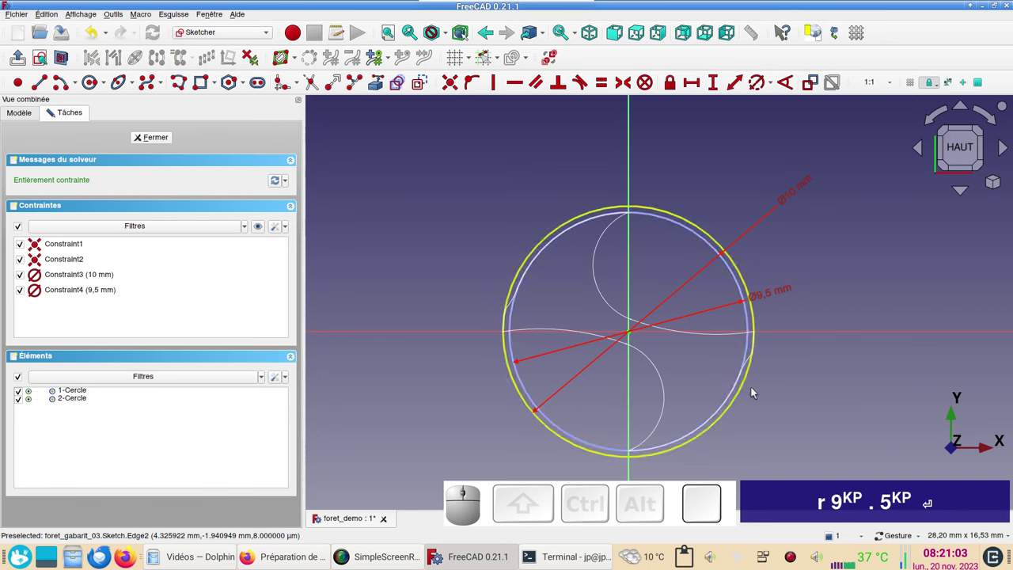
Step: Begin a line spanning across the circles
scroll(up, 3)
scroll(down, 3)
click(40, 90)
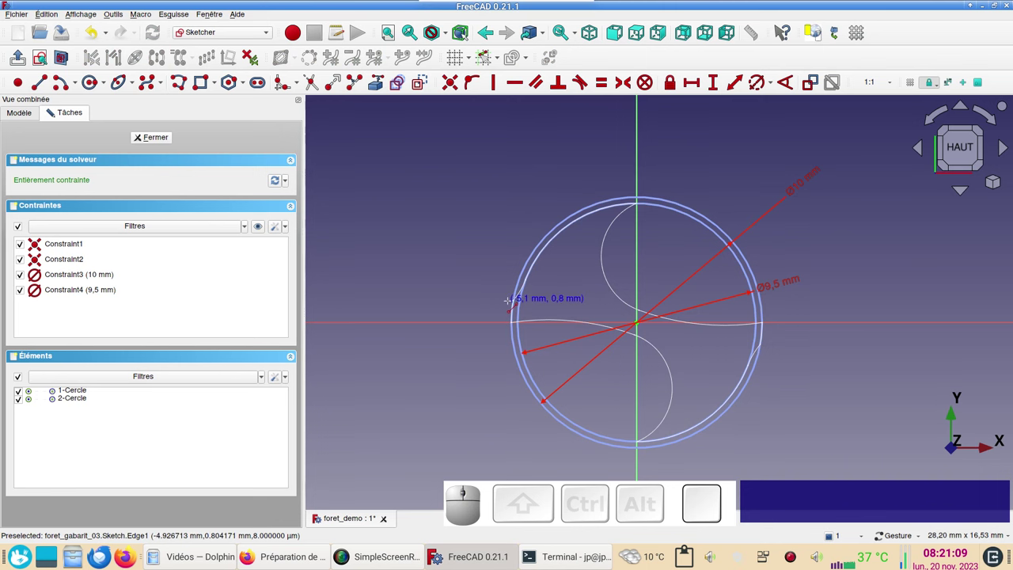
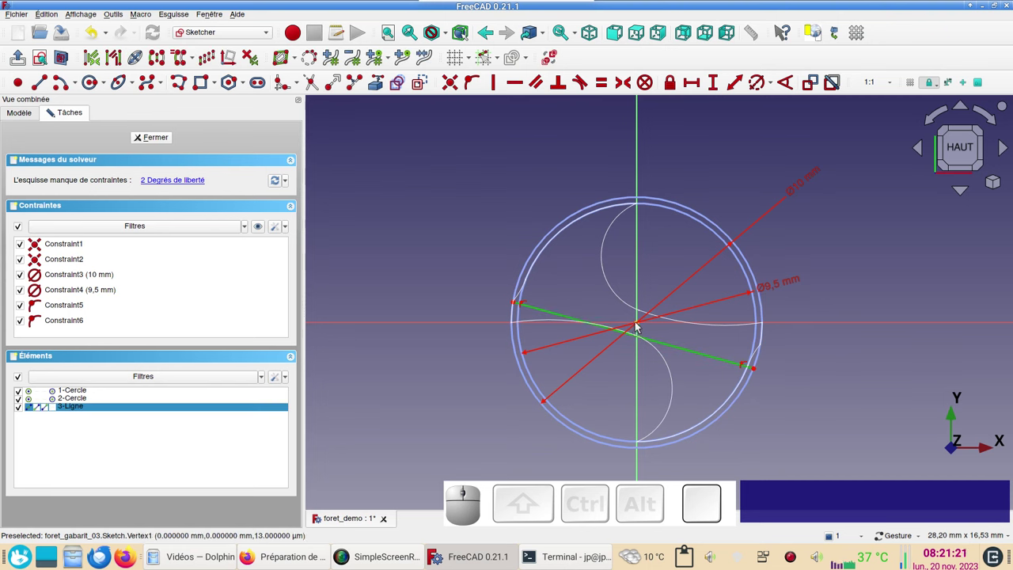
Step: Attach the spanning line to the outer circle and angle it 10° from the horizontal axis
click(641, 323)
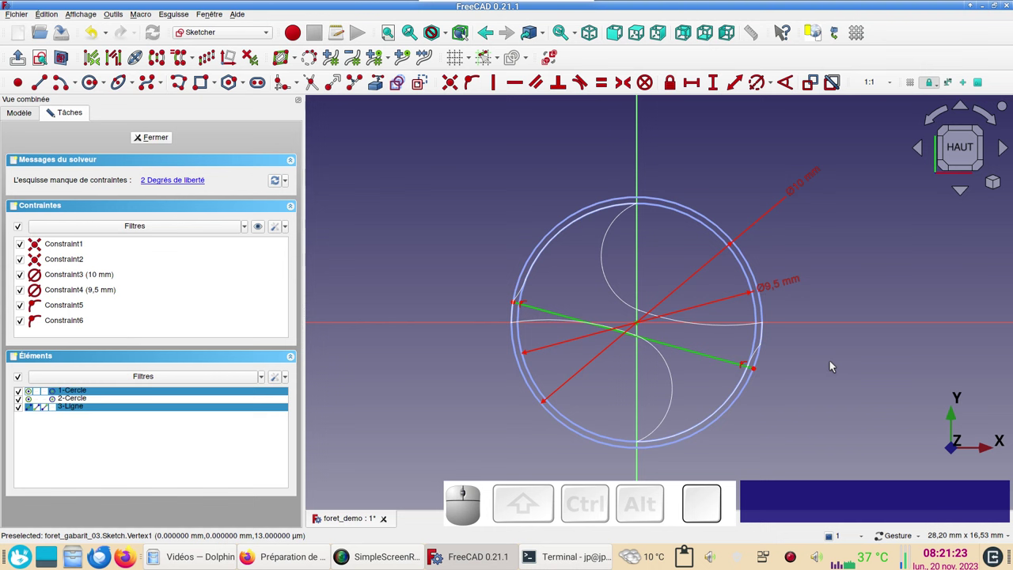
key(o)
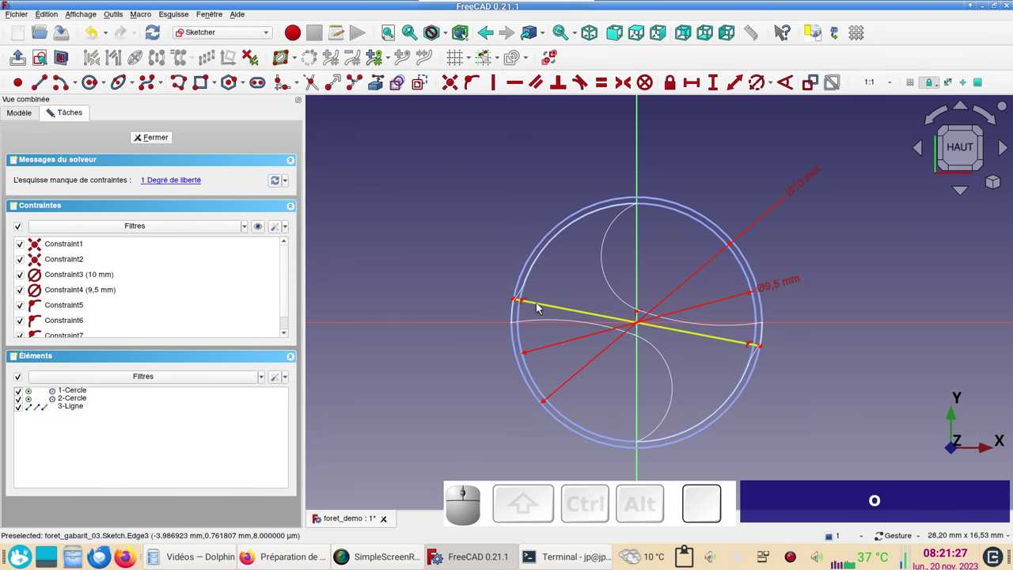
click(542, 305)
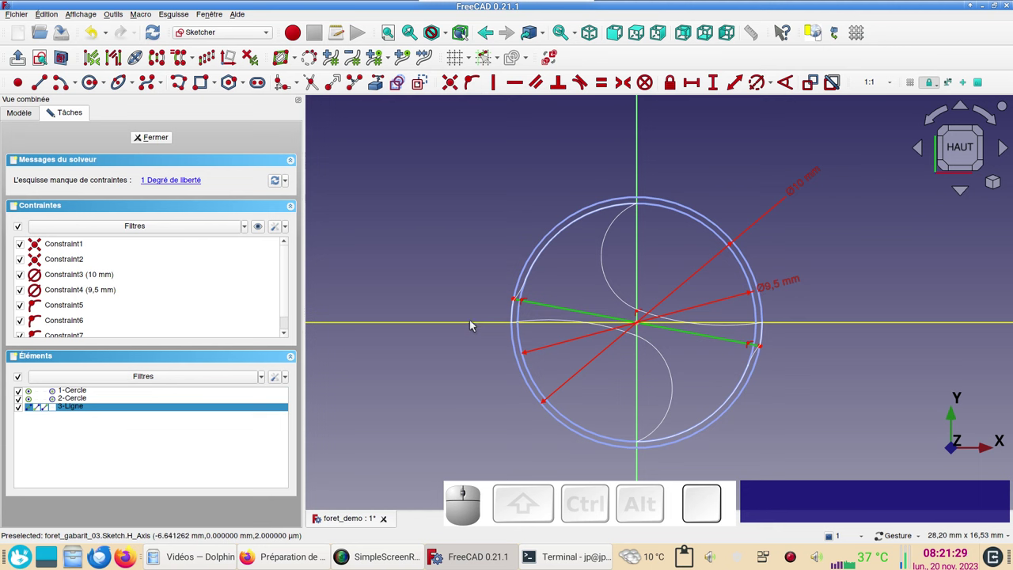
click(476, 323)
click(790, 87)
key(KP_1)
key(KP_0)
key(KP_Enter)
Step: Zoom in on the sketch centre for the short crossing line
scroll(up, 3)
right_click(587, 283)
scroll(down, 3)
scroll(up, 3)
drag(787, 348, 685, 348)
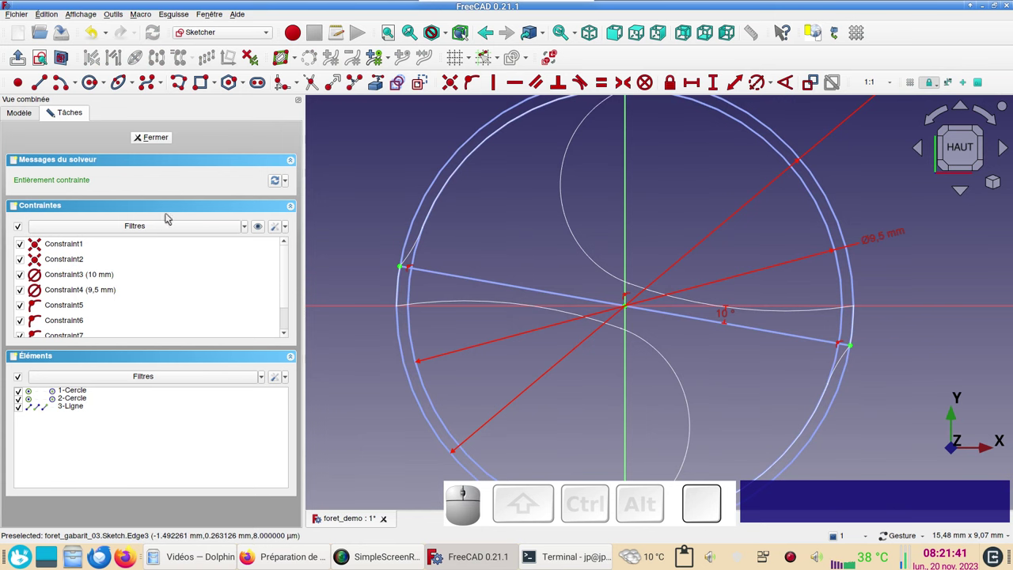
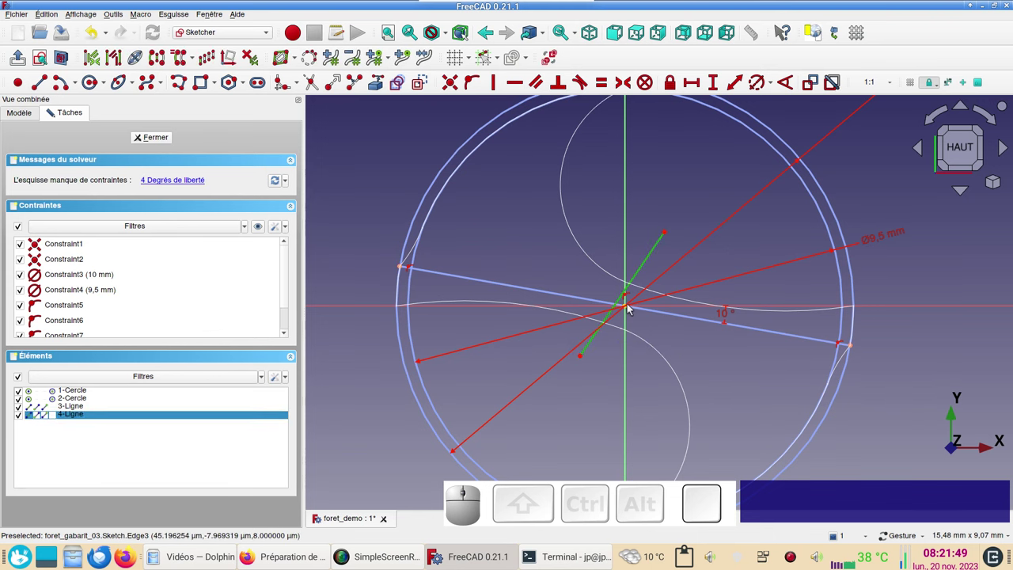
Step: Fix the line on the outer circle, make the short line's ends symmetric and drag it through the centre
click(631, 308)
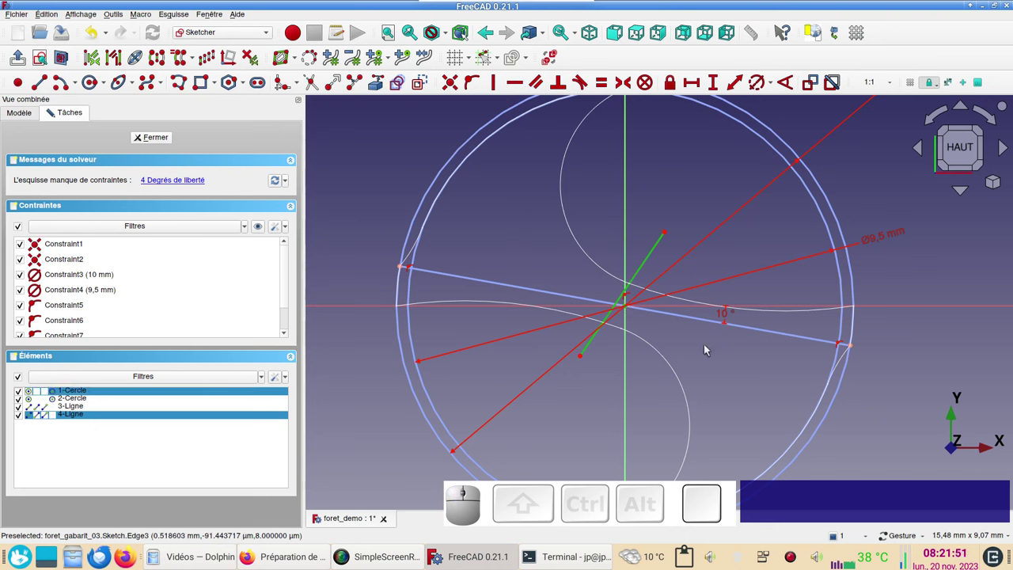
text(o)
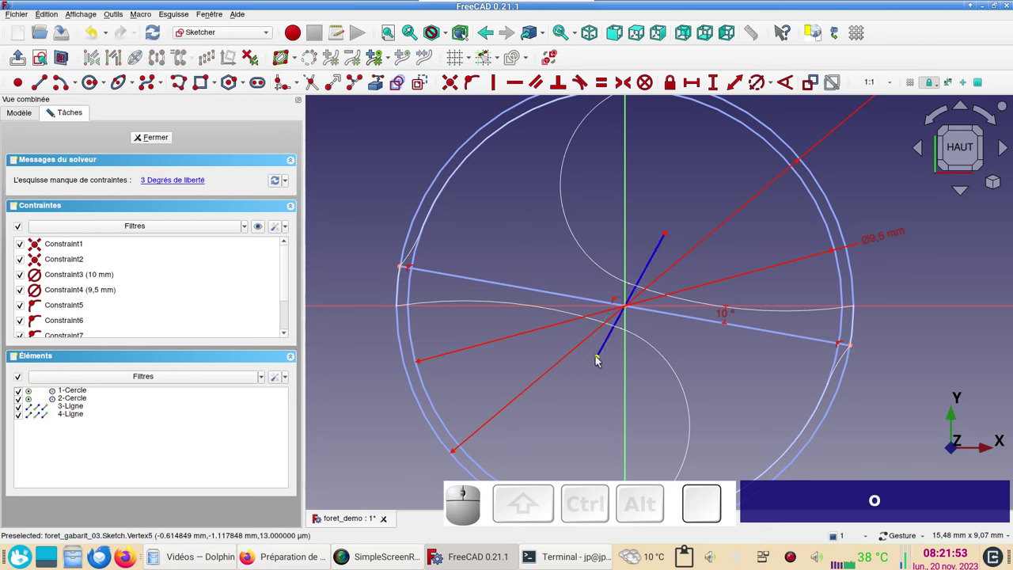
click(601, 360)
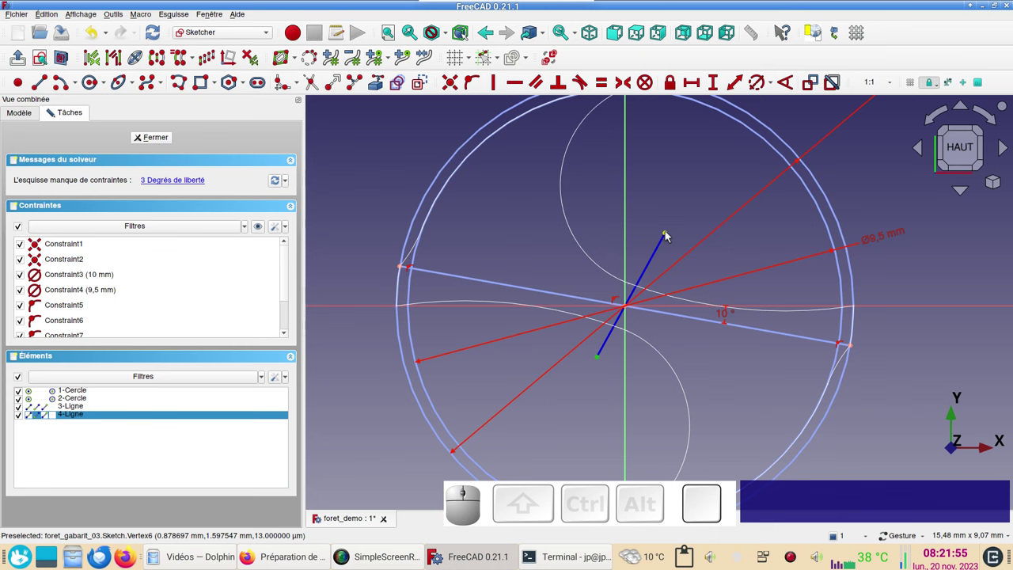
click(670, 235)
click(631, 310)
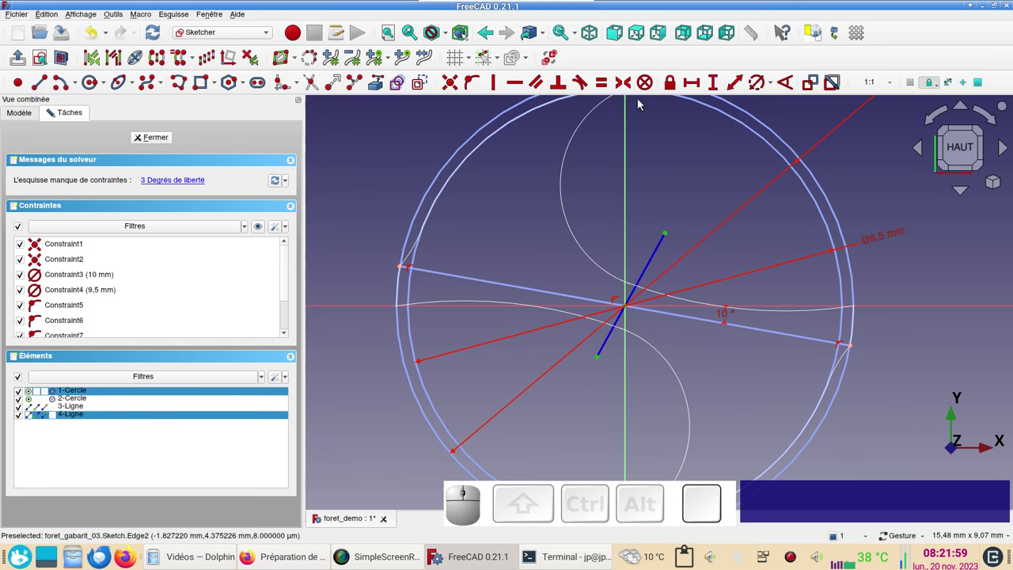
key(s)
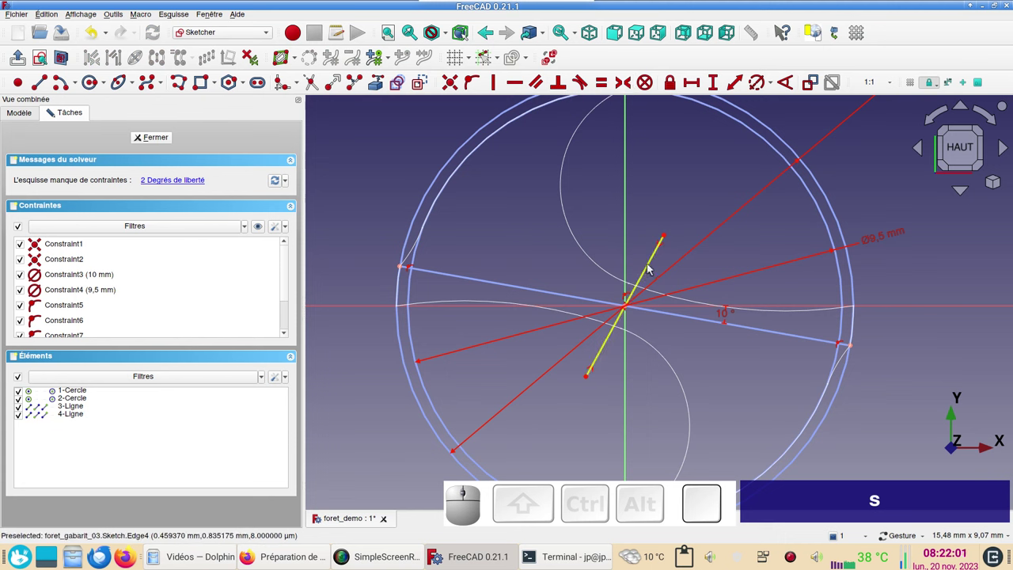
drag(657, 261, 617, 336)
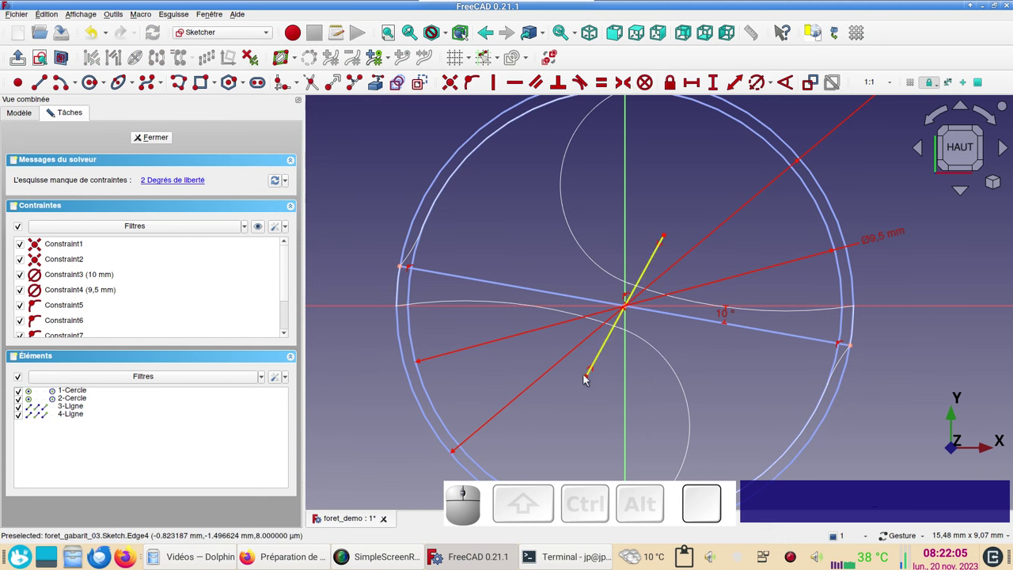
drag(590, 378, 654, 346)
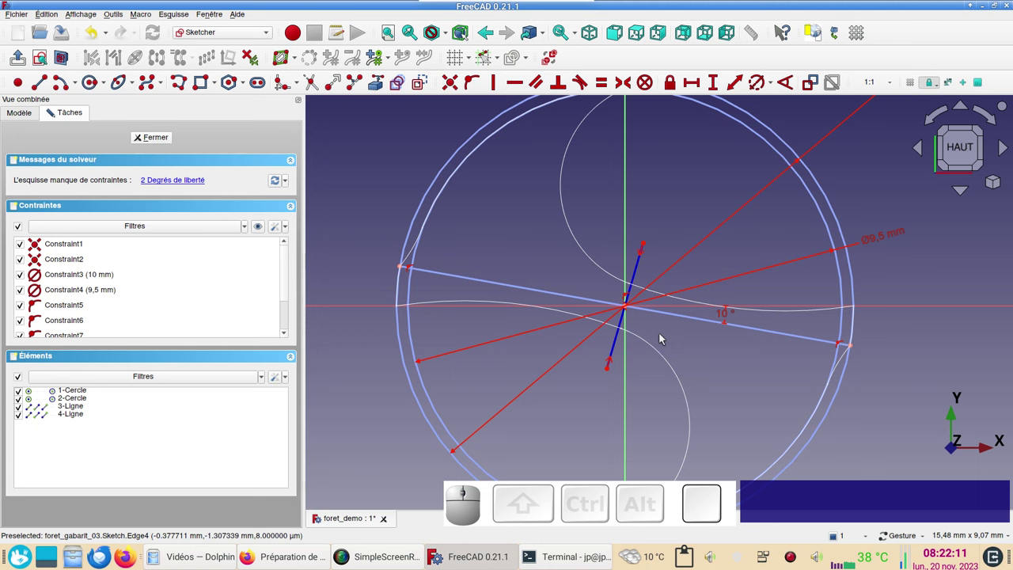
Step: Make the centre line perpendicular to the cutting lip and 1 mm long
click(621, 342)
click(671, 315)
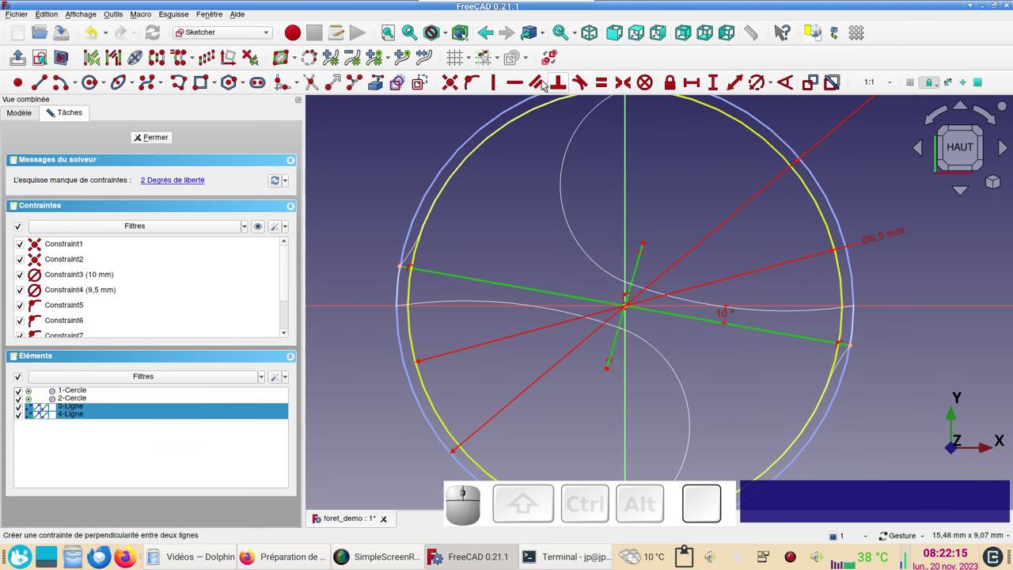
key(n)
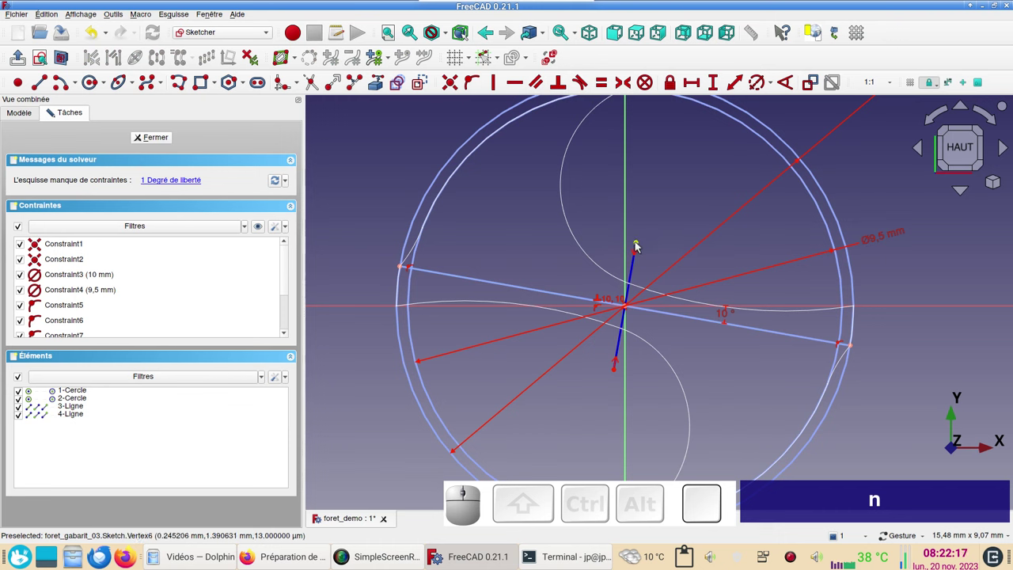
click(641, 243)
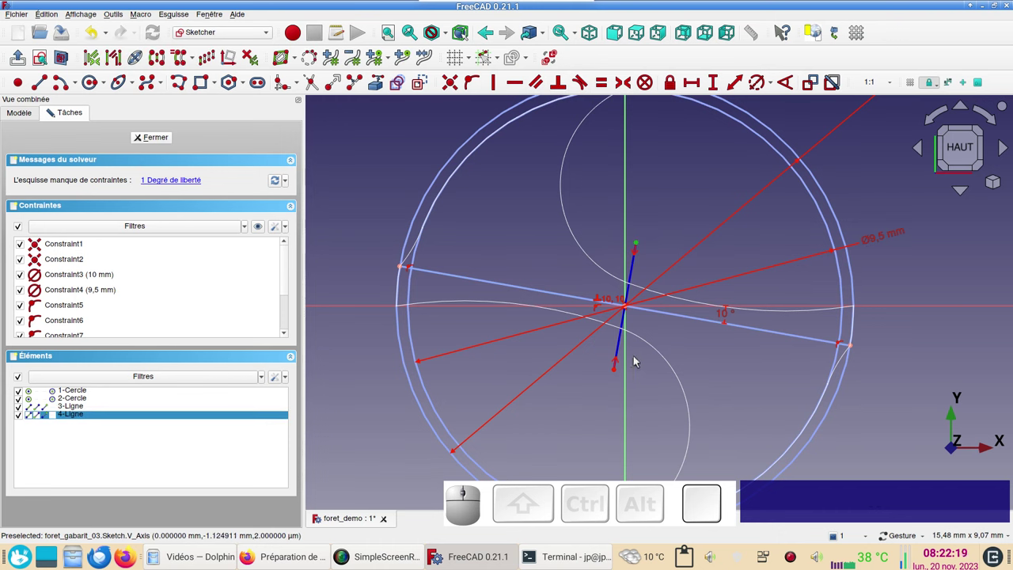
click(693, 349)
click(624, 346)
click(741, 78)
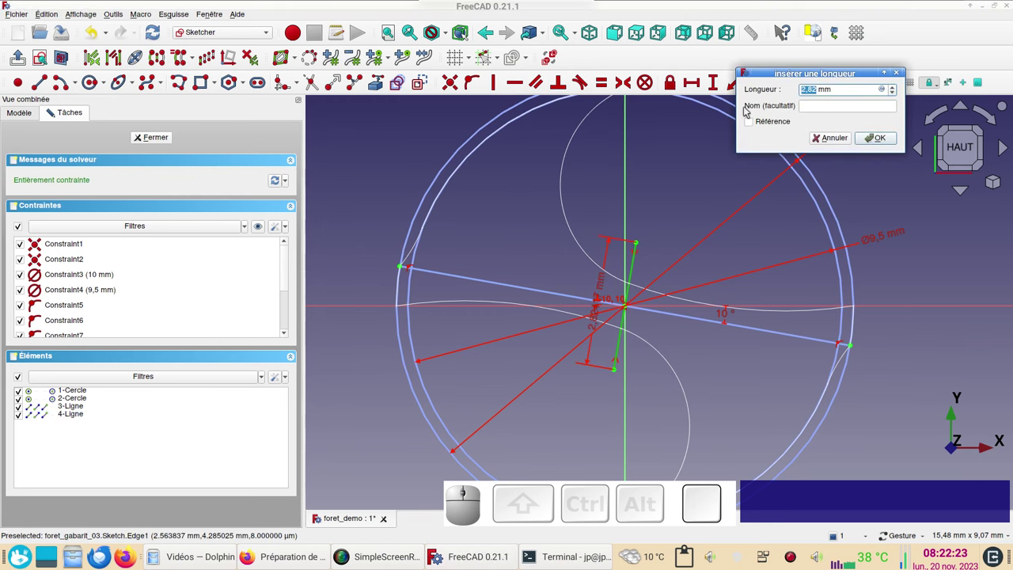
key(KP_1)
key(KP_Enter)
Step: Turn the short centre line into construction geometry
scroll(down, 3)
drag(691, 208, 828, 450)
scroll(up, 3)
drag(793, 364, 762, 337)
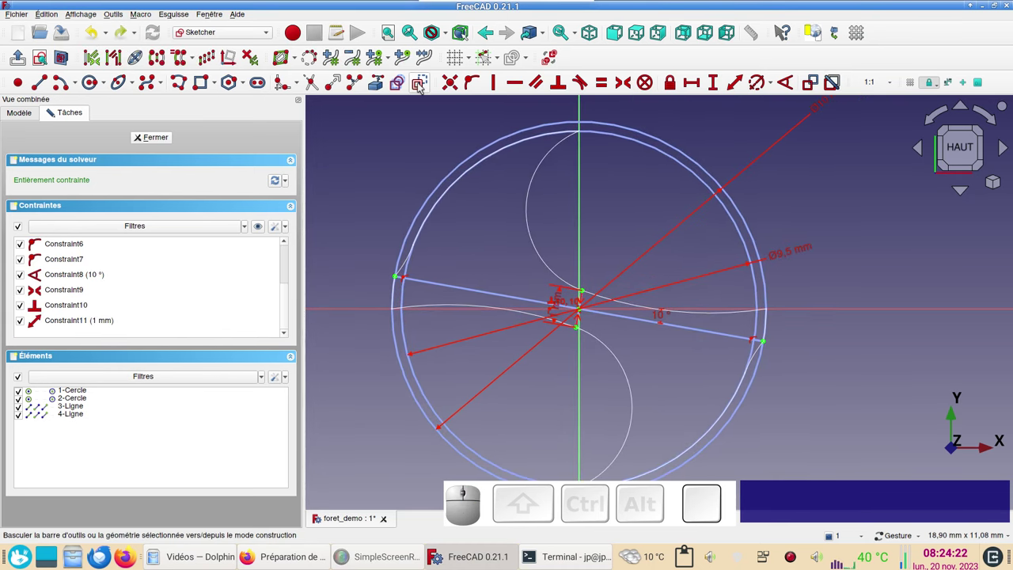
click(423, 85)
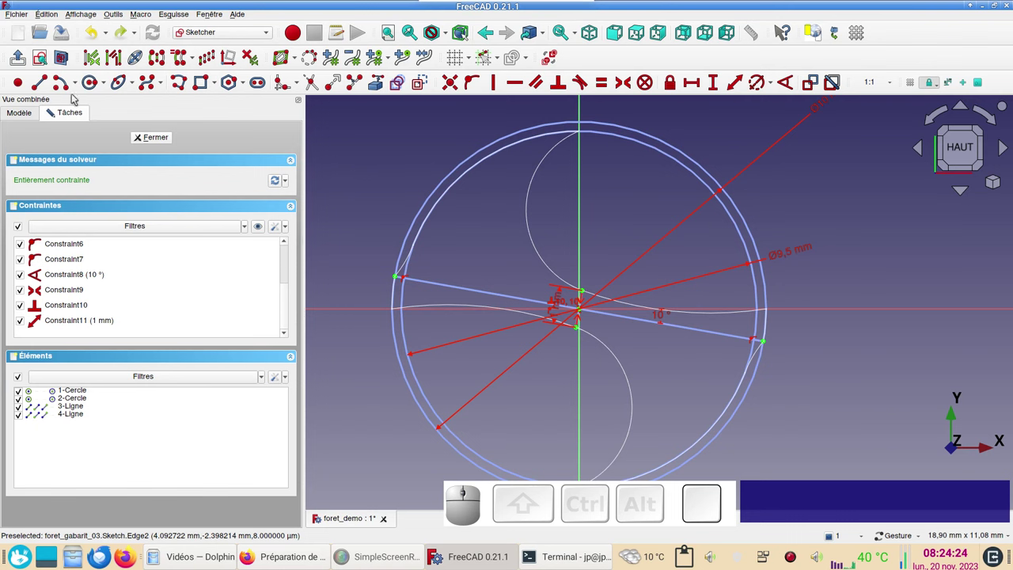
Step: Draw the flute arcs centred at the sketch origin
click(428, 84)
click(409, 125)
click(424, 86)
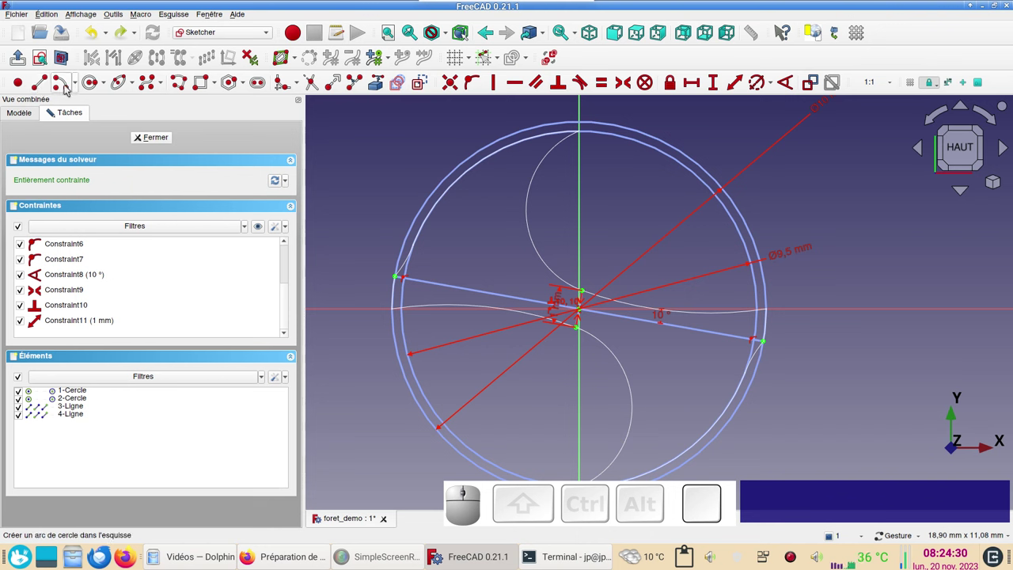
click(68, 86)
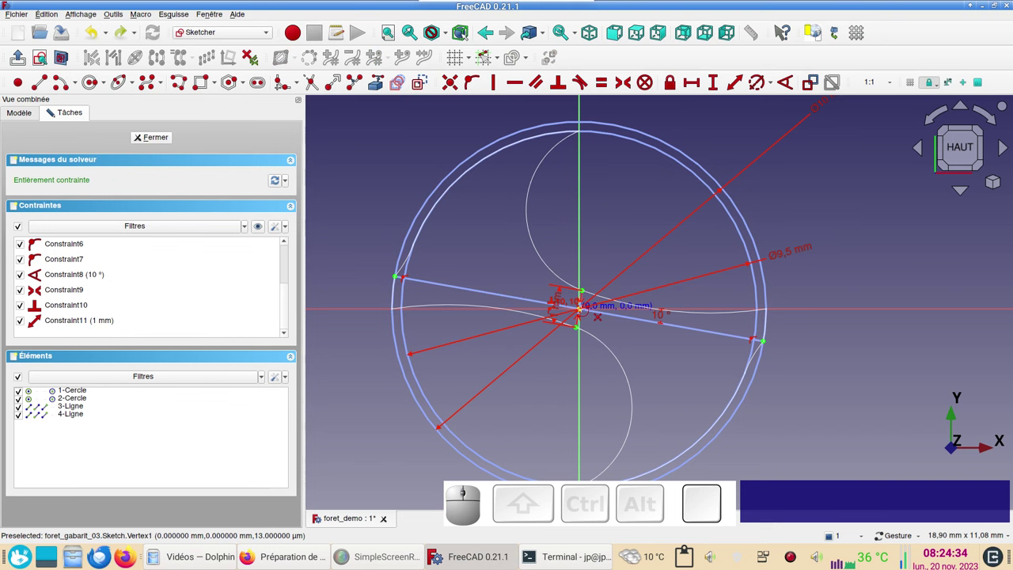
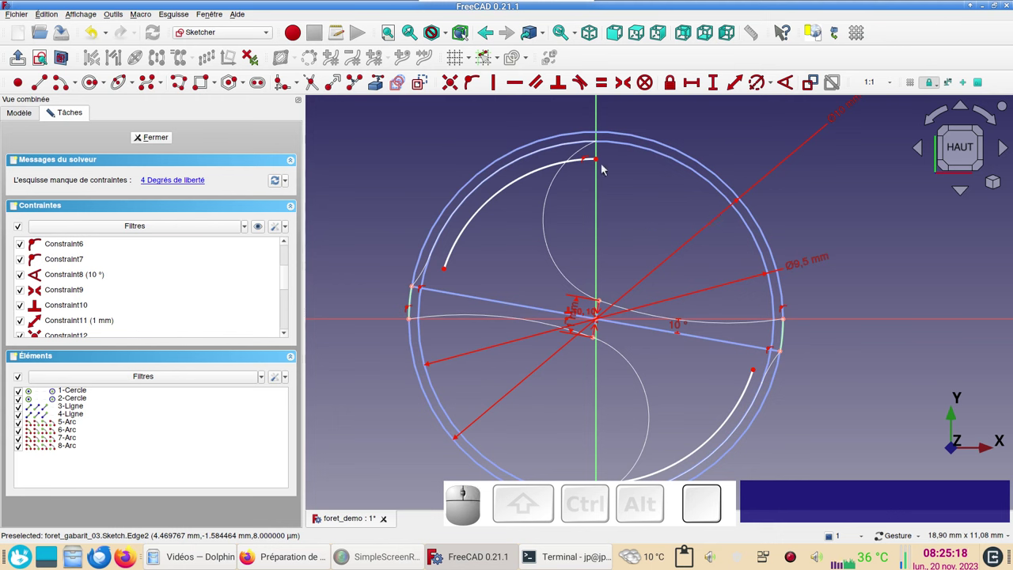
Step: Constrain the upper and lower flute arc ends onto the outer circle
click(600, 160)
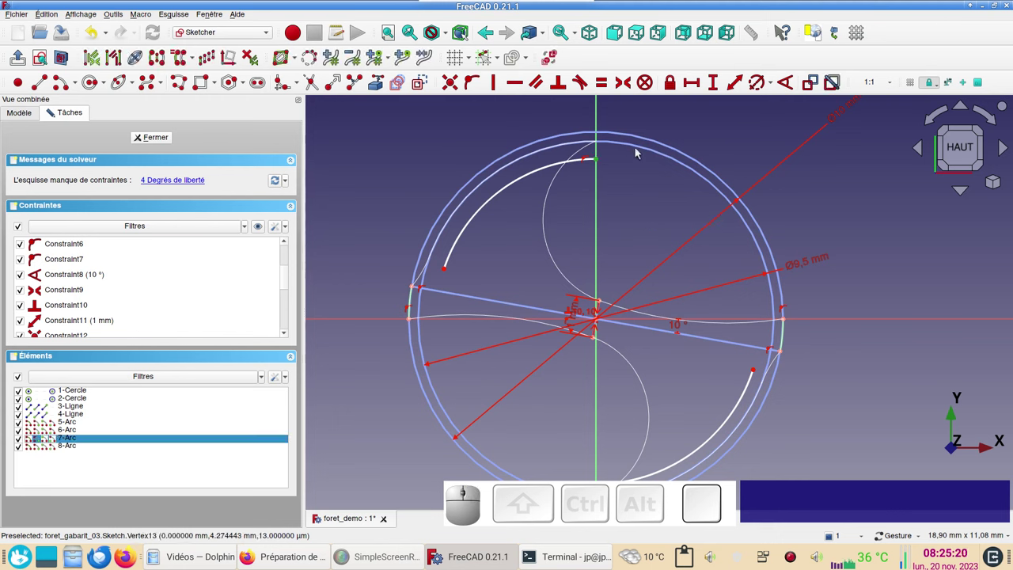
click(639, 149)
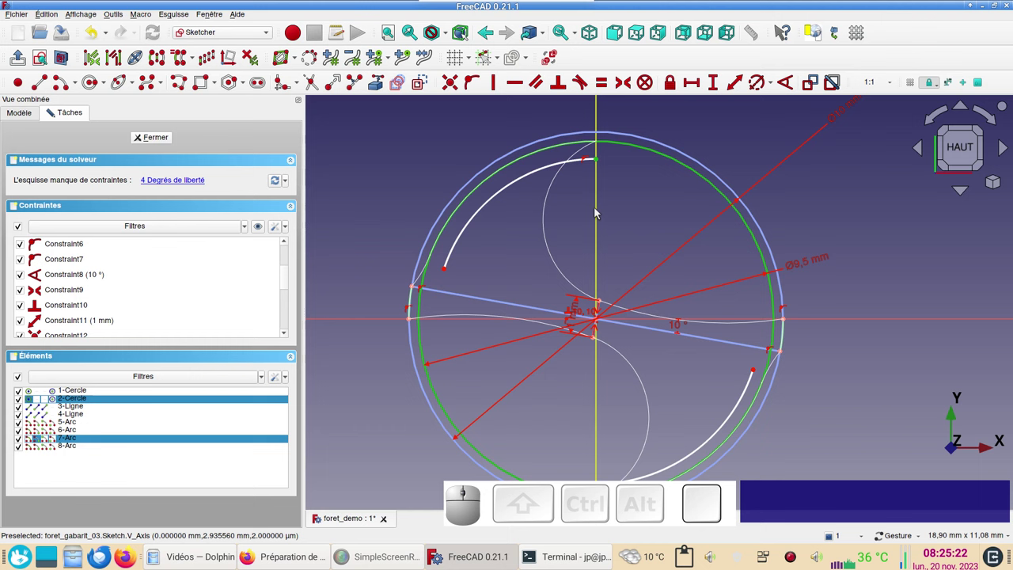
key(o)
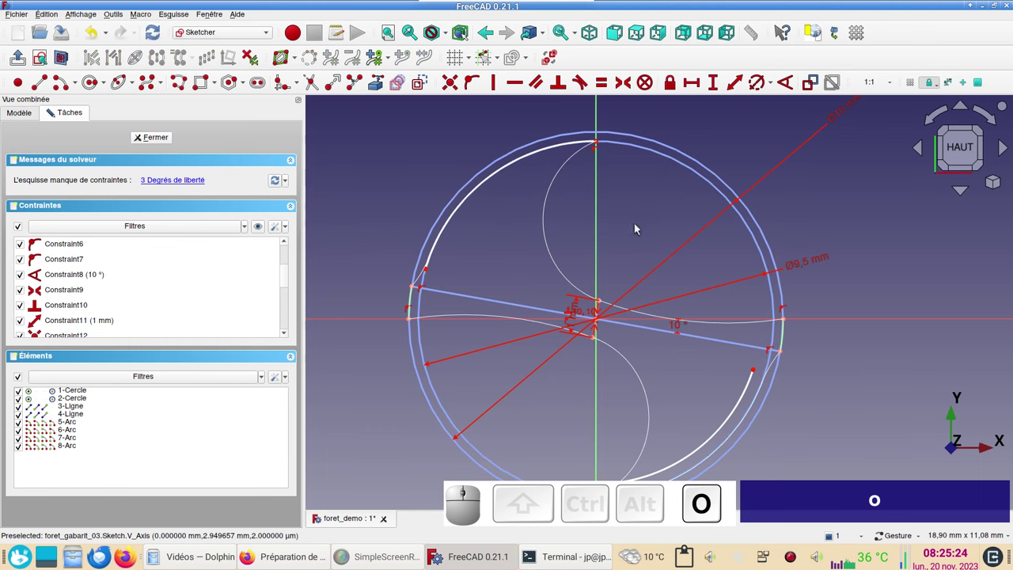
right_click(710, 396)
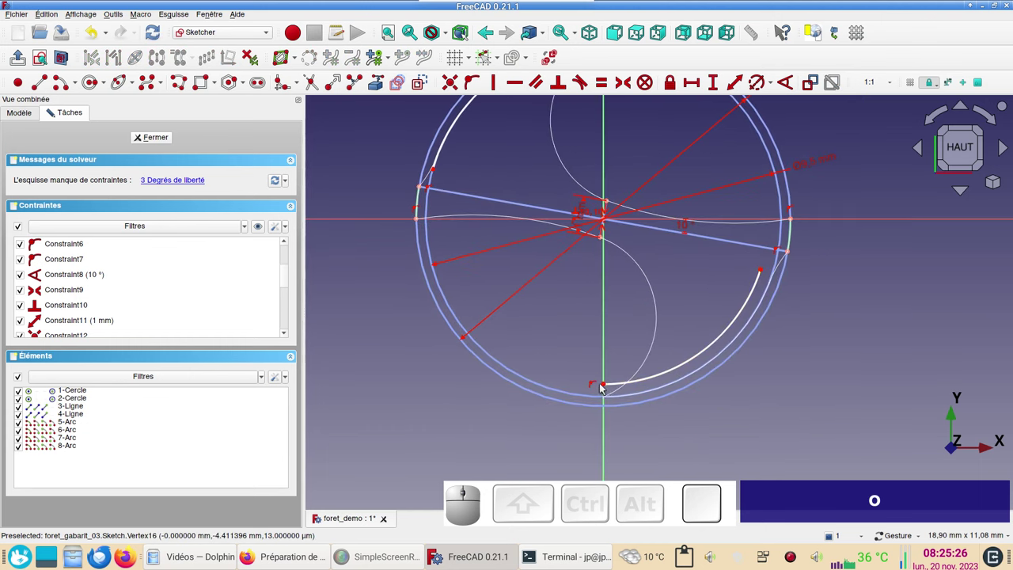
click(607, 386)
click(572, 393)
key(o)
drag(591, 319, 608, 371)
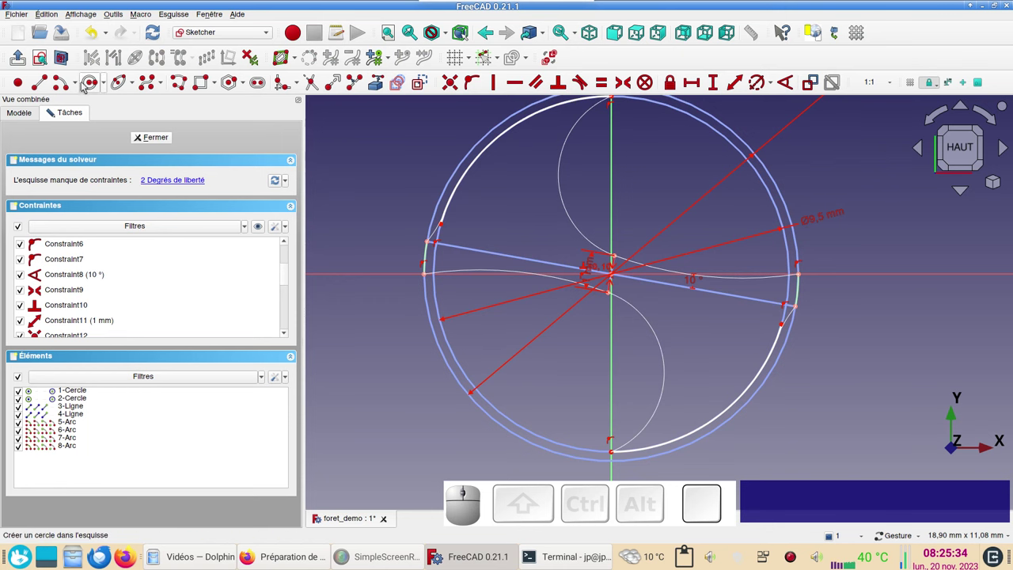
Step: Add three-point relief arcs, set both to 3 mm radius and constrain the right one tangent
click(80, 82)
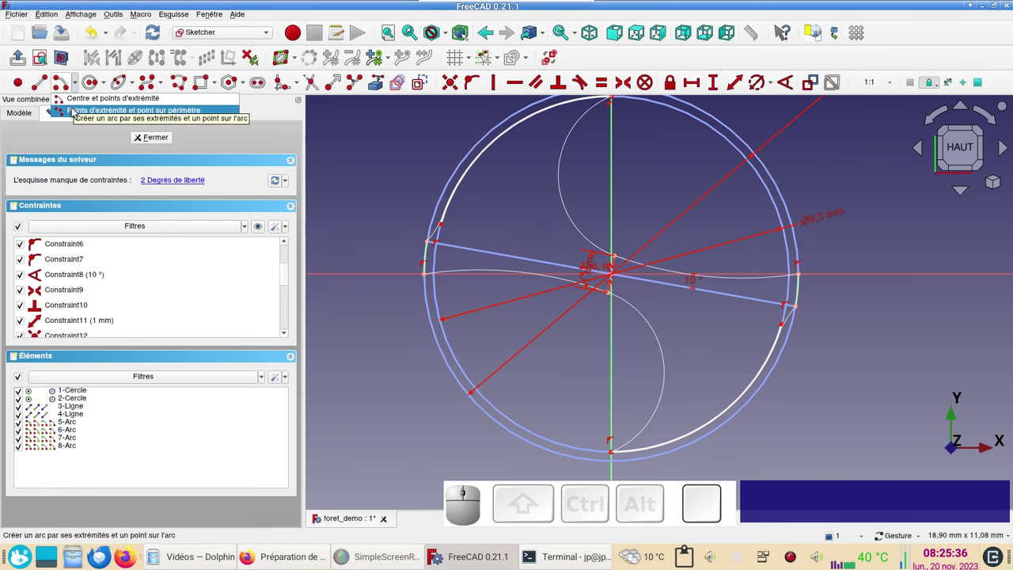
click(78, 110)
scroll(up, 3)
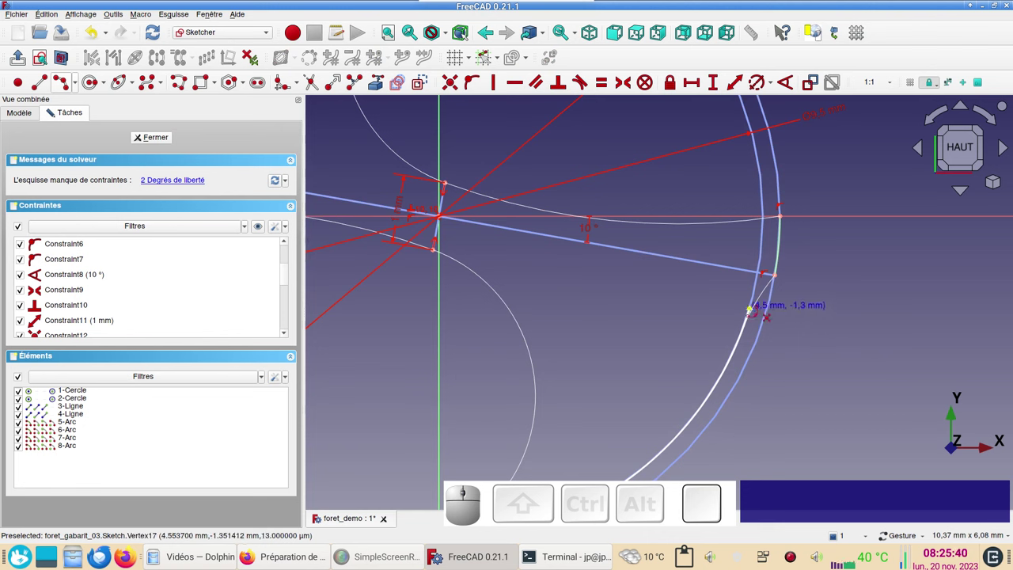
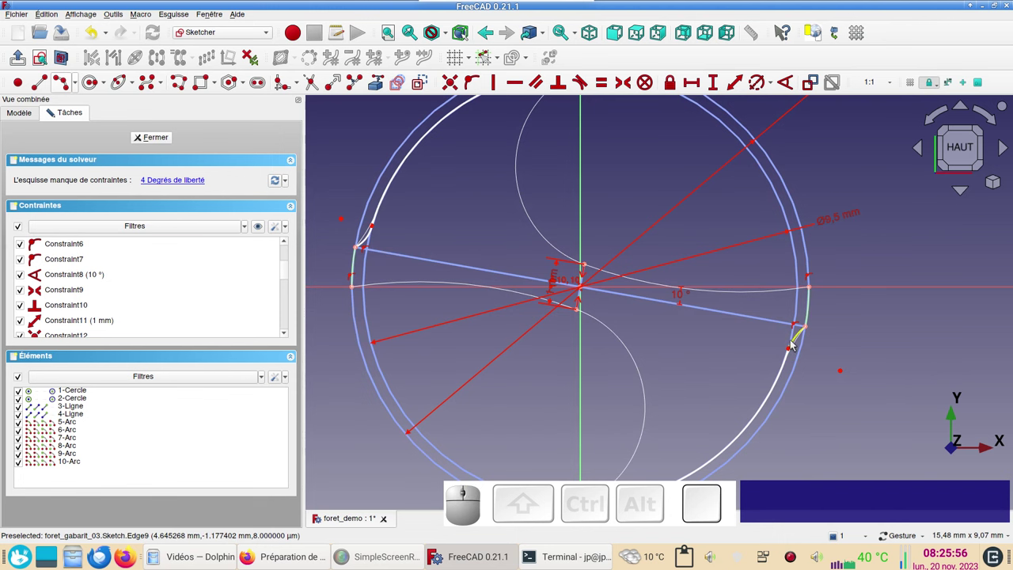
click(797, 343)
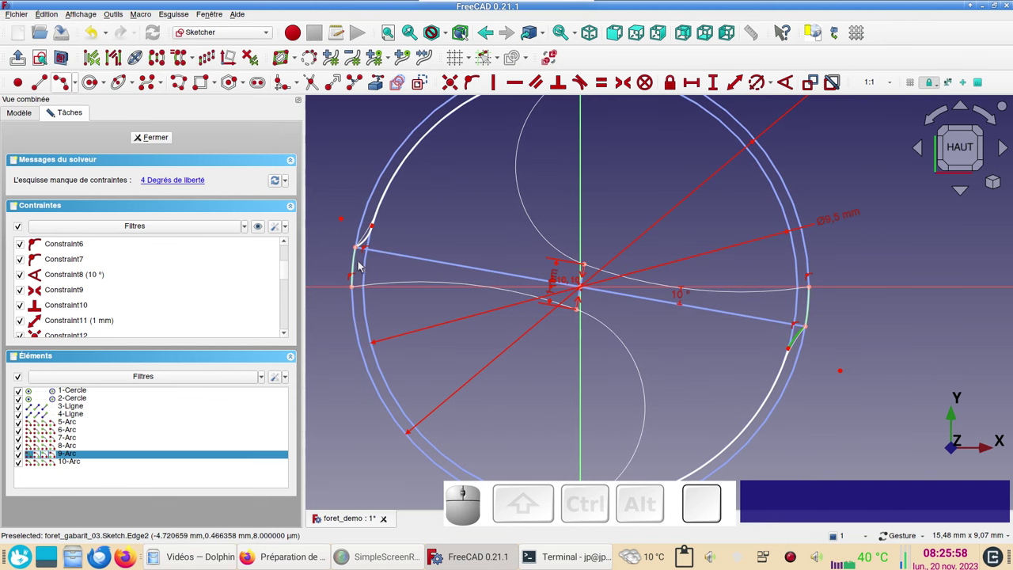
click(370, 242)
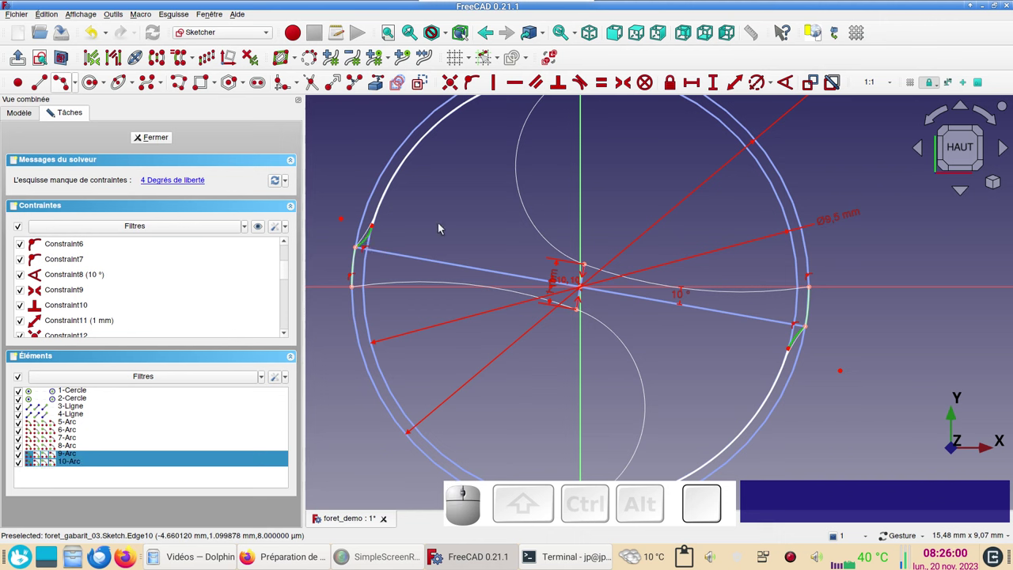
key(r)
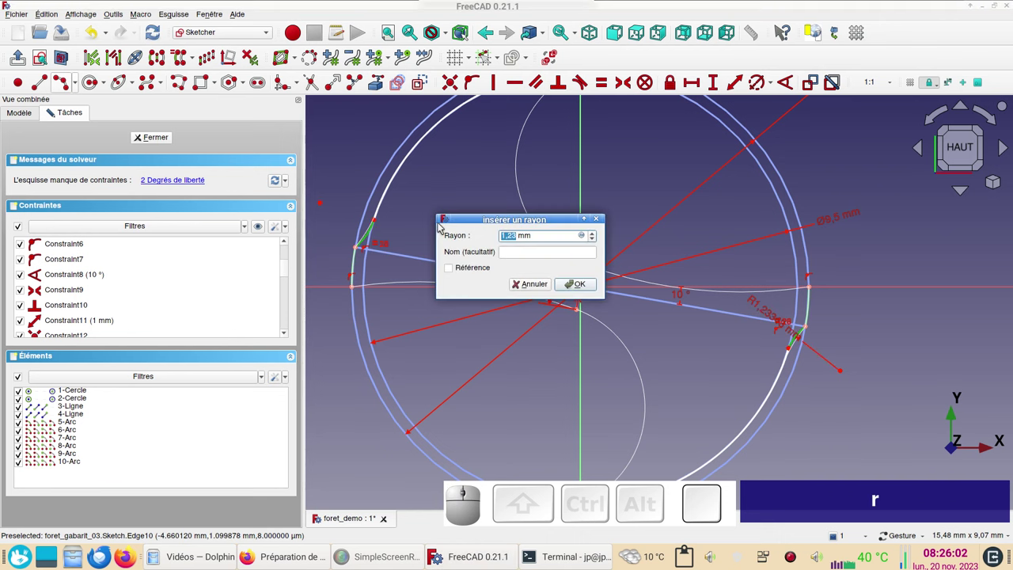
key(KP_3)
key(Return)
key(KP_Enter)
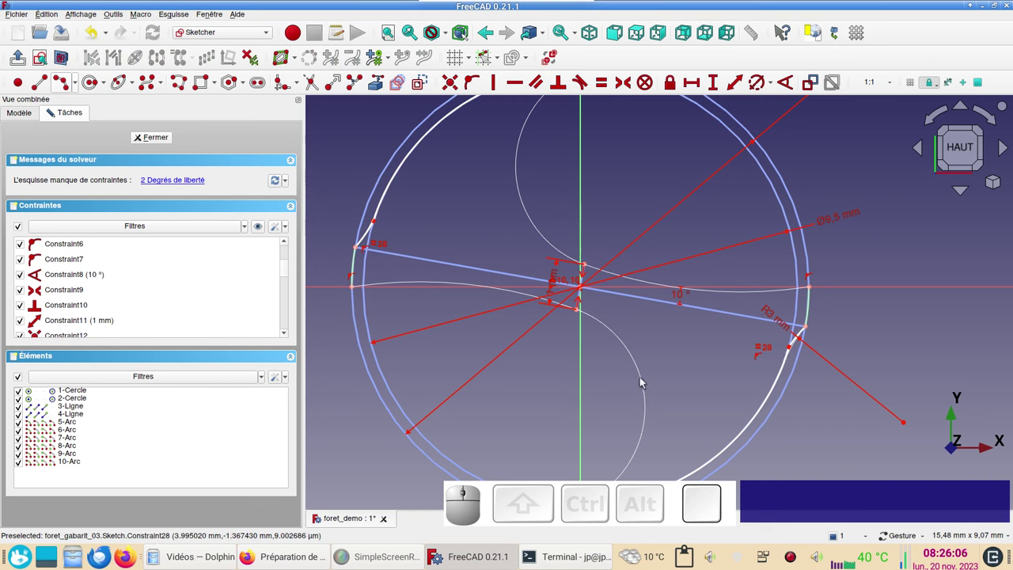
key(t)
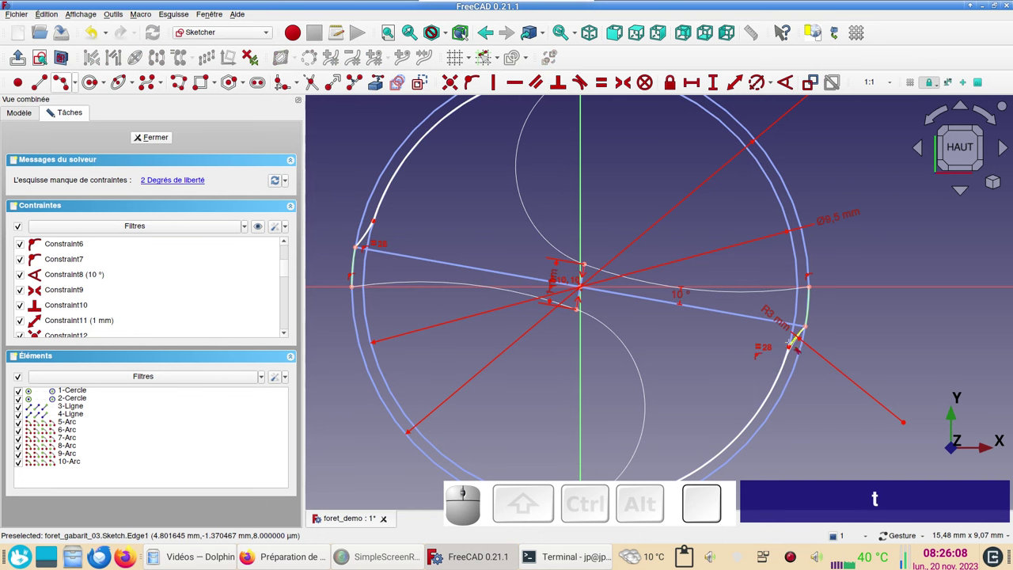
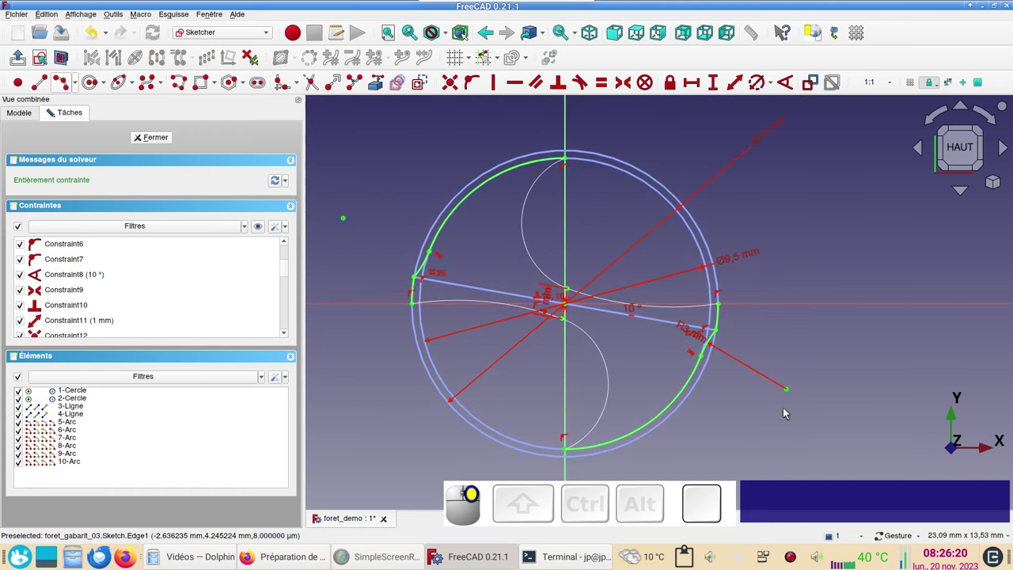
Step: Dimension the central flute arcs to 10 mm radius and begin another arc
right_click(794, 558)
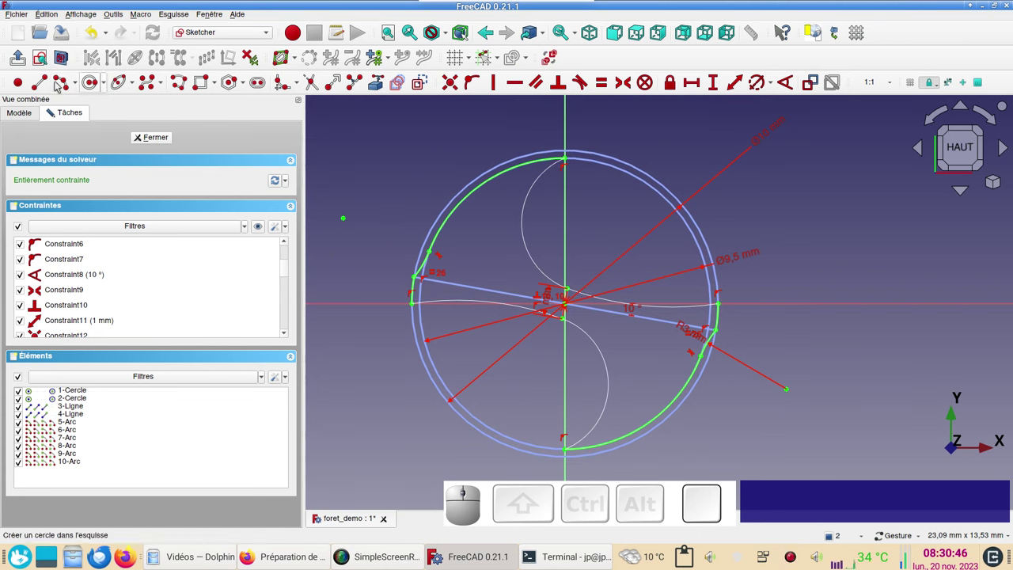
click(68, 82)
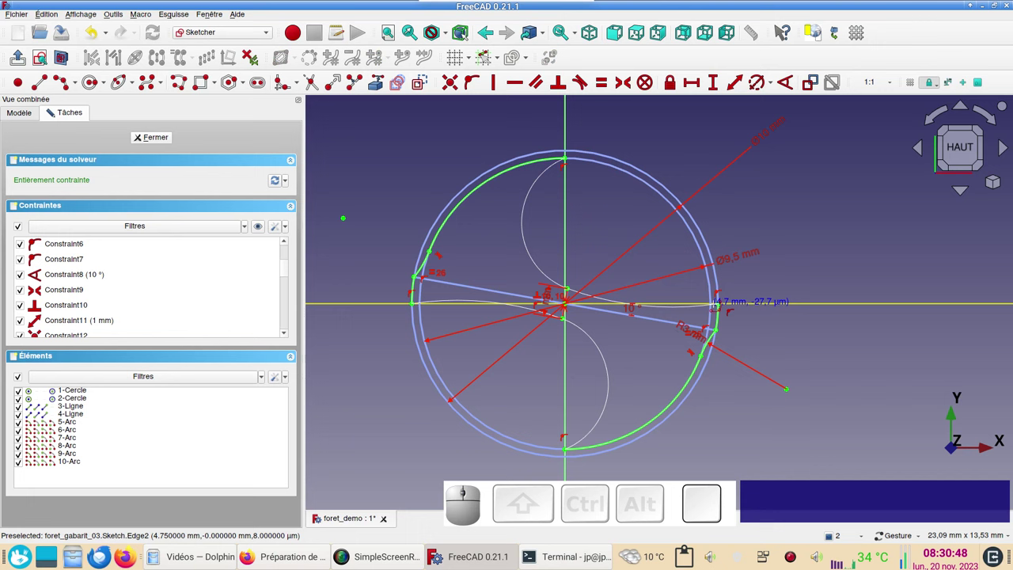
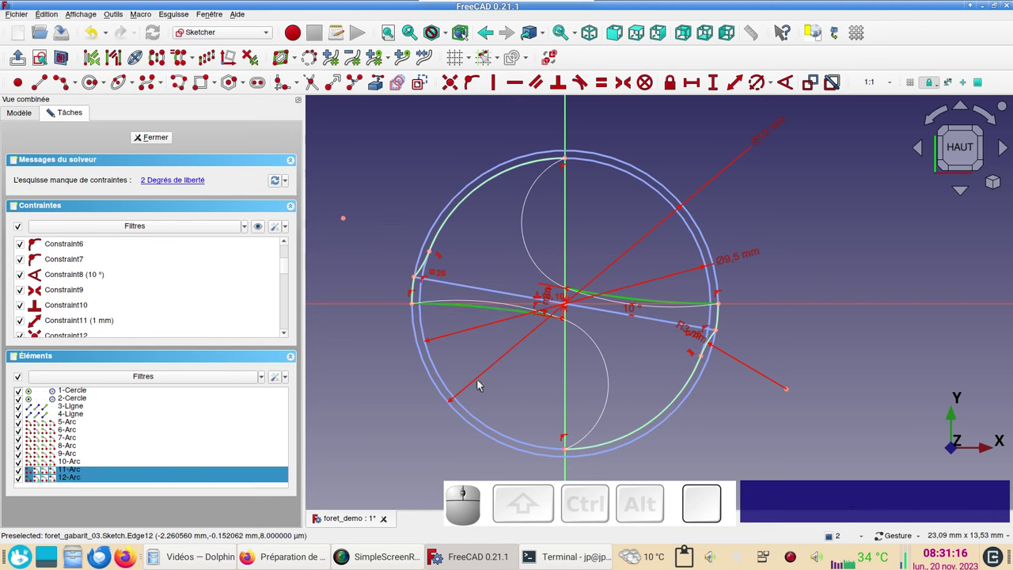
key(r)
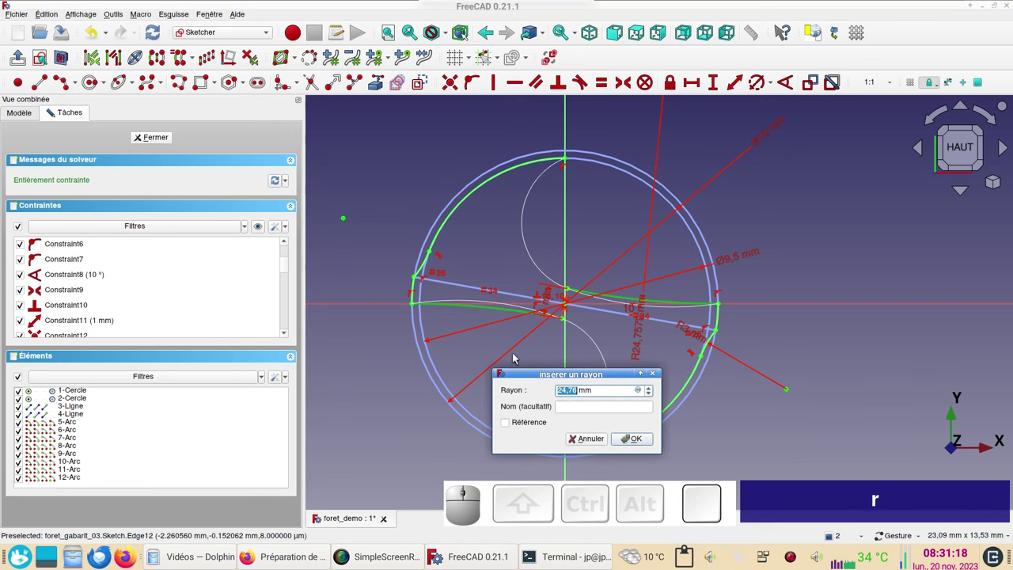
key(KP_1)
key(KP_0)
key(Return)
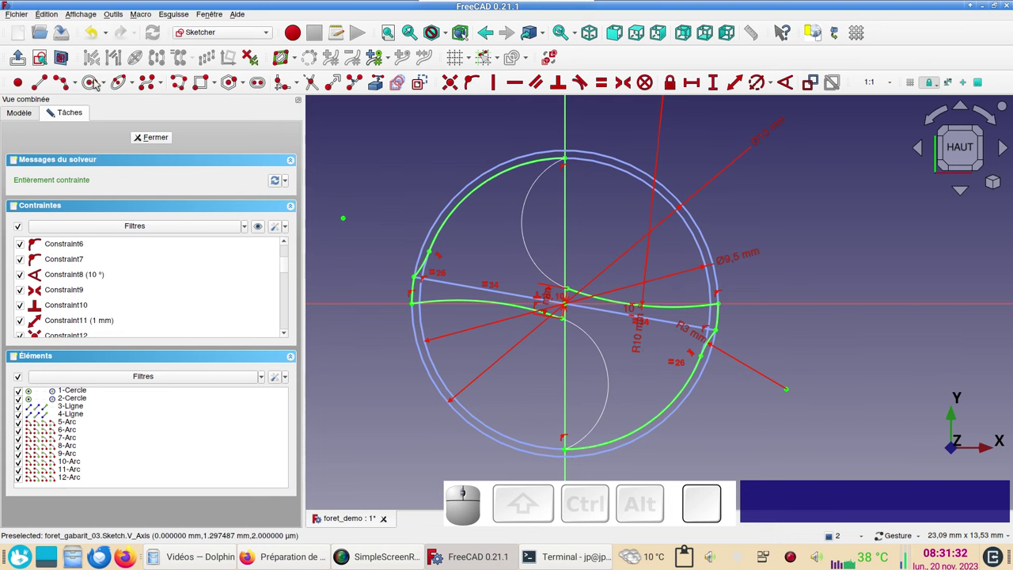
click(64, 85)
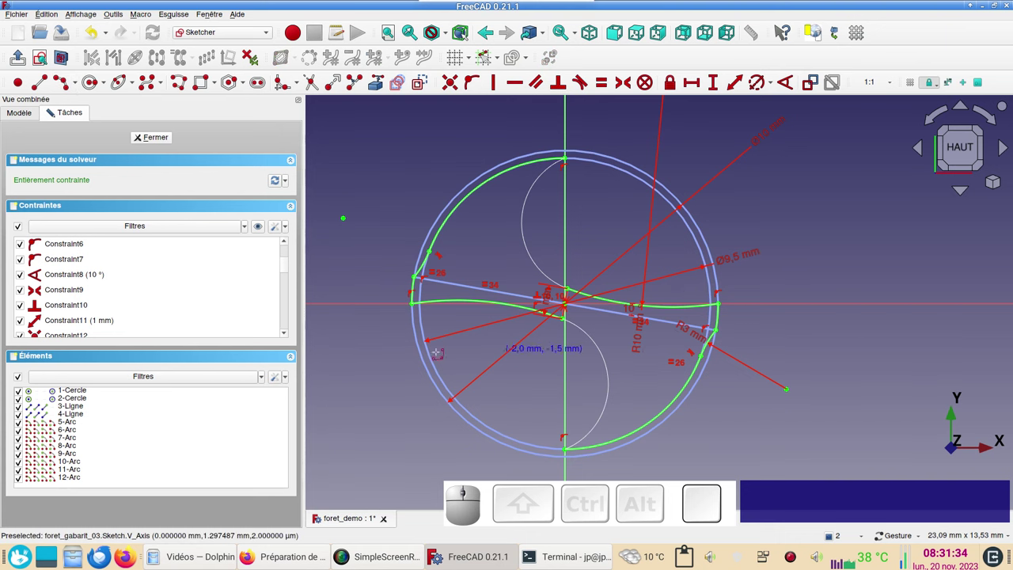
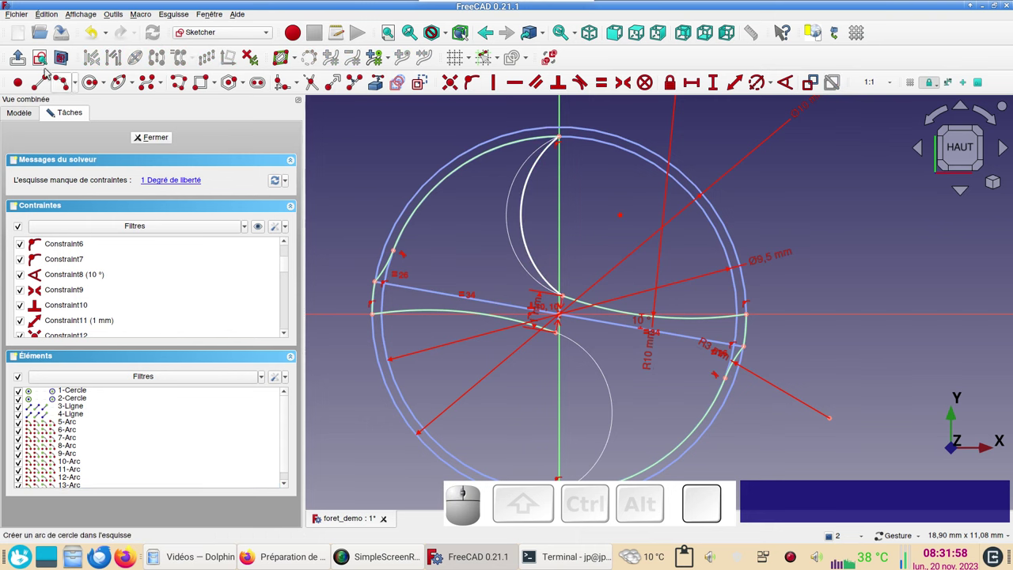
Step: Fix the last arc at the sketch centre and close the fully constrained sketch
click(72, 82)
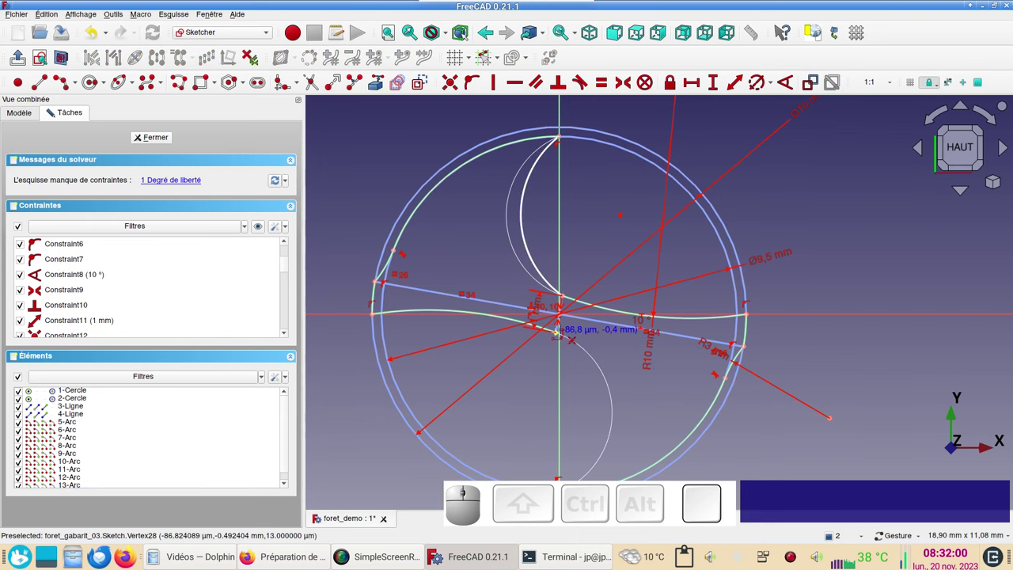
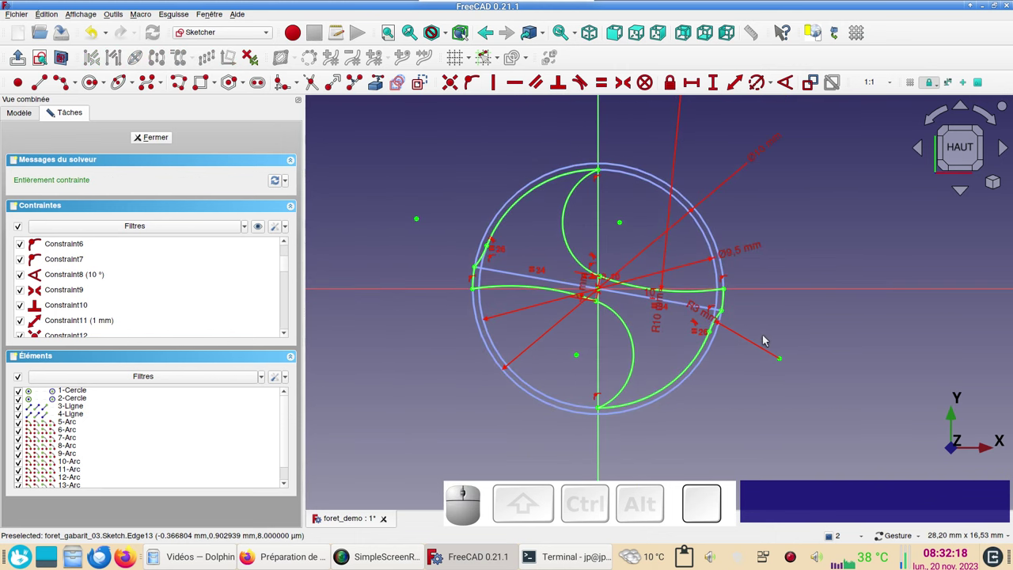
click(162, 141)
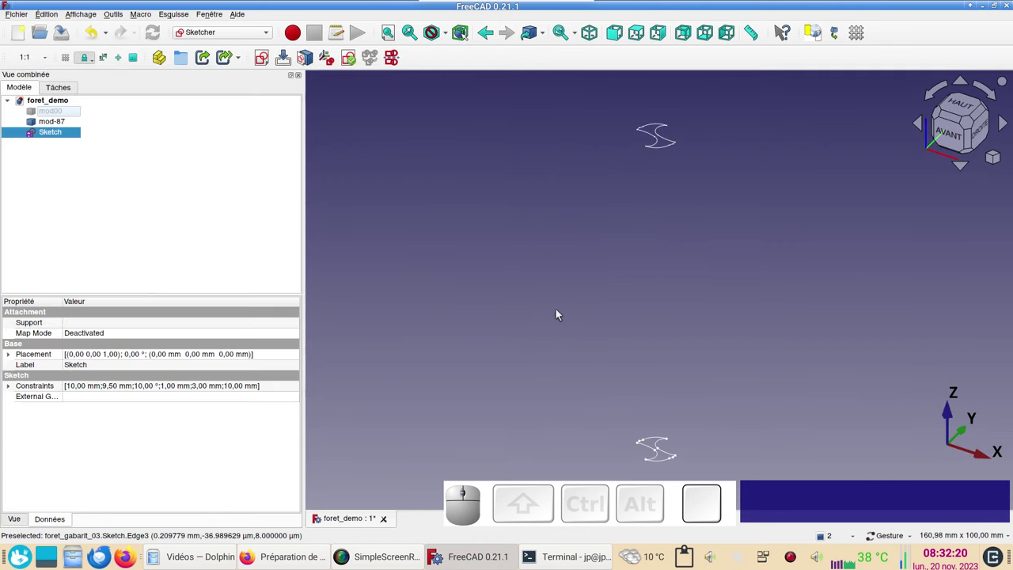
Step: Set the sketch's Placement z position to 87 mm
scroll(down, 3)
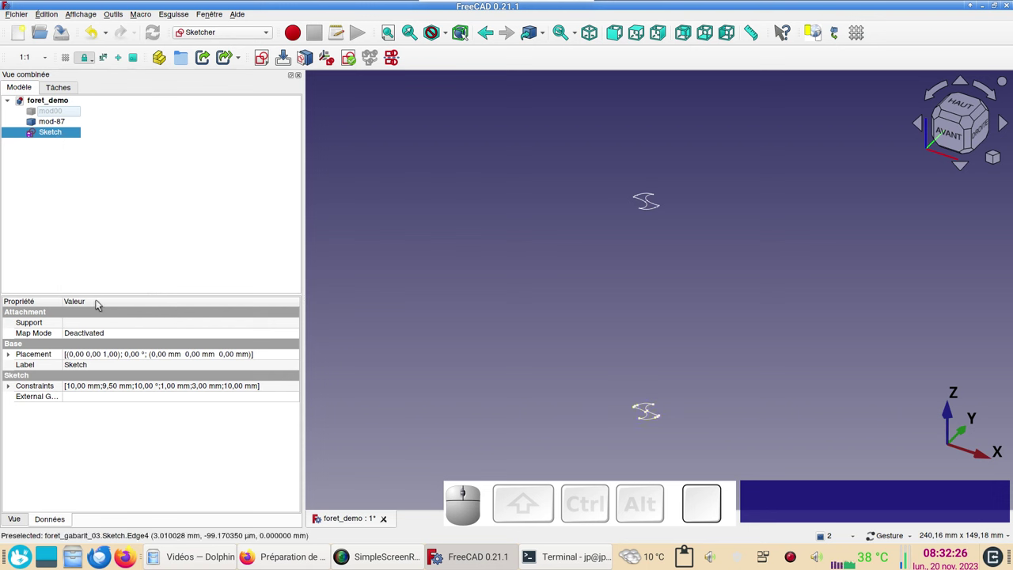
click(9, 352)
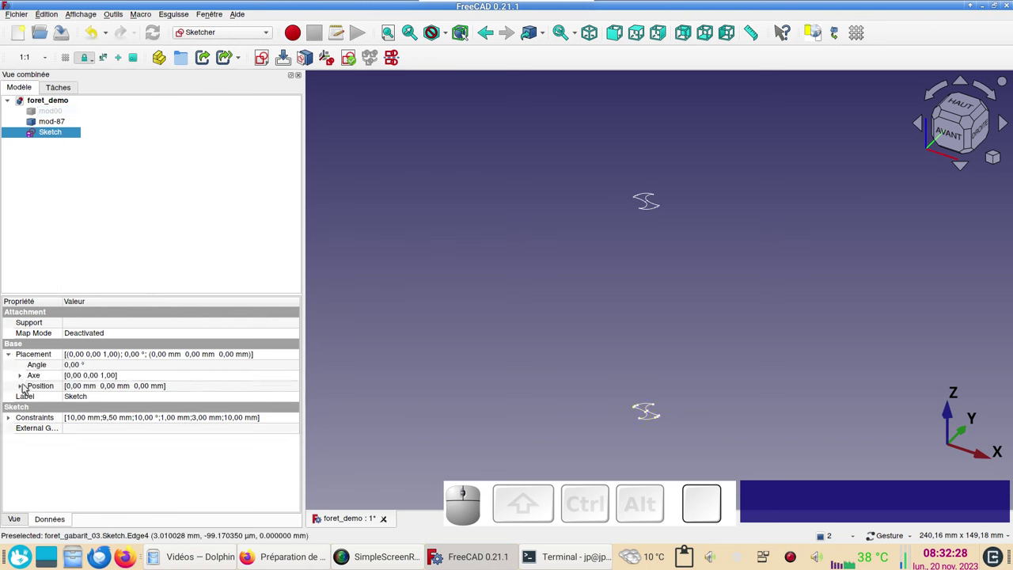
click(29, 386)
click(99, 421)
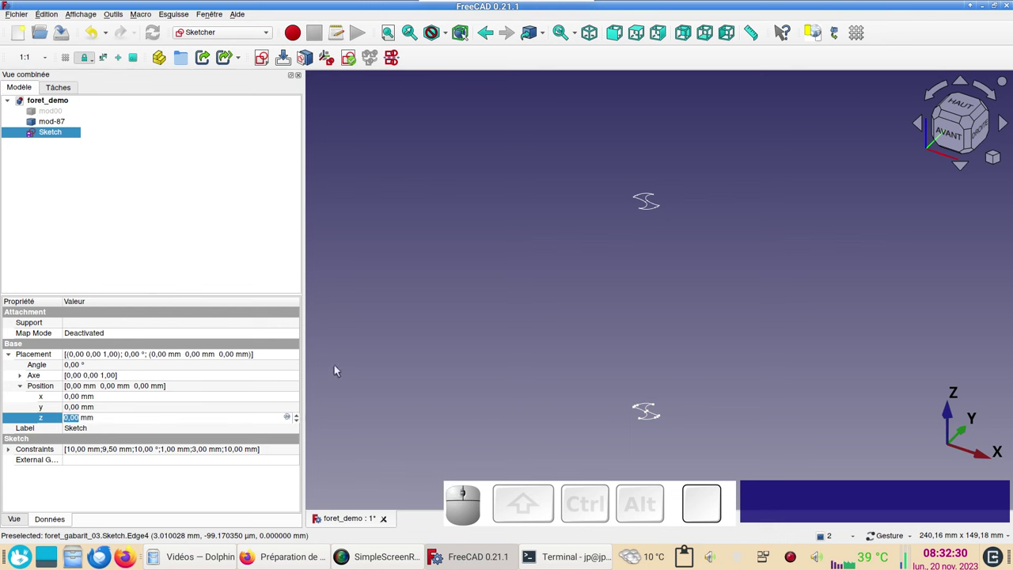
key(KP_8)
key(KP_7)
key(Return)
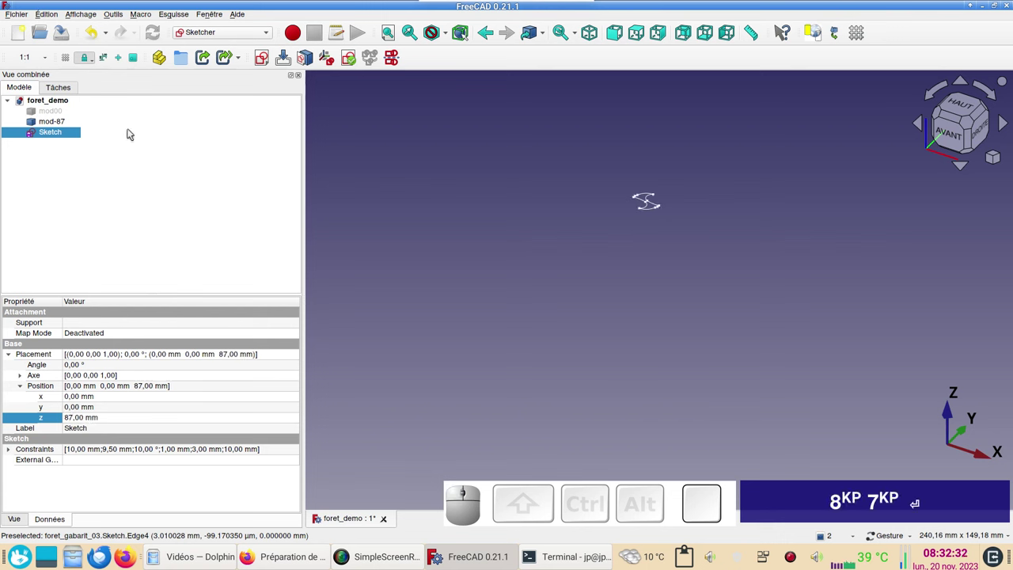
Step: Hide mod-87, copy-paste the sketch as Sketch011 and set its z to 0 mm
click(62, 123)
key(space)
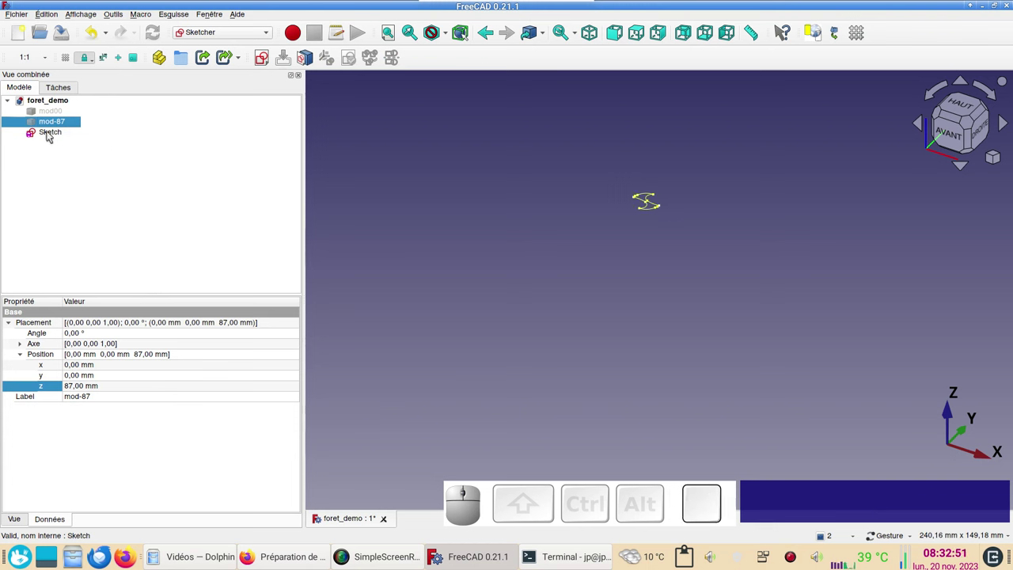
click(50, 133)
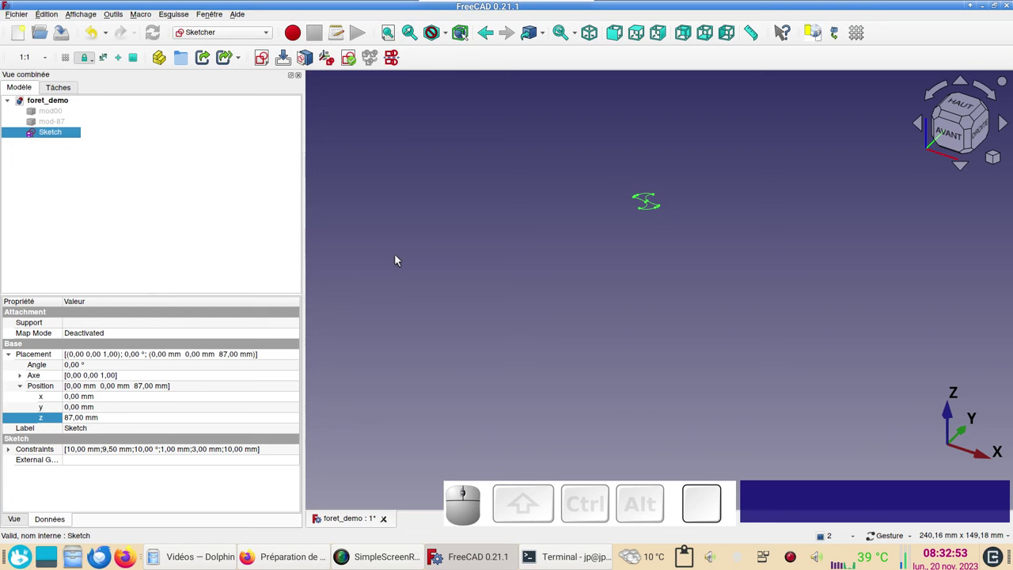
key(ctrl+c)
key(ctrl+v)
click(42, 148)
click(93, 422)
key(KP_0)
key(KP_Enter)
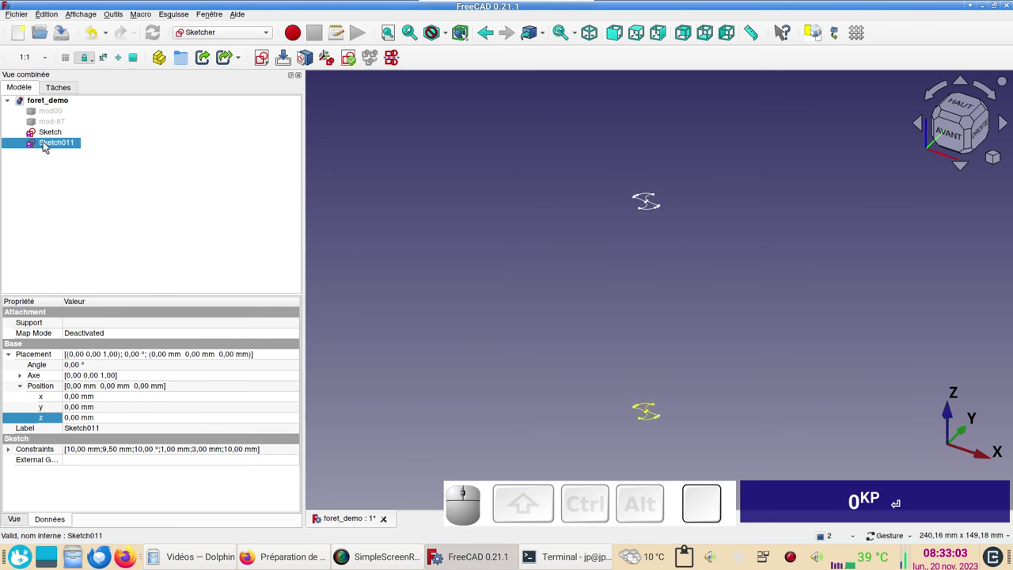
Step: Open Sketch011 for editing and centre its cross-section profile in the view
click(46, 144)
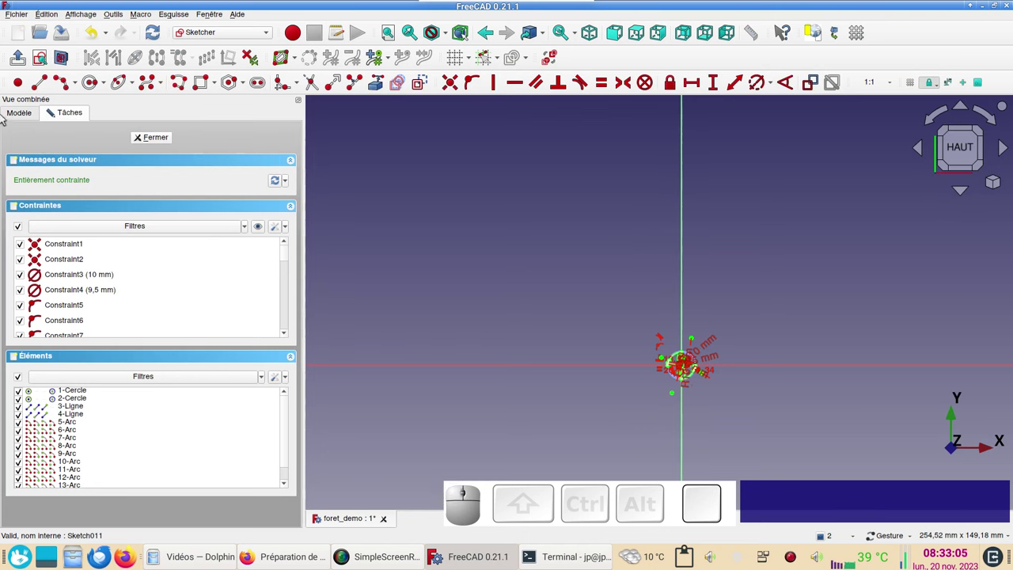
click(22, 115)
click(46, 162)
click(46, 141)
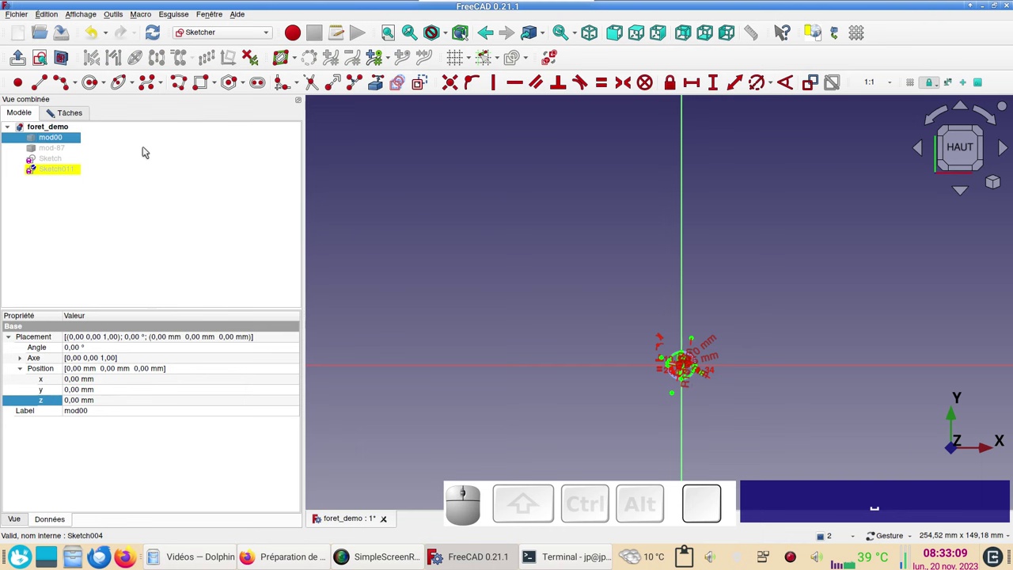
scroll(up, 3)
right_click(678, 300)
scroll(up, 3)
drag(655, 332, 548, 267)
scroll(up, 3)
right_click(583, 270)
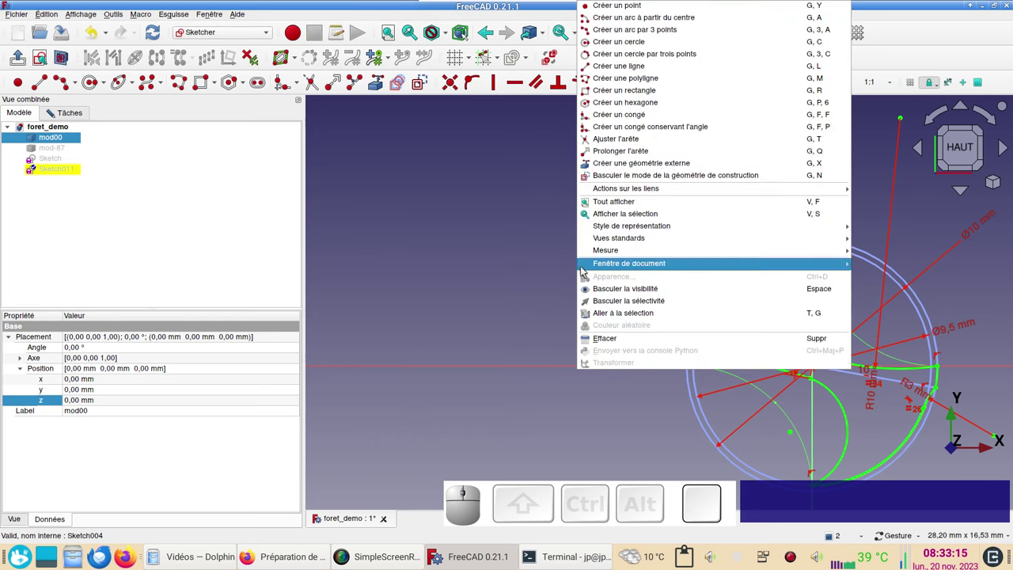
click(506, 264)
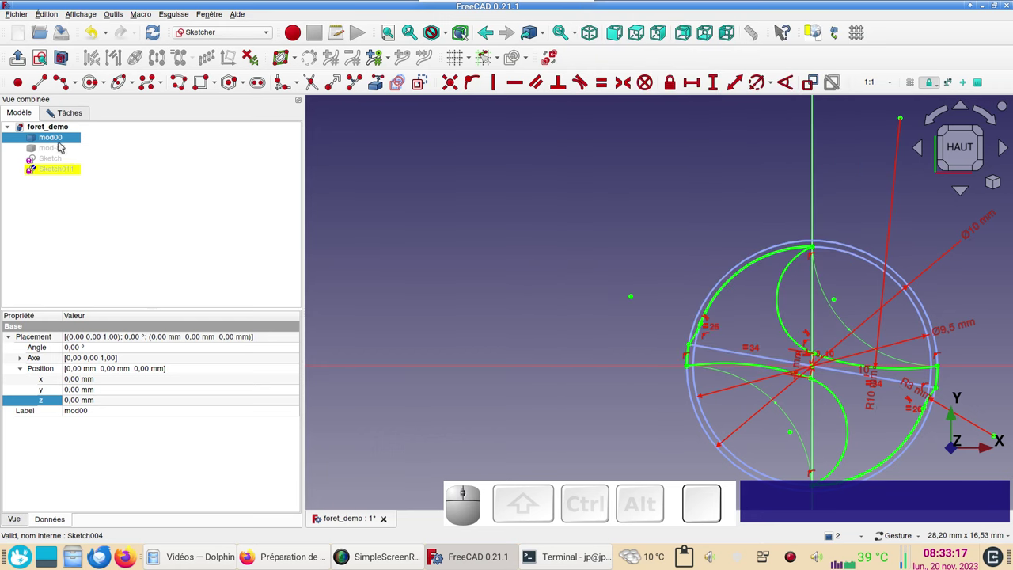
click(356, 159)
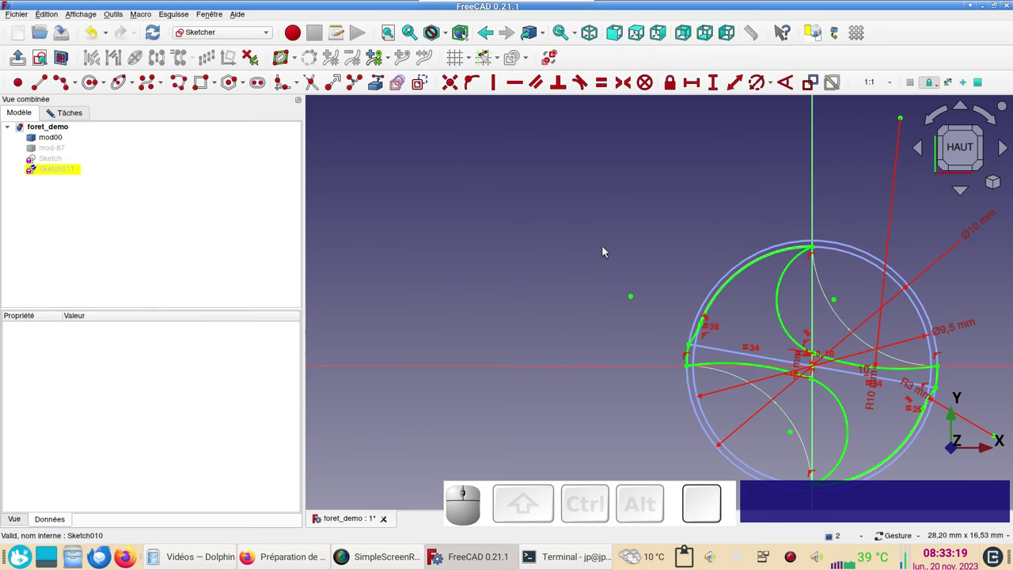
scroll(up, 3)
drag(853, 292, 733, 231)
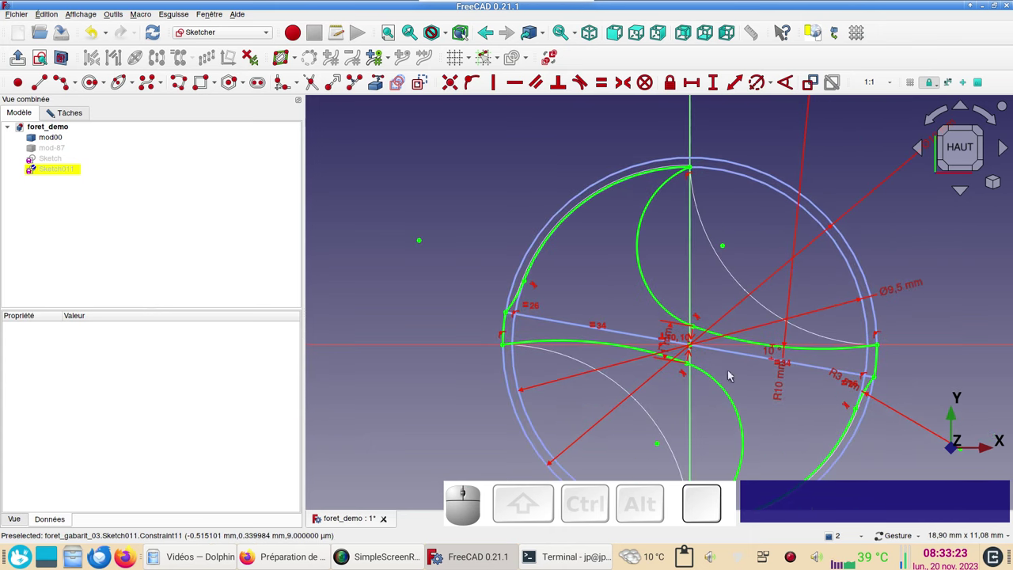
right_click(785, 409)
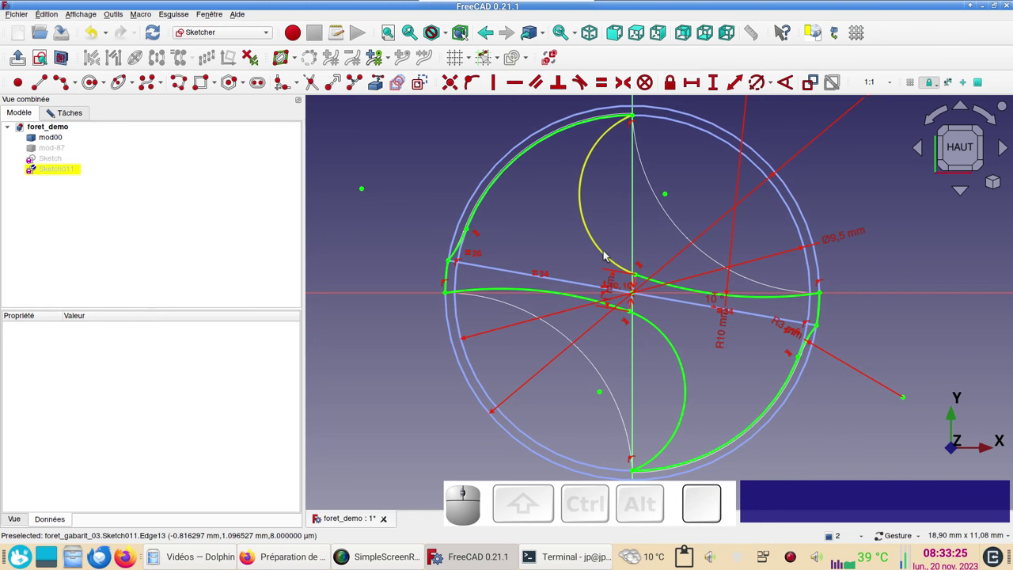
Step: Delete the four inner flute arcs and the short centre line, keeping the outer rim arcs
click(612, 256)
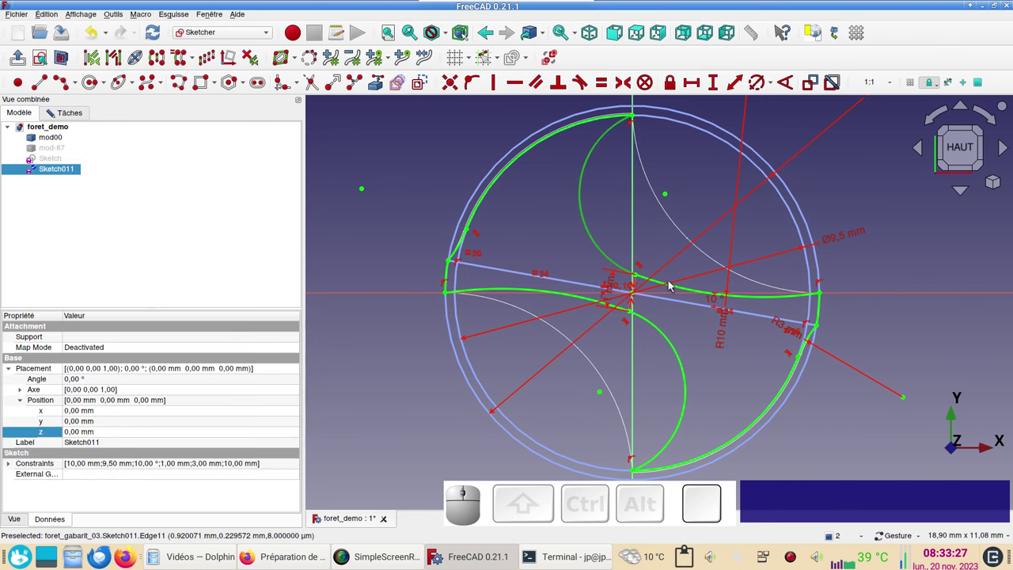
click(674, 284)
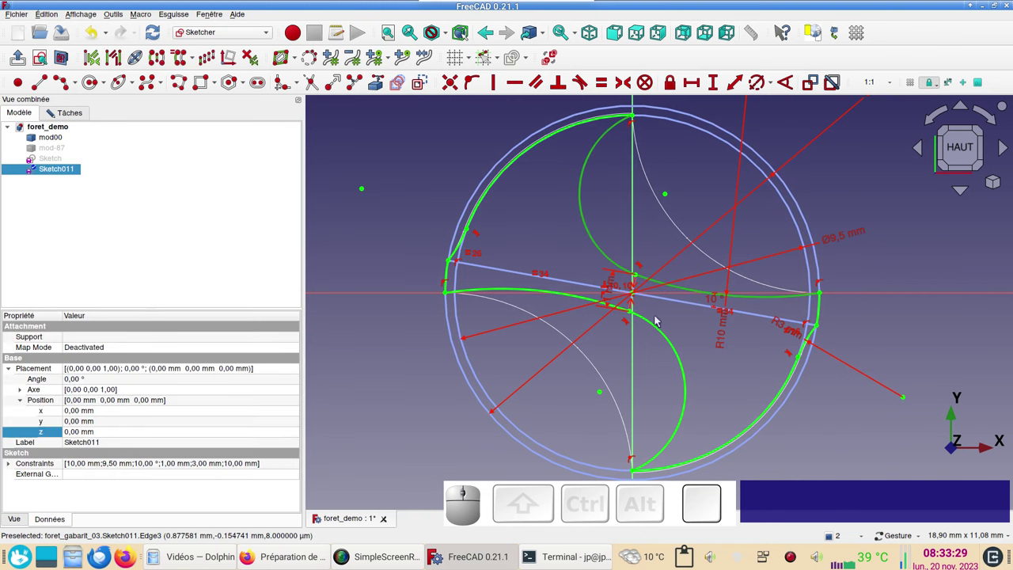
click(653, 320)
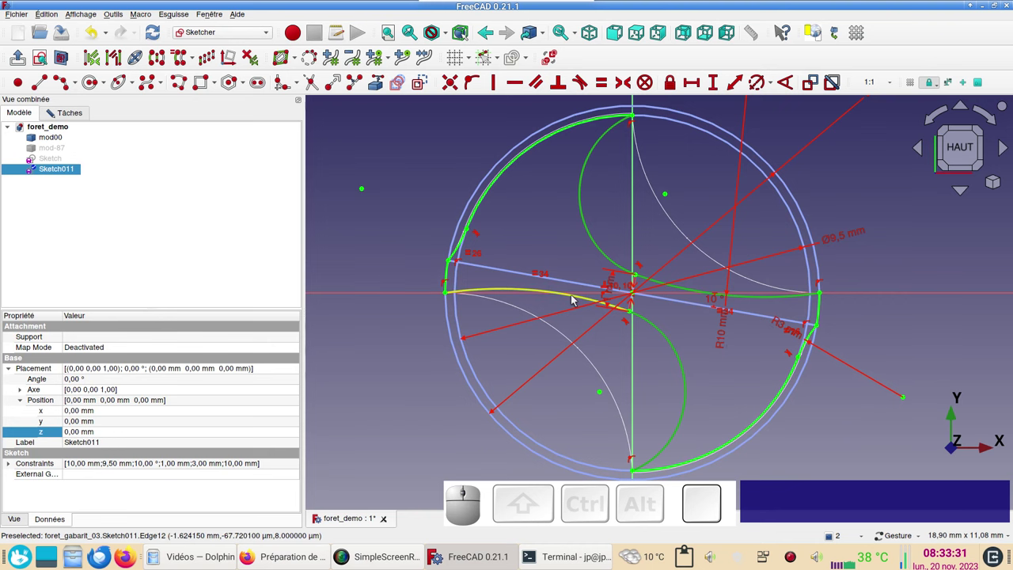
click(577, 297)
scroll(up, 3)
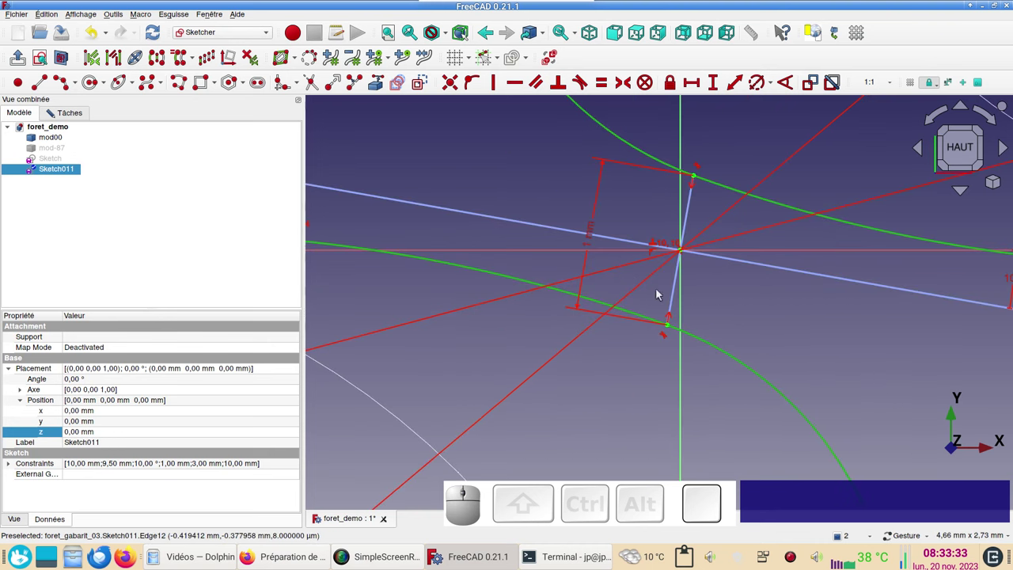
click(678, 306)
key(Delete)
scroll(down, 3)
scroll(up, 3)
scroll(down, 3)
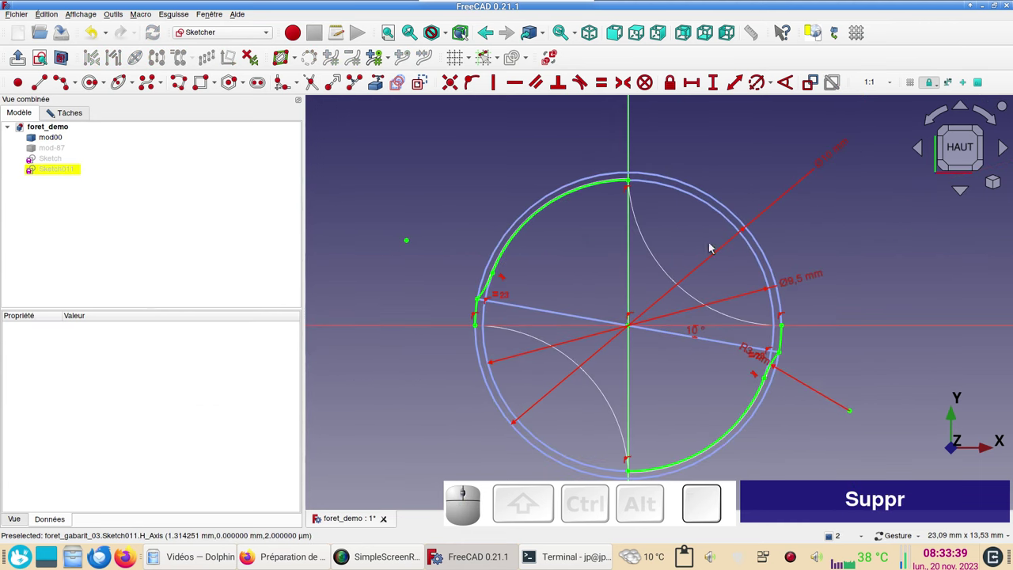
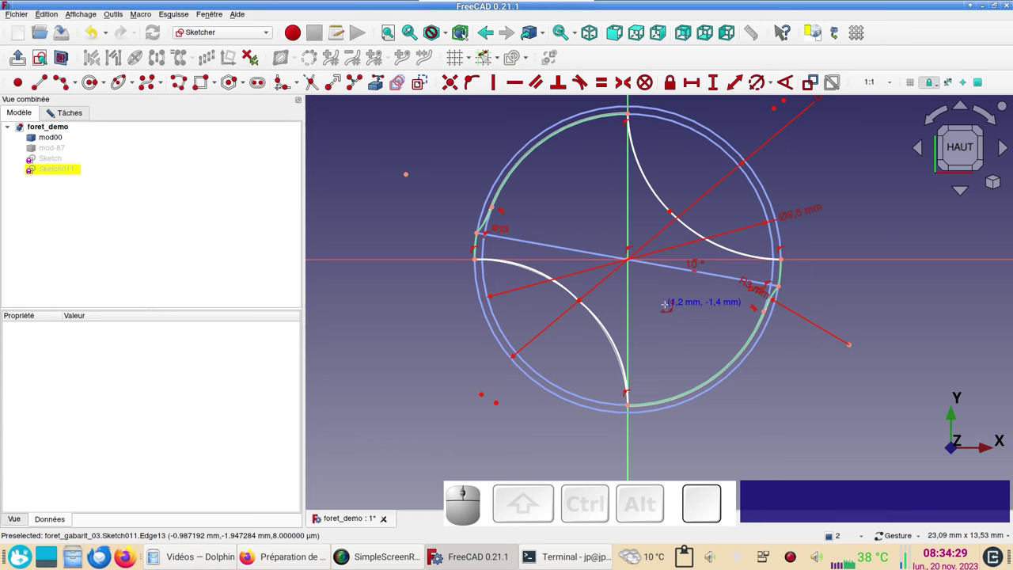
Step: Draw a radial line from the lower flute arc point toward the sketch centre
key(t)
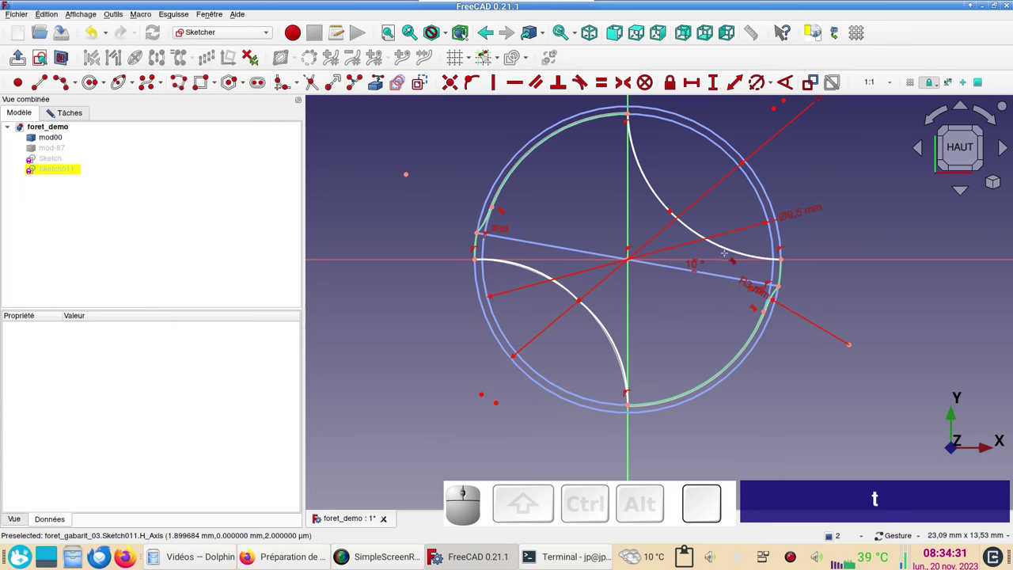
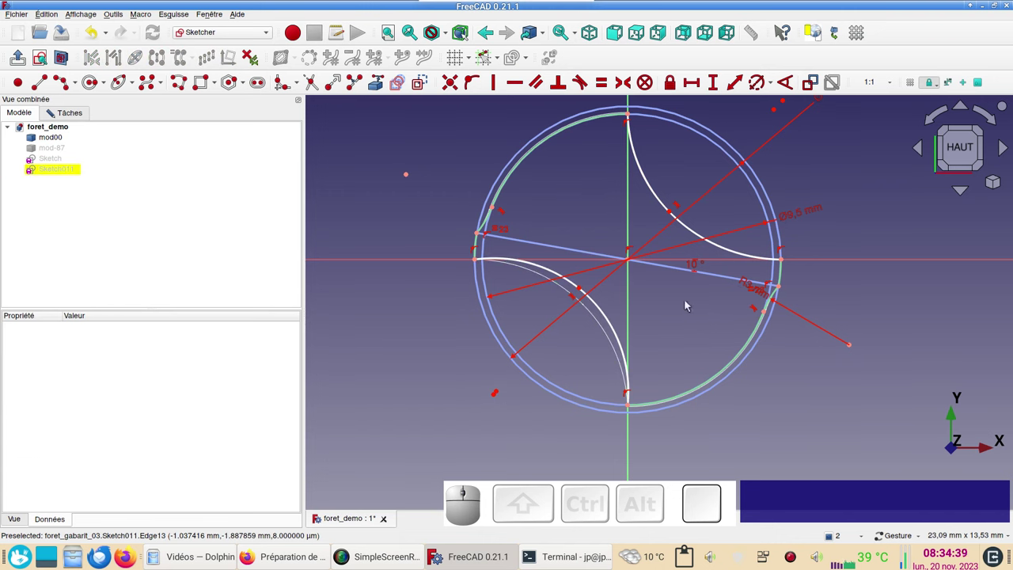
drag(676, 215, 676, 296)
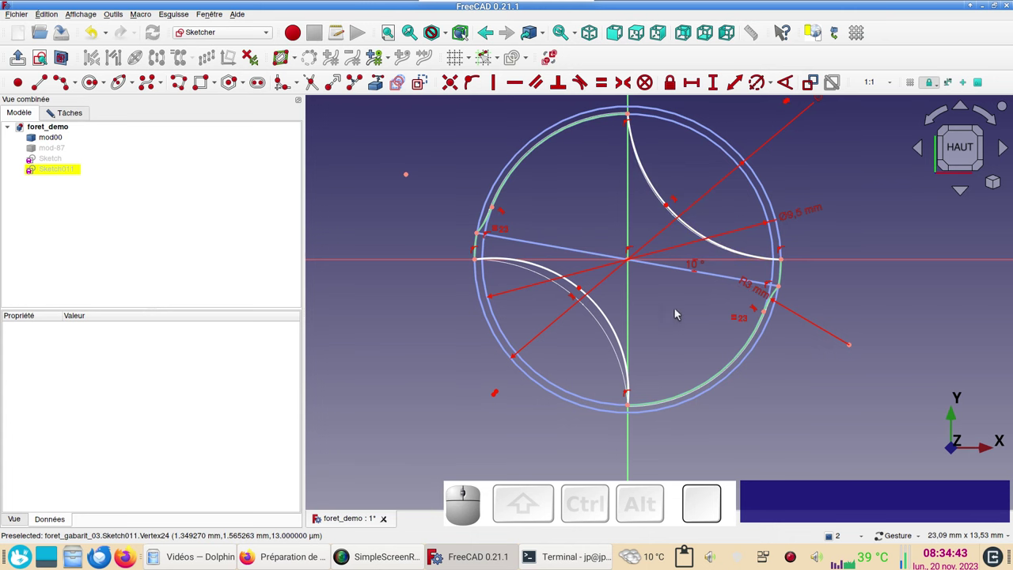
click(682, 322)
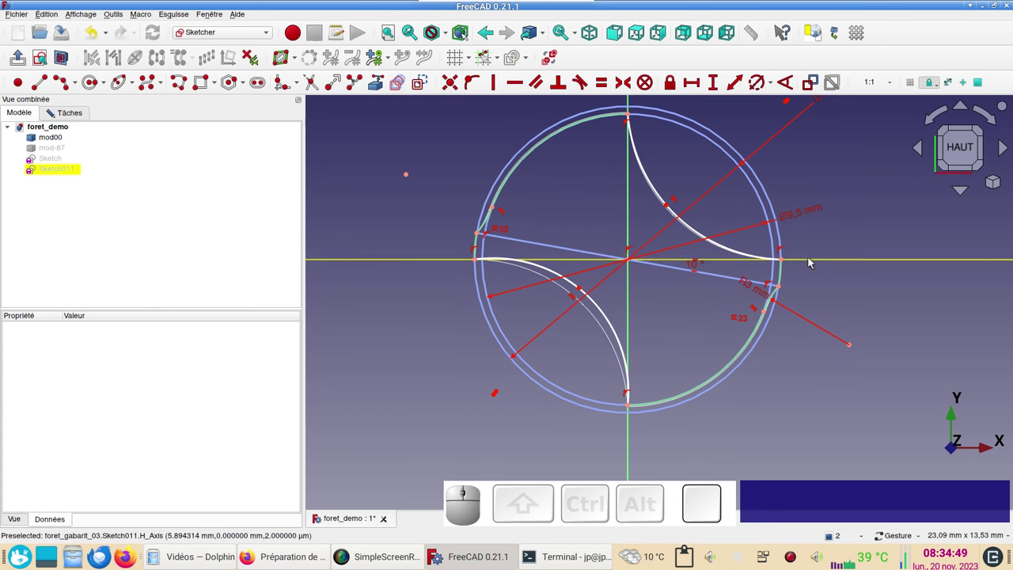
drag(827, 285, 829, 324)
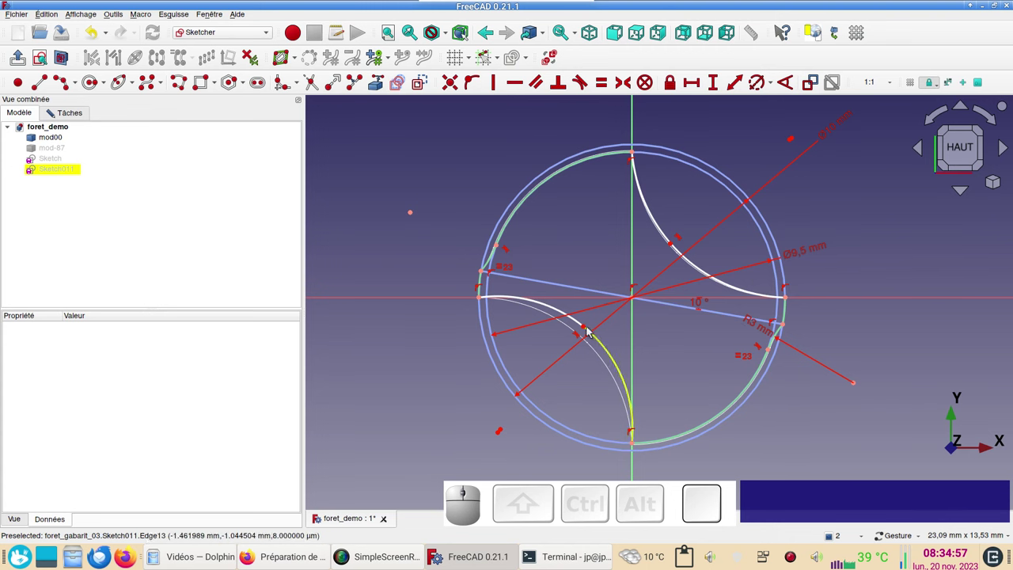
drag(588, 328, 293, 282)
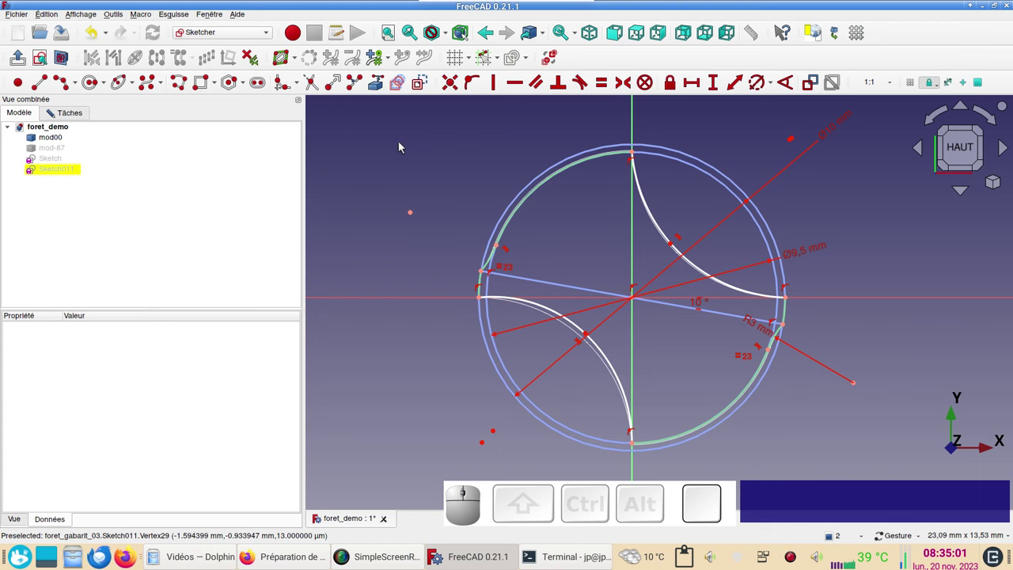
click(427, 85)
click(47, 80)
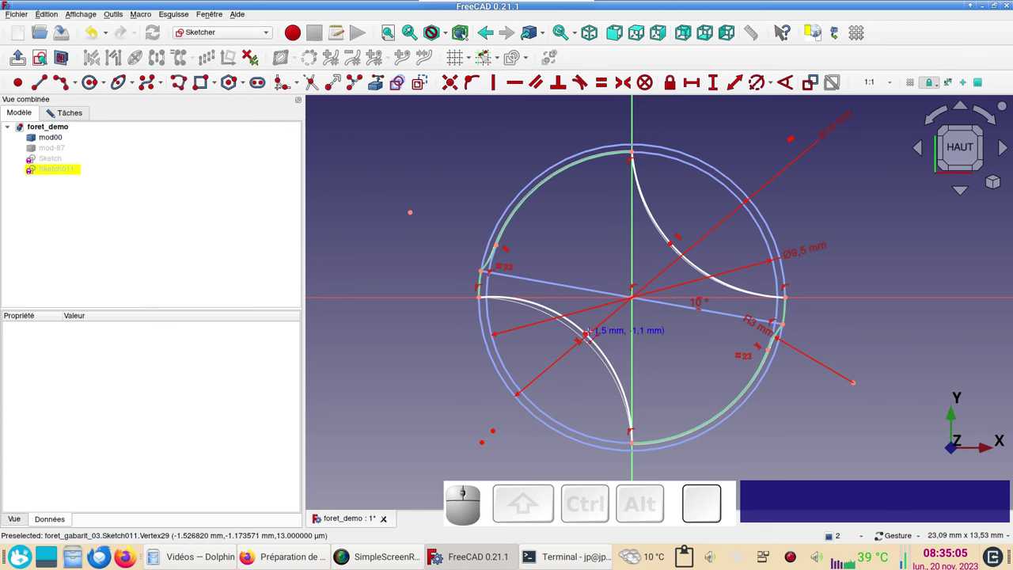
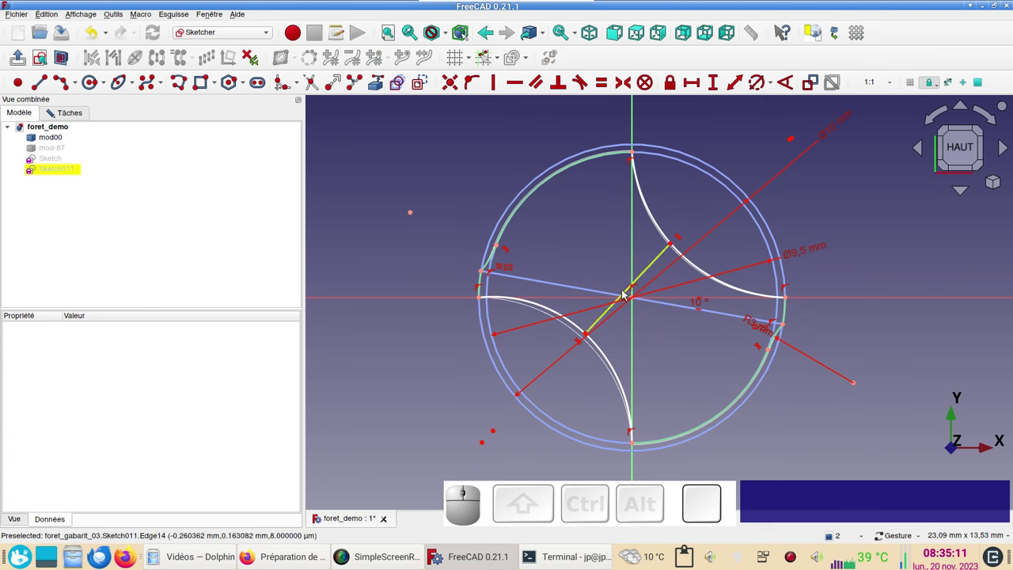
Step: Constrain the radial line onto the sketch origin with a point-on-object (O) constraint
click(627, 294)
click(637, 300)
text(o)
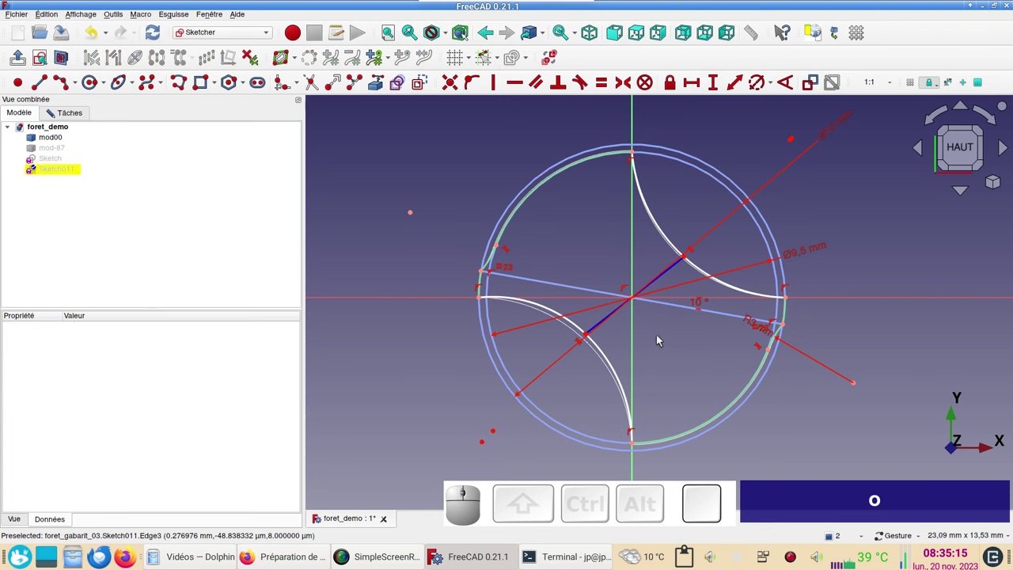
scroll(up, 3)
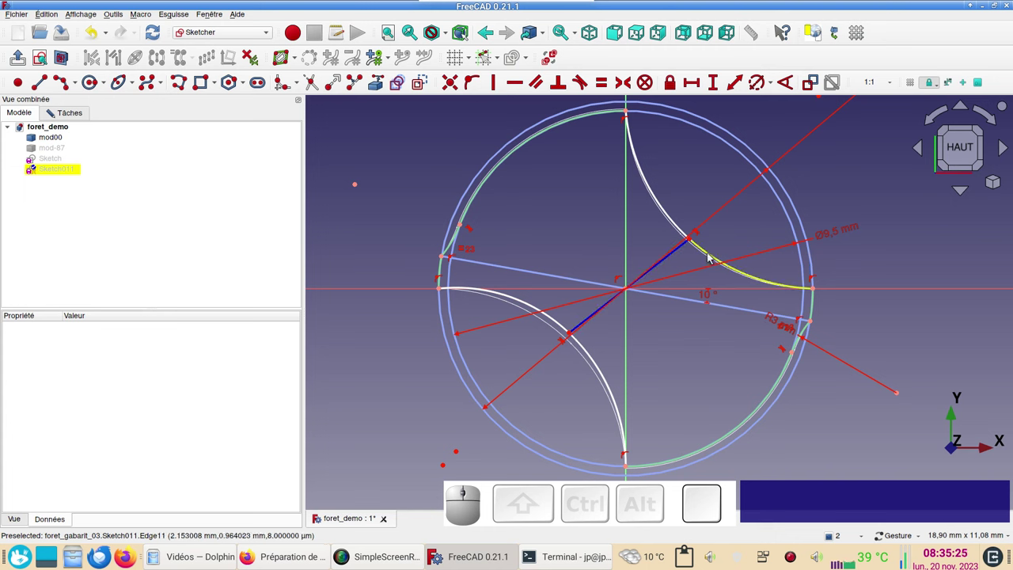
Step: Make the upper and lower flute arcs and their companion arcs equal (E)
click(713, 255)
click(680, 225)
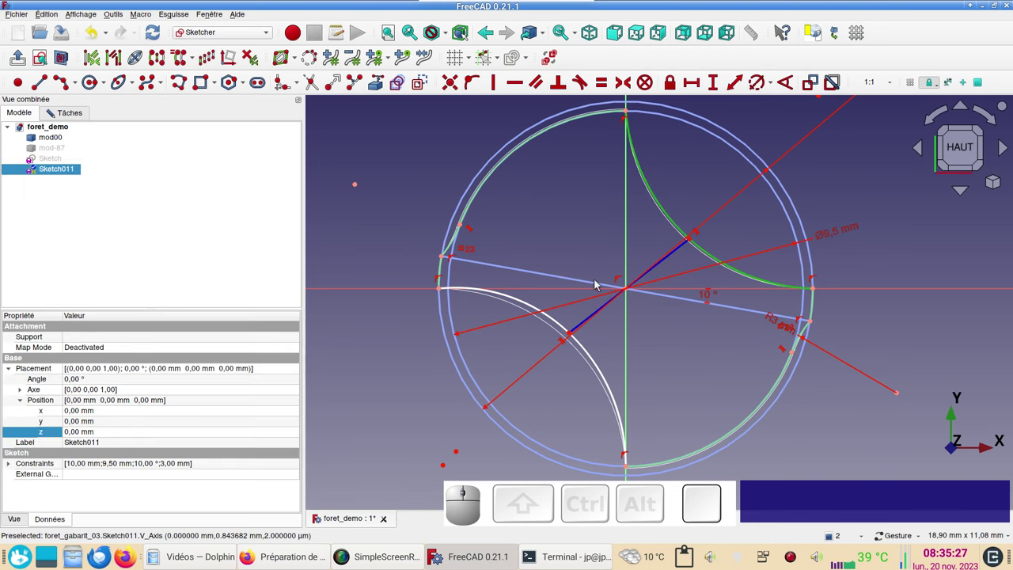
click(563, 321)
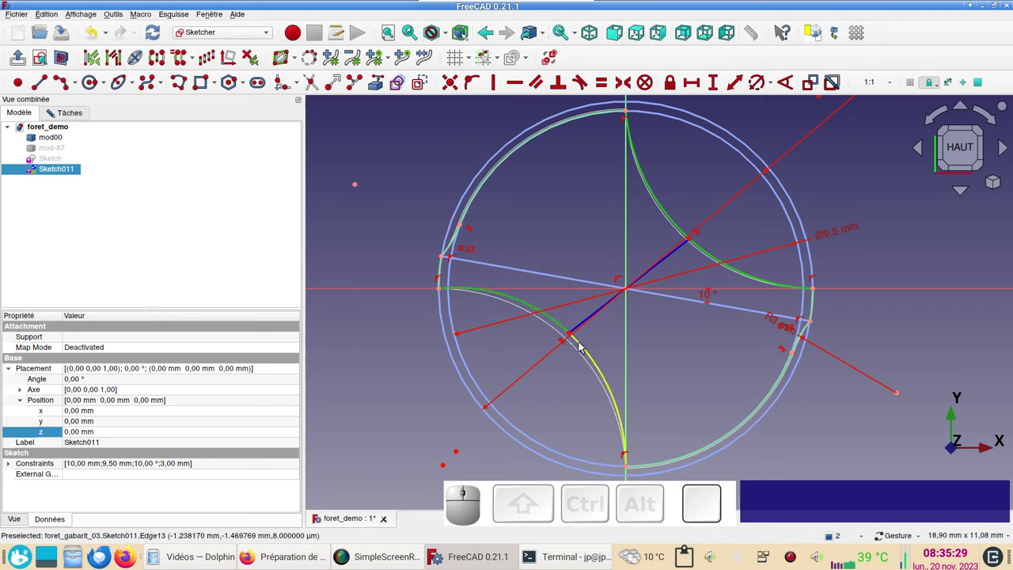
click(583, 346)
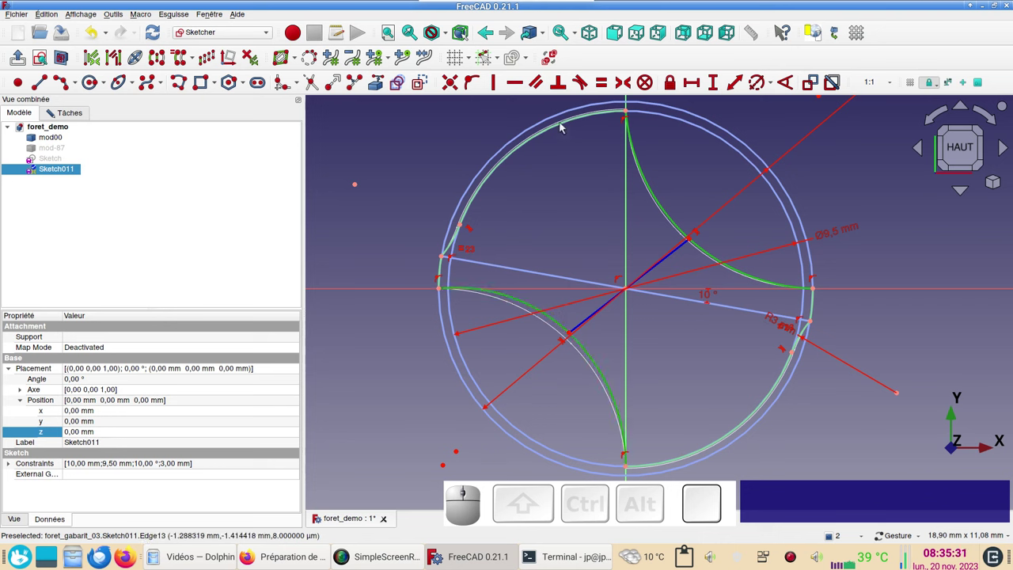
text(e)
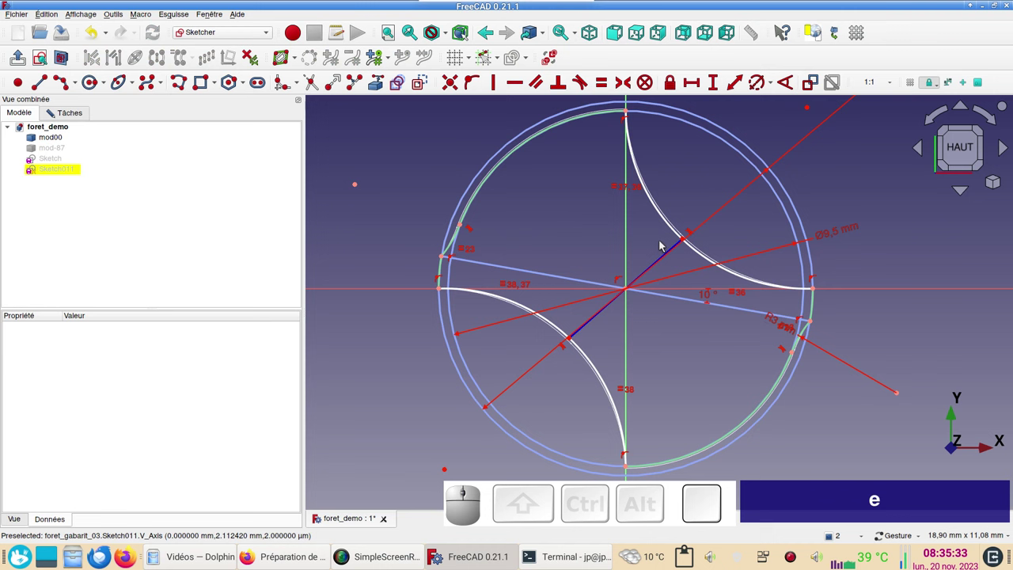
Step: Reshape the radial line across the centre and make it perpendicular to the lower flute arc
drag(688, 239, 636, 308)
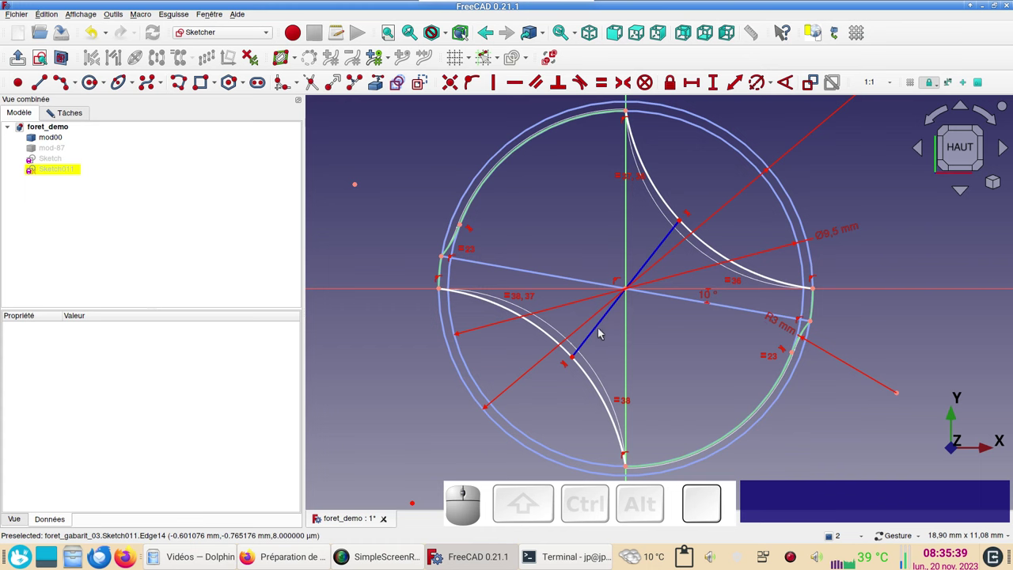
click(597, 334)
click(556, 335)
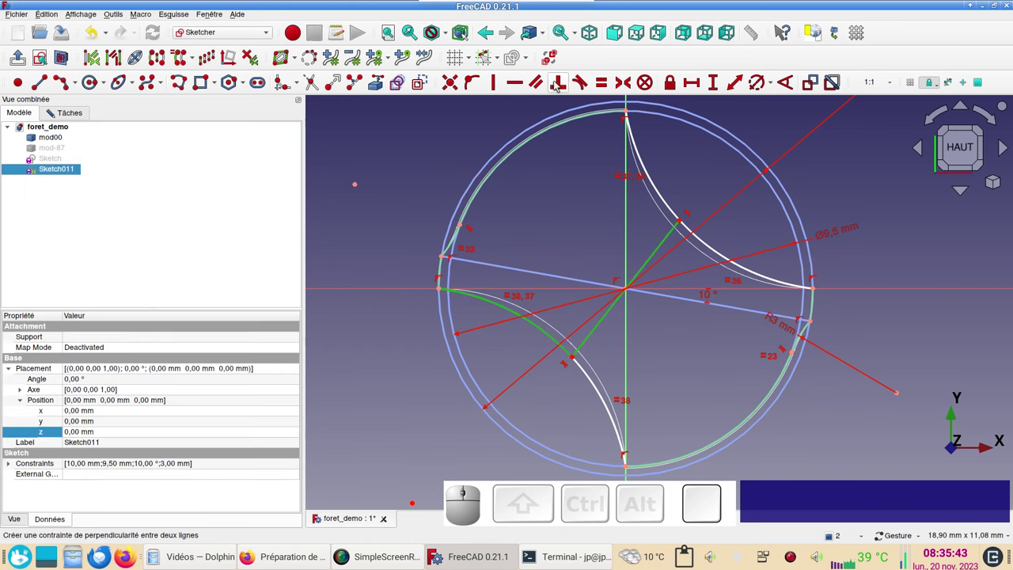
key(n)
scroll(down, 3)
right_click(670, 355)
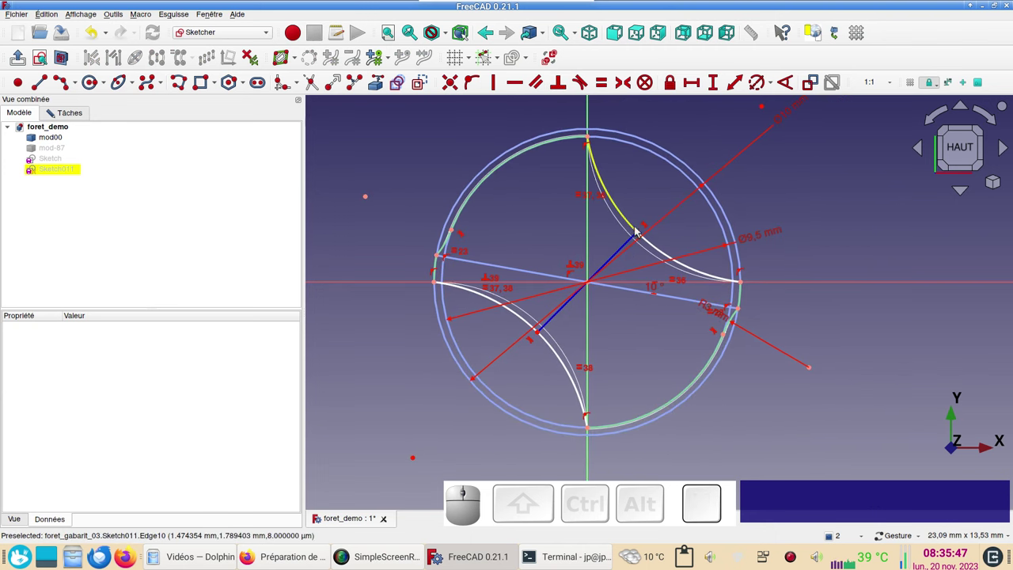
Step: Adjust the upper arc end and radial line, then constrain them tangent (T) to fully constrain the sketch
drag(644, 234, 655, 221)
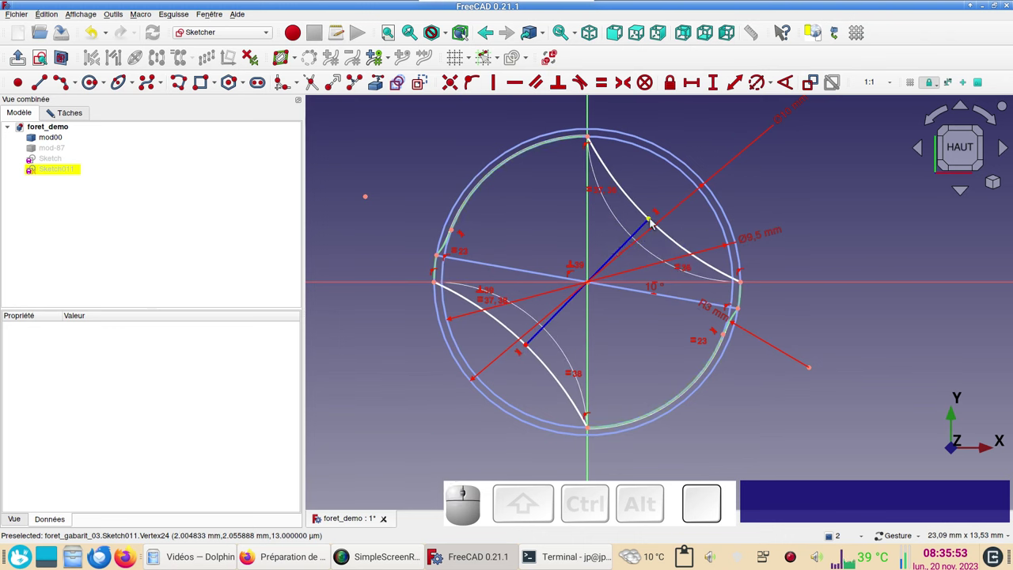
drag(656, 221, 634, 238)
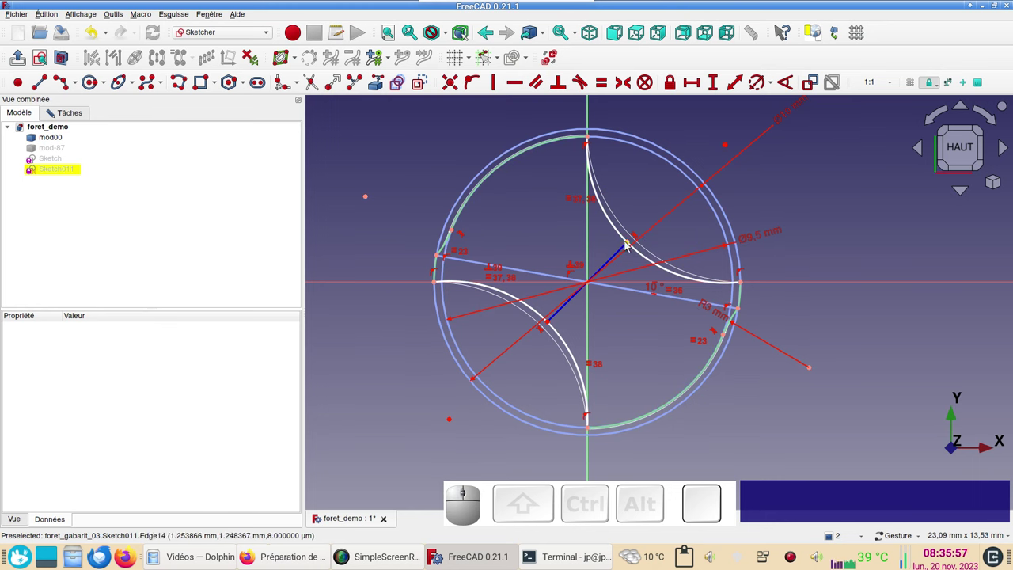
drag(632, 243, 702, 270)
click(709, 272)
click(776, 281)
text(t)
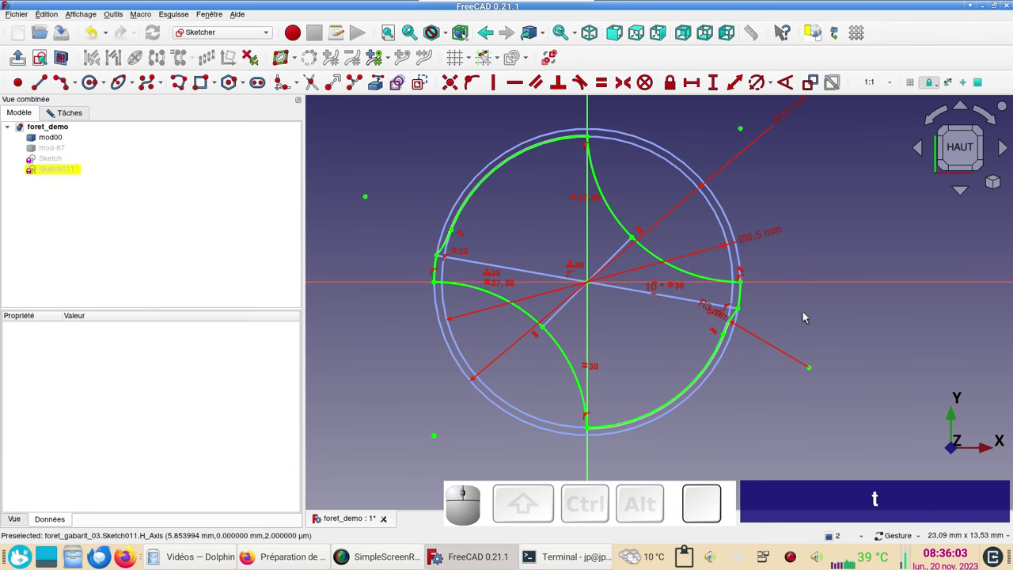
Step: Close Sketch011 via Fermer and make the 87 mm Sketch visible alongside it in the 3D view
scroll(up, 3)
scroll(down, 3)
drag(819, 306, 752, 320)
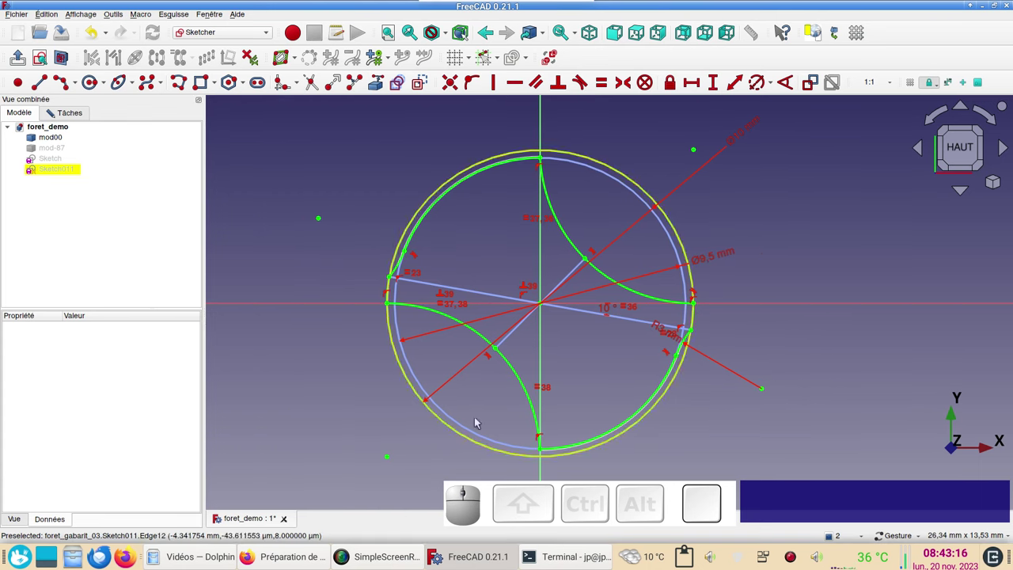
click(84, 118)
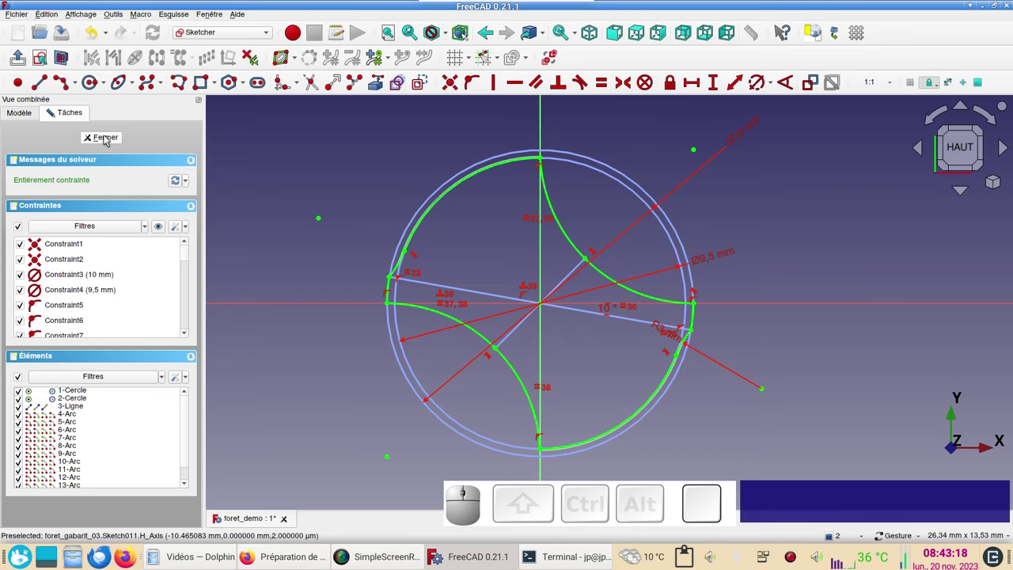
click(108, 139)
scroll(down, 3)
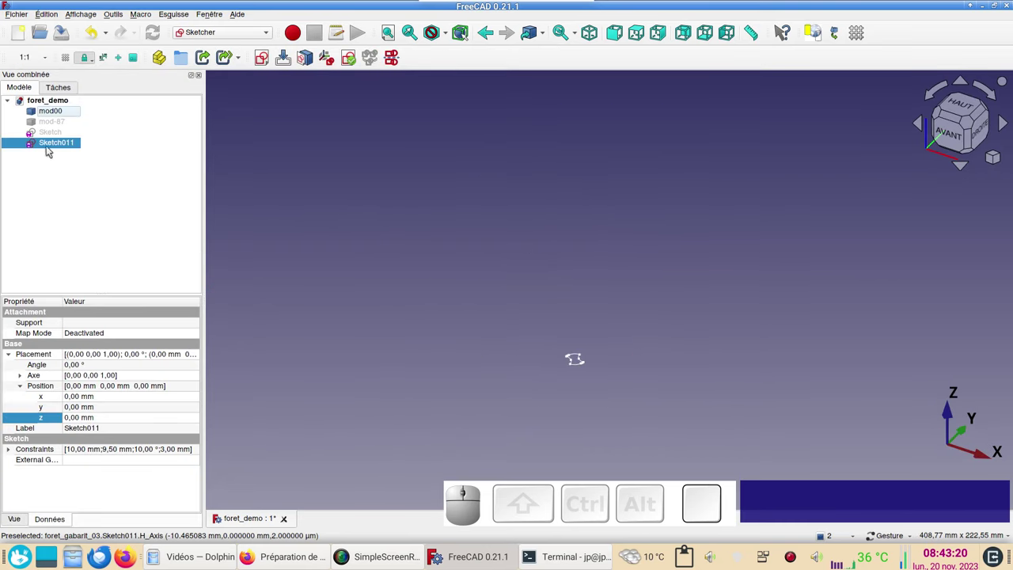
click(51, 137)
key(space)
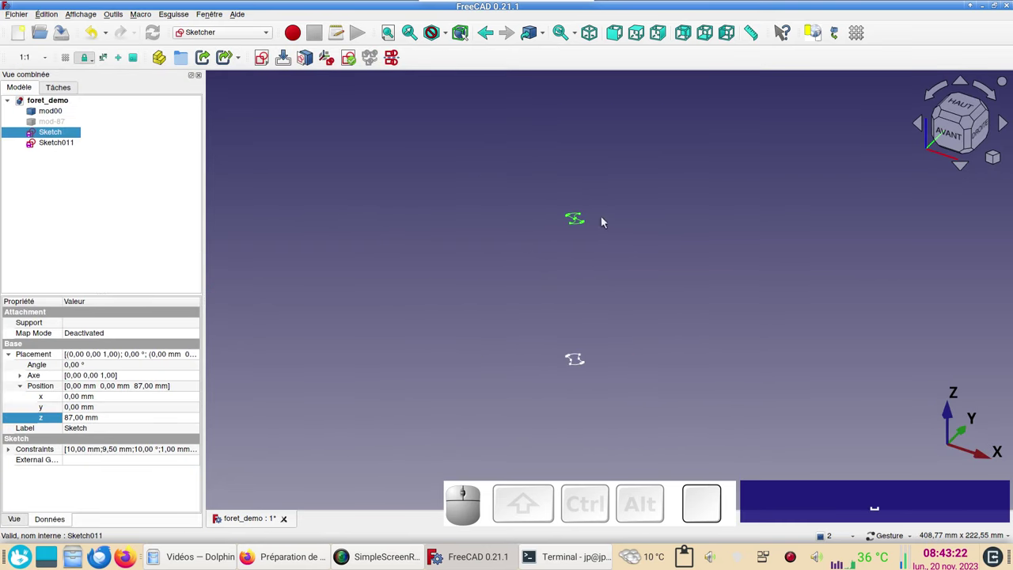
scroll(up, 3)
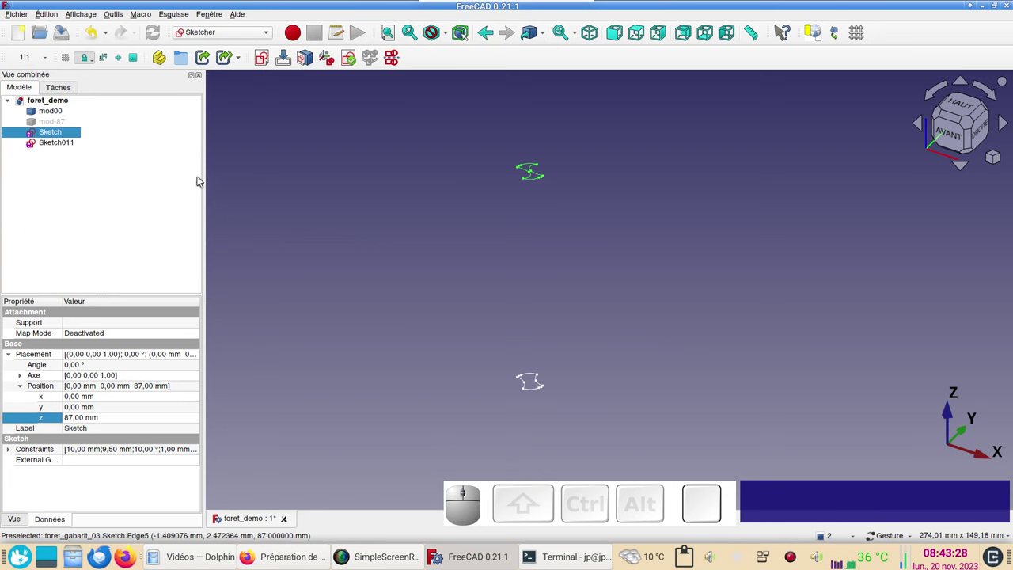
Step: Switch to the Part workbench and choose Helix in the geometric primitives dialog
click(229, 33)
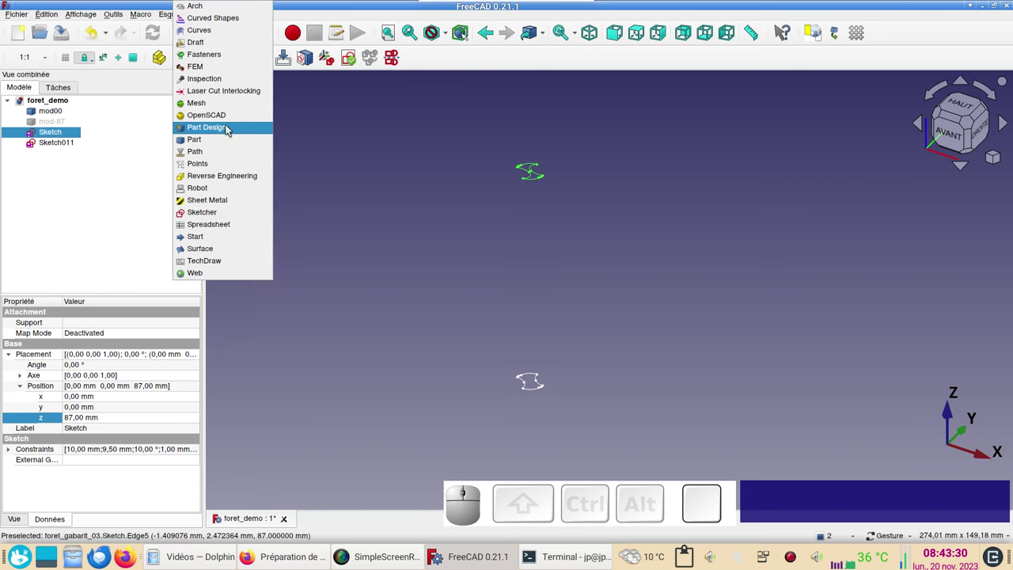
click(224, 146)
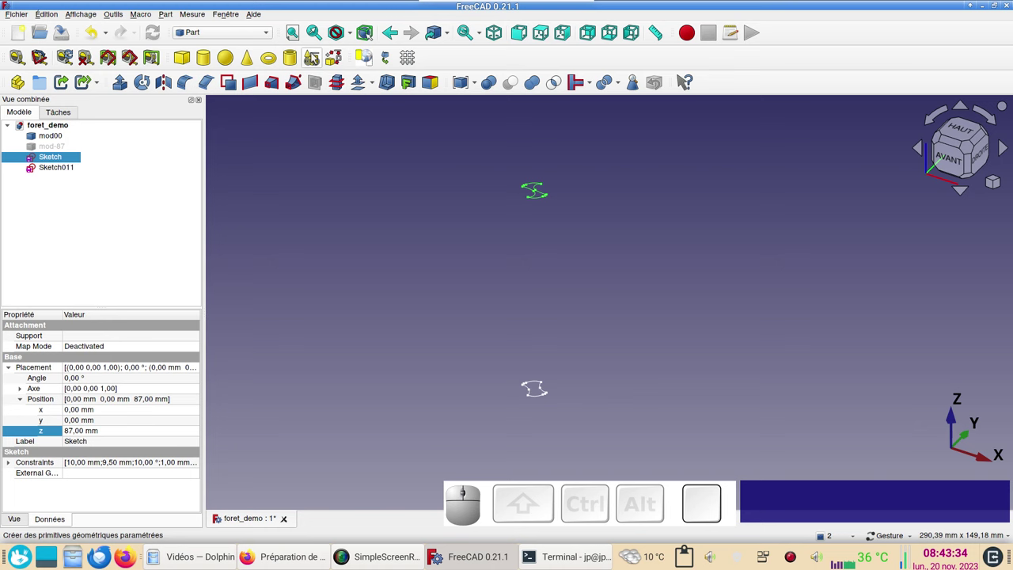
click(315, 56)
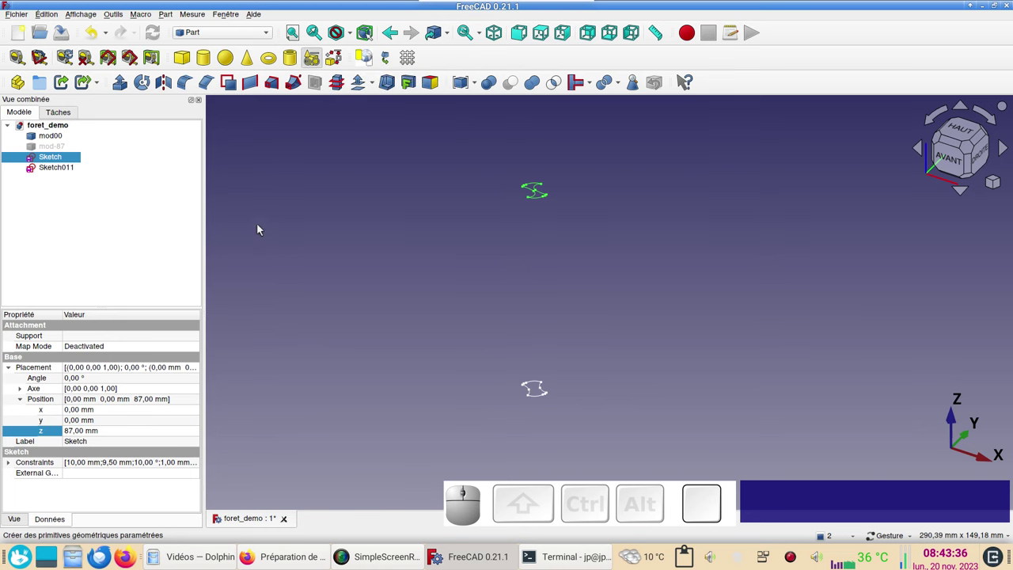
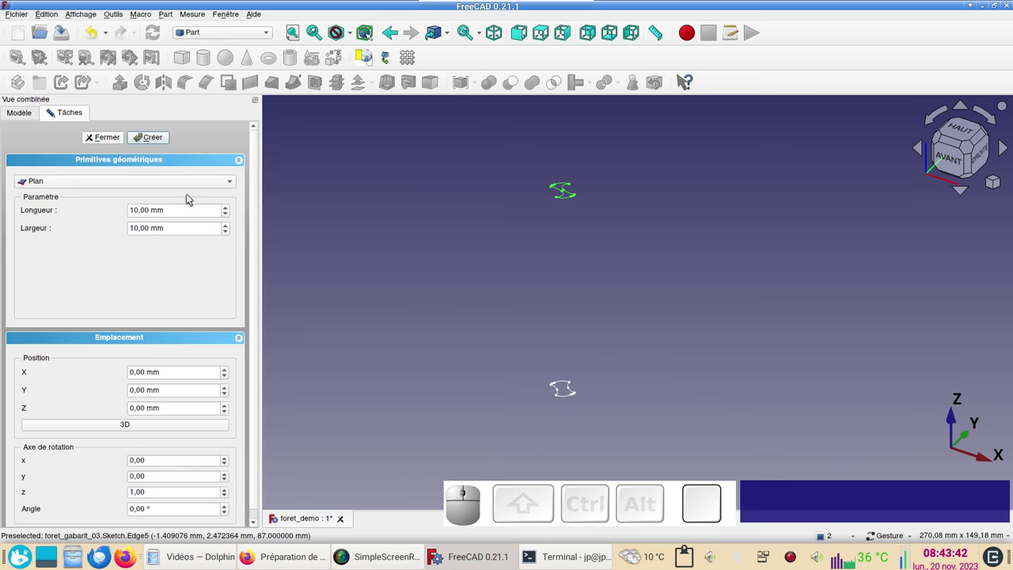
click(187, 182)
click(77, 291)
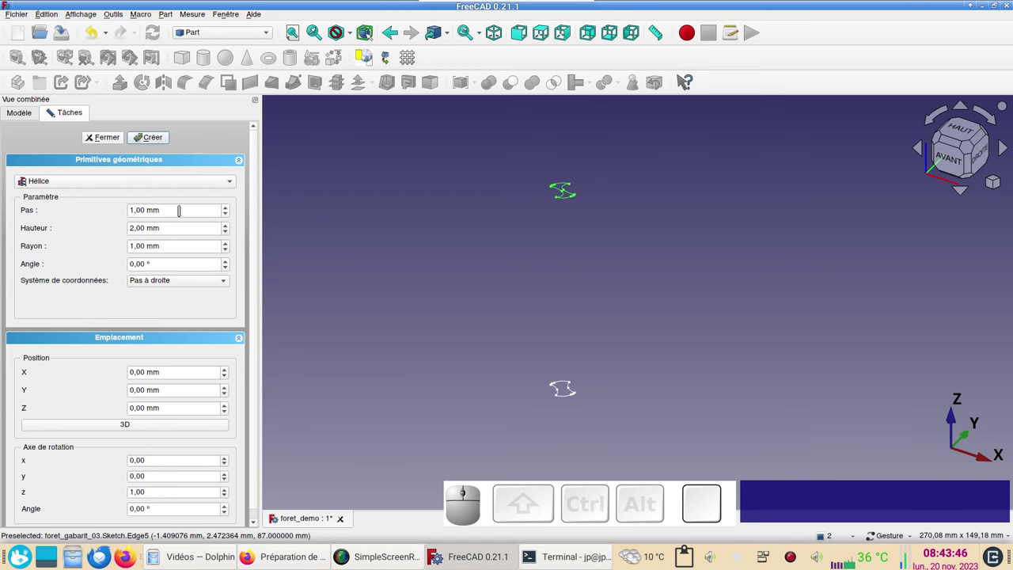
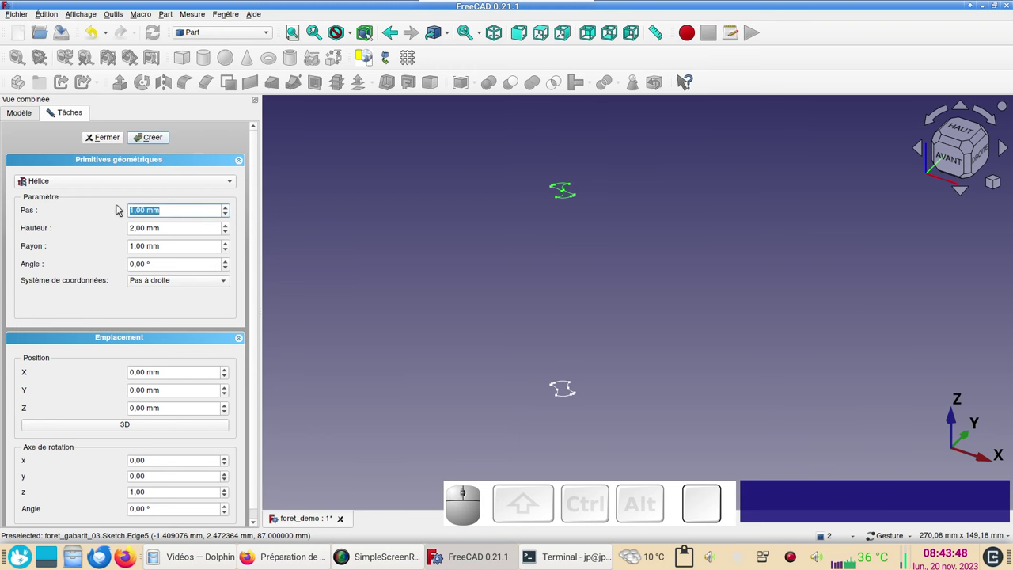
Step: Set pitch 60, height 87, radius 5 and create the helix, then the 10 mm tall one
key(KP_6)
key(KP_0)
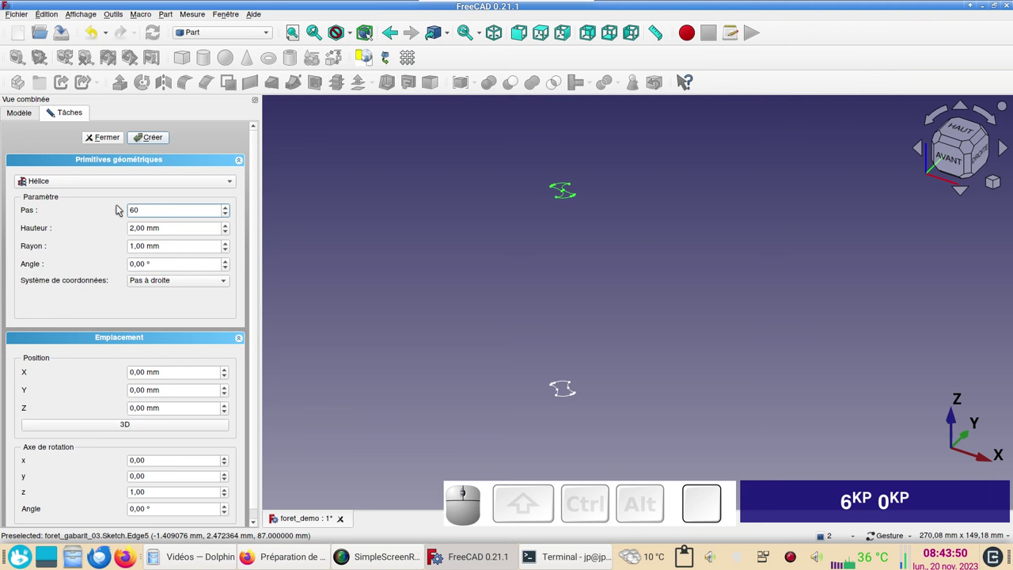
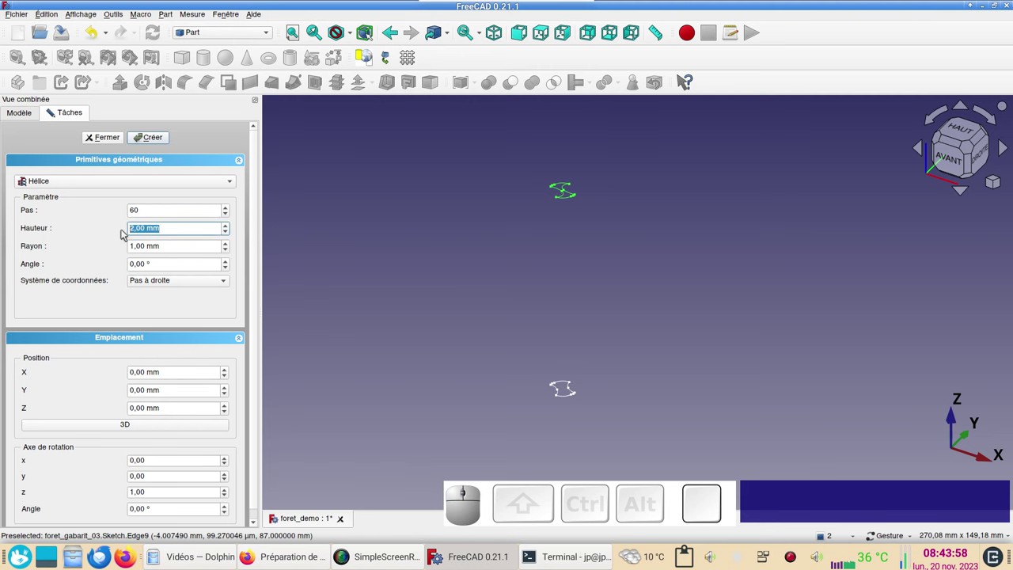
key(KP_8)
key(KP_7)
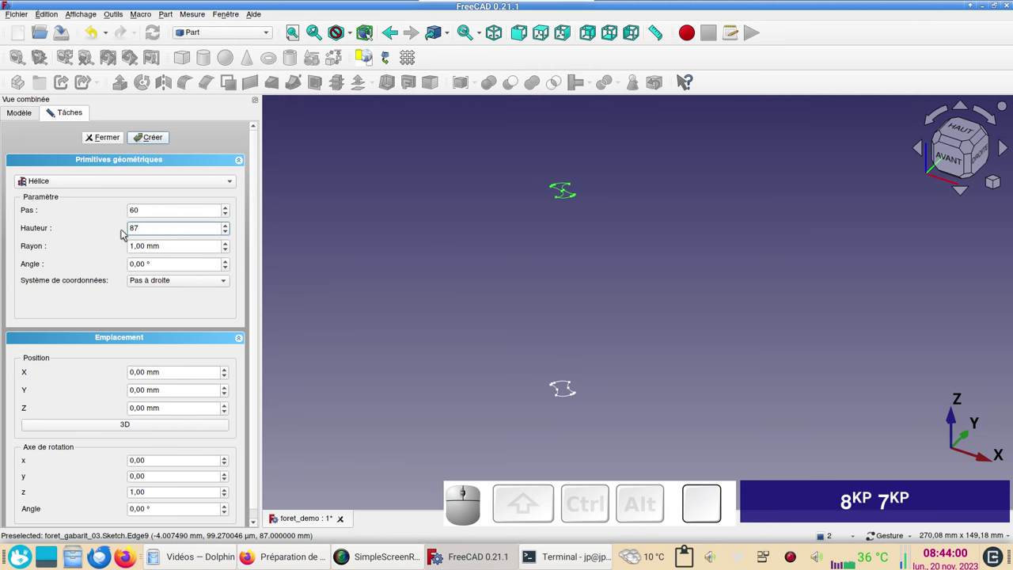
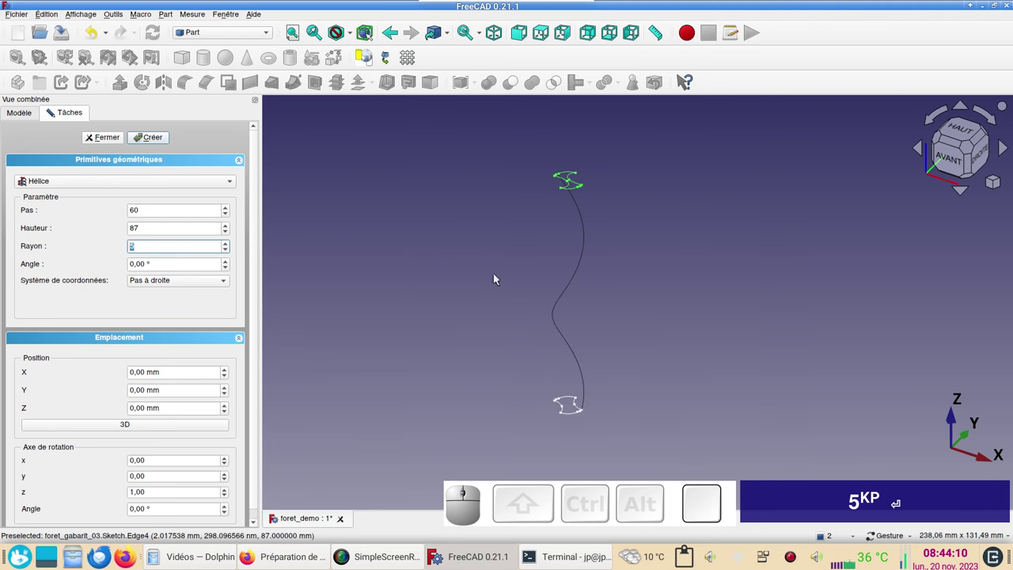
drag(712, 387, 668, 375)
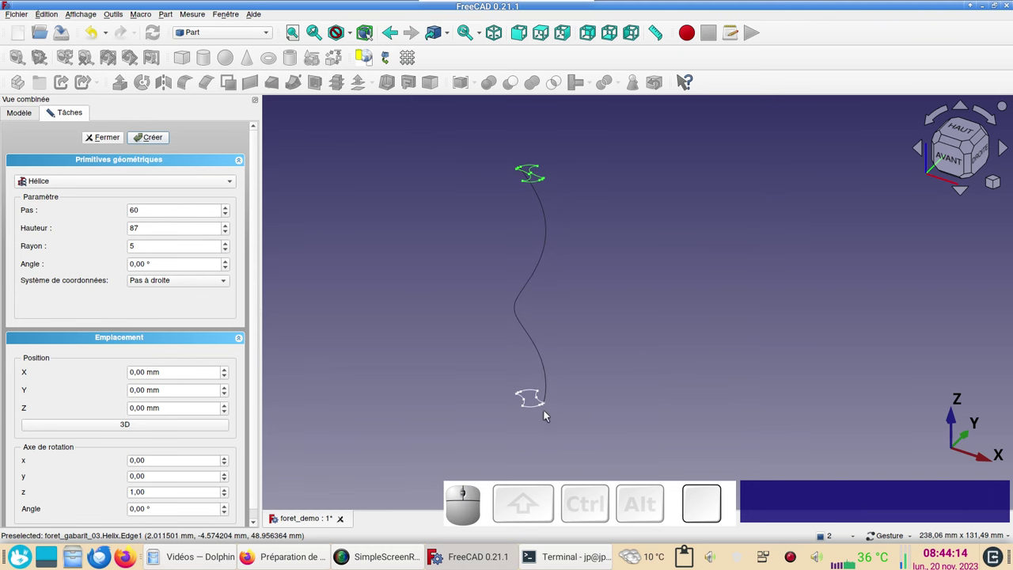
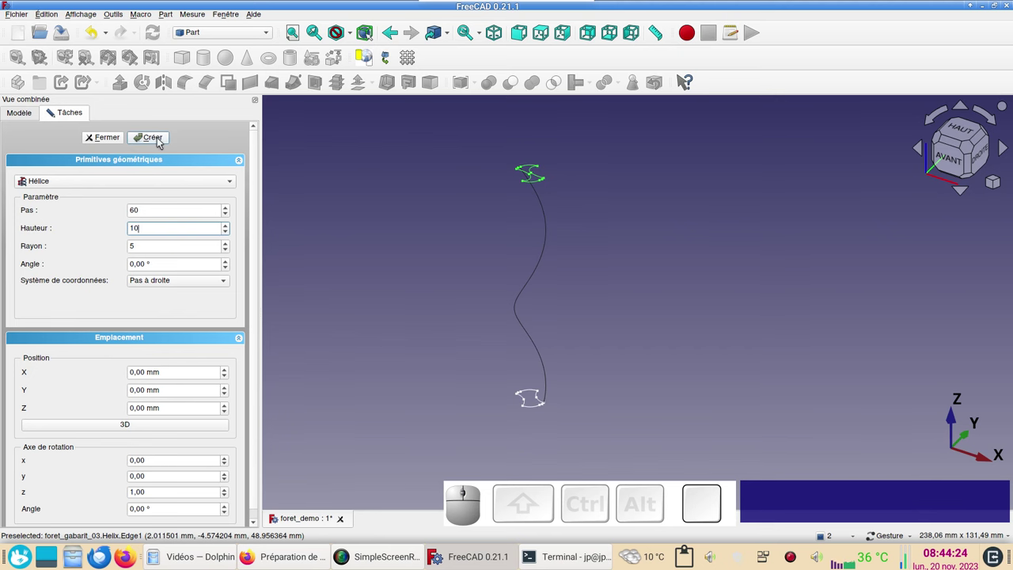
click(159, 139)
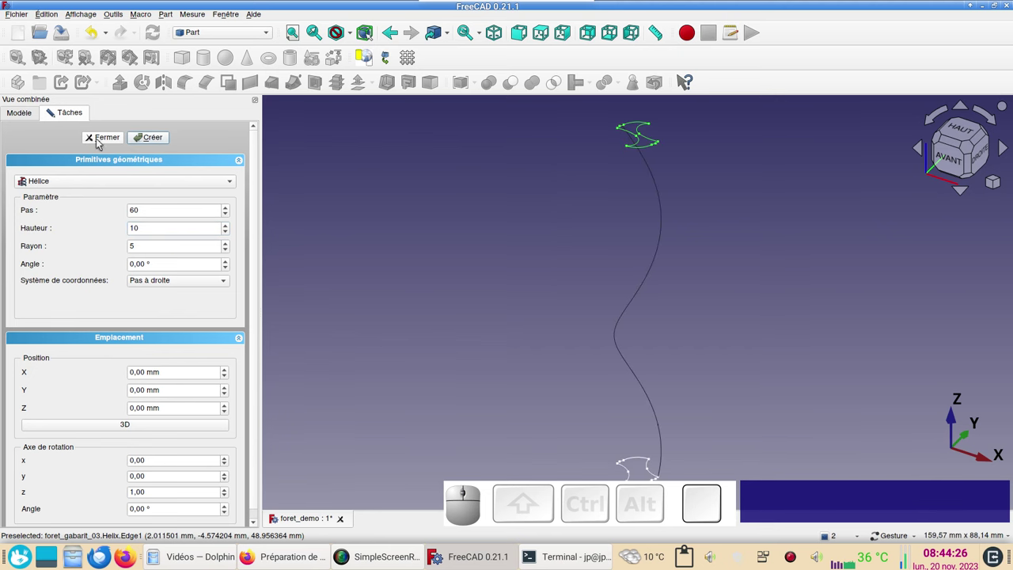
Step: Close the helix panel and zero Hélice001's Placement axis z component, then edit its x component
click(102, 141)
scroll(down, 3)
drag(441, 338, 155, 290)
click(62, 188)
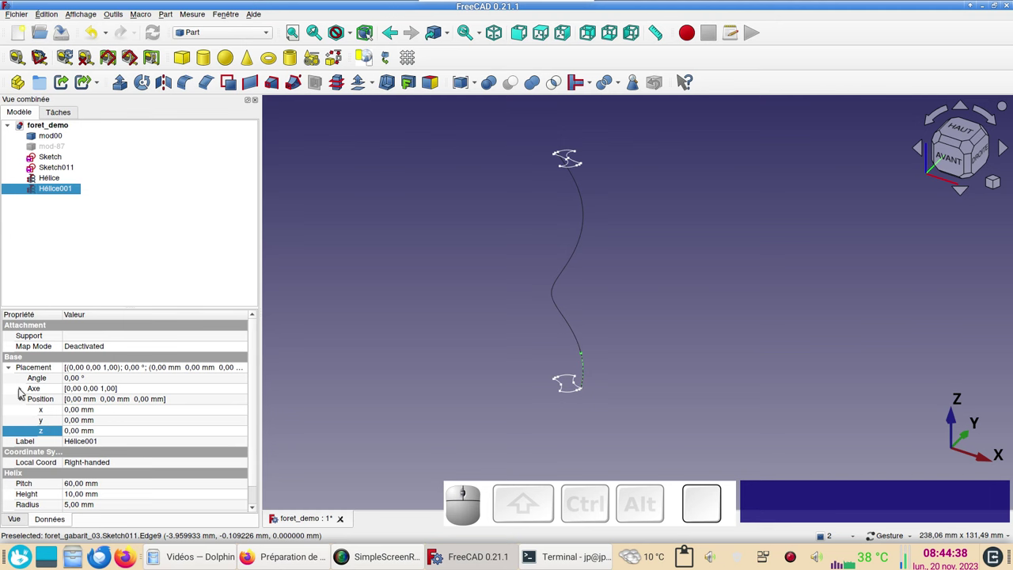
click(22, 390)
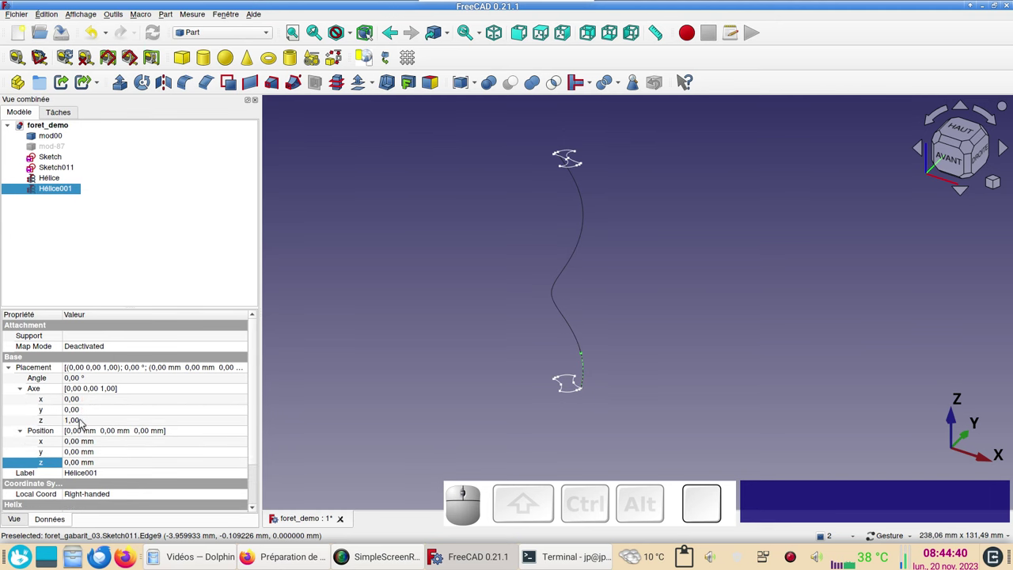
click(85, 424)
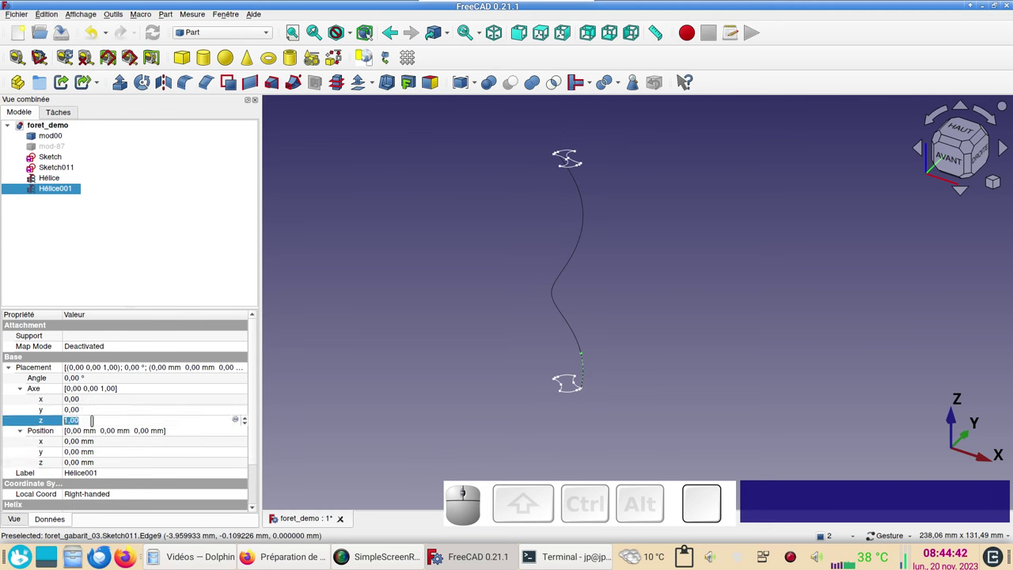
key(KP_0)
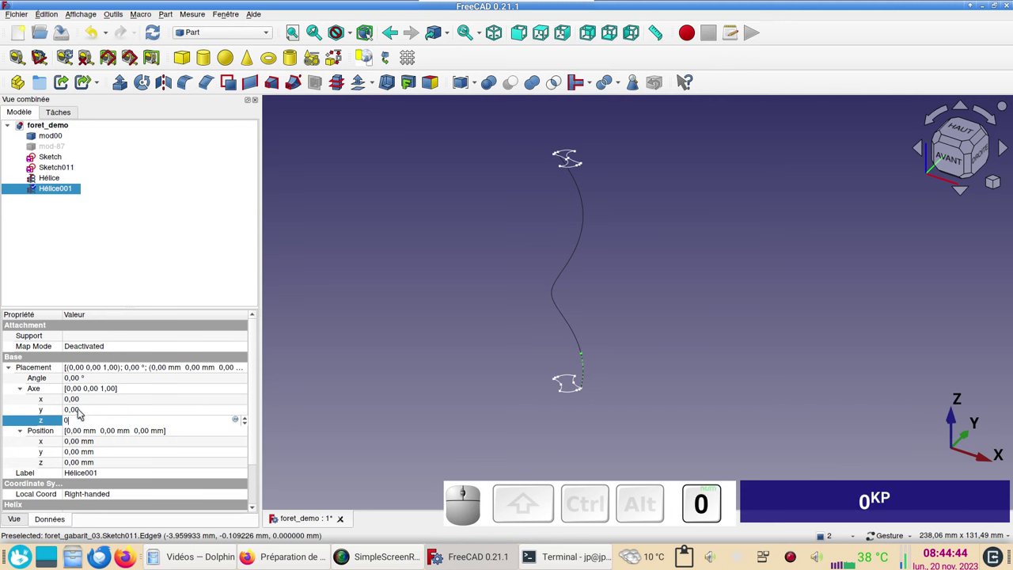
click(81, 403)
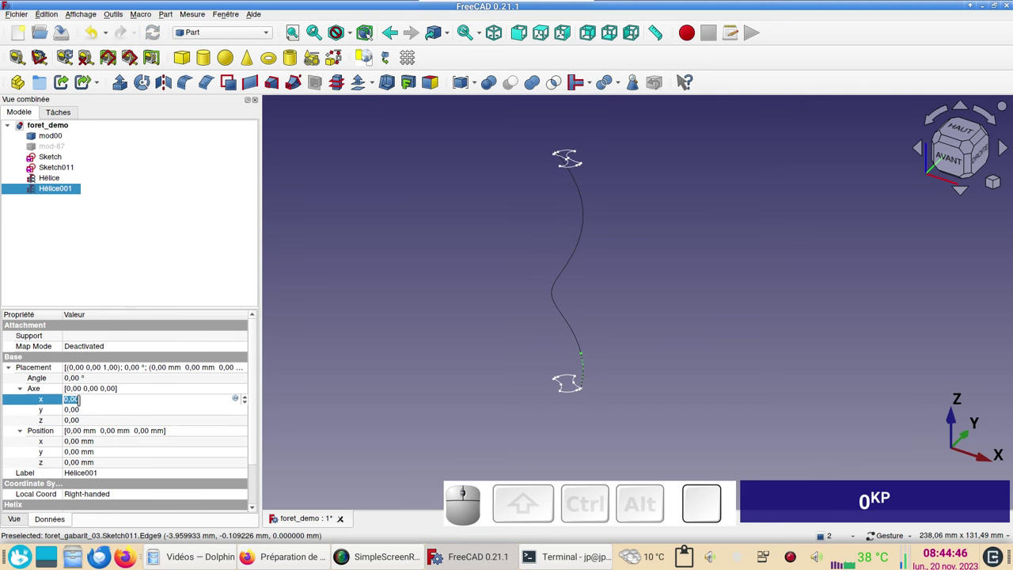
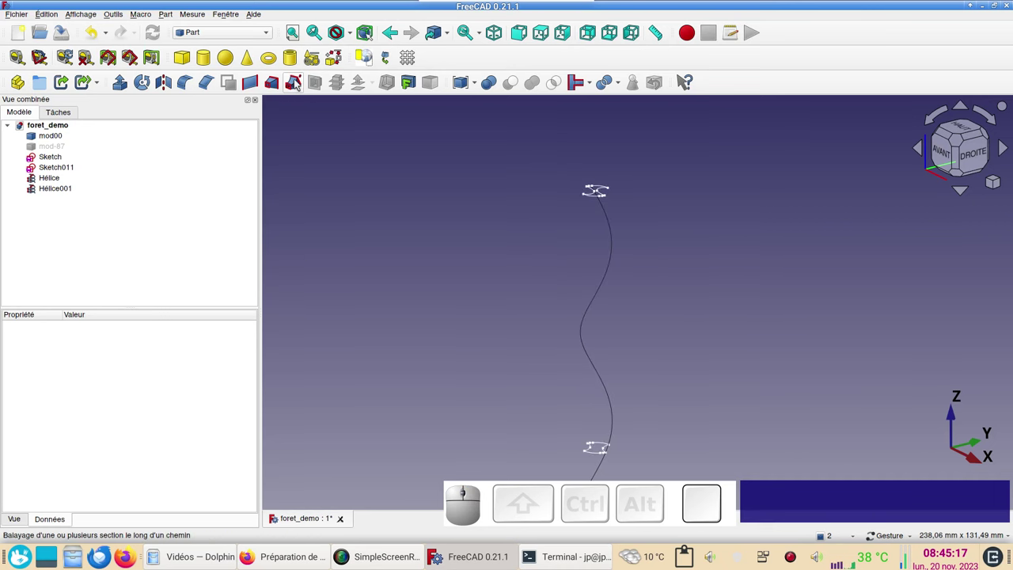
Step: Start a Part Sweep and add Sketch and Sketch011 as the selected profiles
click(304, 81)
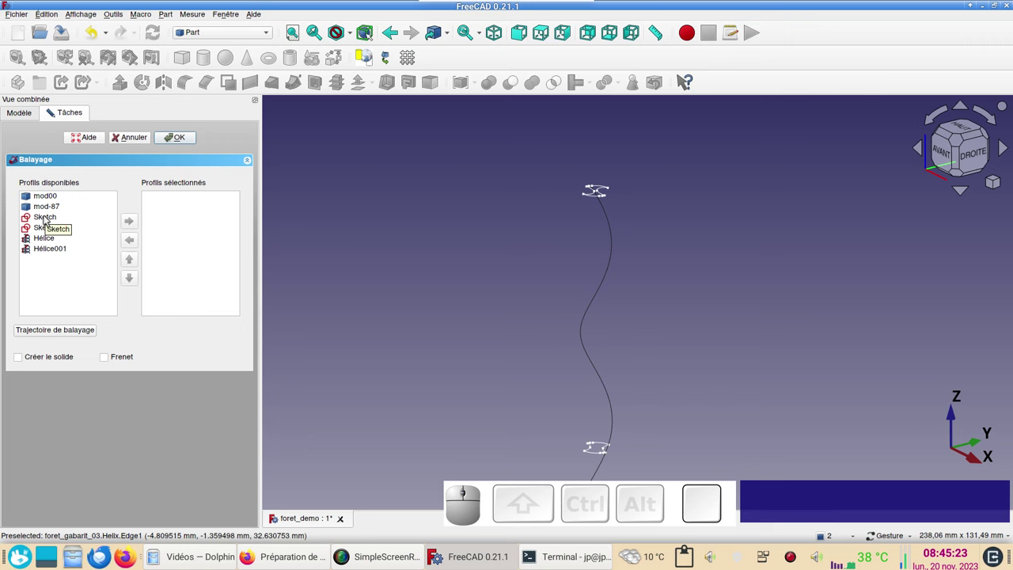
click(48, 218)
click(135, 222)
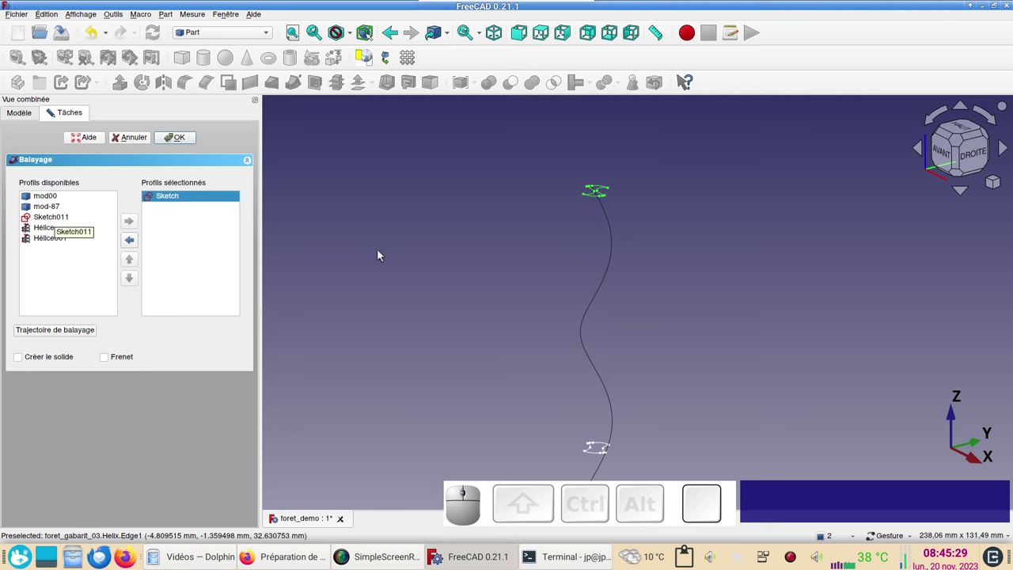
click(384, 252)
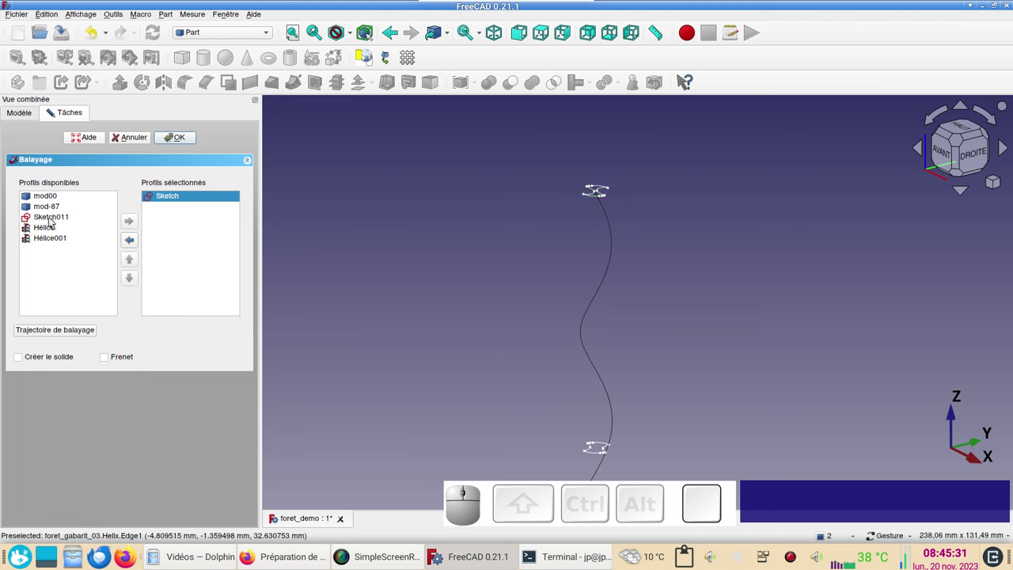
click(55, 219)
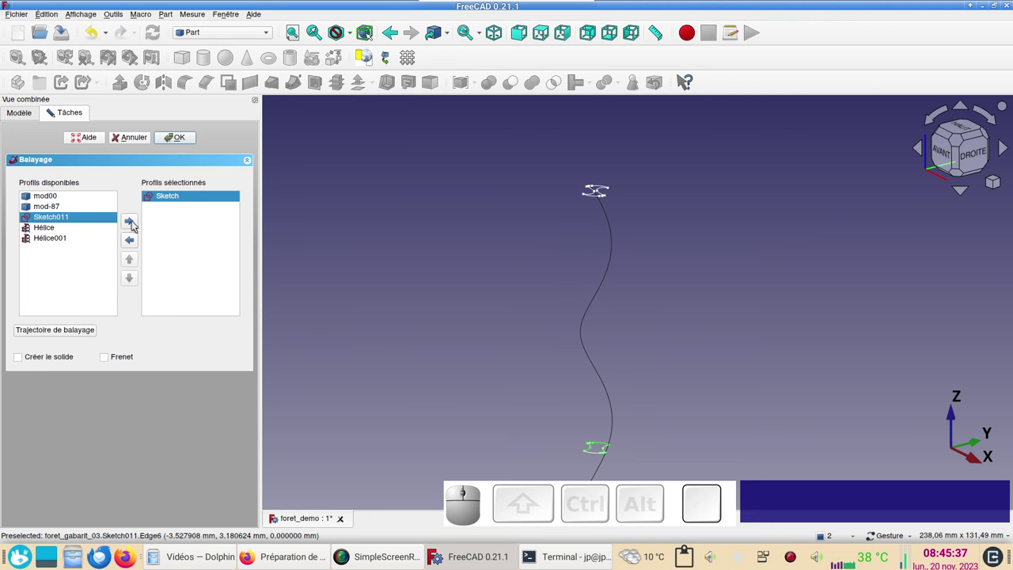
click(70, 221)
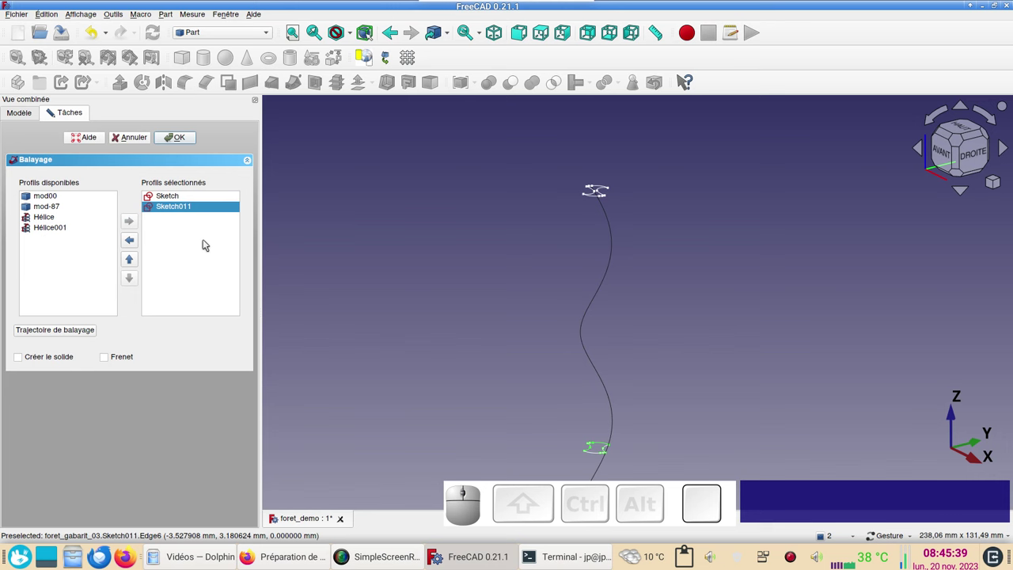
Step: Enable Créer le solide and Frenet, pick the long helix as path, and create the swept drill body
click(64, 360)
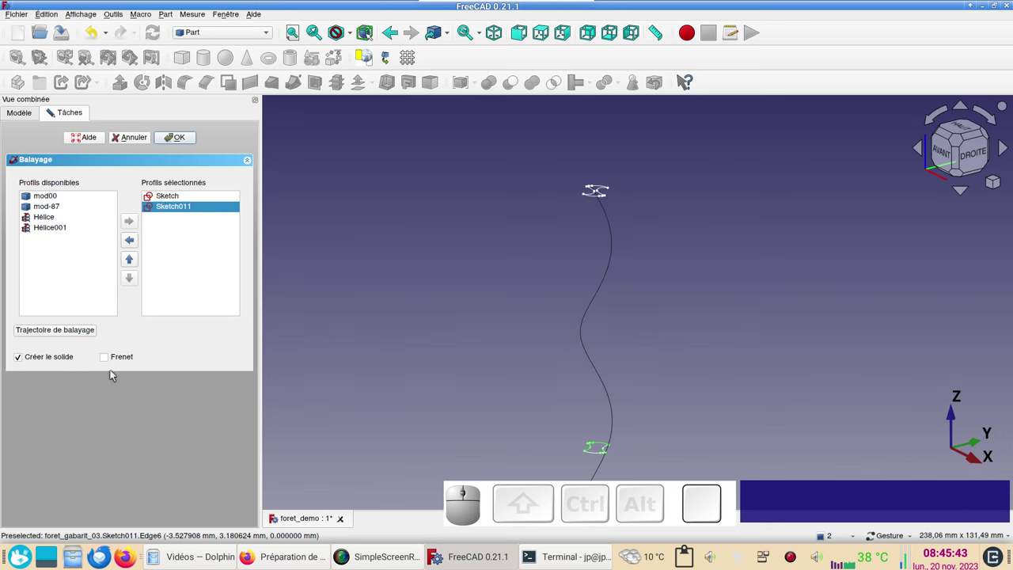
click(111, 358)
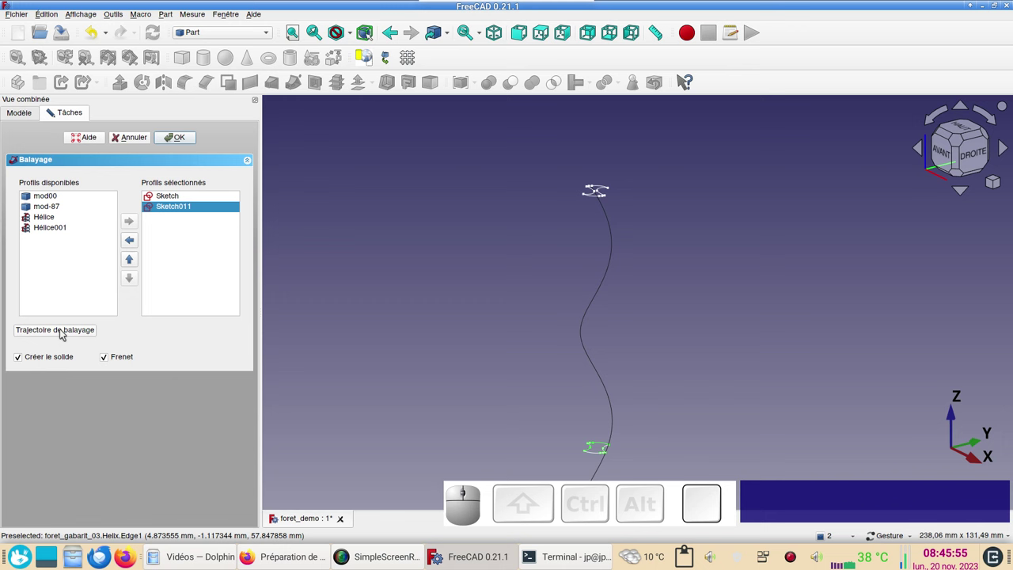
click(64, 331)
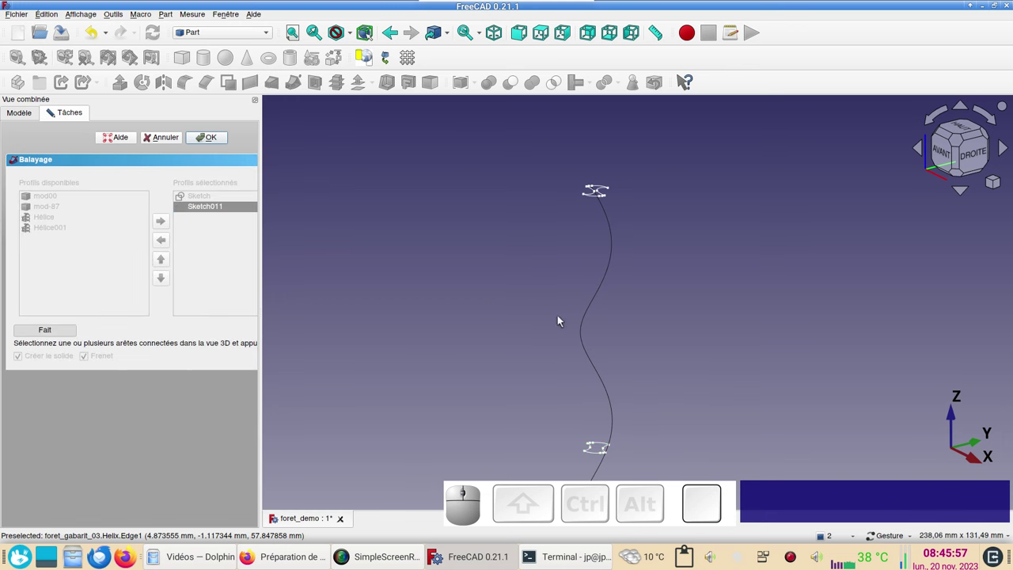
click(591, 357)
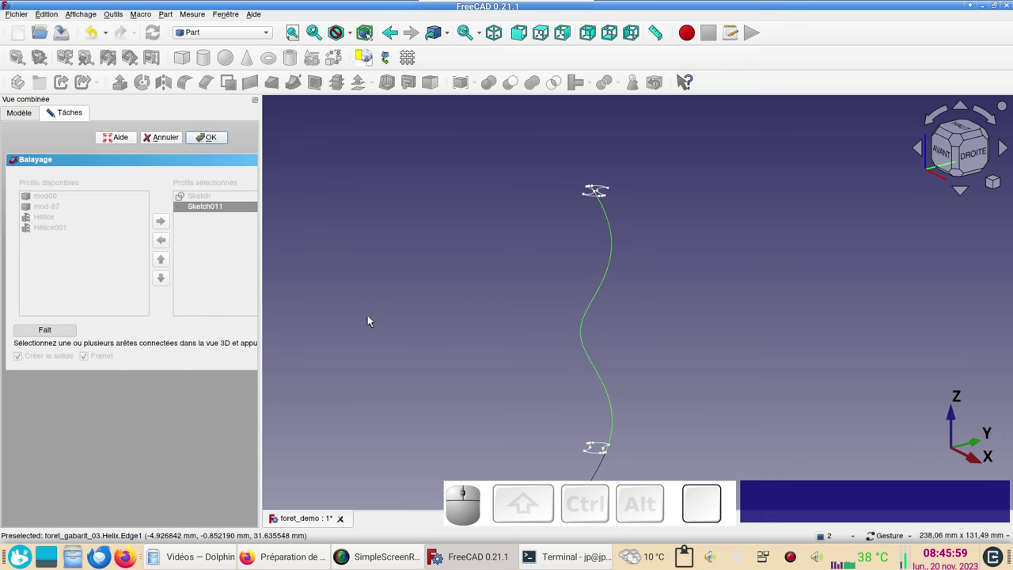
click(63, 329)
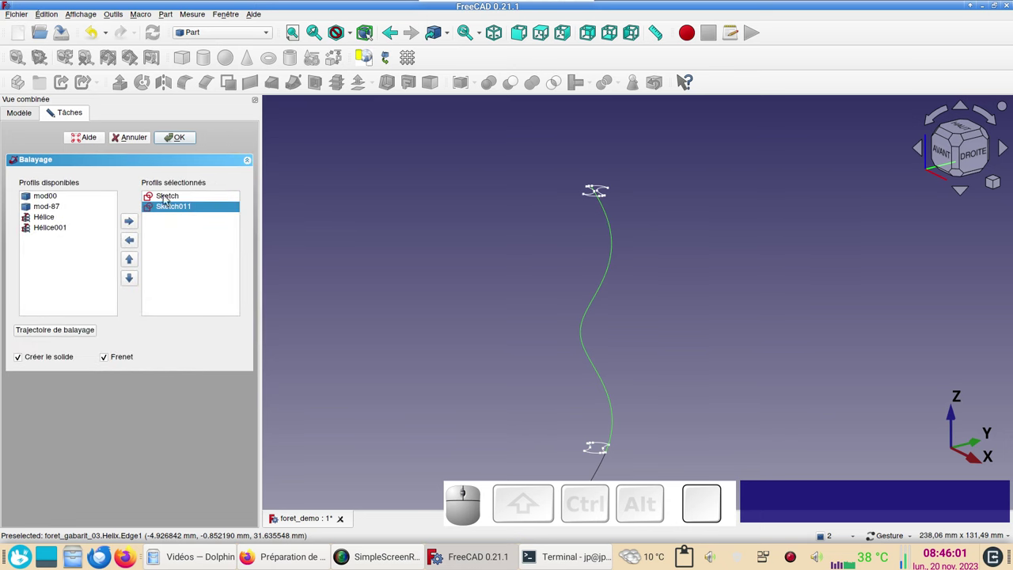
click(189, 143)
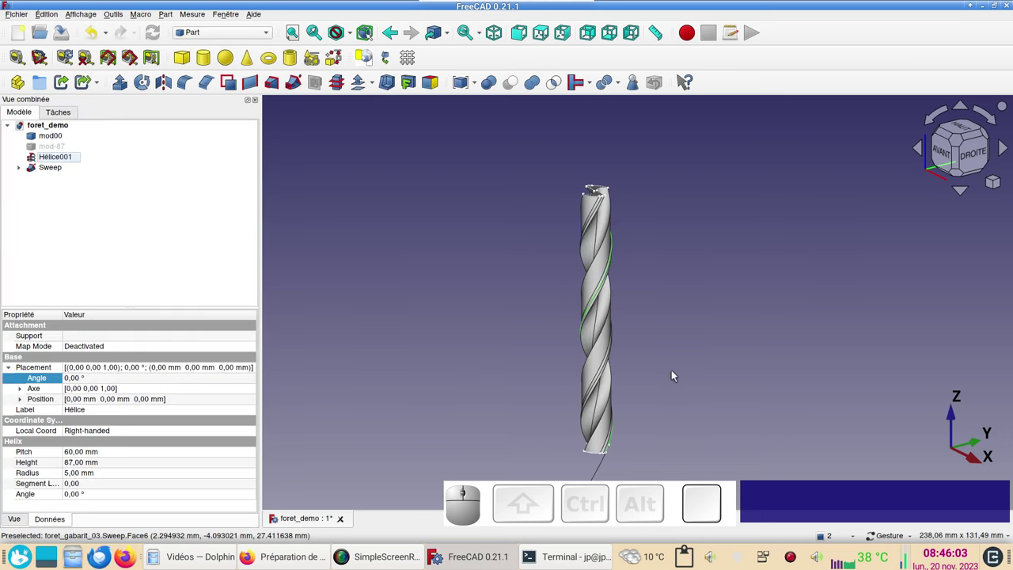
key(KP_1)
drag(661, 313, 694, 308)
Step: Orbit and zoom around the swept drill to inspect its tip, underside and sides
scroll(up, 3)
drag(691, 235, 675, 328)
scroll(up, 3)
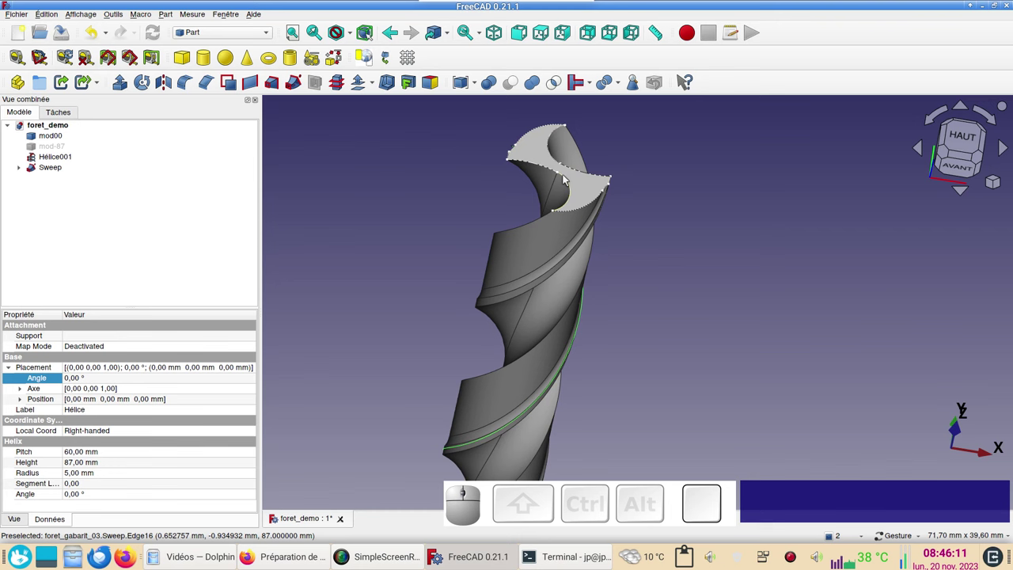
scroll(down, 3)
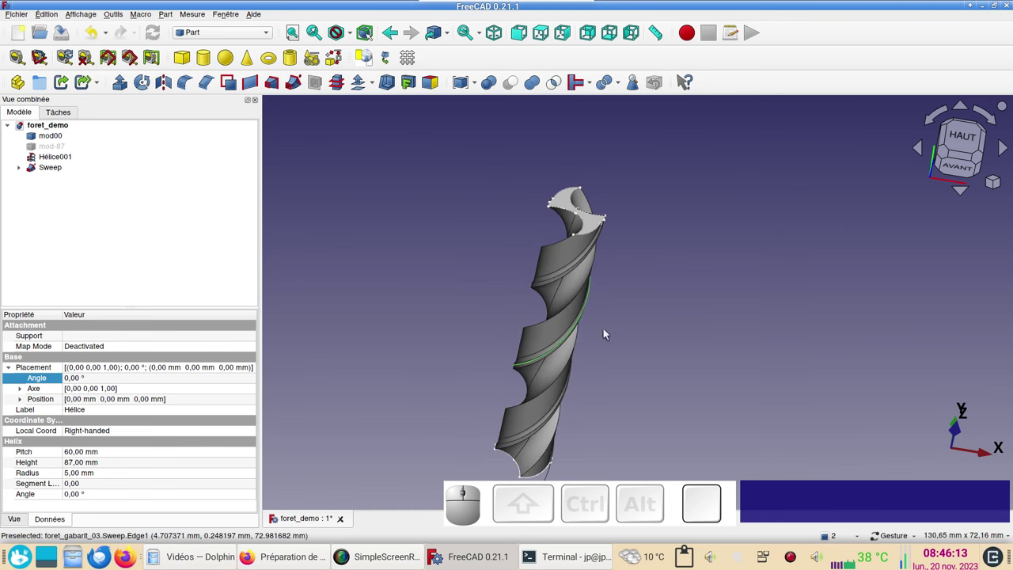
drag(619, 387, 544, 279)
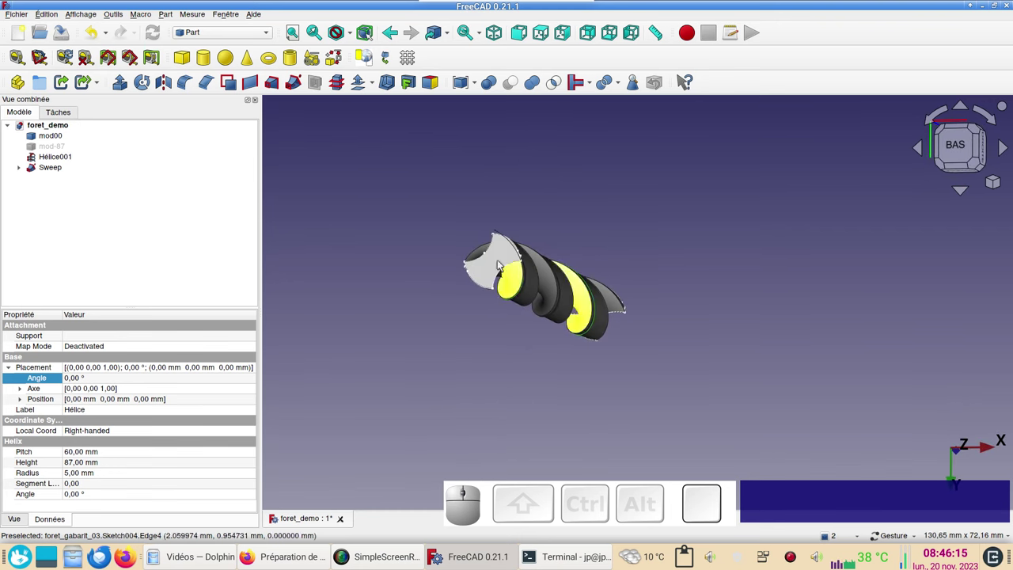
drag(619, 233, 607, 335)
scroll(down, 3)
drag(657, 290, 589, 345)
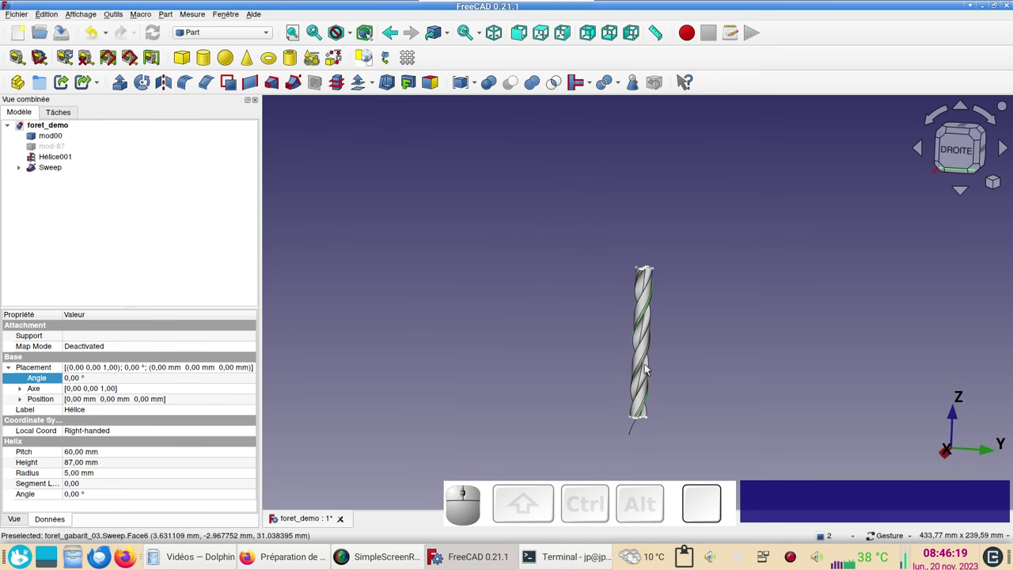
scroll(up, 3)
drag(576, 333, 656, 322)
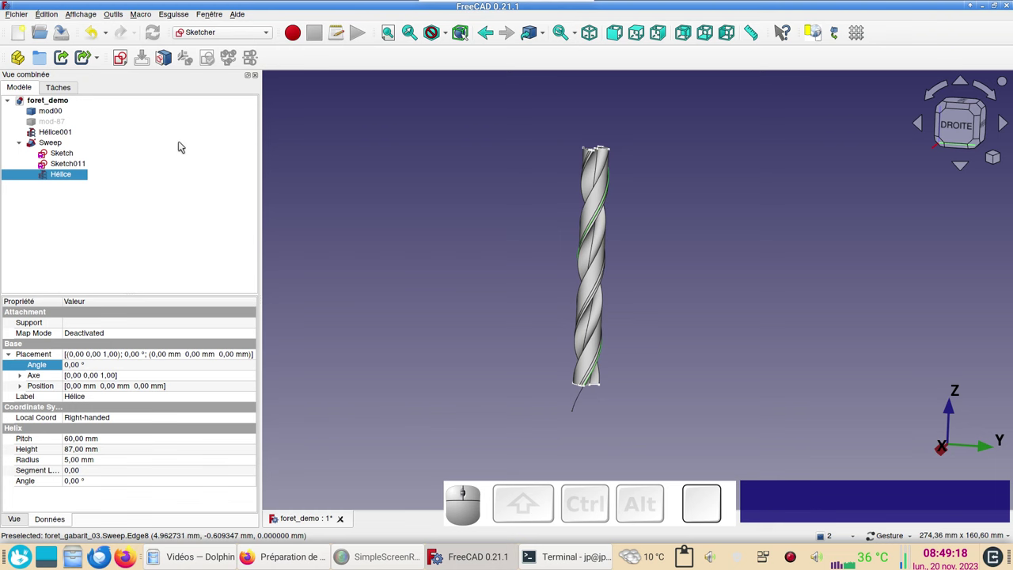
Step: Create a new sketch on the chosen plane with section view, centred on the drill cross-section
click(382, 203)
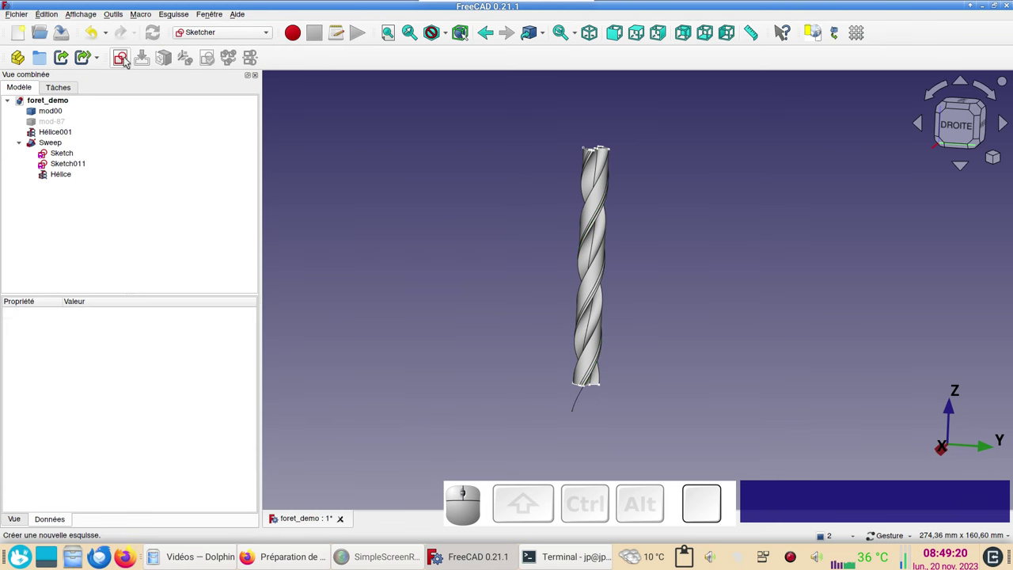
click(127, 59)
click(545, 304)
click(46, 60)
click(69, 59)
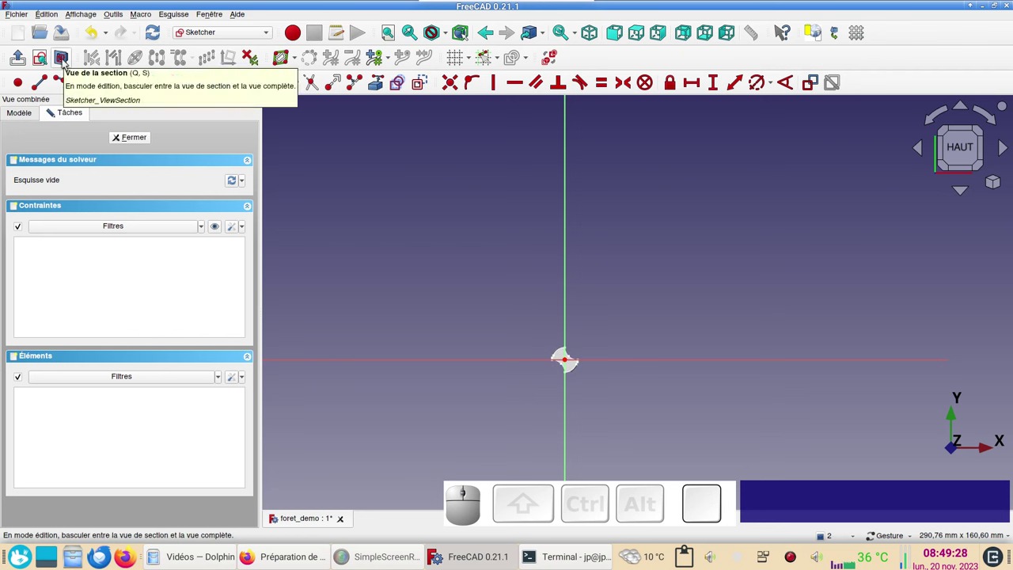
scroll(up, 3)
drag(565, 312, 240, 105)
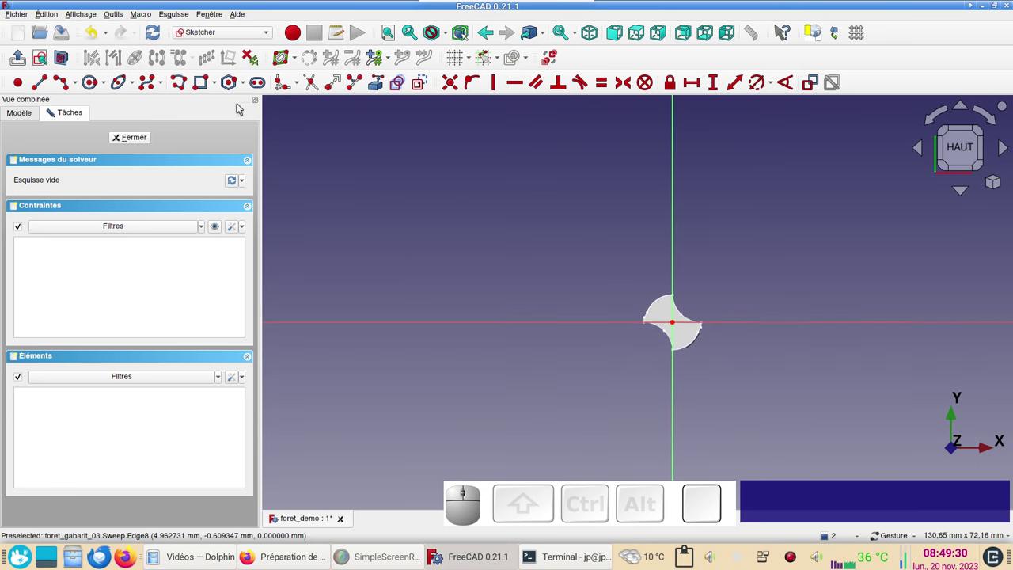
Step: Draw the 10 mm circle at the origin and close Sketch012 with Fermer
click(422, 86)
click(98, 81)
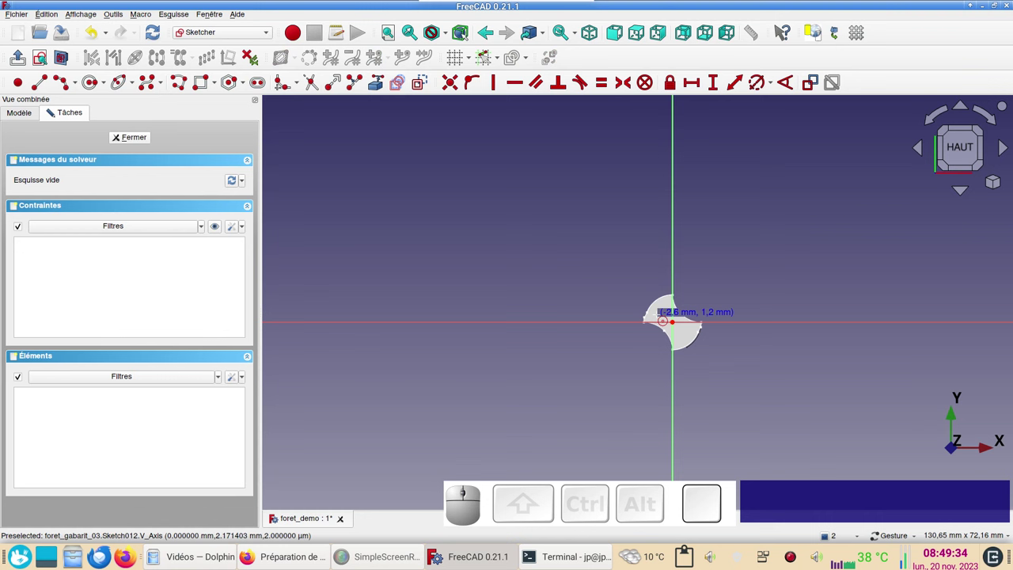
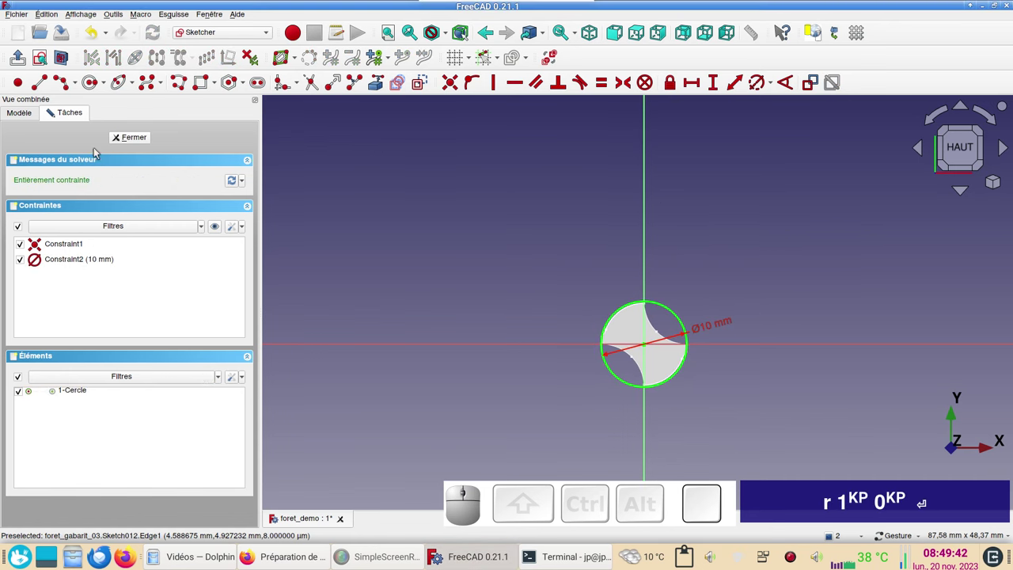
click(137, 138)
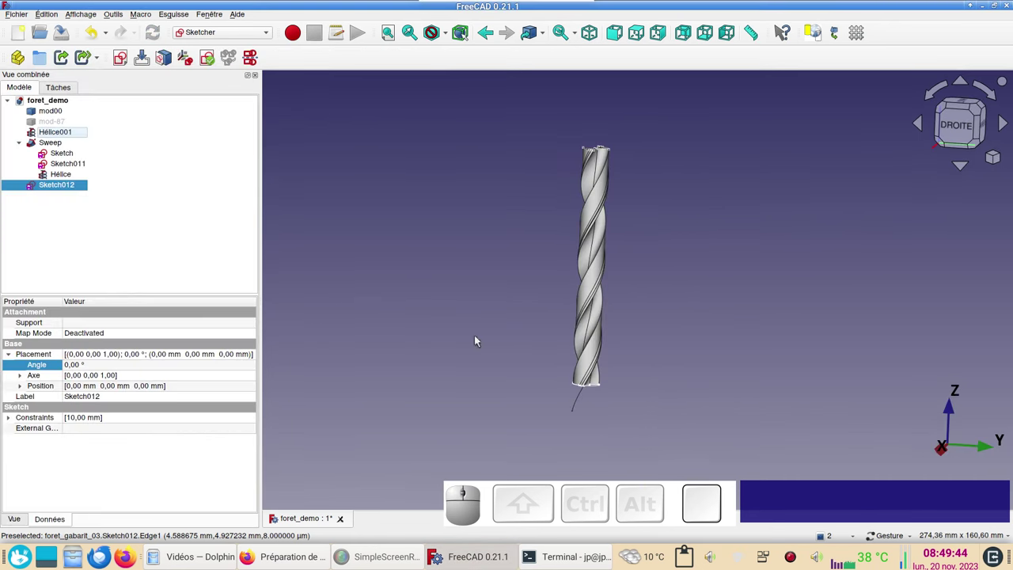
Step: Set Sketch012's Placement position z to -10 mm in the Data properties
click(64, 189)
click(22, 388)
click(92, 417)
key(KP_Subtract)
key(KP_1)
key(KP_0)
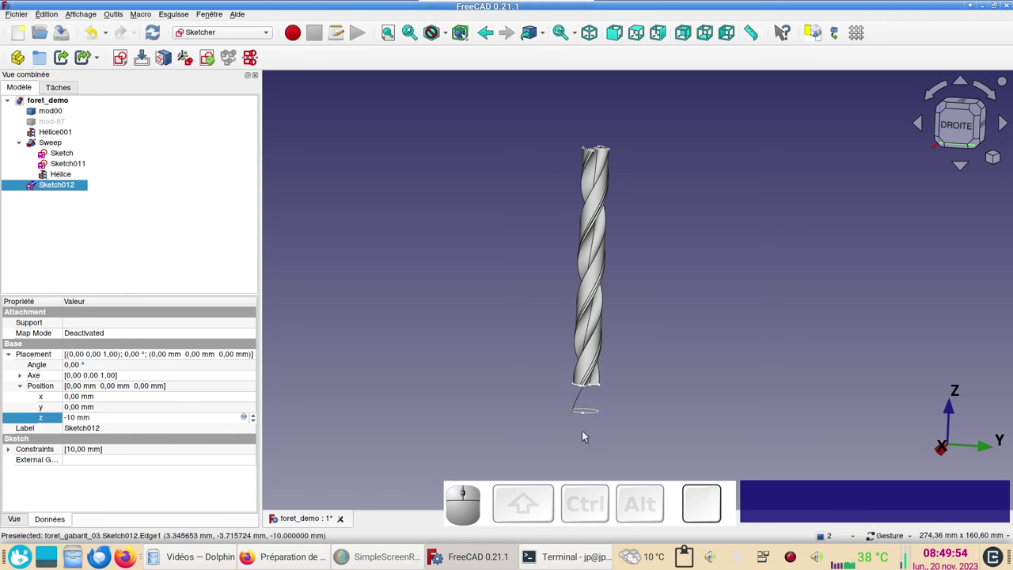
Step: Switch to the Part workbench to start the next sweep
drag(664, 401, 620, 424)
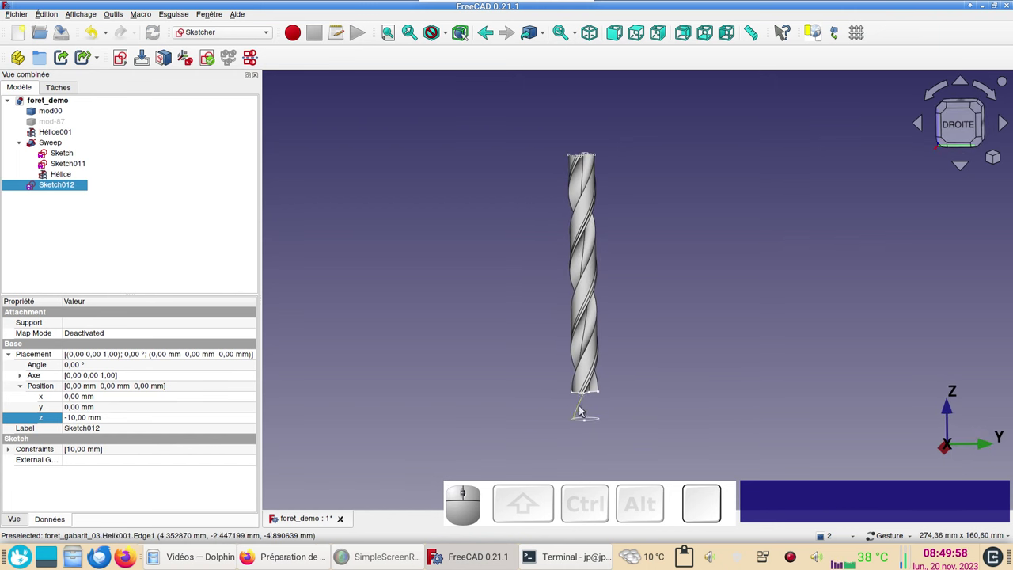
click(245, 33)
click(227, 139)
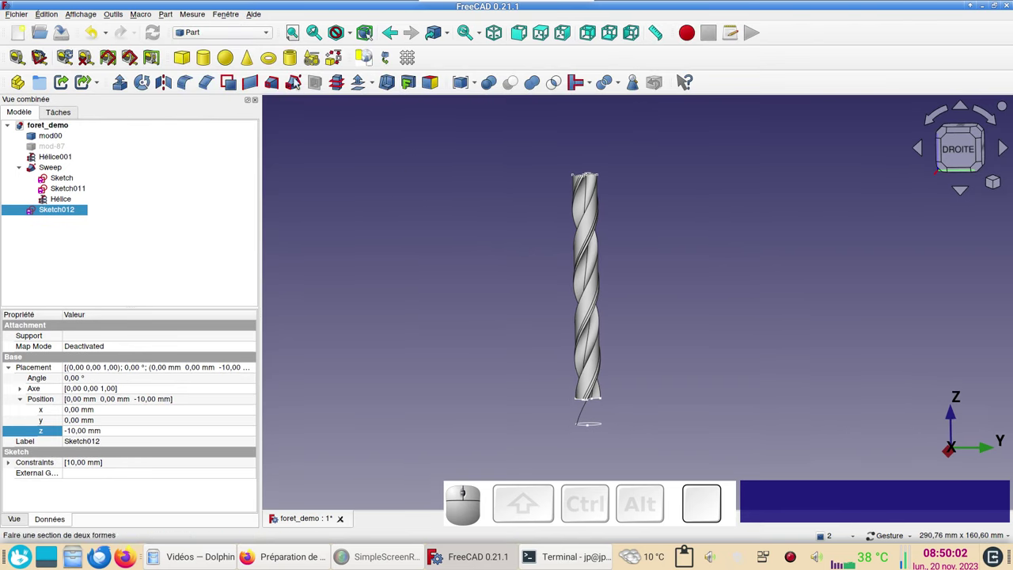
Step: Start a Part Sweep and add Sketch011 and Sketch012 as the swept profiles
click(298, 86)
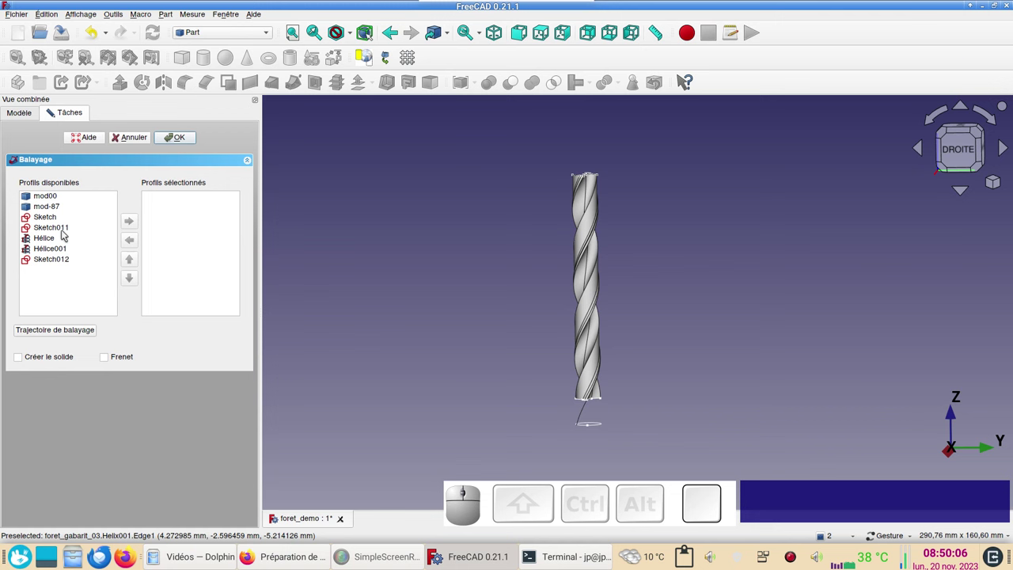
click(66, 225)
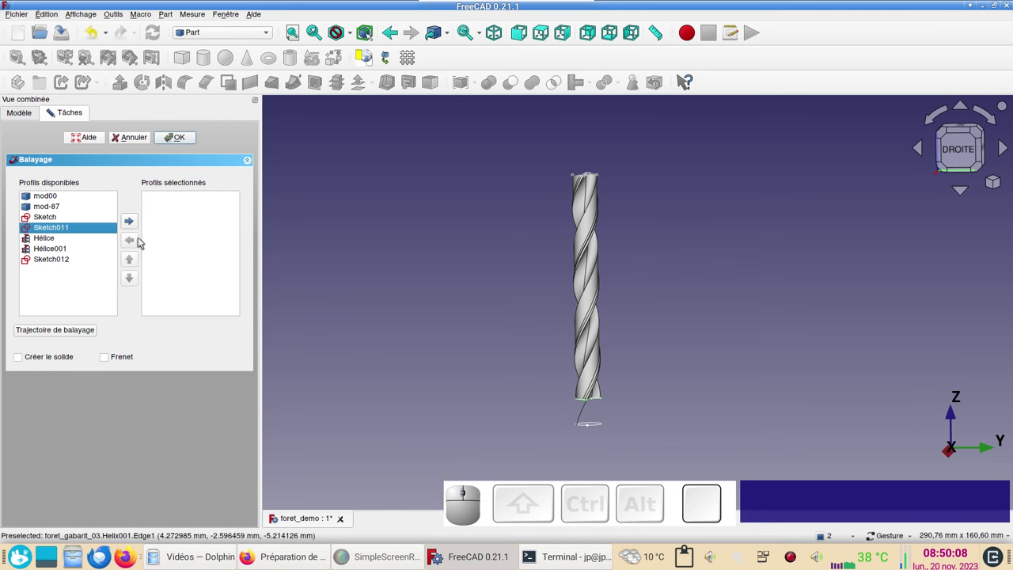
click(132, 225)
click(63, 250)
click(57, 250)
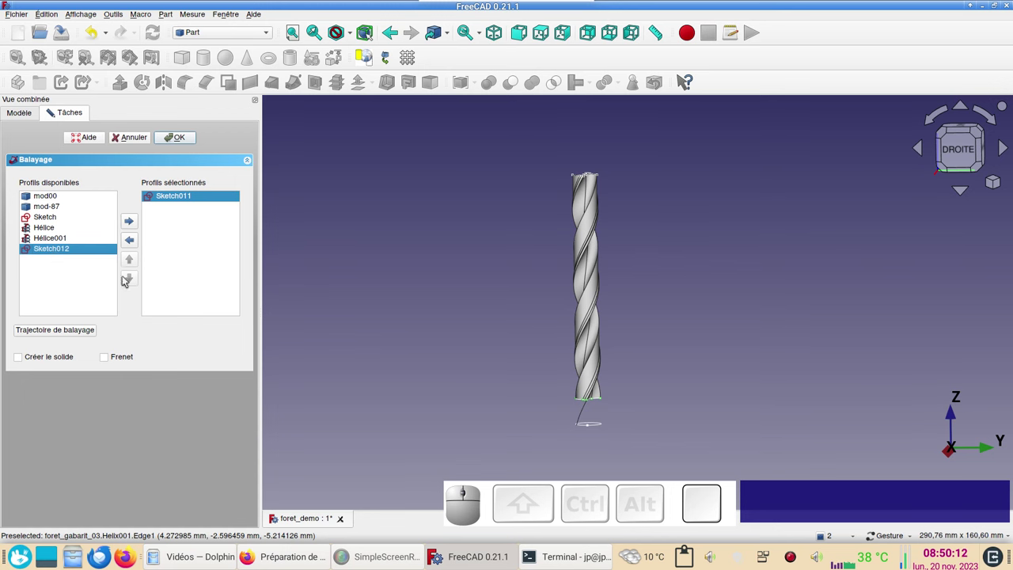
click(384, 351)
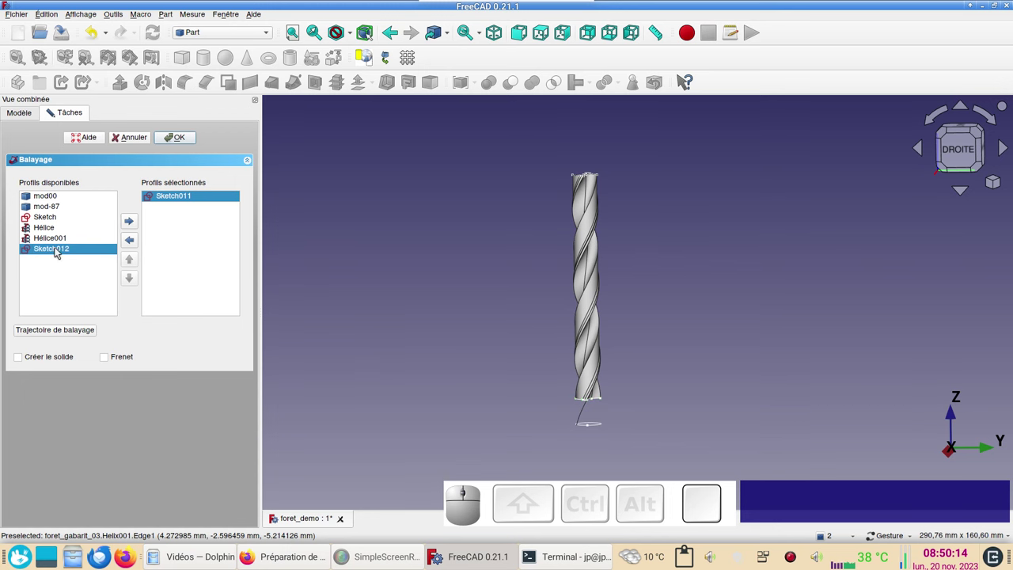
click(59, 251)
click(385, 343)
click(73, 253)
click(80, 289)
click(54, 243)
click(56, 250)
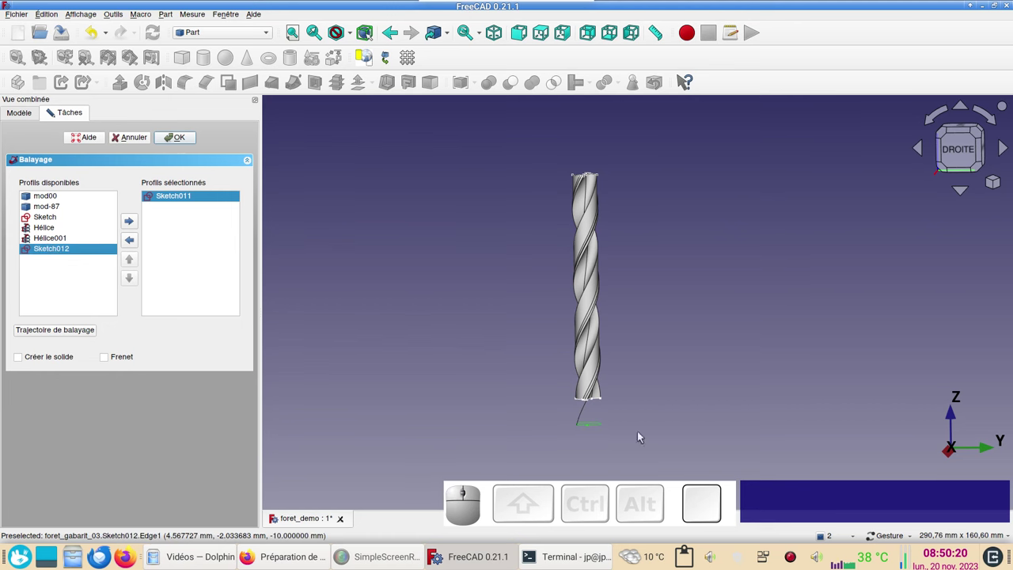
click(91, 250)
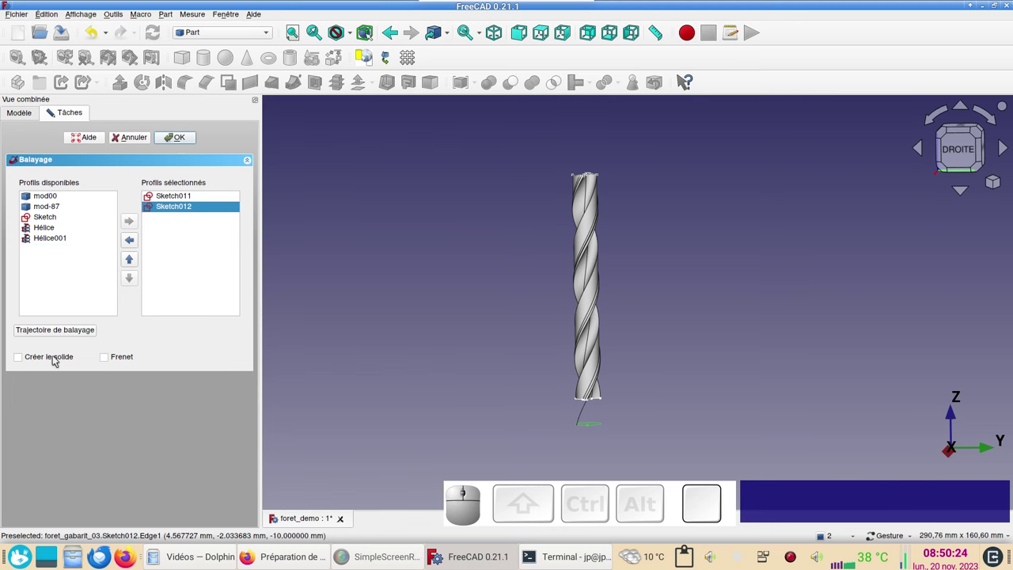
Step: Use the Hélice001 edge as path with solid and Frenet enabled, creating Sweep001
click(59, 357)
click(106, 359)
click(63, 329)
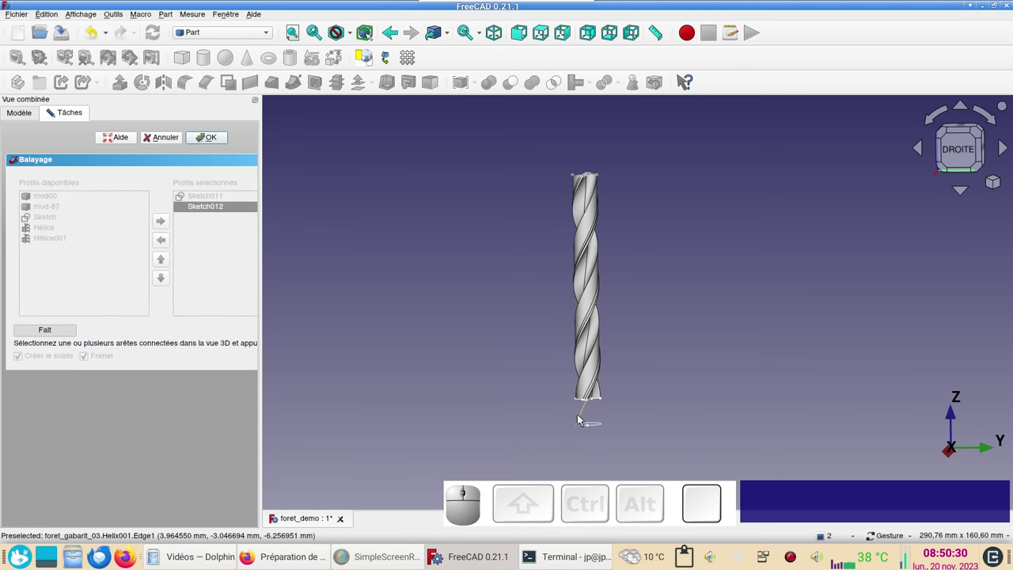
click(582, 418)
click(57, 327)
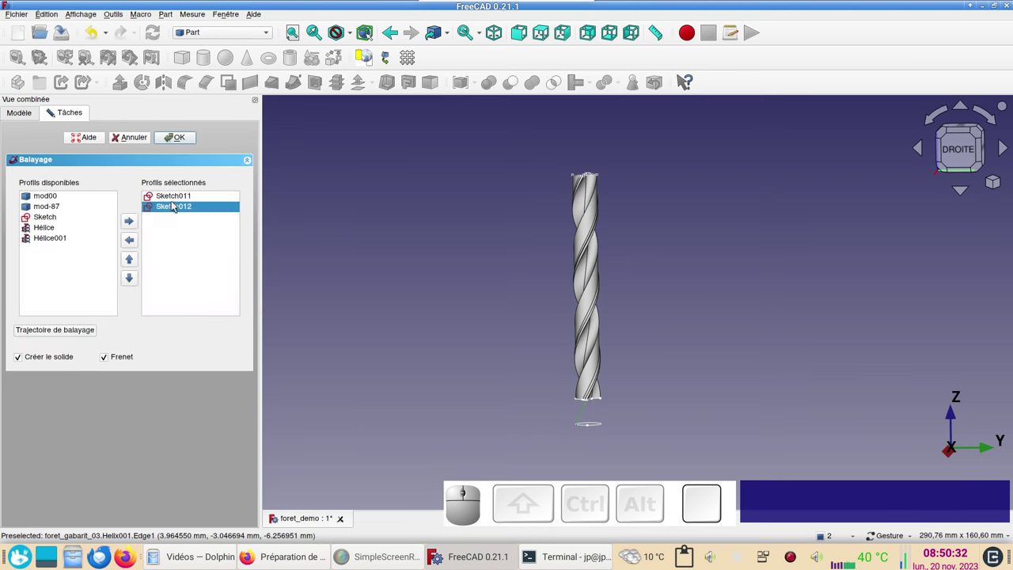
click(202, 143)
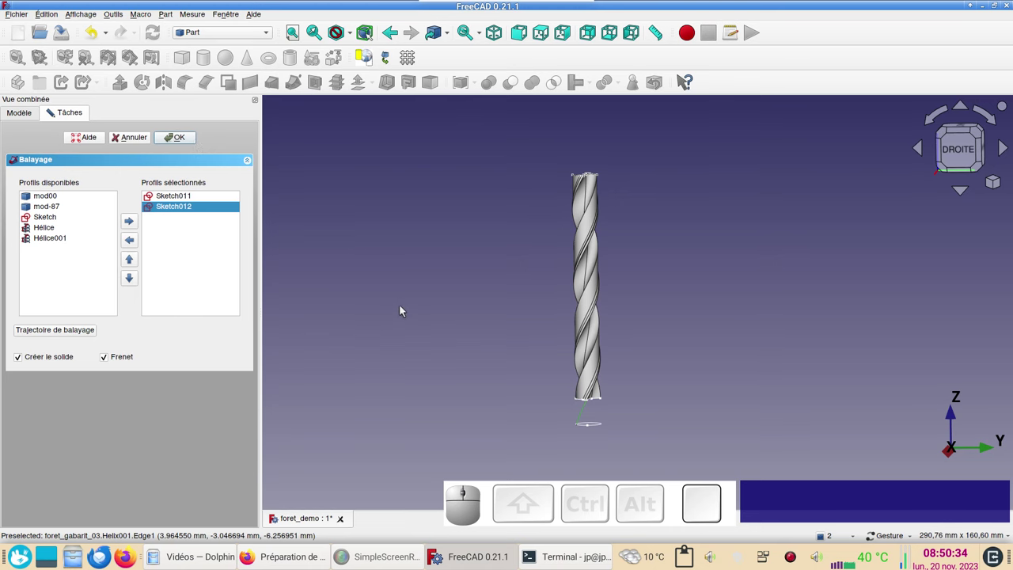
click(191, 140)
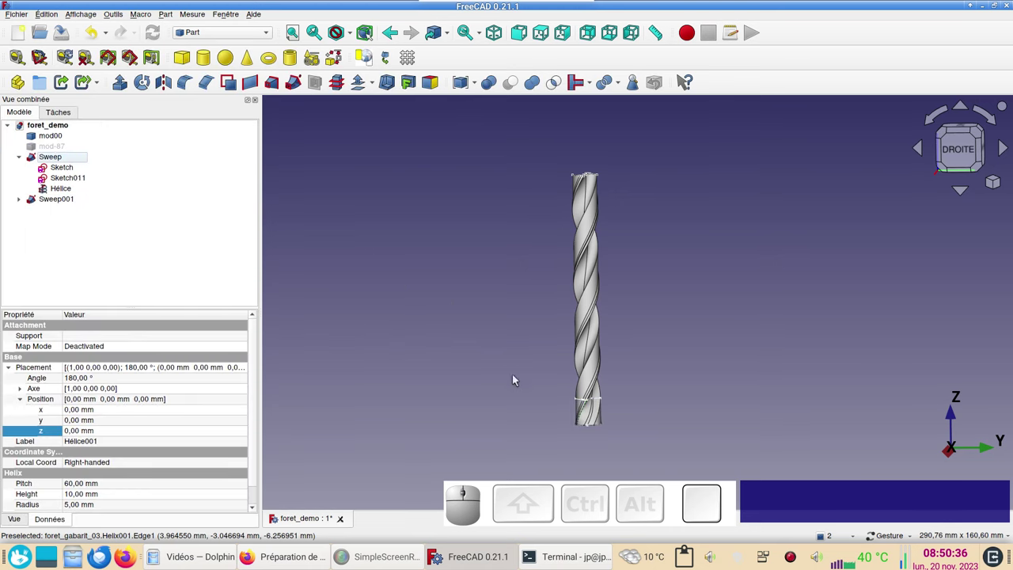
Step: Orbit around the swept drill tip in shaded mode to check the flutes, then restore edges
scroll(up, 3)
right_click(546, 370)
drag(541, 380, 635, 363)
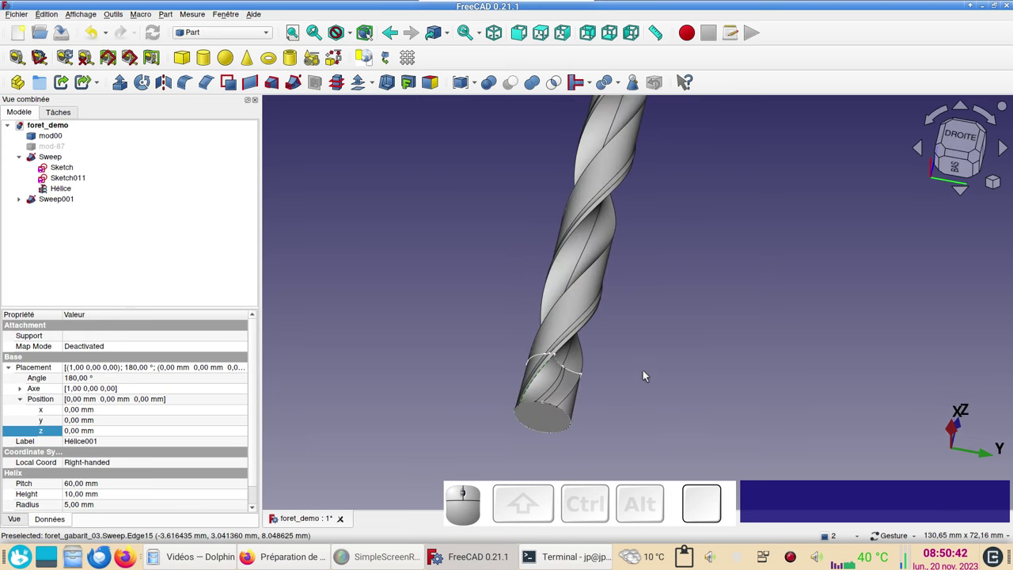
key(v)
key(KP_6)
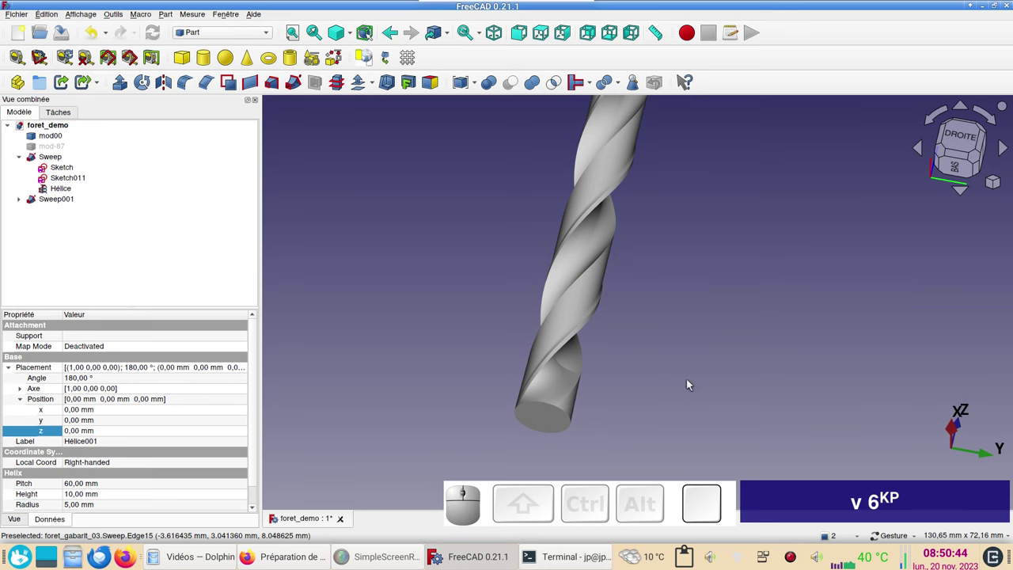
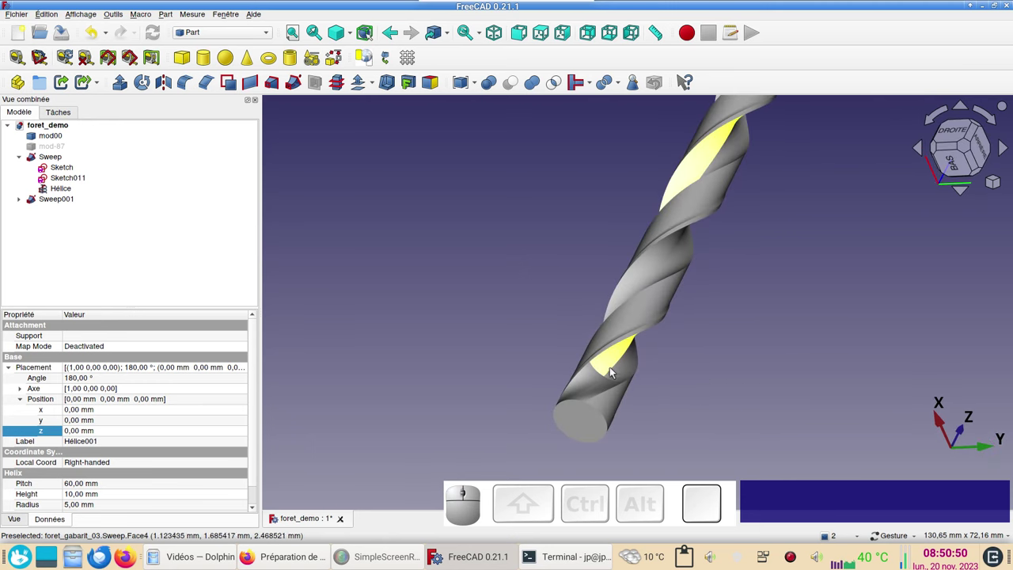
drag(760, 391, 776, 398)
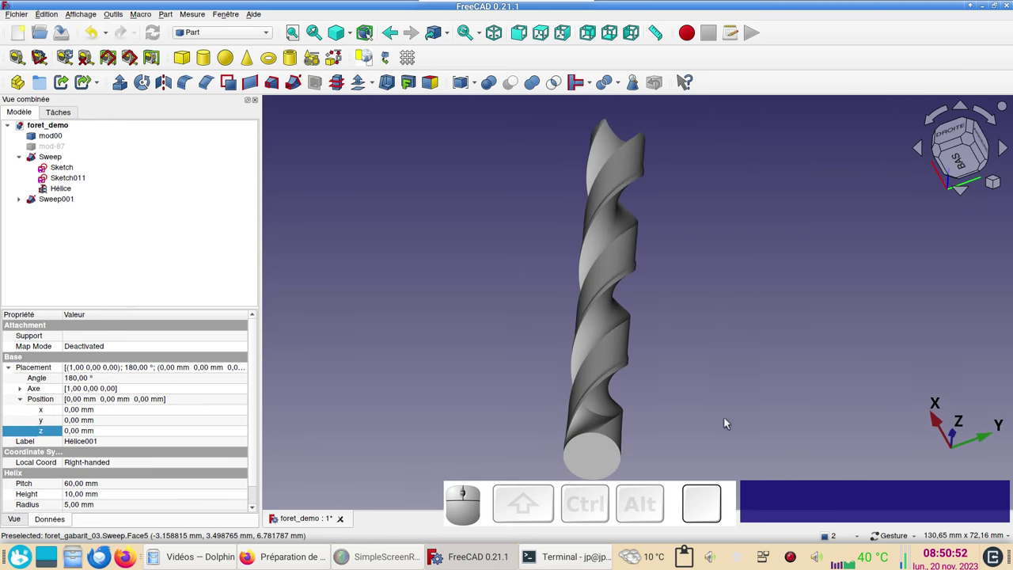
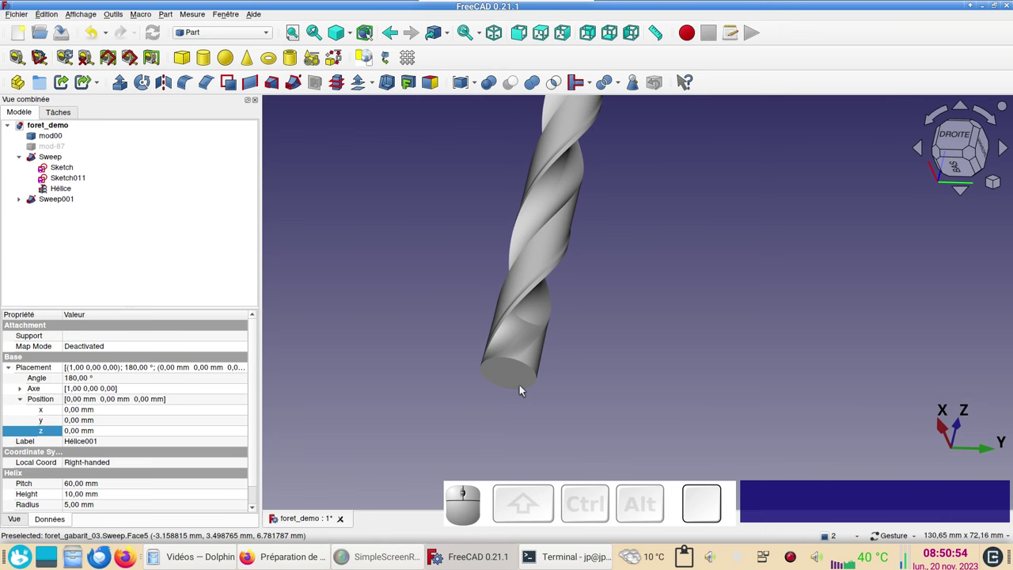
drag(690, 348, 556, 333)
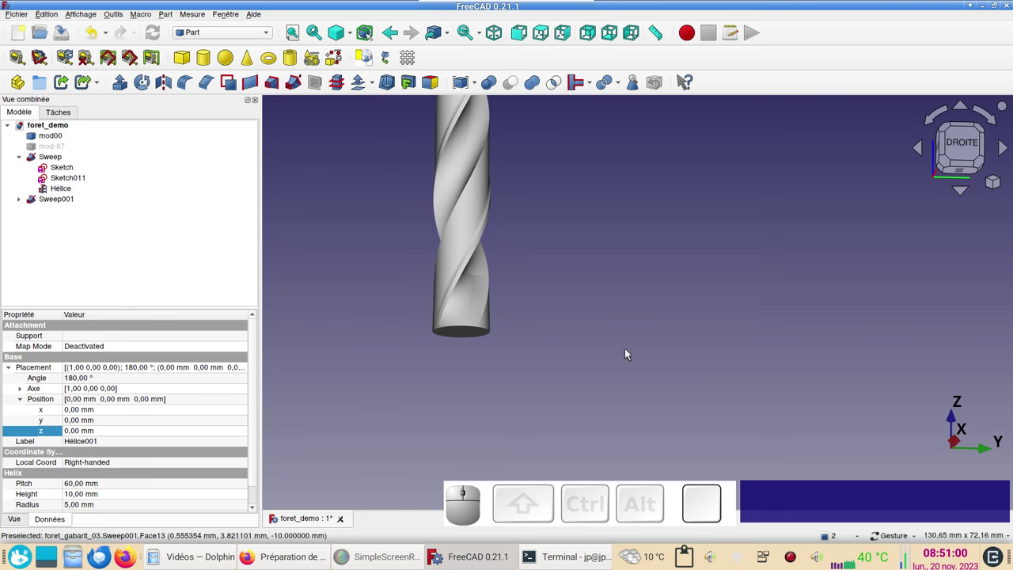
key(v)
key(KP_1)
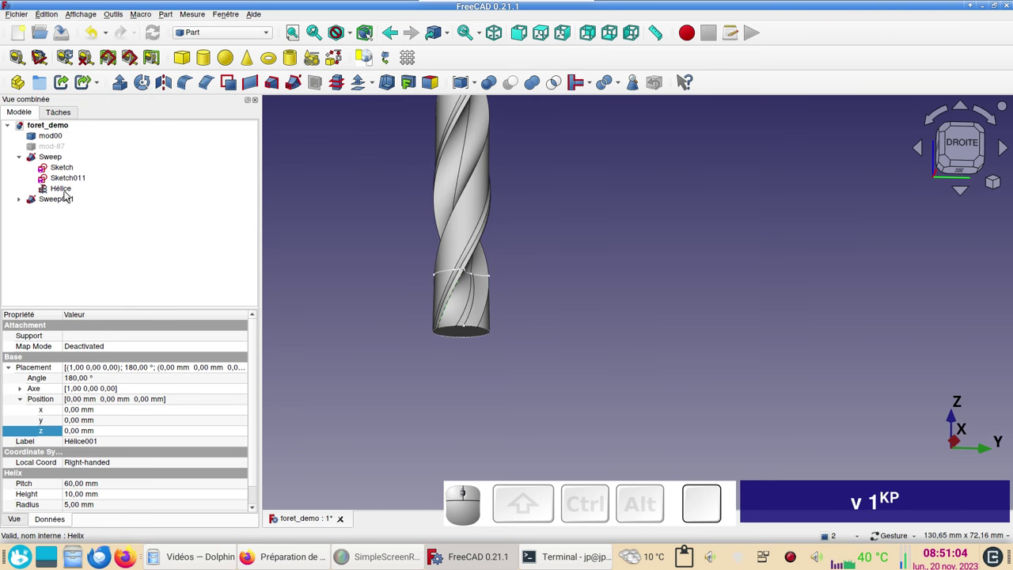
Step: Expand Sweep001 in the tree and select its circle sketch Sketch012
click(27, 201)
drag(600, 360, 601, 308)
drag(607, 300, 653, 336)
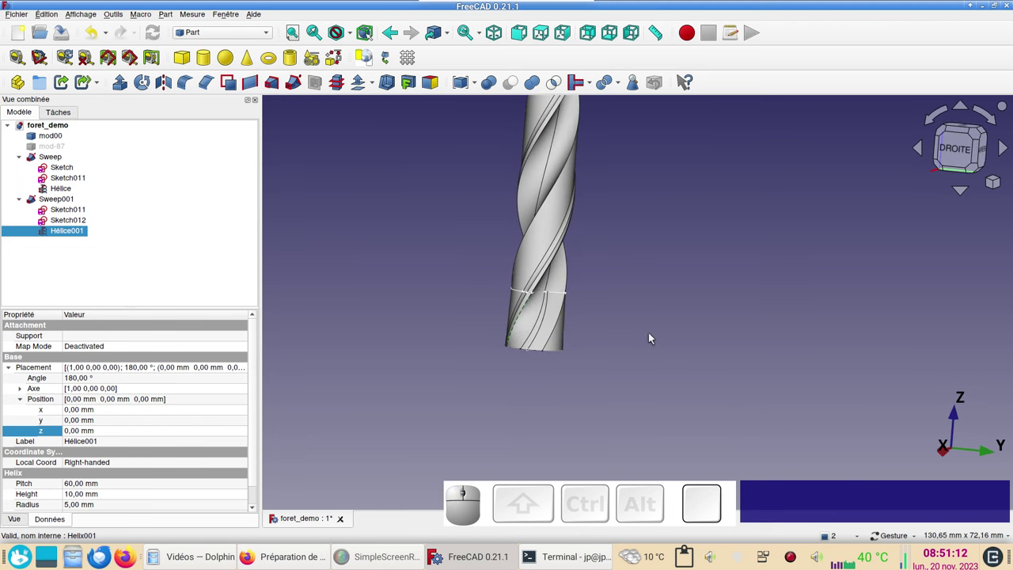
scroll(down, 3)
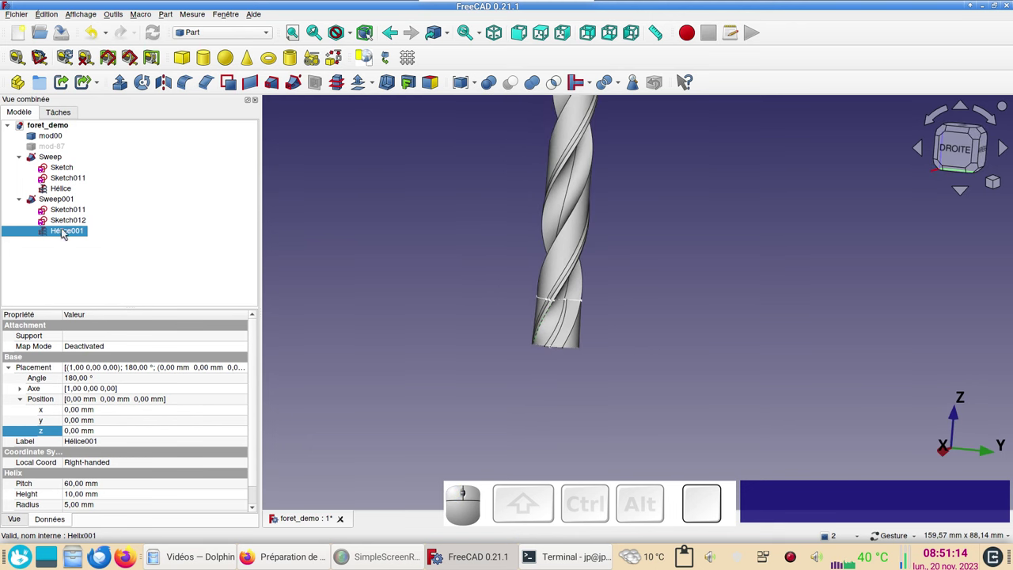
click(74, 224)
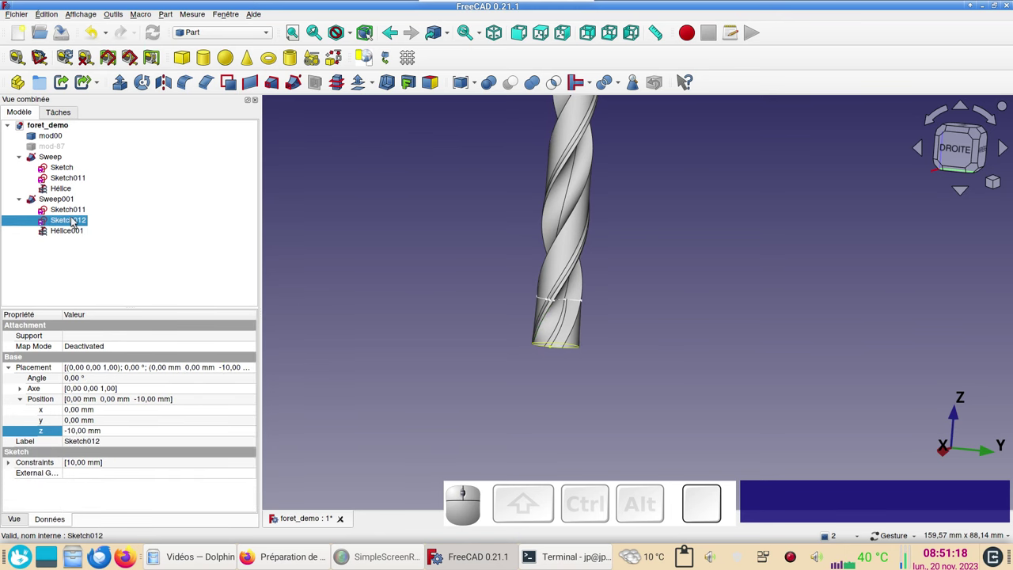
Step: Extrude Sketch012 by 36 mm as a solid shank
click(129, 88)
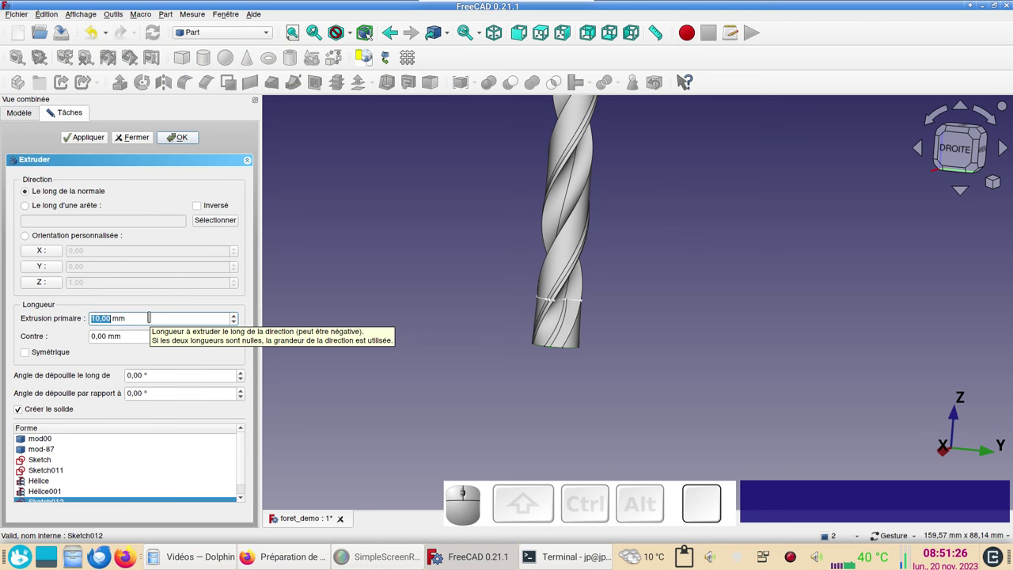
key(KP_3)
key(KP_6)
click(177, 137)
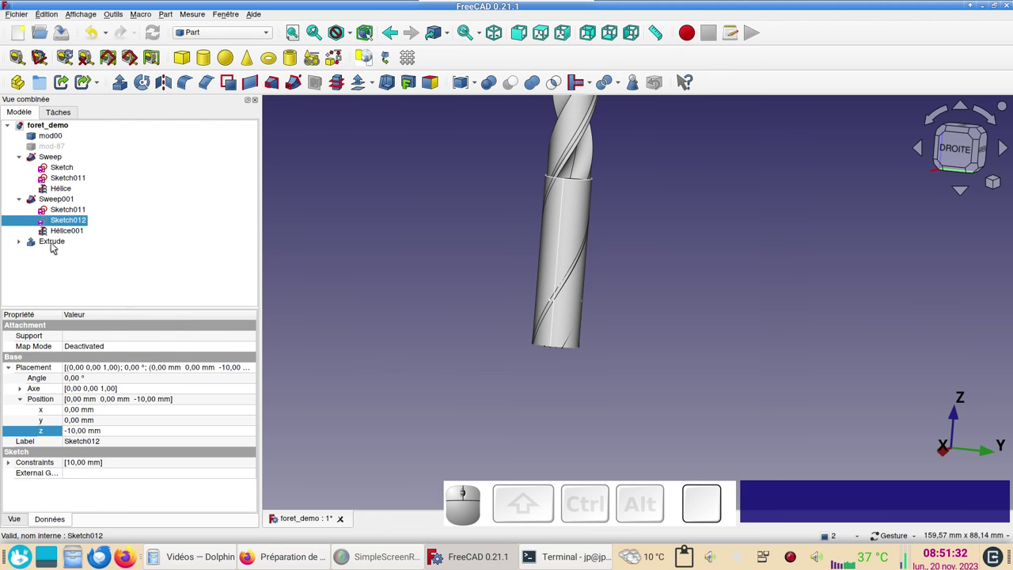
Step: Set the Extrude's Reversed property to true so the shank extends downward
click(49, 240)
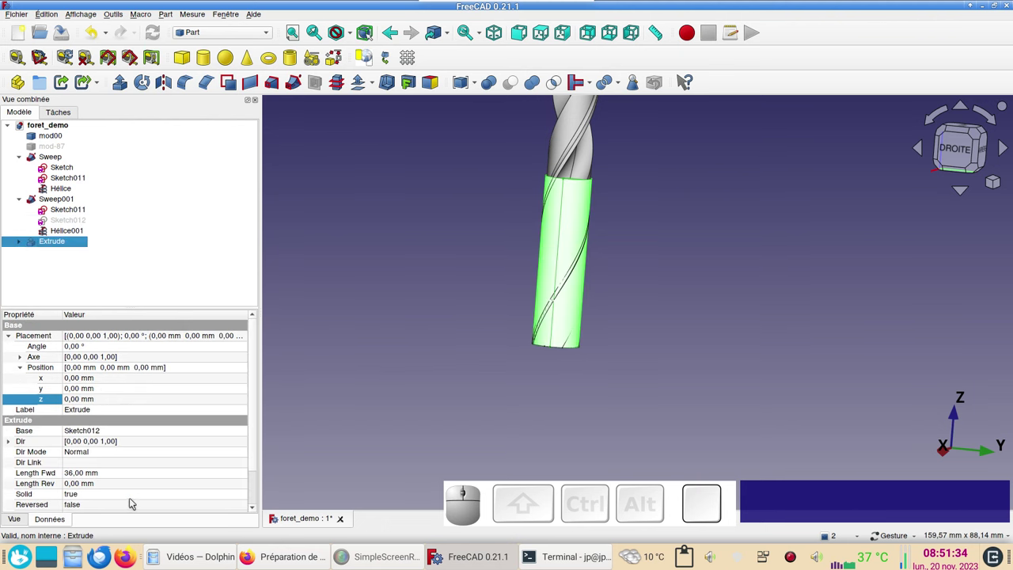
scroll(down, 3)
double_click(101, 464)
click(105, 478)
click(307, 420)
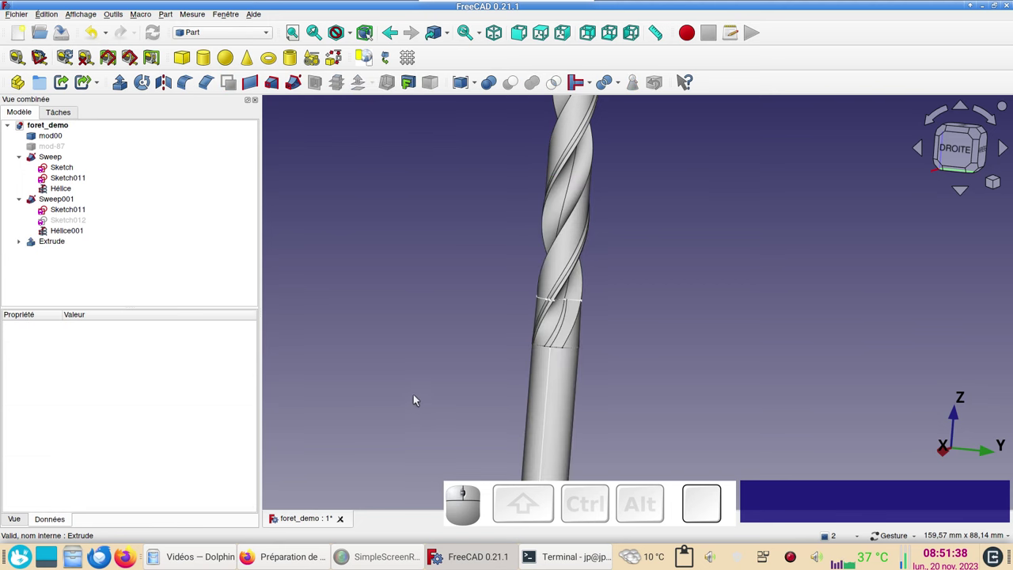
Step: Select the shank's bottom edge and apply a 1 mm Part Chamfer to it
scroll(down, 3)
right_click(424, 391)
click(650, 390)
click(550, 447)
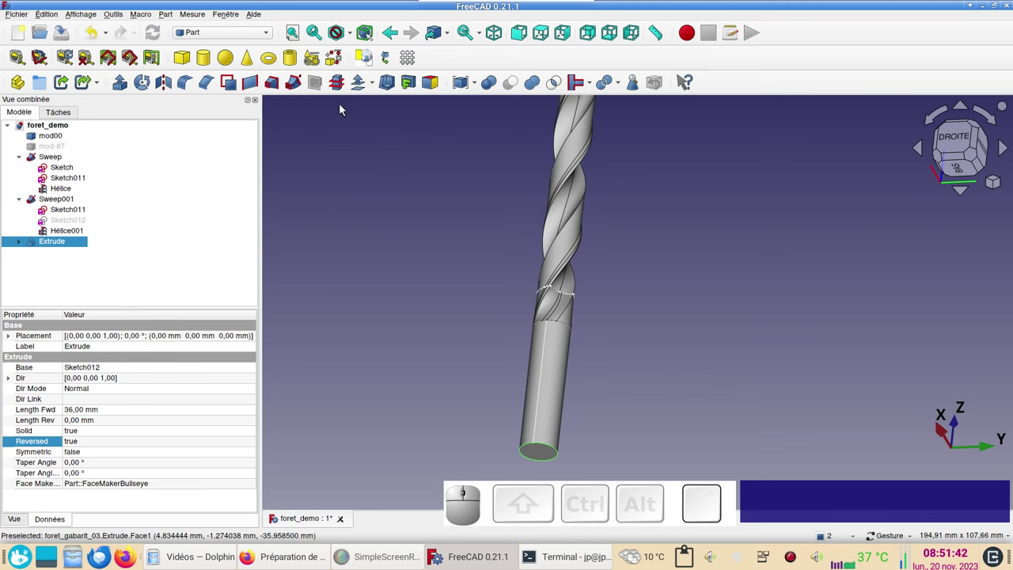
click(208, 84)
click(163, 142)
Step: Confirm the chamfer and orbit back toward a front view of the finished drill
drag(612, 331, 655, 324)
drag(674, 289, 660, 338)
key(KP_1)
drag(646, 269, 629, 304)
scroll(down, 3)
drag(682, 281, 661, 299)
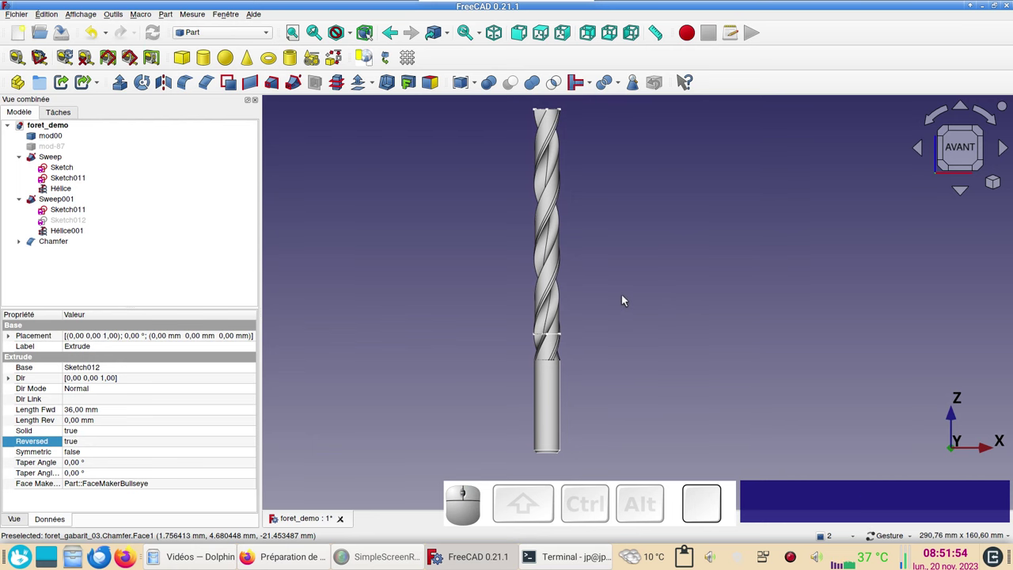
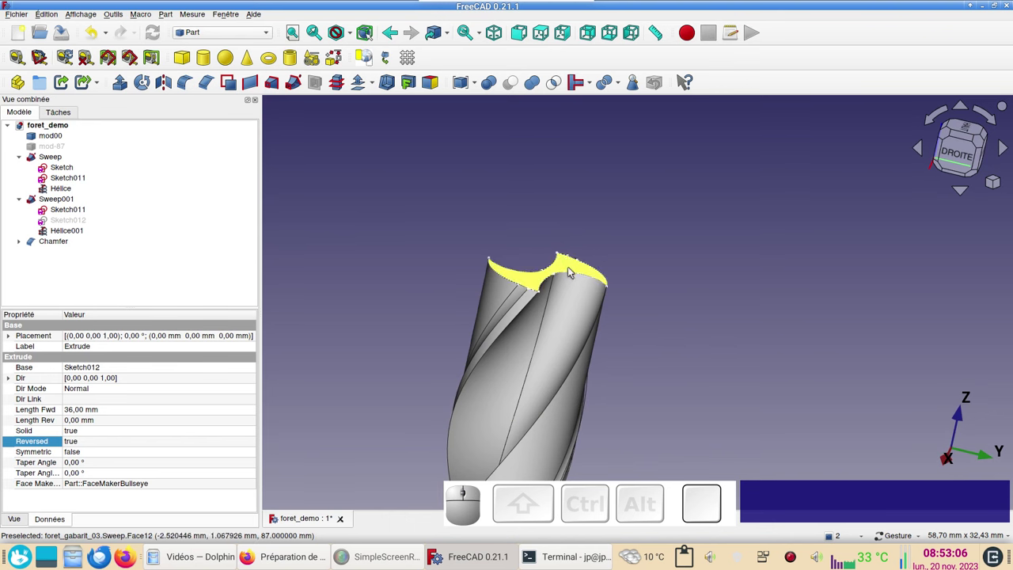
Step: Orbit around the fluted drill tip from several sides and return to front view
drag(731, 360, 641, 314)
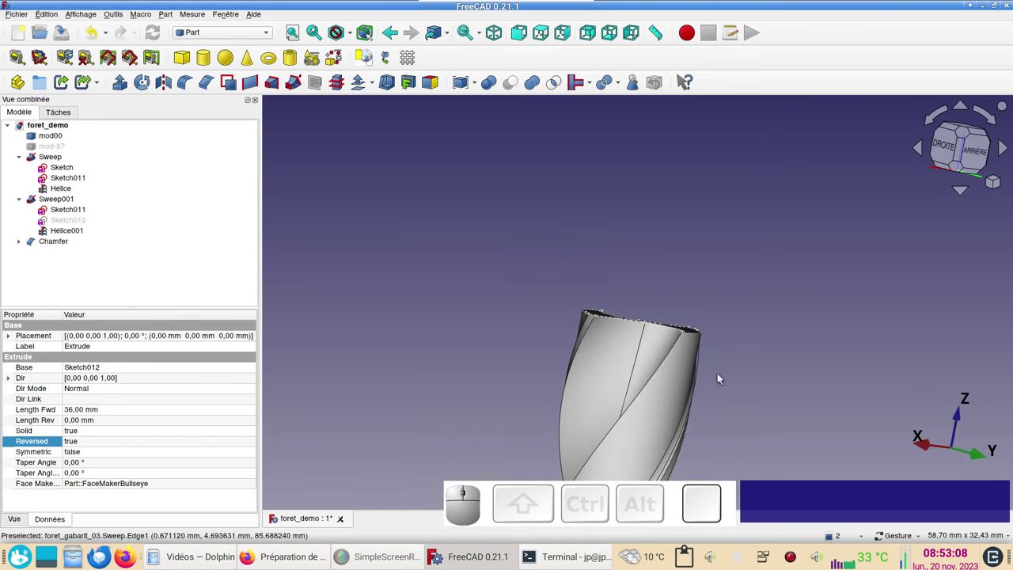
drag(776, 374, 756, 346)
click(759, 331)
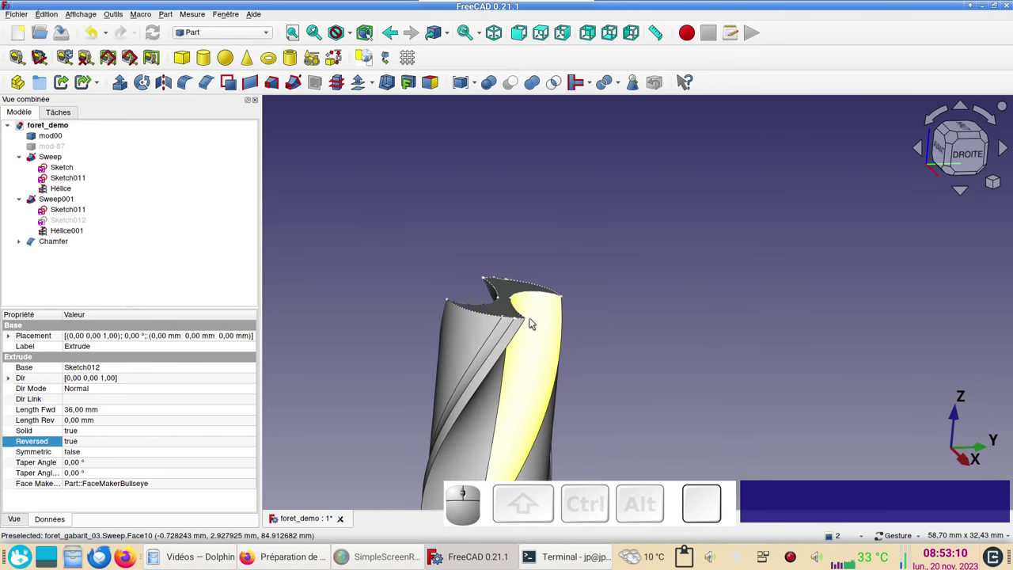
drag(734, 338, 832, 216)
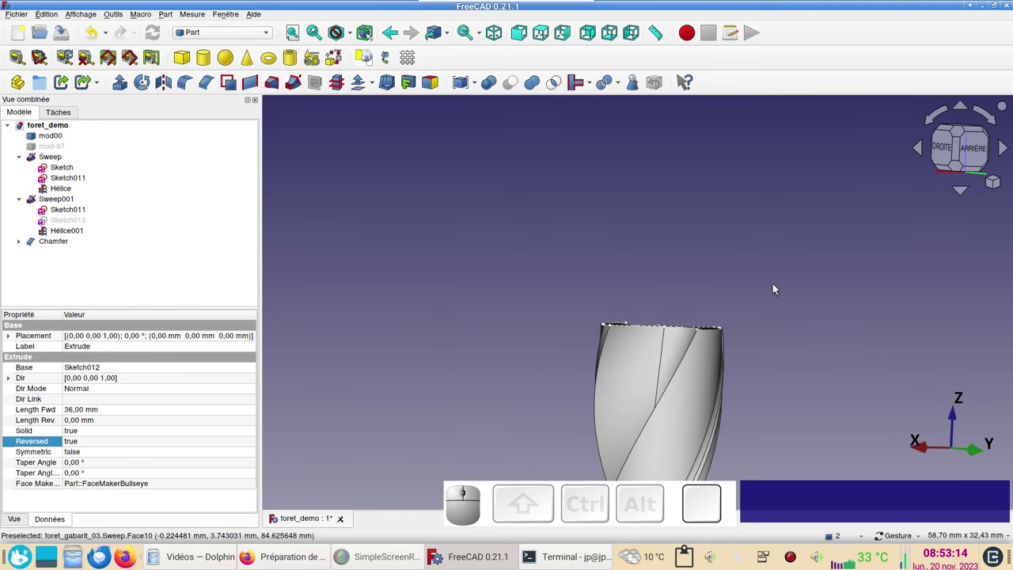
key(KP_1)
drag(742, 365, 771, 309)
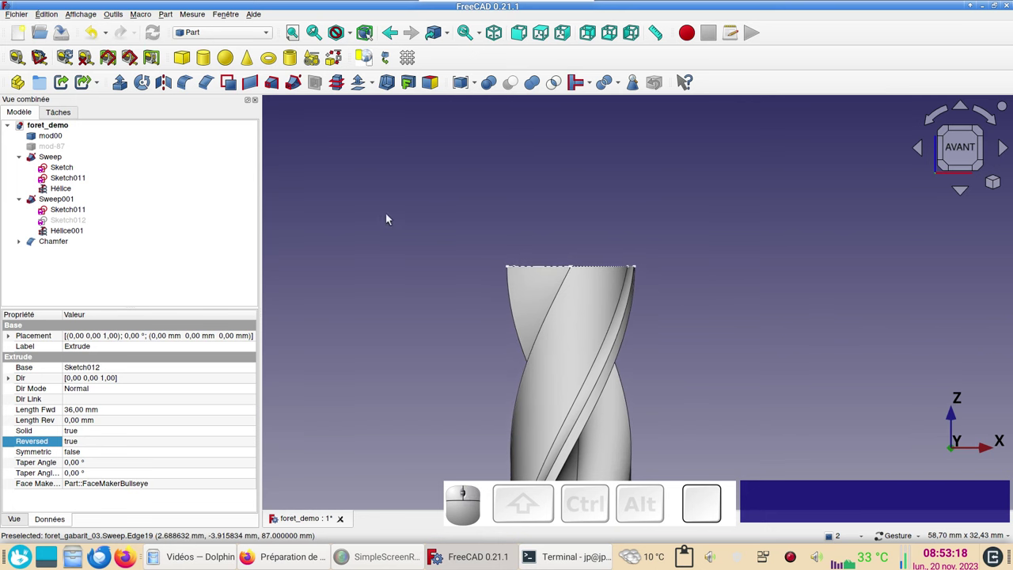
Step: Switch to the Sketcher workbench and clear the selection
click(242, 36)
click(227, 212)
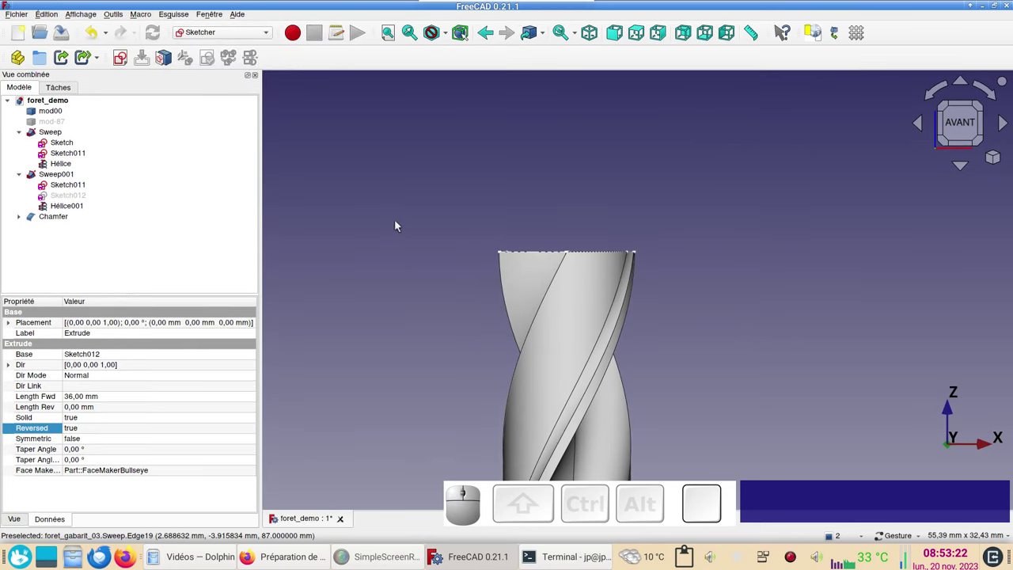
click(397, 223)
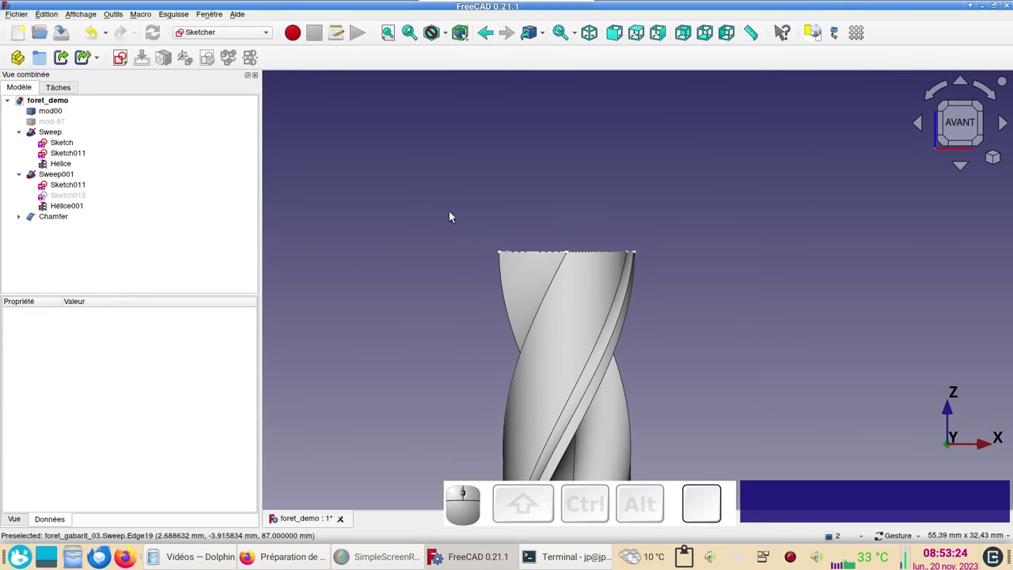
Step: Hide the drill solid and create a new empty sketch on the XZ plane, centred on the drill top
key(v)
key(KP_3)
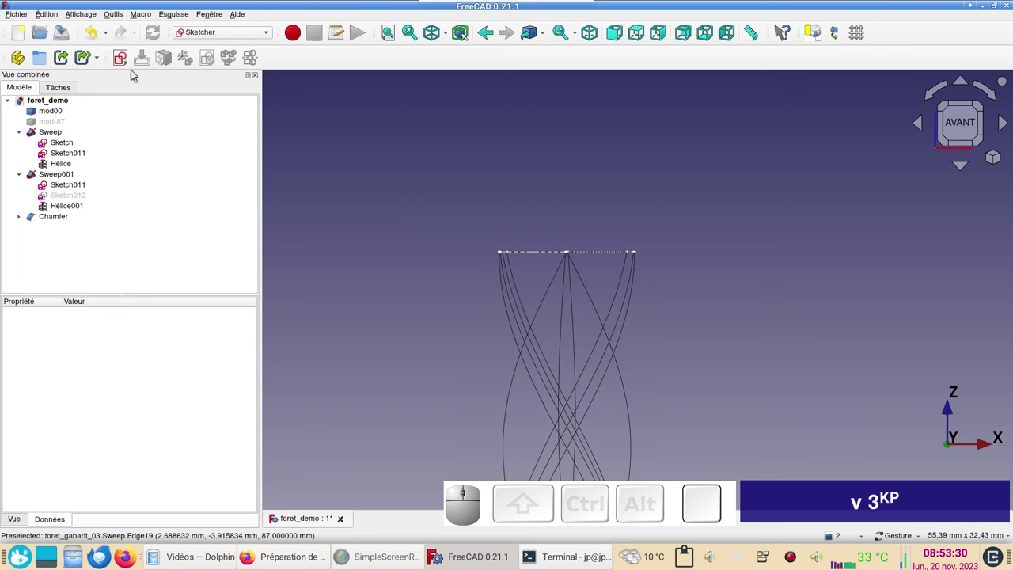
click(347, 150)
click(127, 57)
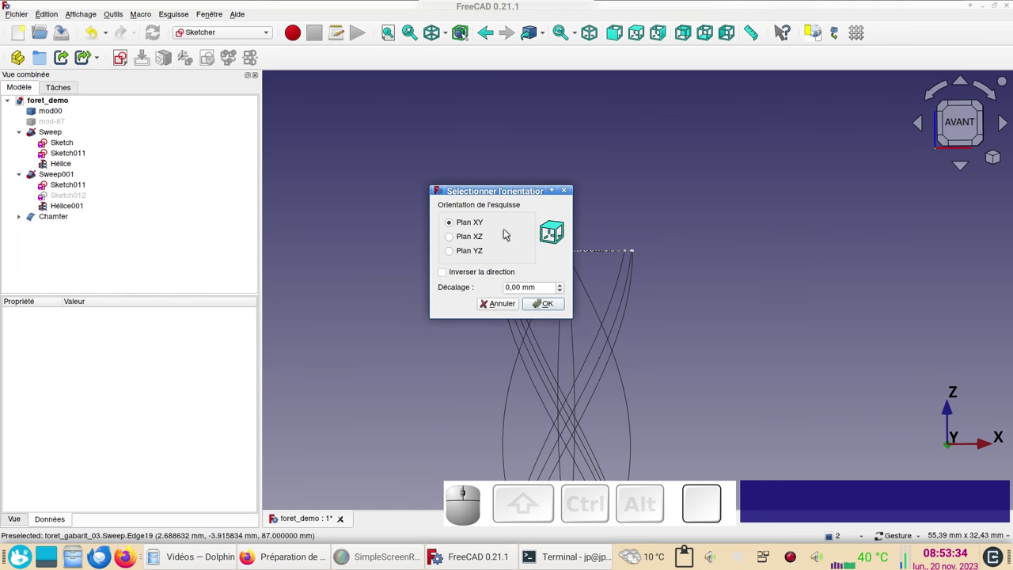
click(464, 234)
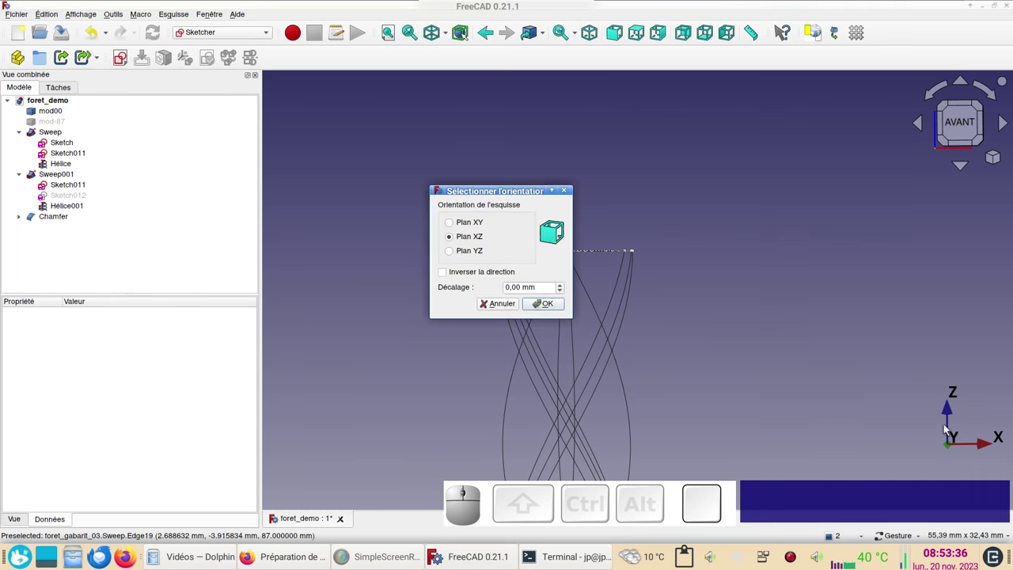
click(545, 306)
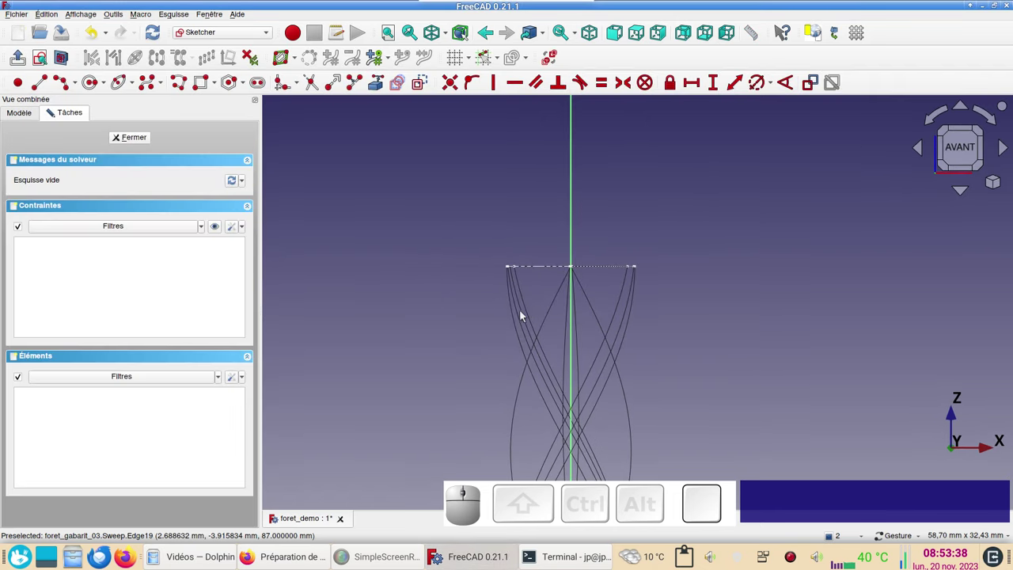
scroll(up, 3)
drag(466, 274, 500, 264)
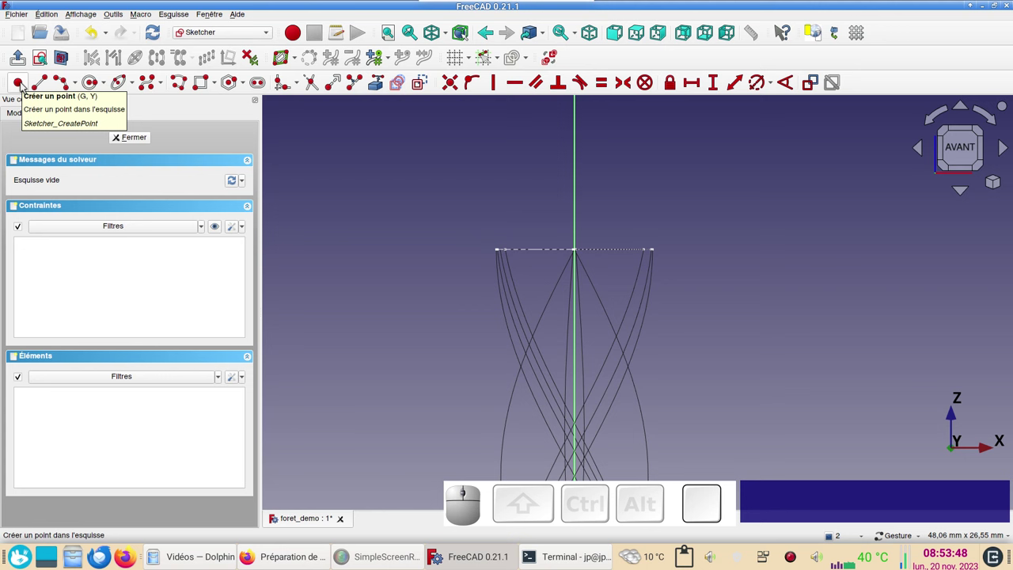
Step: Place a point on the vertical axis and constrain its height to 87 mm
click(24, 86)
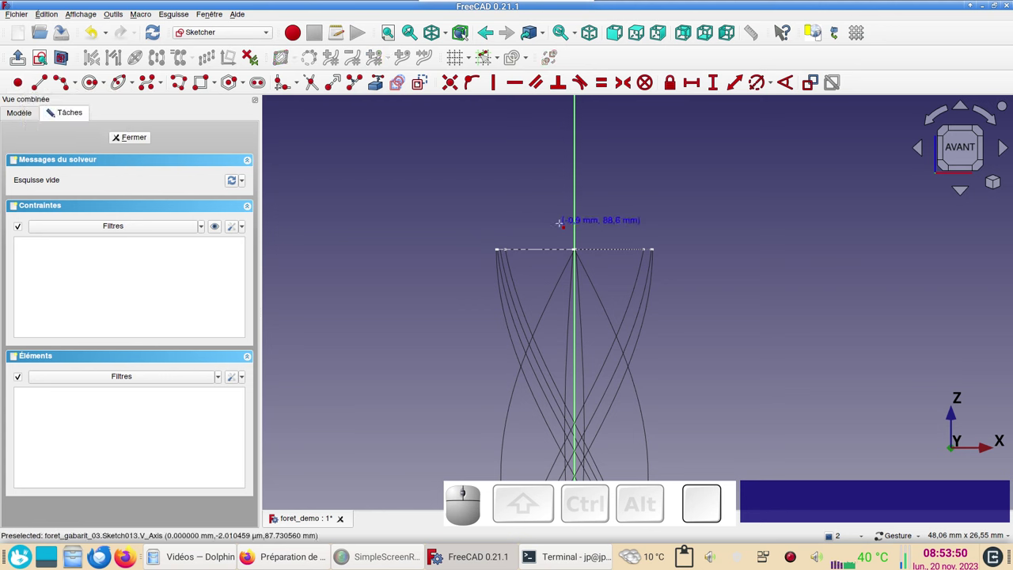
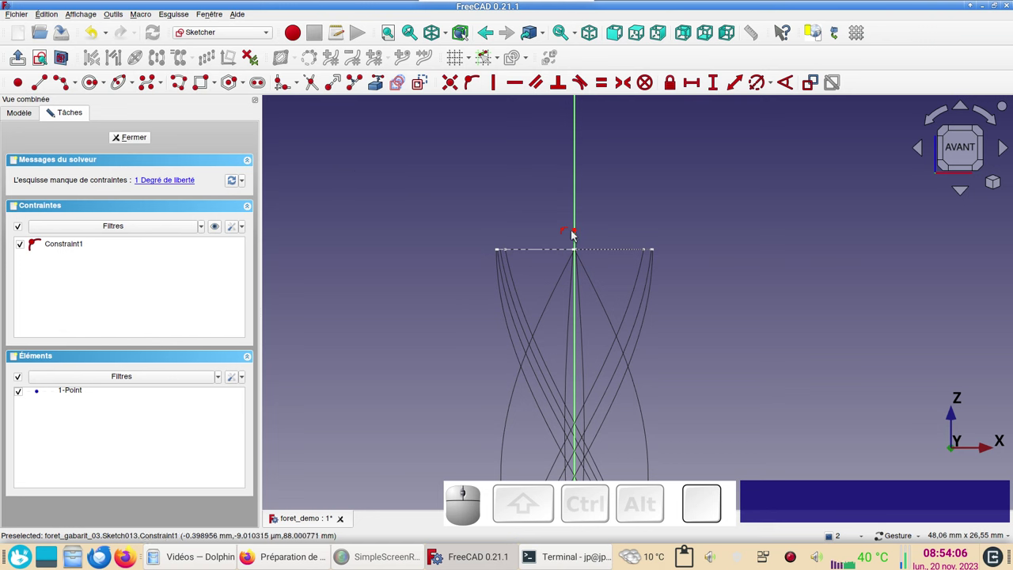
click(581, 233)
key(i)
key(KP_8)
key(KP_7)
key(Return)
text(i)
key(KP_8)
key(KP_7)
key(Return)
key(KP_Enter)
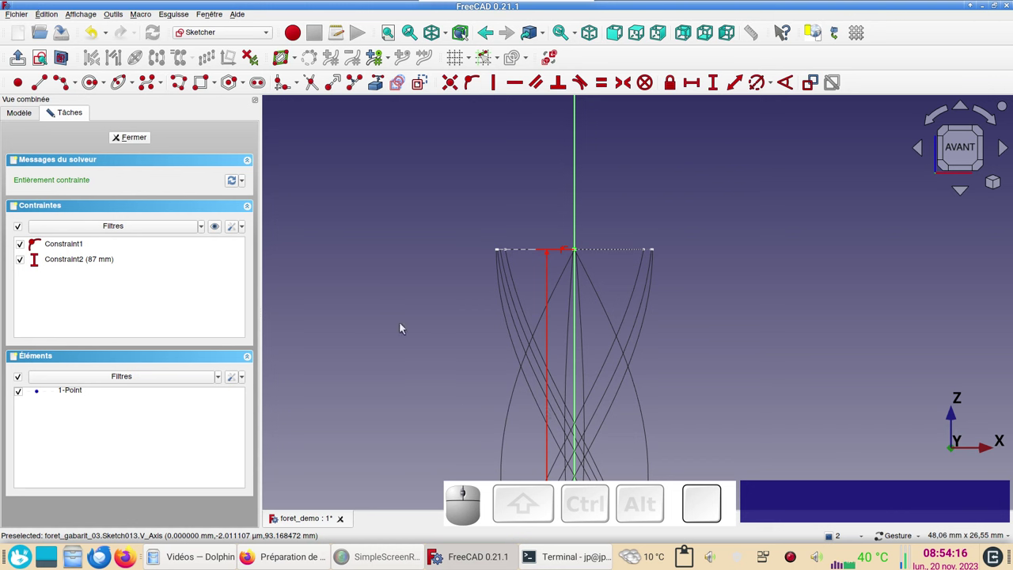
Step: Draw a line through the point and constrain it at 65° to the vertical axis
click(46, 83)
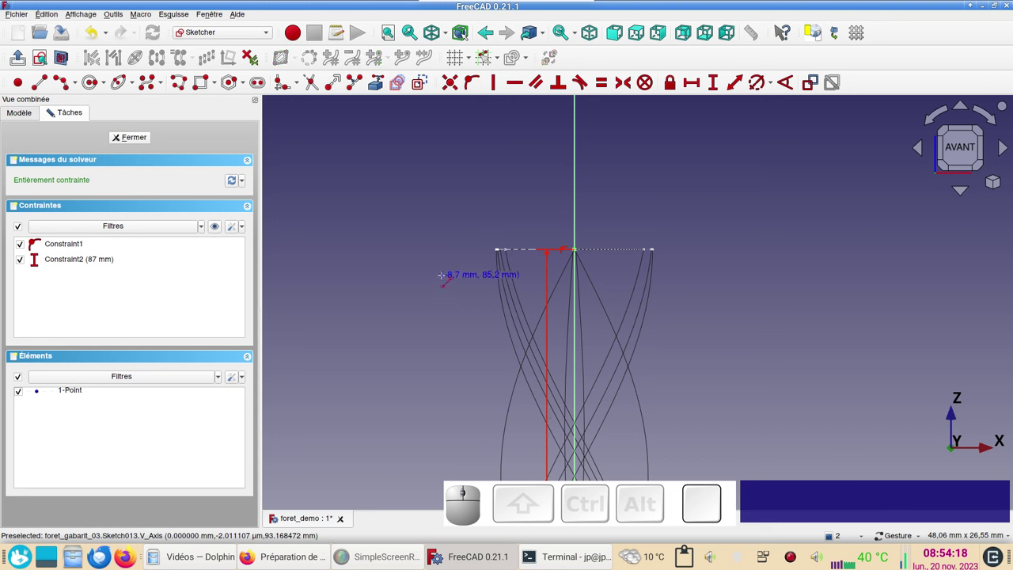
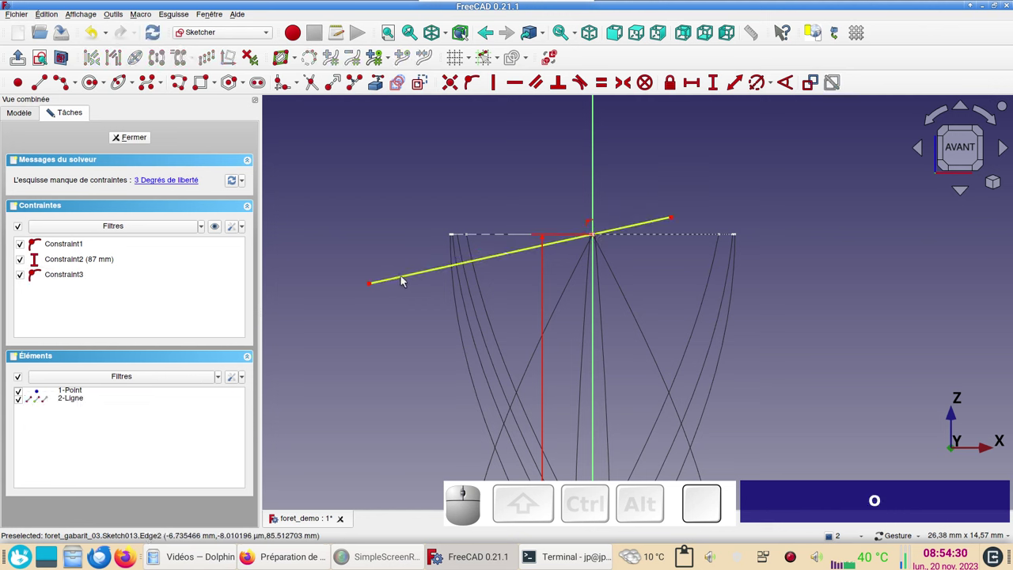
click(406, 280)
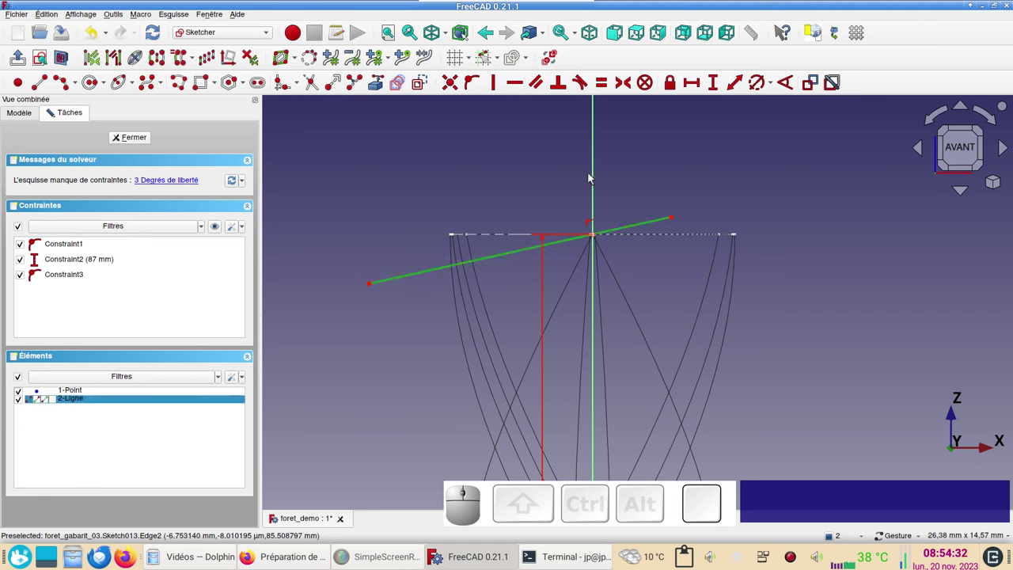
click(601, 184)
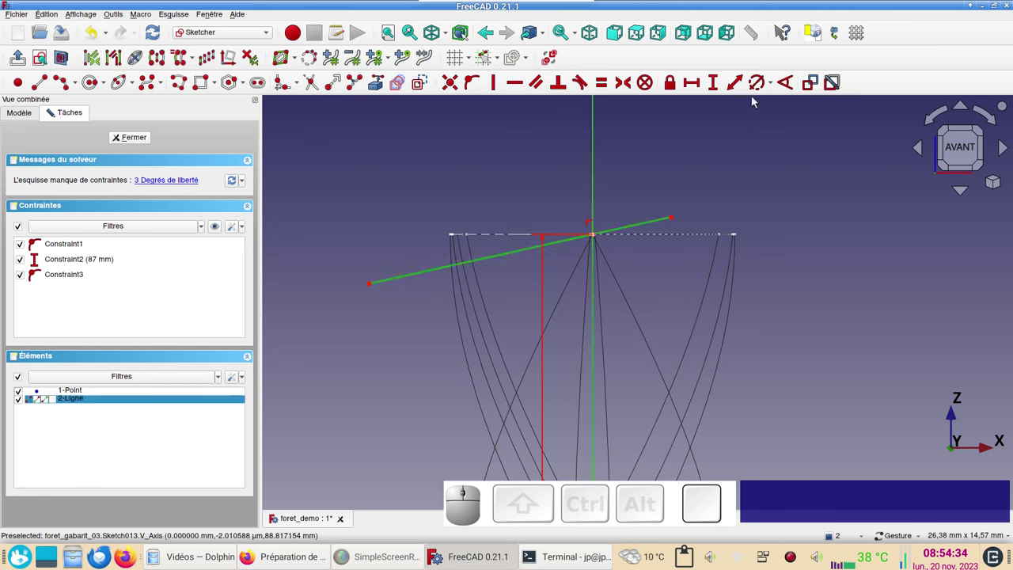
click(793, 90)
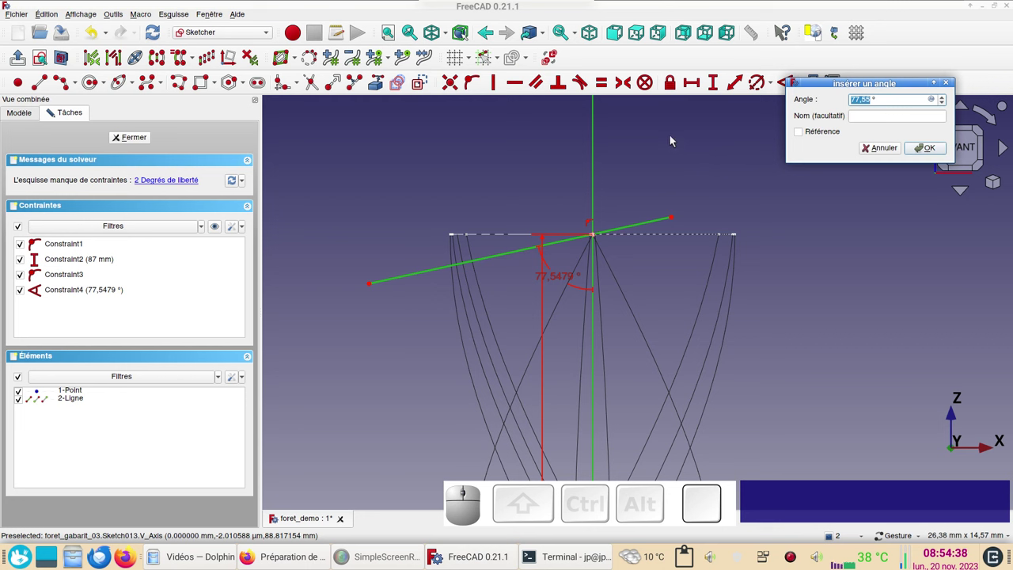
key(KP_6)
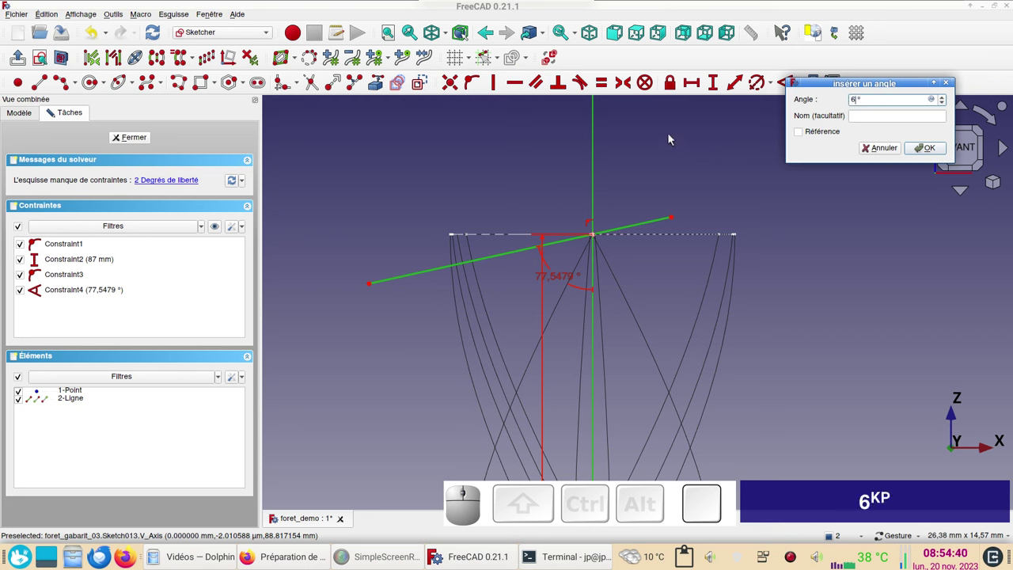
key(KP_5)
key(Return)
key(KP_Enter)
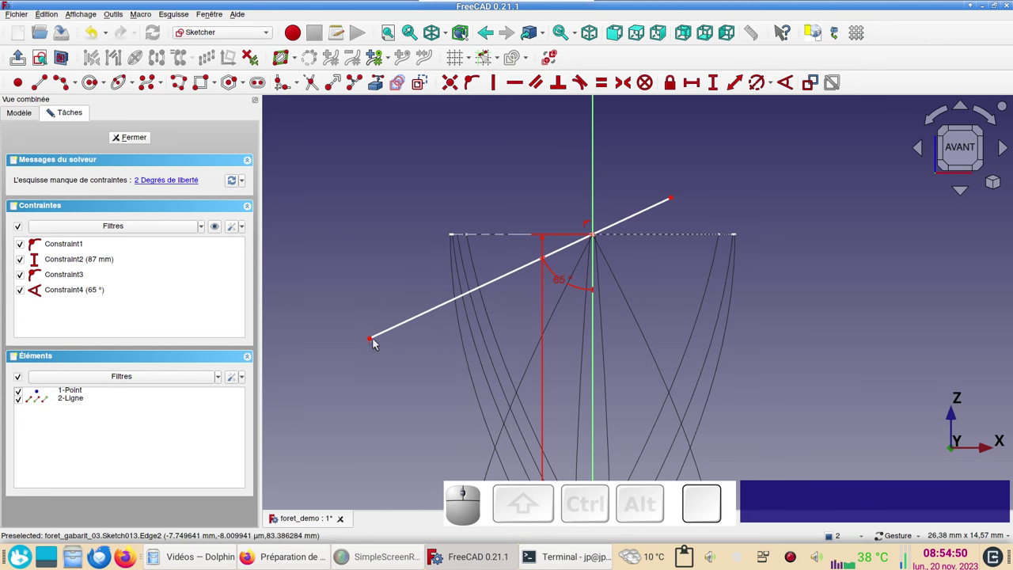
Step: Constrain the line's left endpoint to a horizontal distance of -6 mm
click(372, 342)
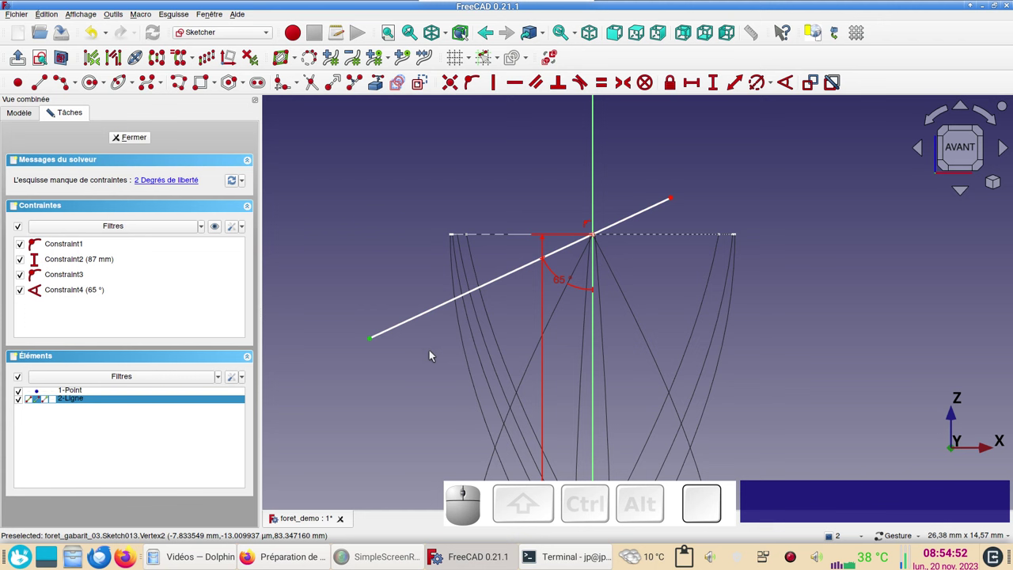
key(l)
key(KP_Subtract)
key(KP_6)
key(Return)
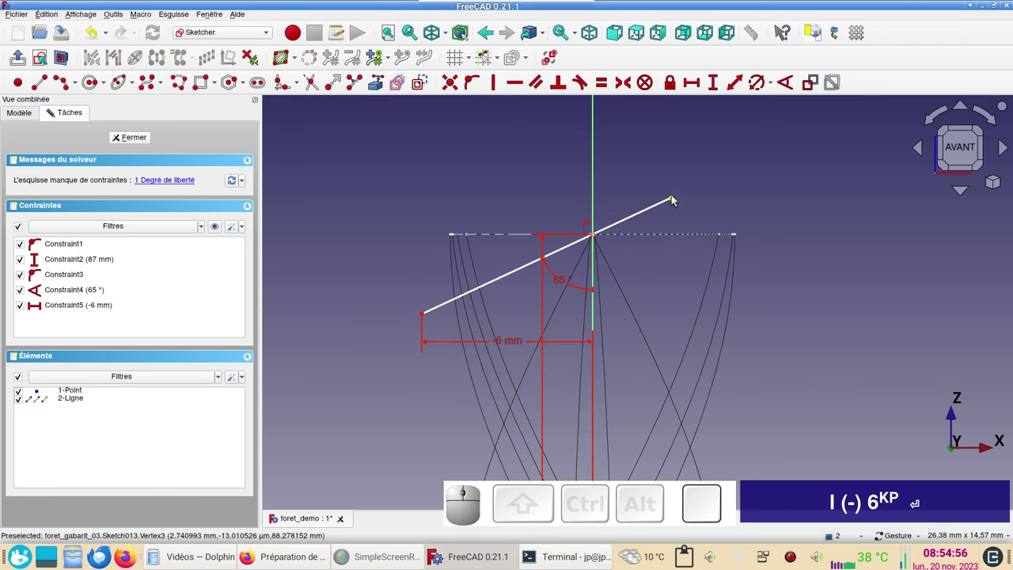
Step: Constrain the line's right endpoint to a horizontal distance of 3 mm
click(685, 200)
click(677, 200)
key(l)
key(KP_3)
key(KP_Enter)
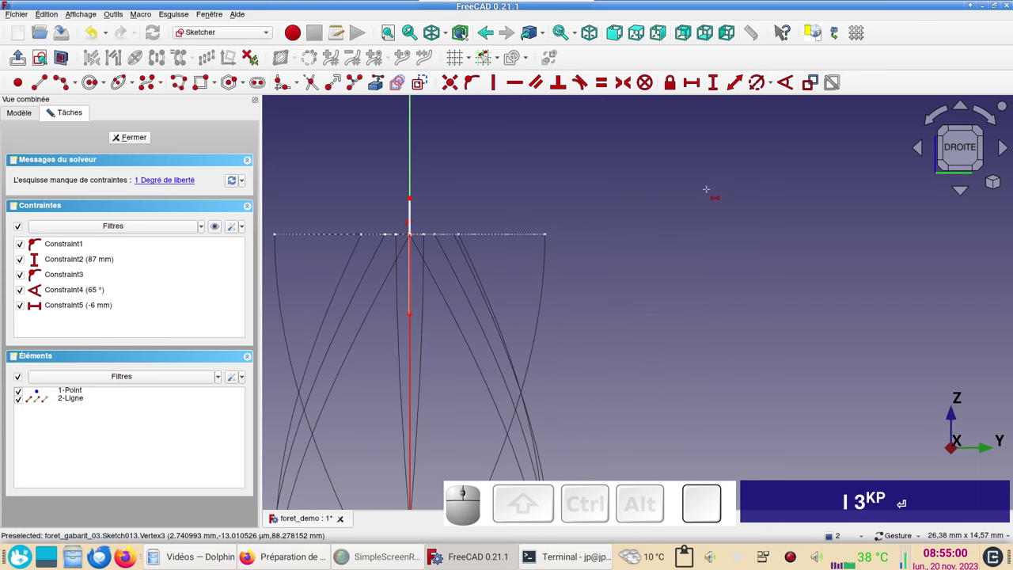
key(KP_1)
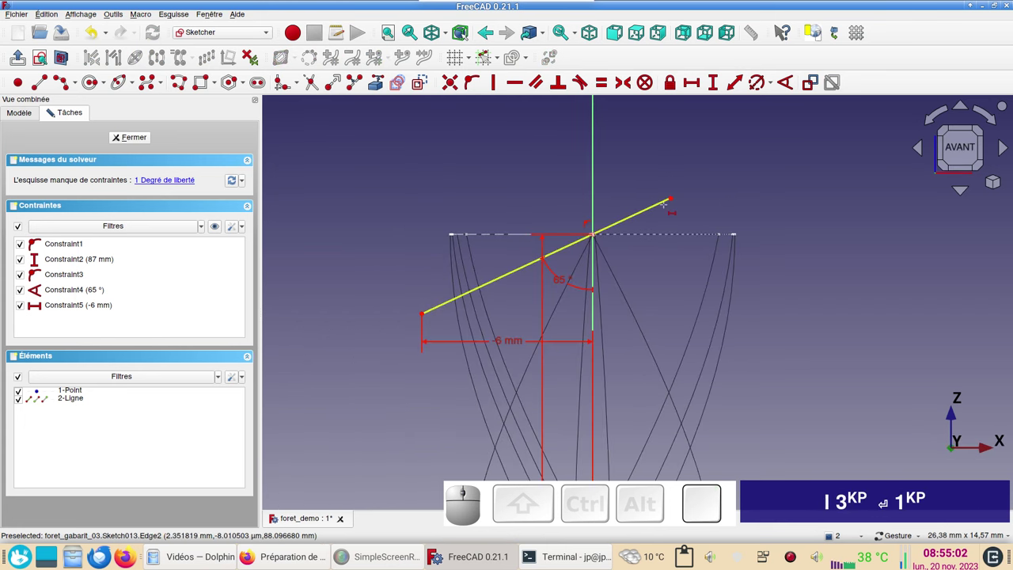
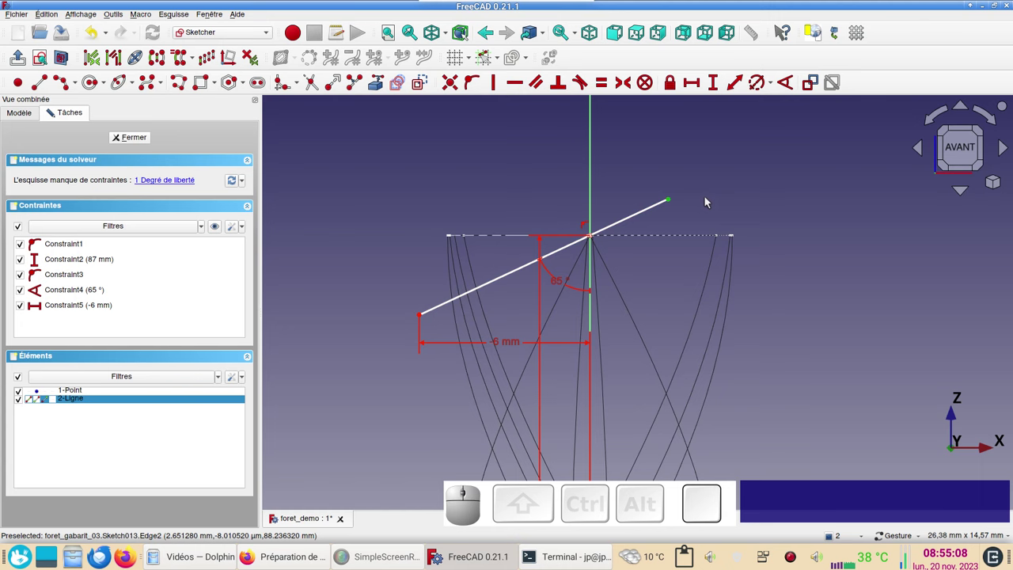
key(l)
key(KP_3)
key(KP_Enter)
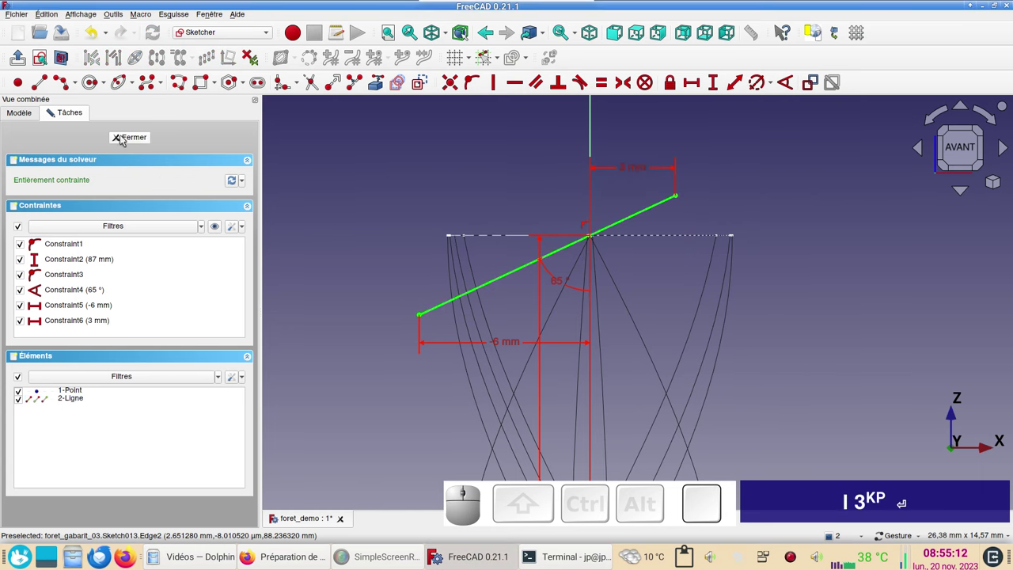
click(135, 136)
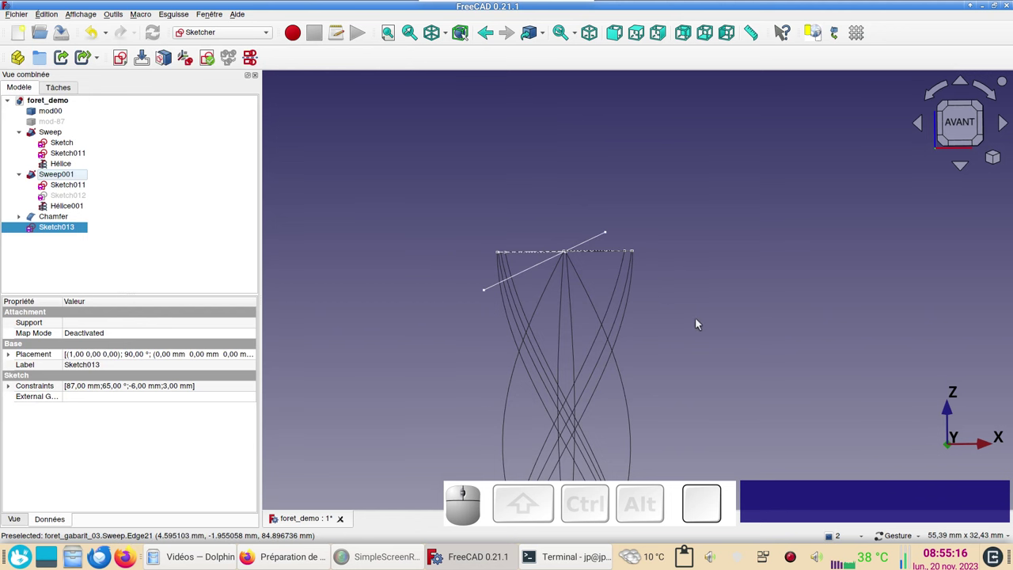
key(KP_2)
scroll(up, 3)
drag(635, 326, 713, 299)
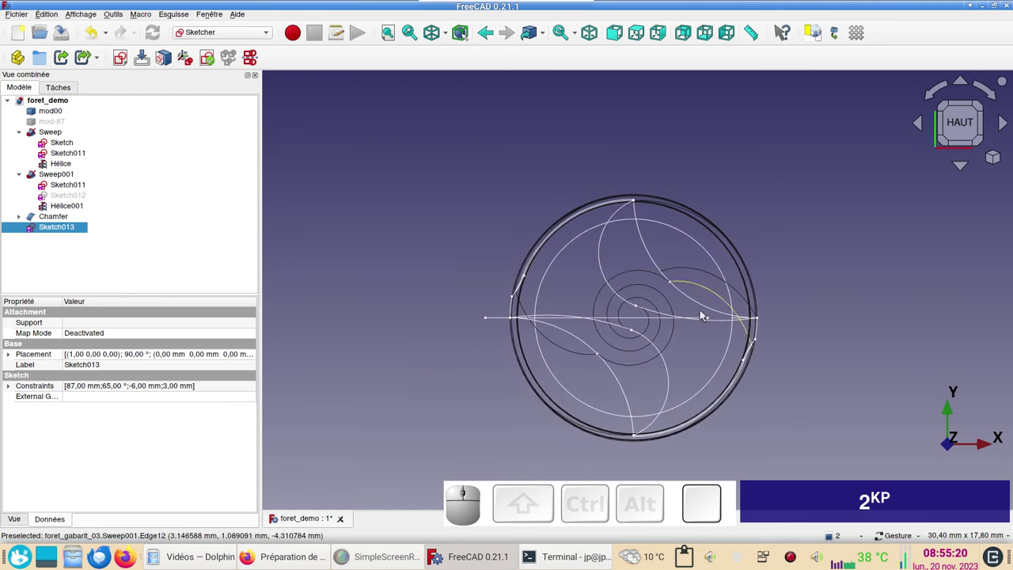
scroll(up, 3)
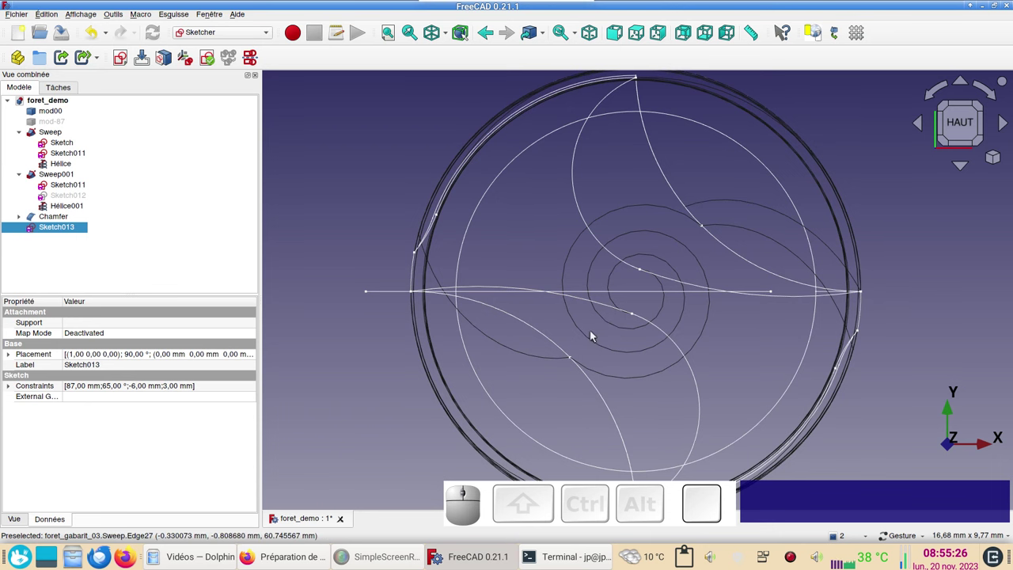
click(625, 291)
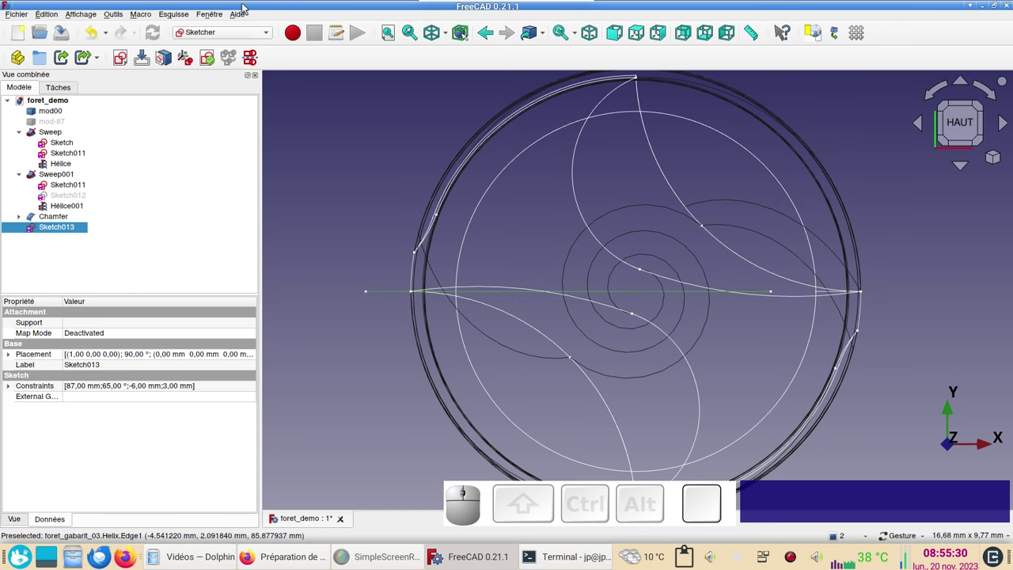
click(250, 33)
Step: Switch to Draft, hide the grid with G R, and start Draft Rotate on Sketch013
click(241, 41)
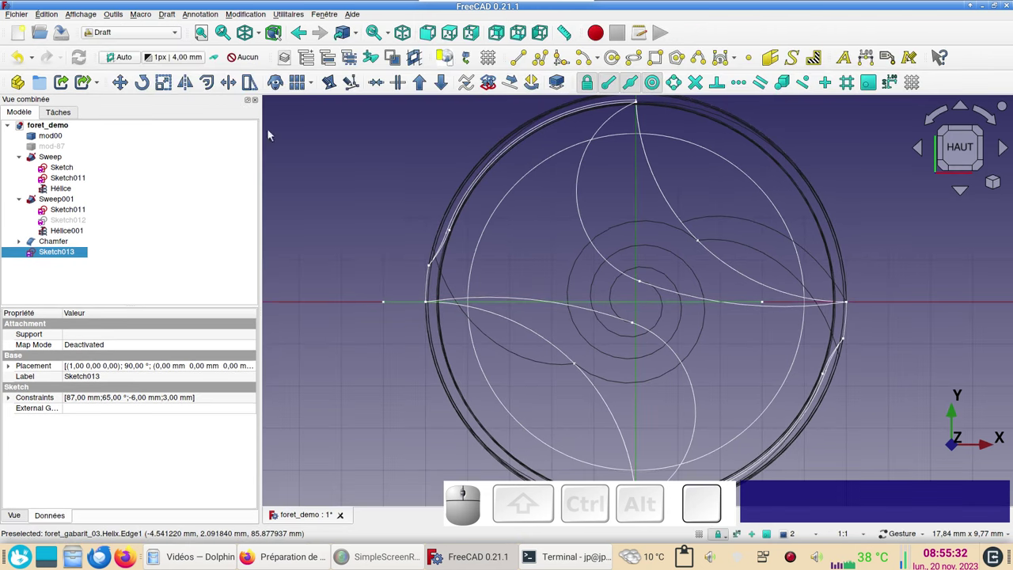
scroll(up, 3)
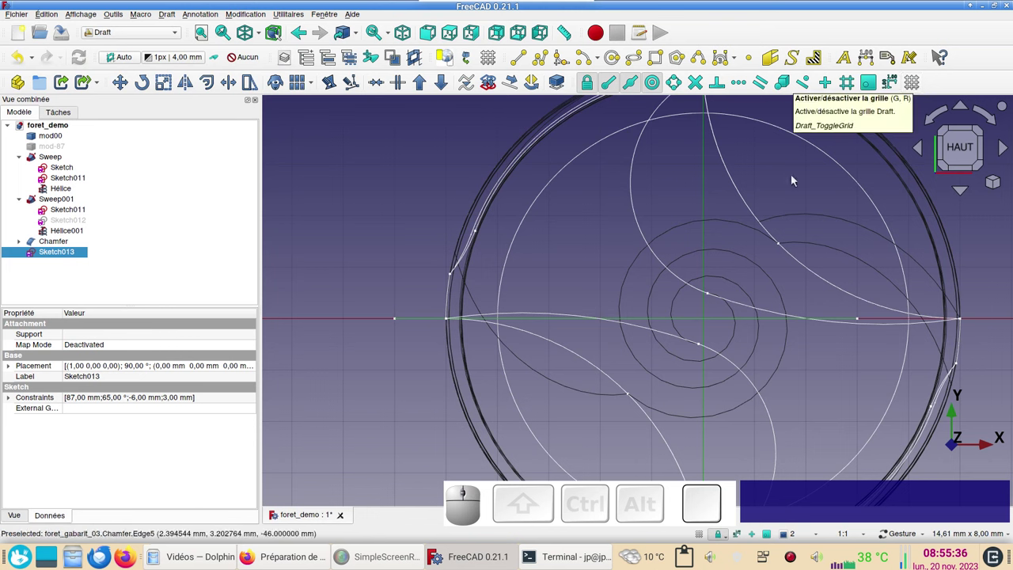
text(gr)
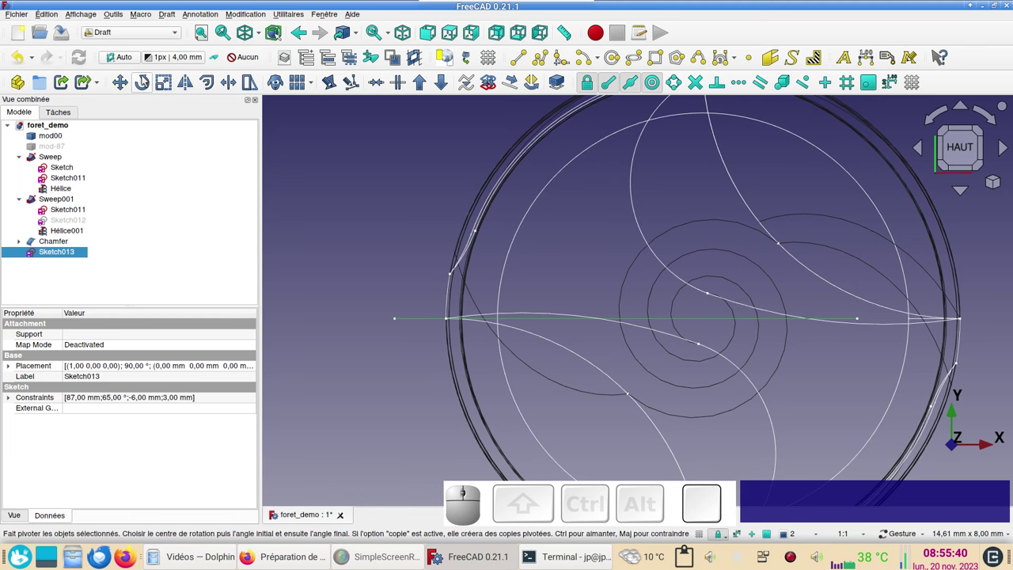
click(148, 77)
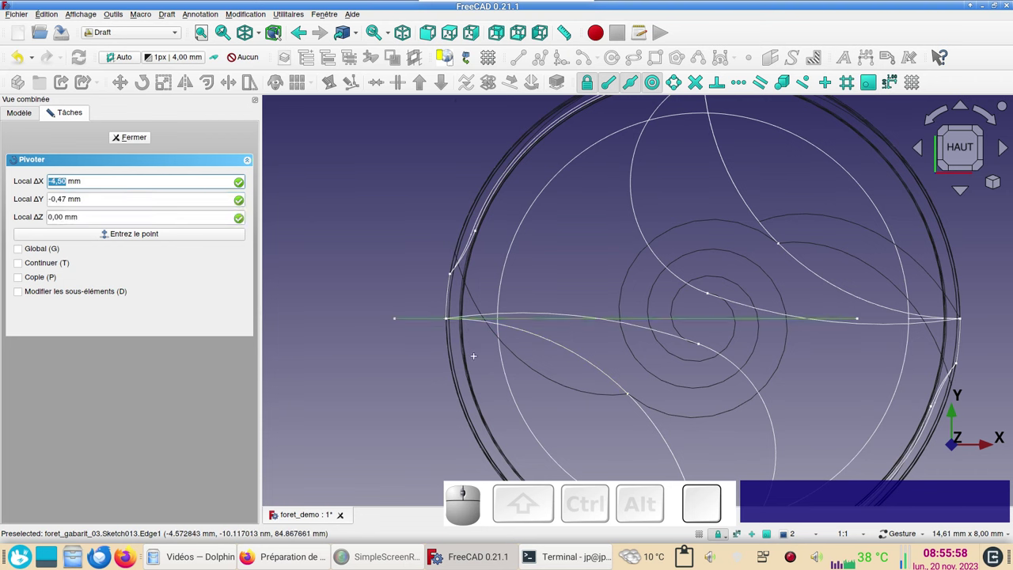
scroll(up, 3)
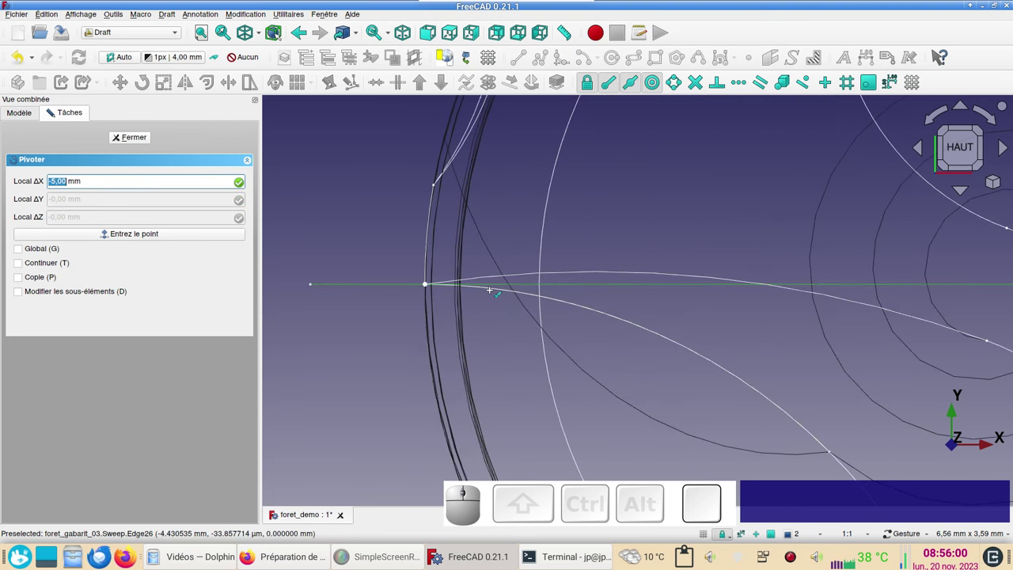
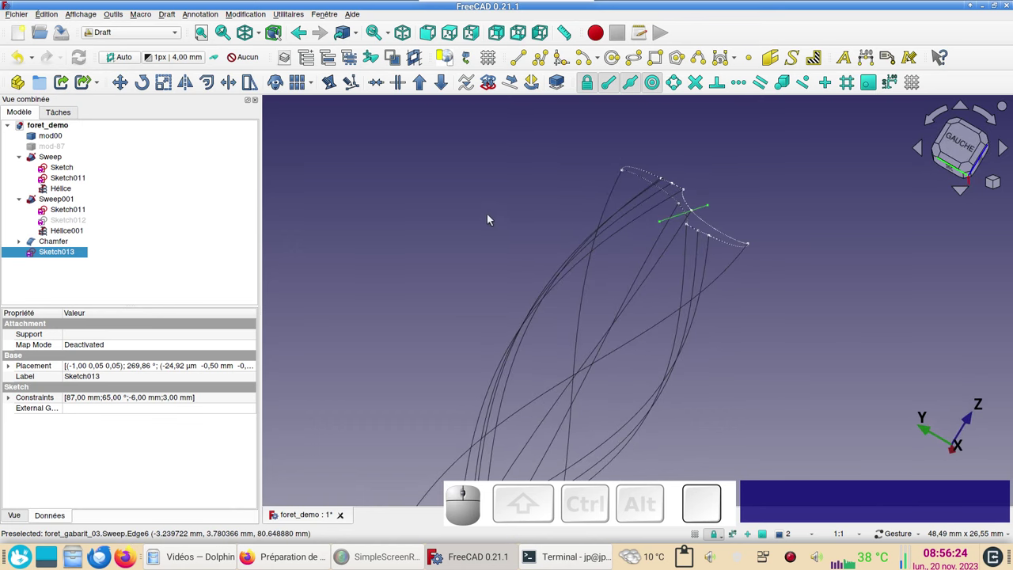
Step: Select the rotated Sketch013 line and bring up the workbench selector to leave Draft
drag(410, 265, 514, 245)
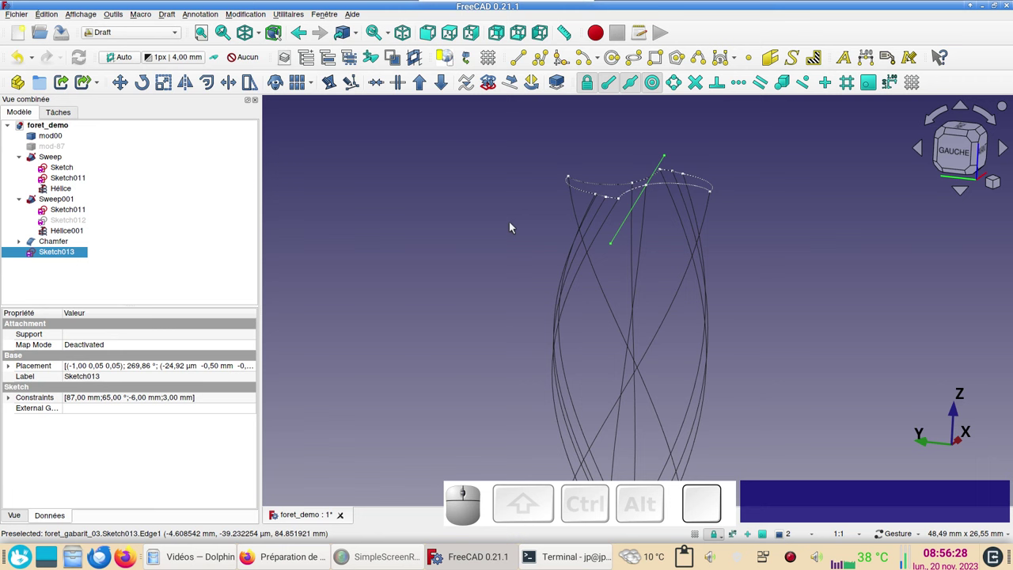
click(822, 406)
scroll(up, 3)
drag(789, 354, 818, 386)
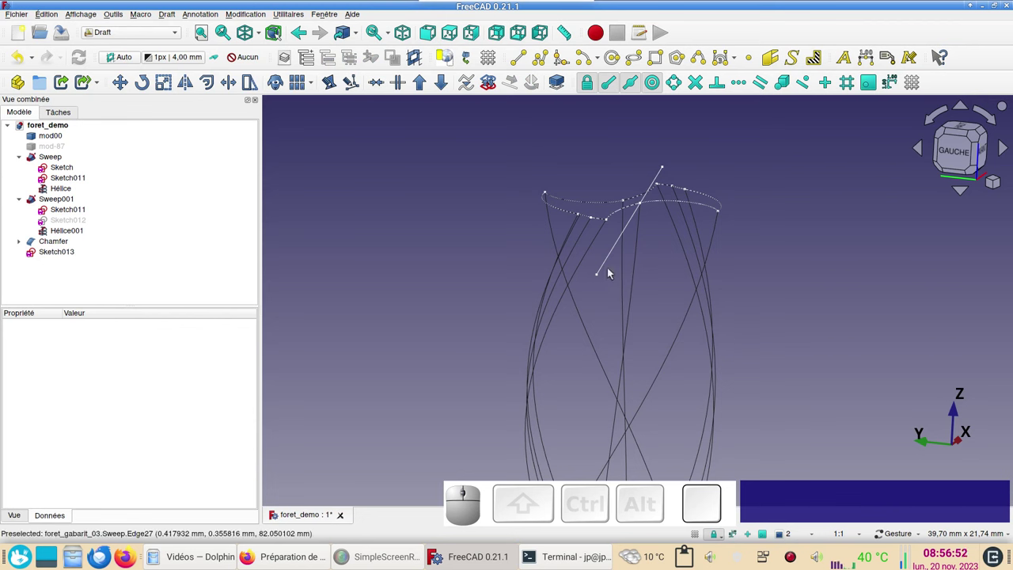
click(611, 263)
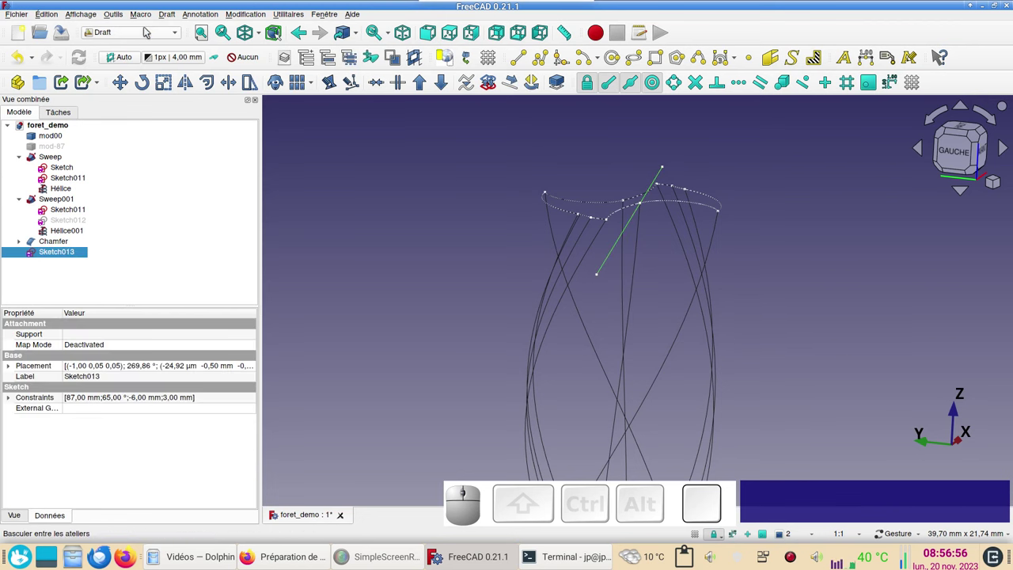
click(151, 34)
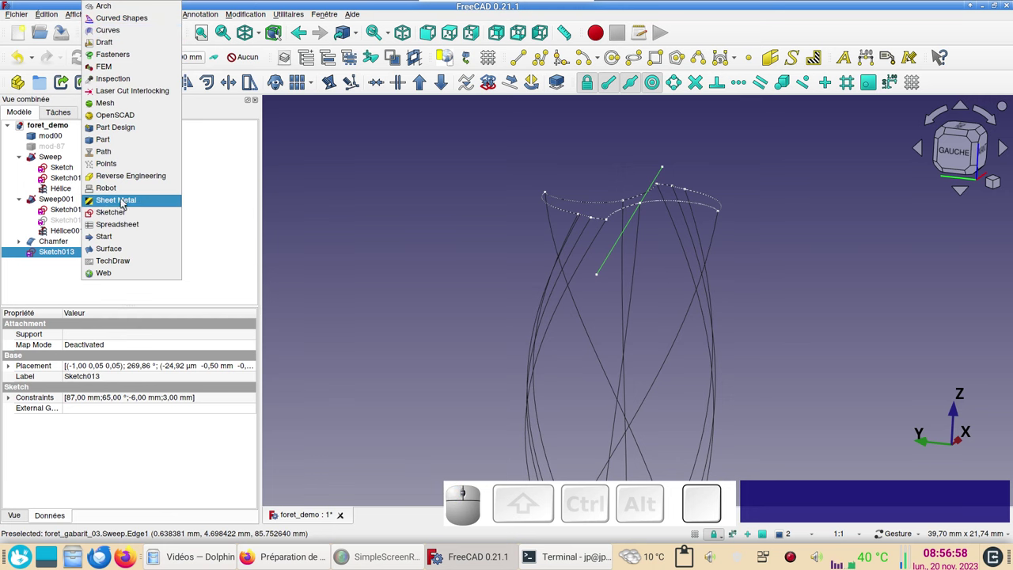
Step: Create a new sketch attached normal to the rotated line's edge and begin a line through the origin
click(122, 213)
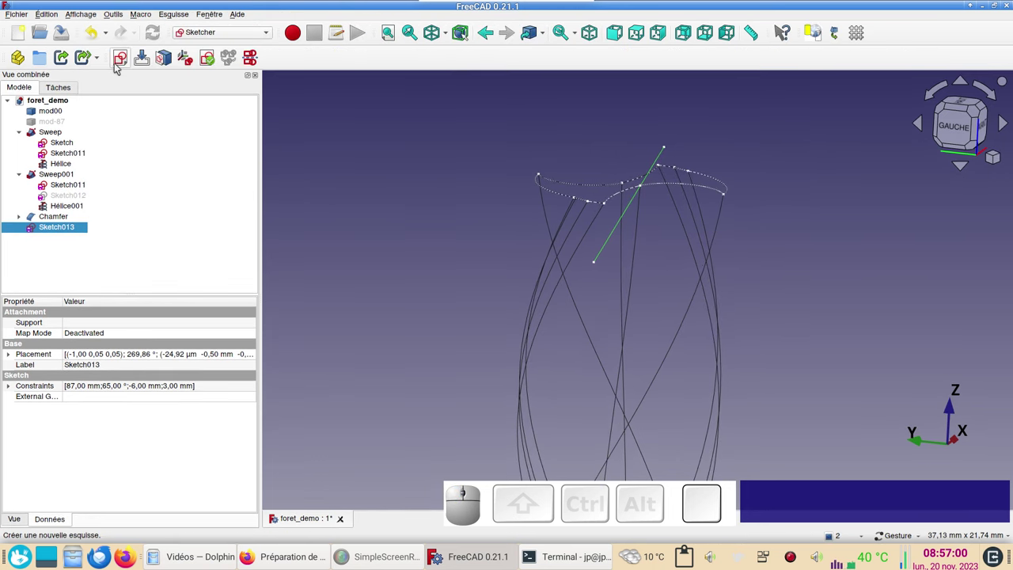
click(124, 60)
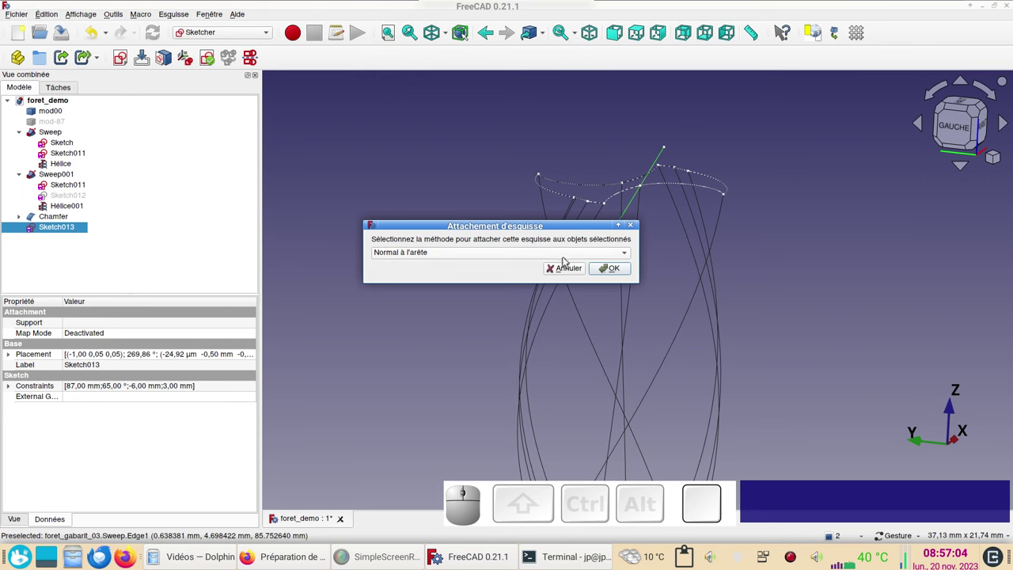
click(611, 269)
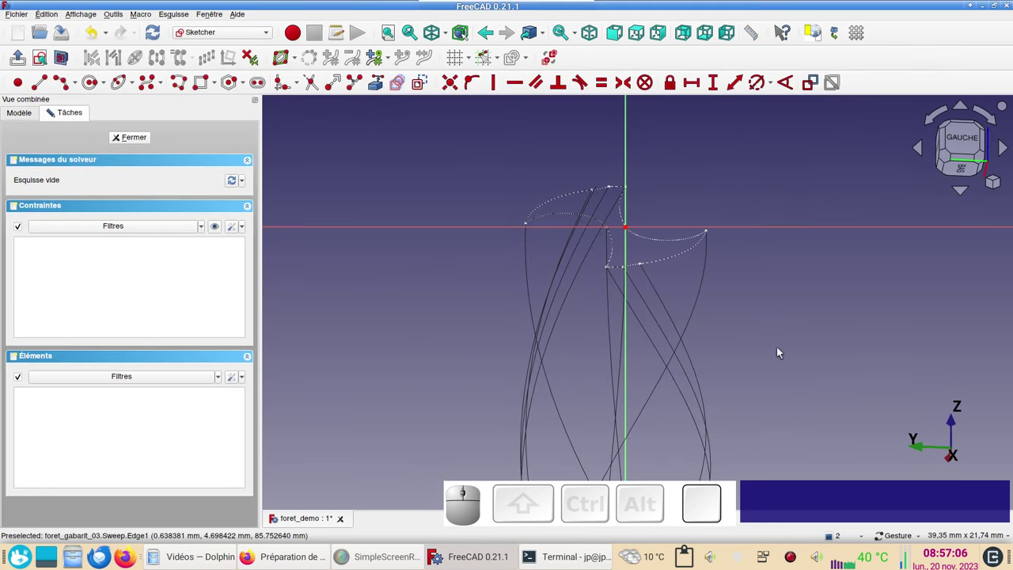
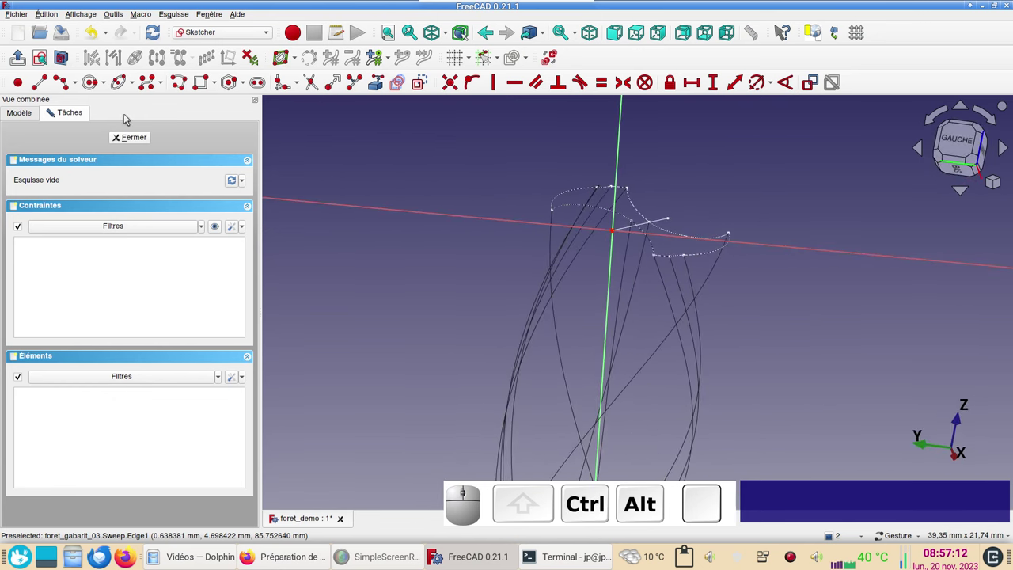
click(42, 58)
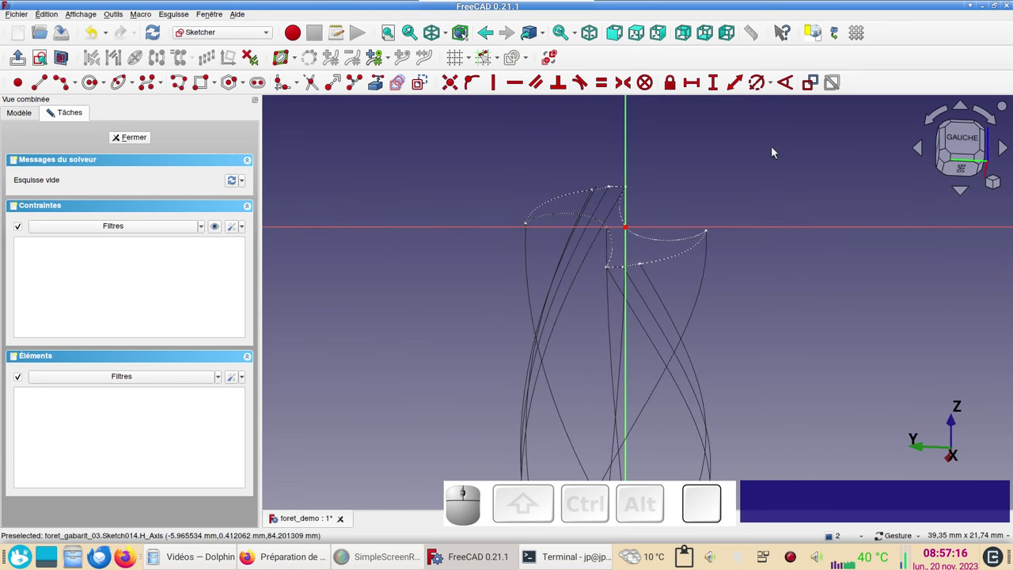
click(42, 85)
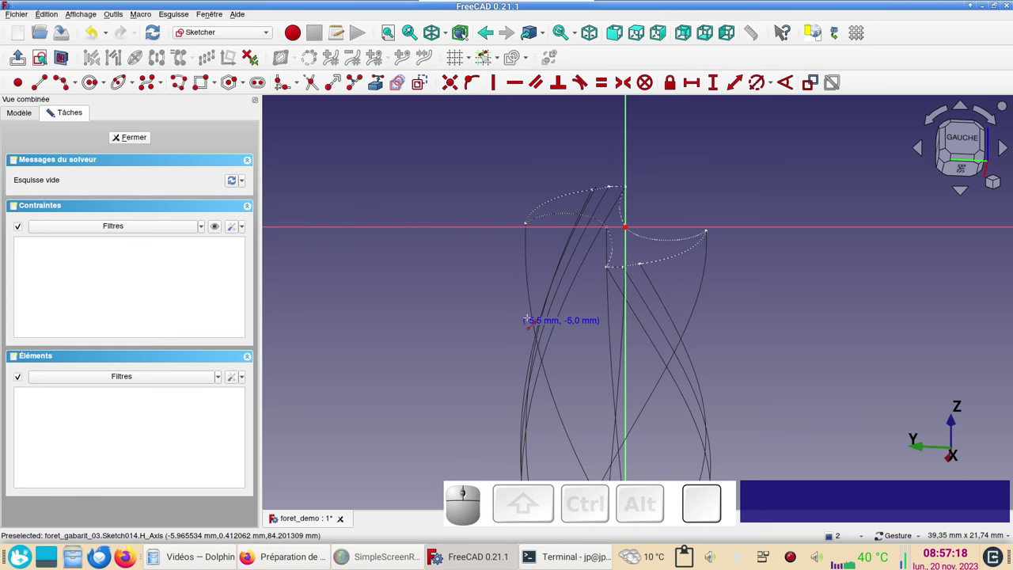
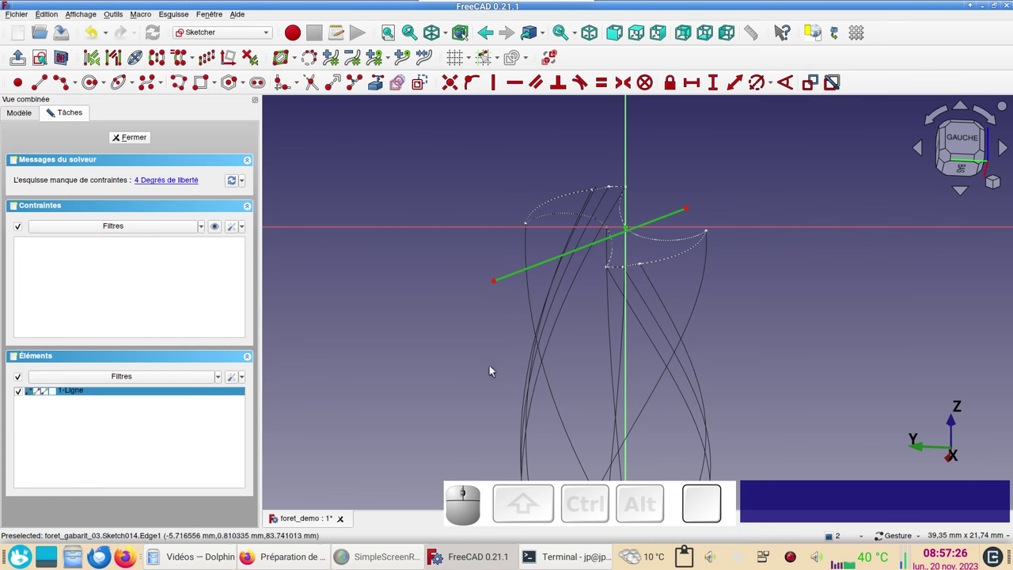
Step: Constrain the new line's angle to the horizontal axis, first 150° then corrected to 160°
key(o)
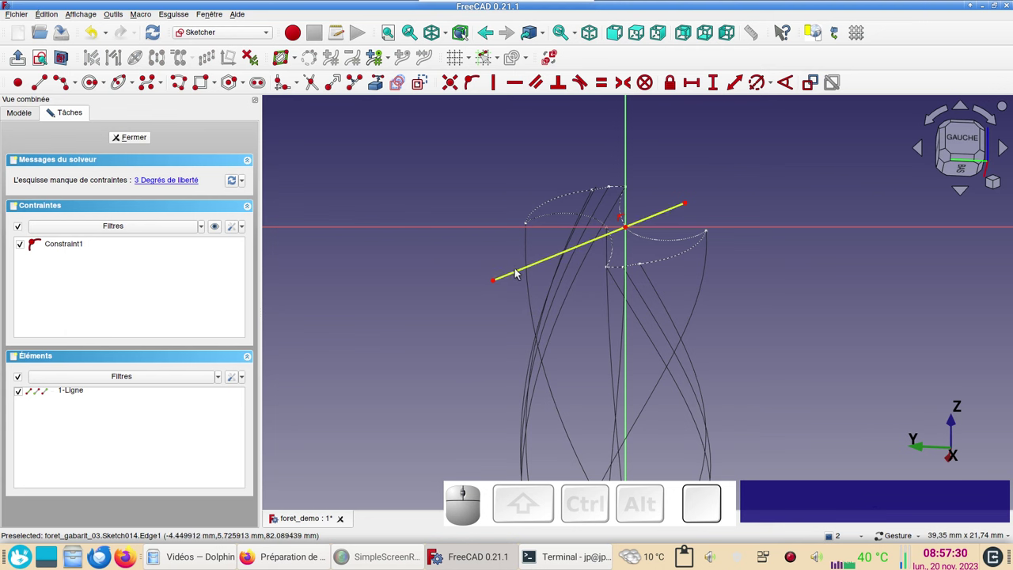
click(521, 270)
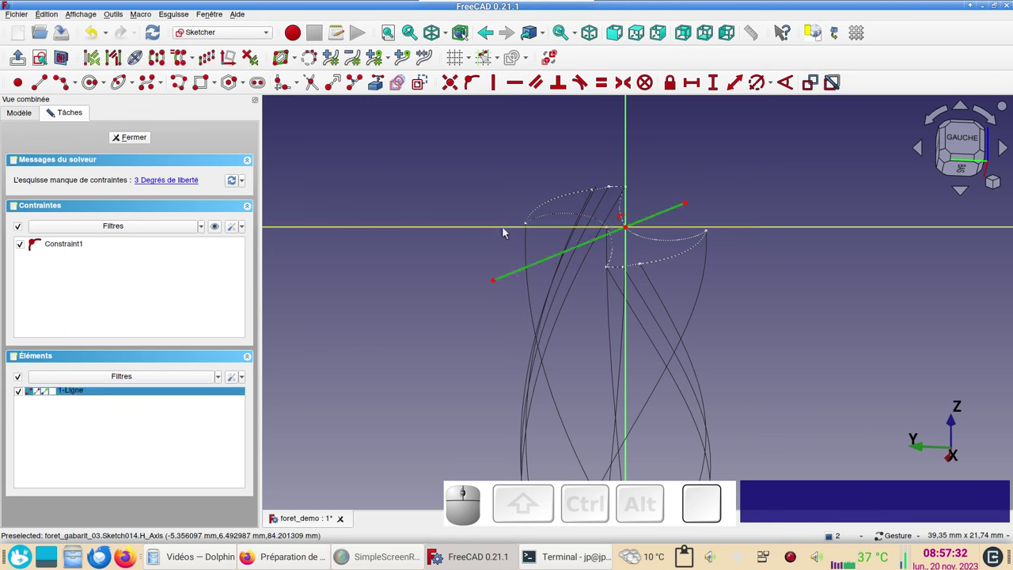
click(506, 229)
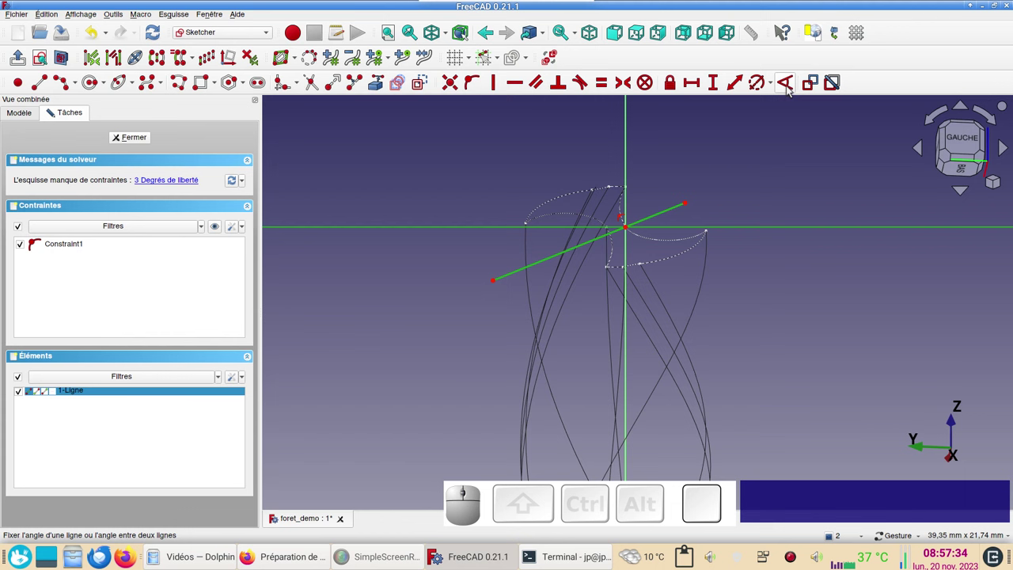
click(793, 87)
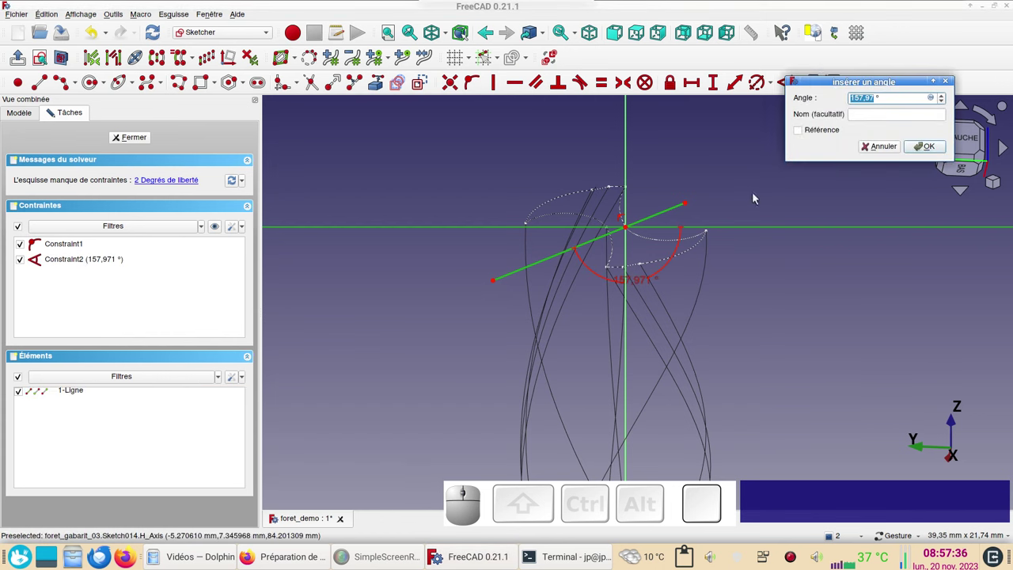
key(KP_1)
key(KP_5)
key(KP_0)
key(Return)
scroll(up, 3)
scroll(down, 3)
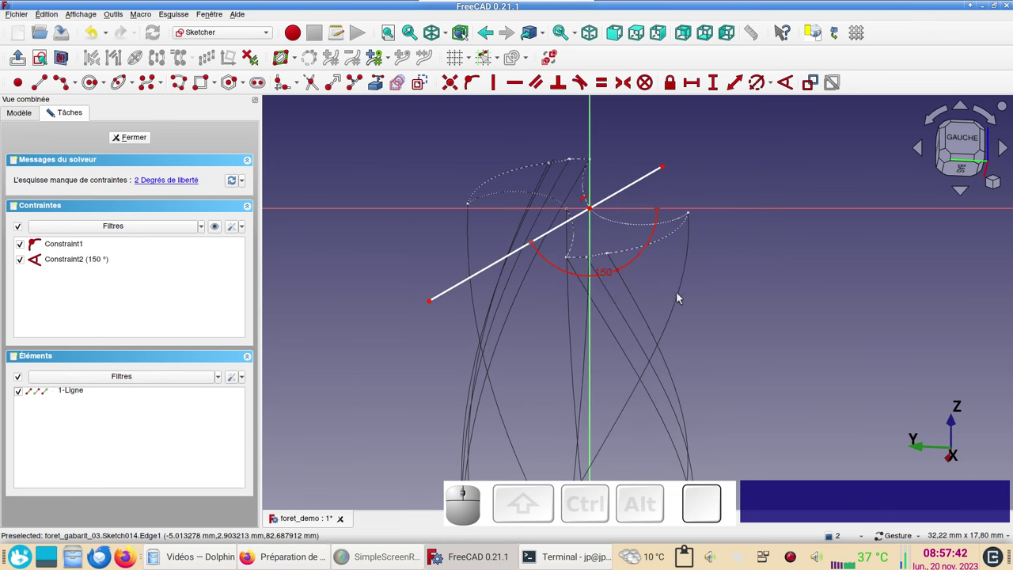
click(608, 278)
key(KP_1)
key(KP_6)
key(KP_0)
key(Return)
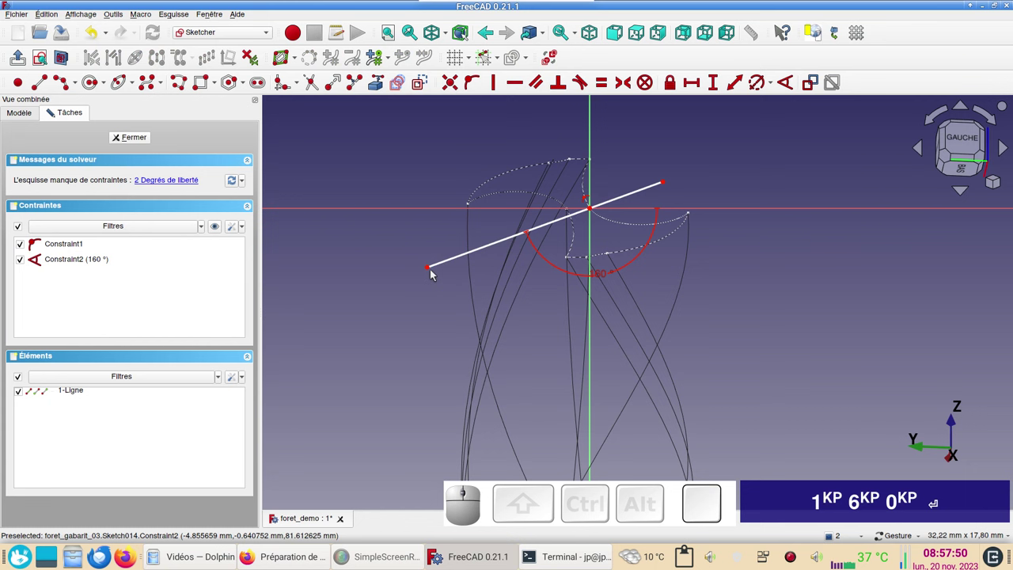
Step: Fix the endpoints at horizontal distances -6 mm and 3 mm, then close the fully constrained Sketch014
click(433, 271)
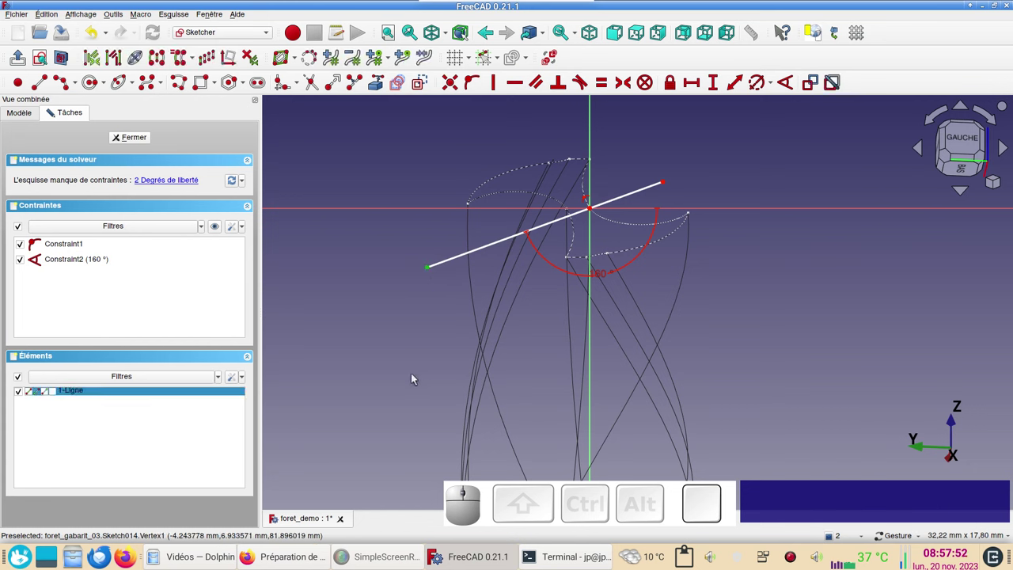
key(l)
key(KP_Subtract)
key(KP_6)
key(KP_Enter)
click(672, 183)
click(671, 183)
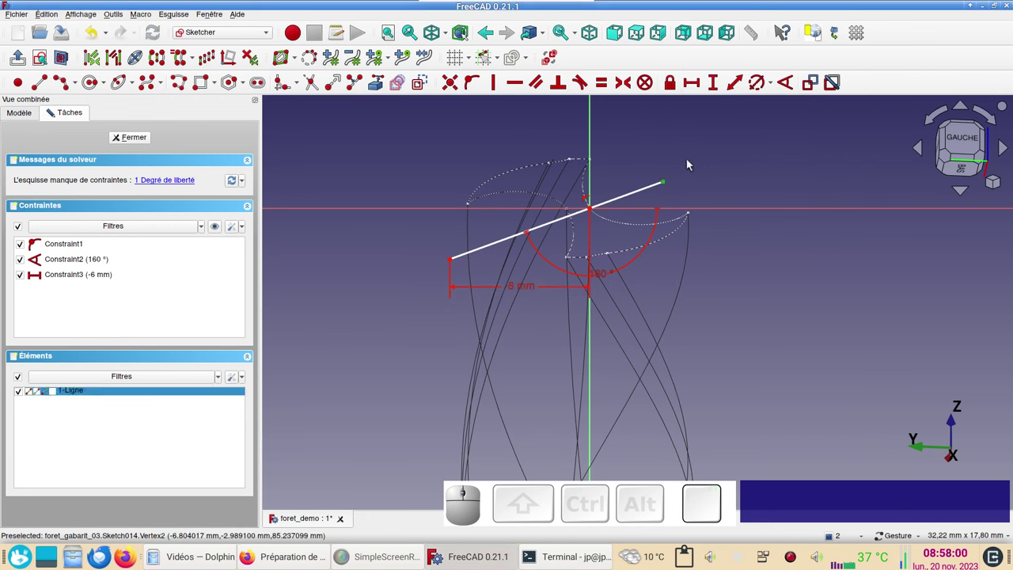
key(l)
key(KP_3)
key(KP_Enter)
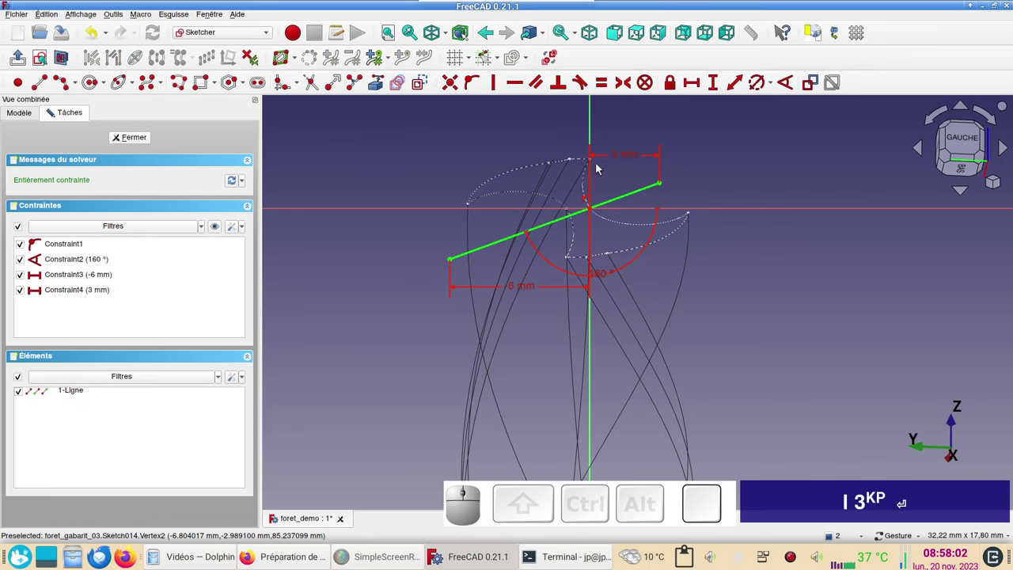
click(146, 144)
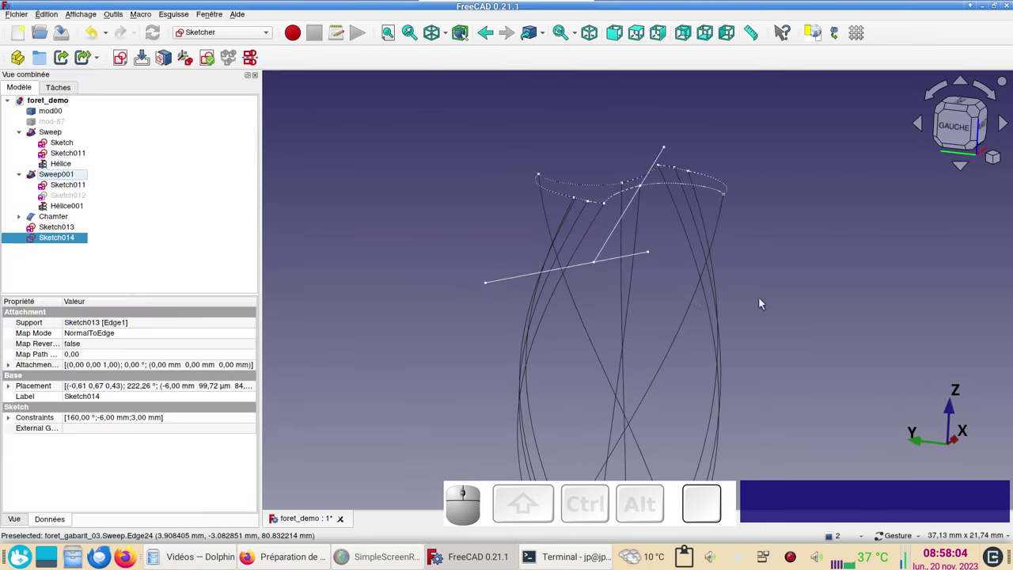
Step: Switch to the Part workbench and orbit to see Sketch014 and Sketch013 crossing above the drill
drag(804, 307, 556, 292)
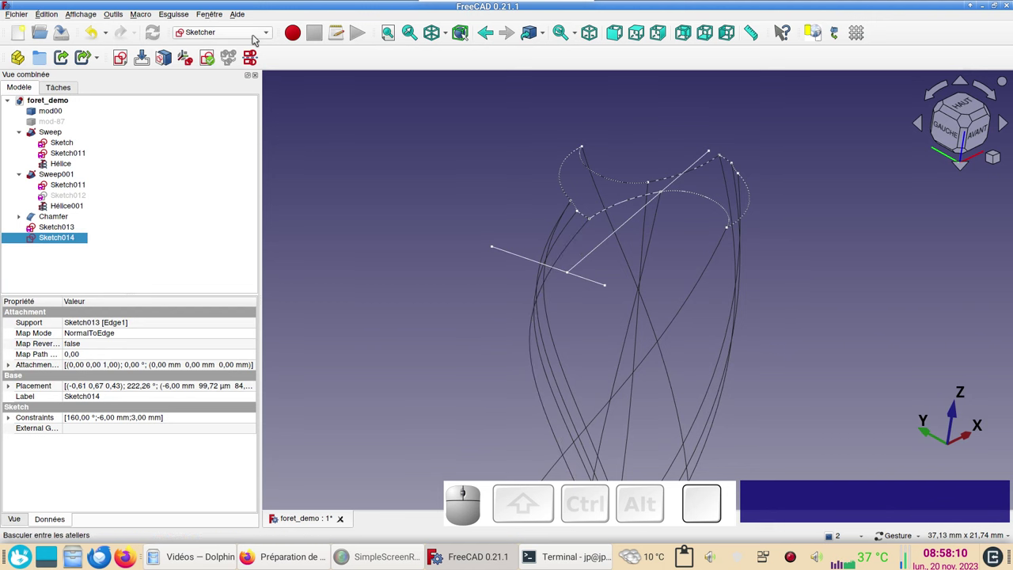
click(256, 37)
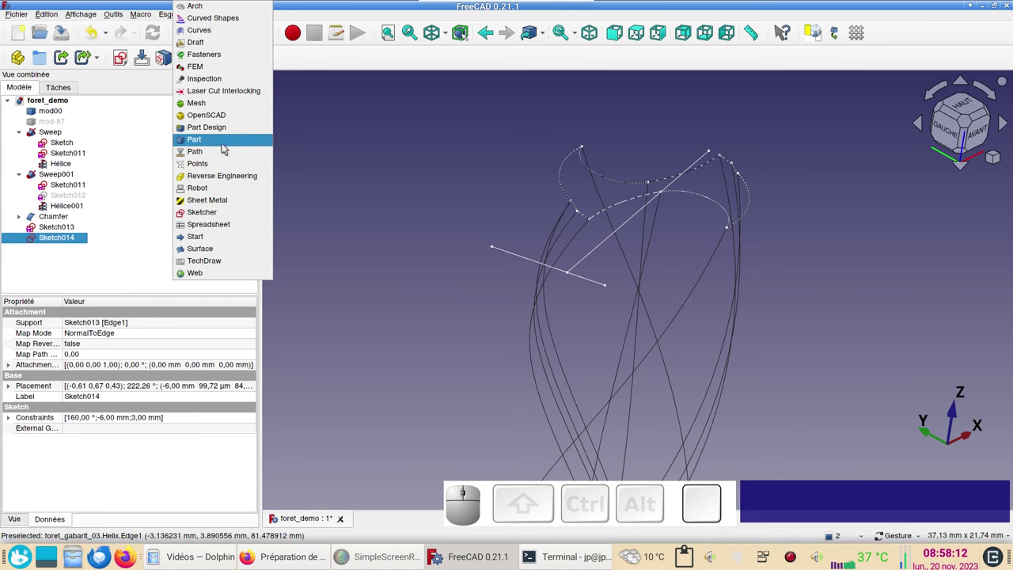
click(225, 145)
scroll(up, 3)
drag(425, 264, 310, 267)
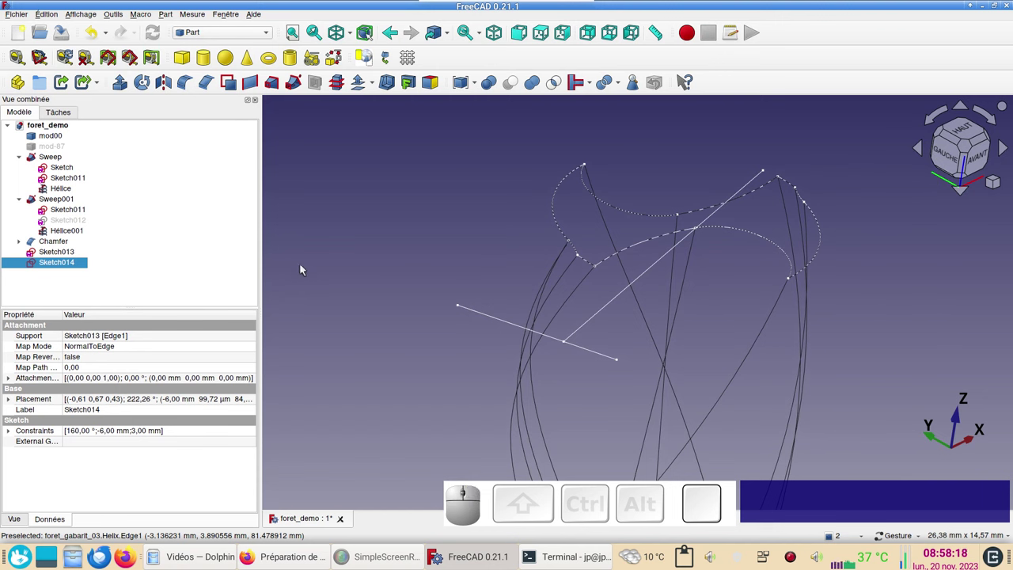
Step: Start a Part sweep and move Sketch014 into the selected profiles
click(302, 89)
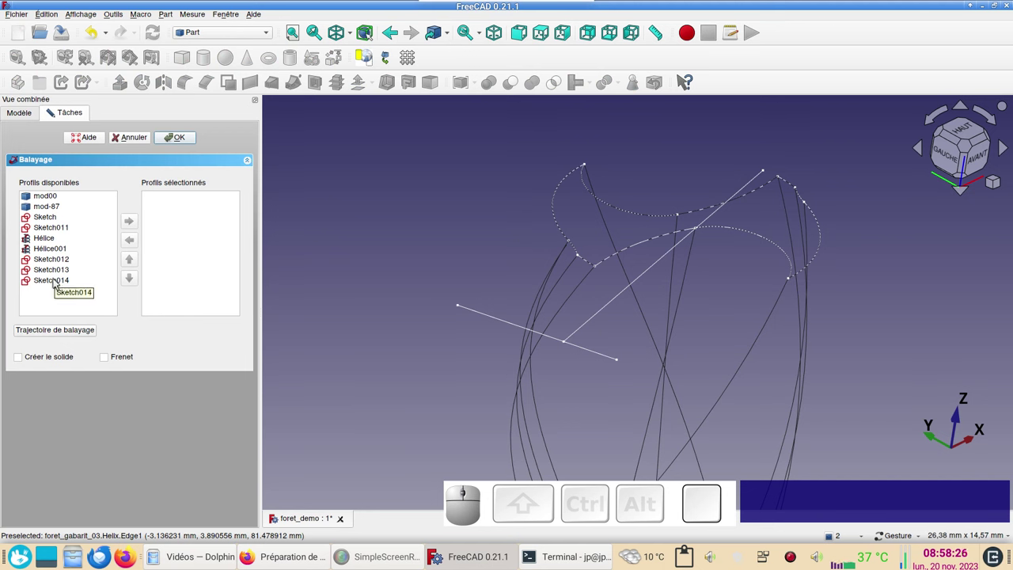
click(57, 282)
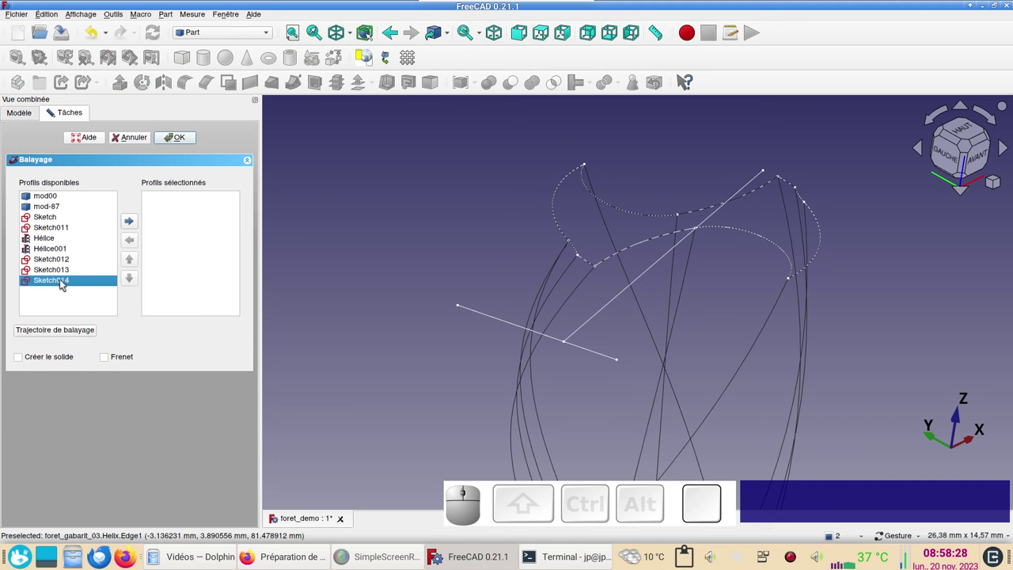
click(62, 295)
click(62, 274)
click(62, 277)
click(72, 273)
click(69, 280)
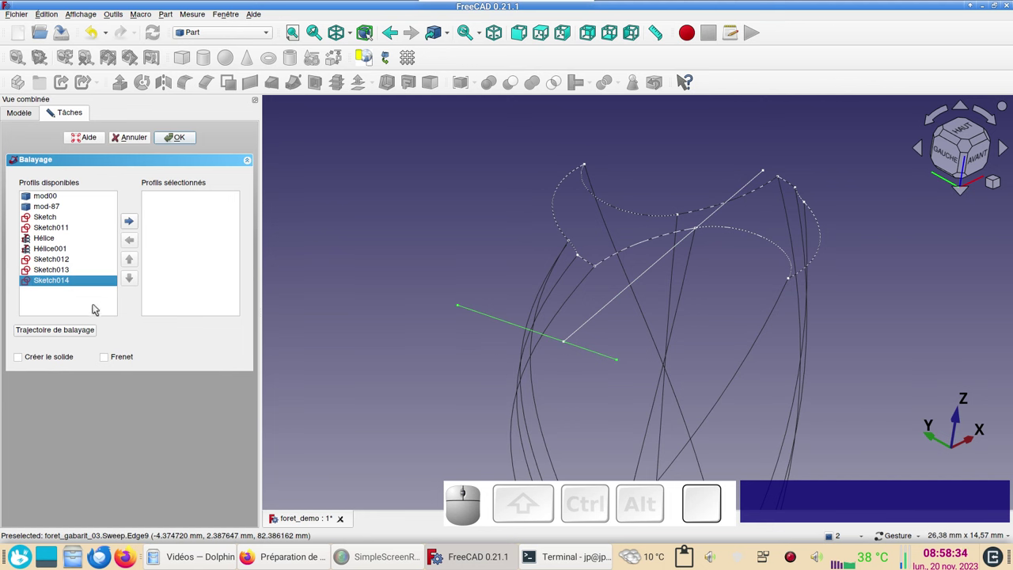
click(132, 220)
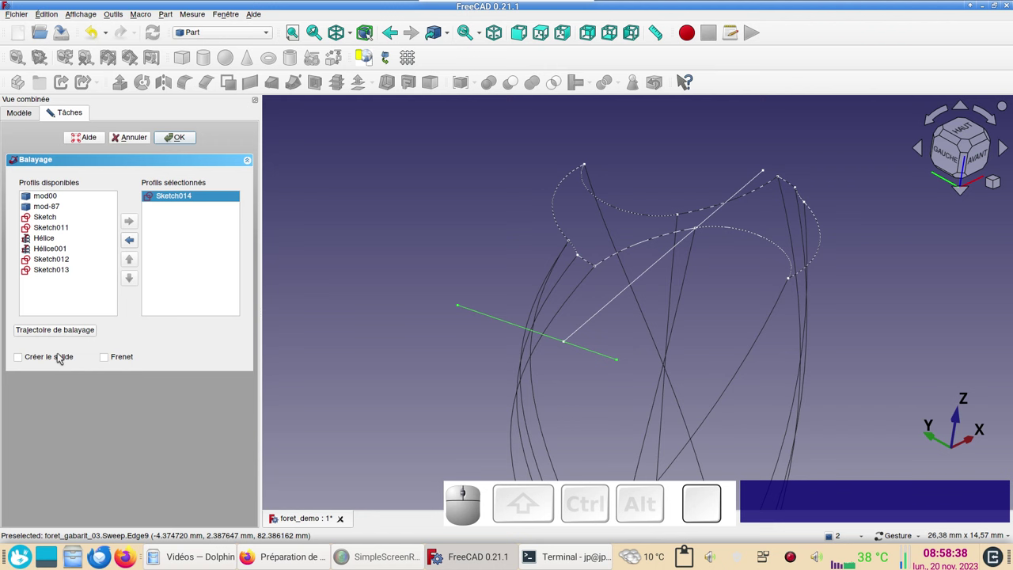
Step: Set Sketch013's long line as the sweep path and create the flat cutting sheet Sweep002
click(78, 330)
click(584, 330)
click(62, 333)
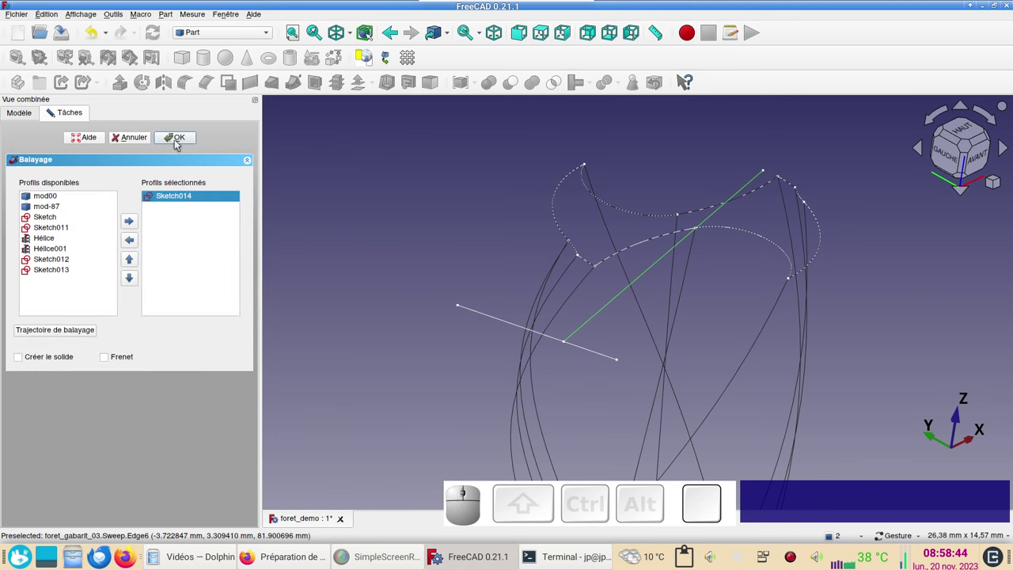
click(180, 139)
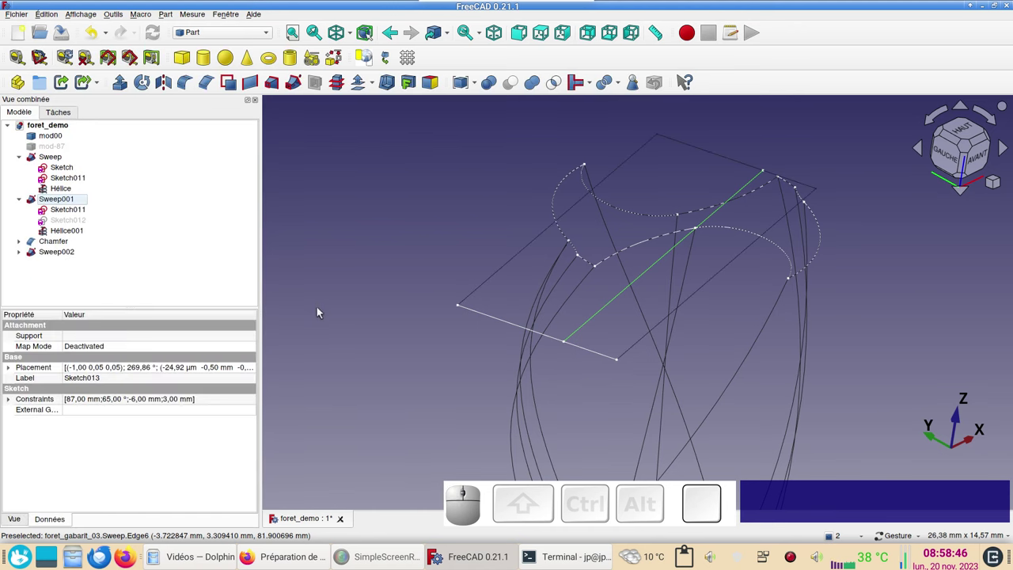
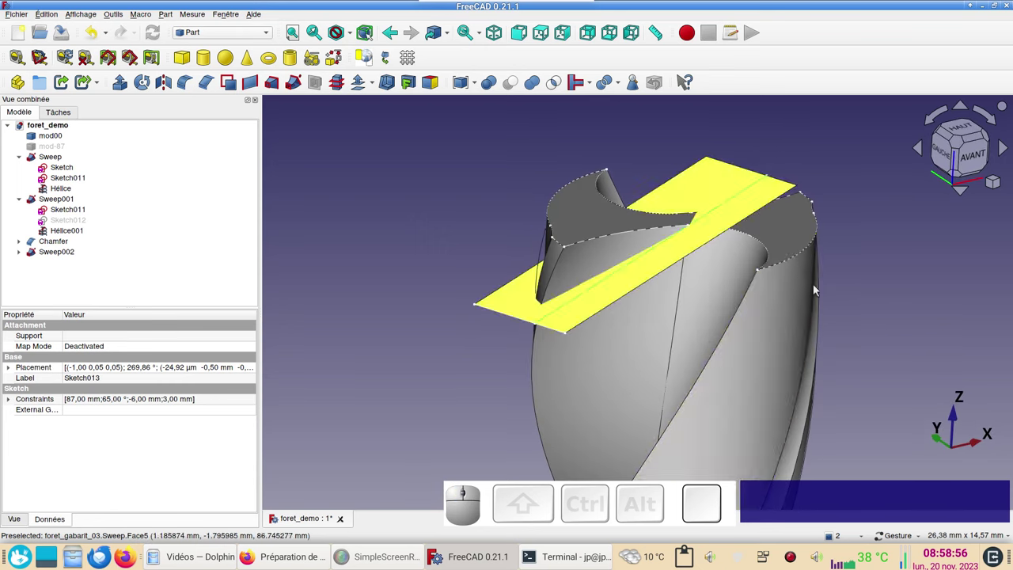
Step: Make a linked copy Sweep003 of the cutting sheet and rotate it 180°
click(701, 184)
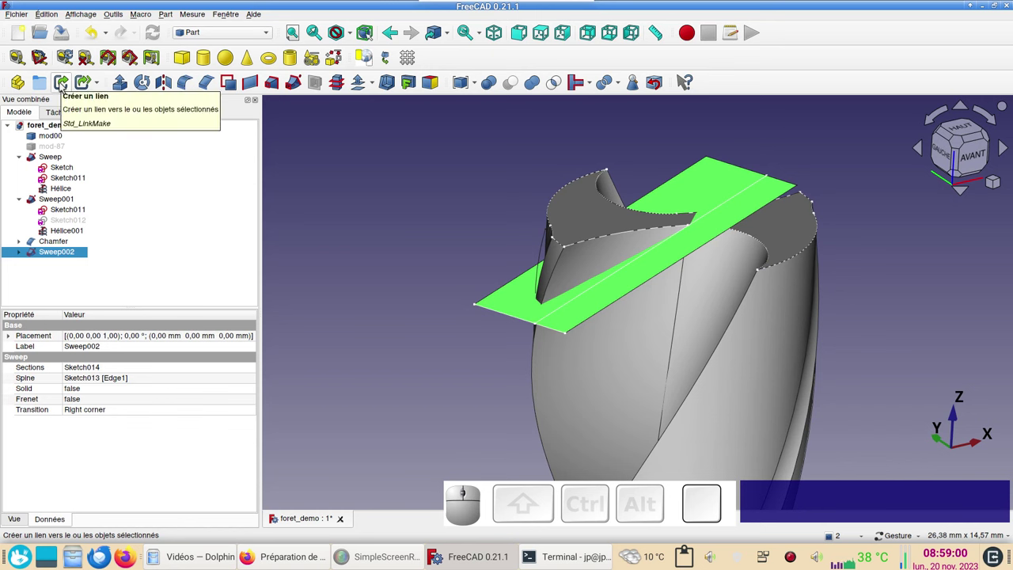
click(64, 86)
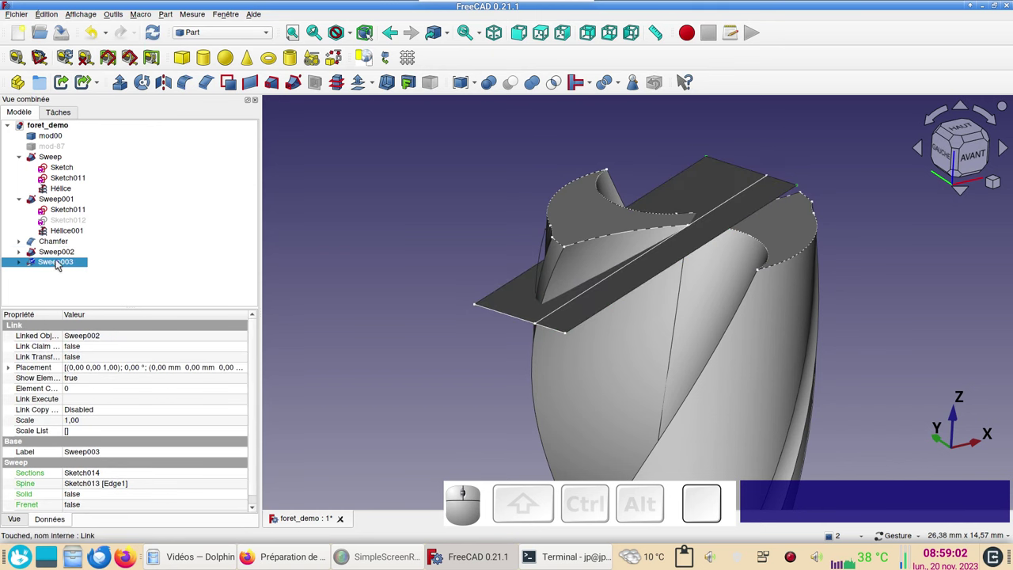
click(14, 369)
click(20, 389)
click(84, 383)
key(KP_1)
key(KP_8)
key(KP_0)
Step: Slice the drill body with Sweep002, then slice Slice.0 with Sweep003
click(600, 401)
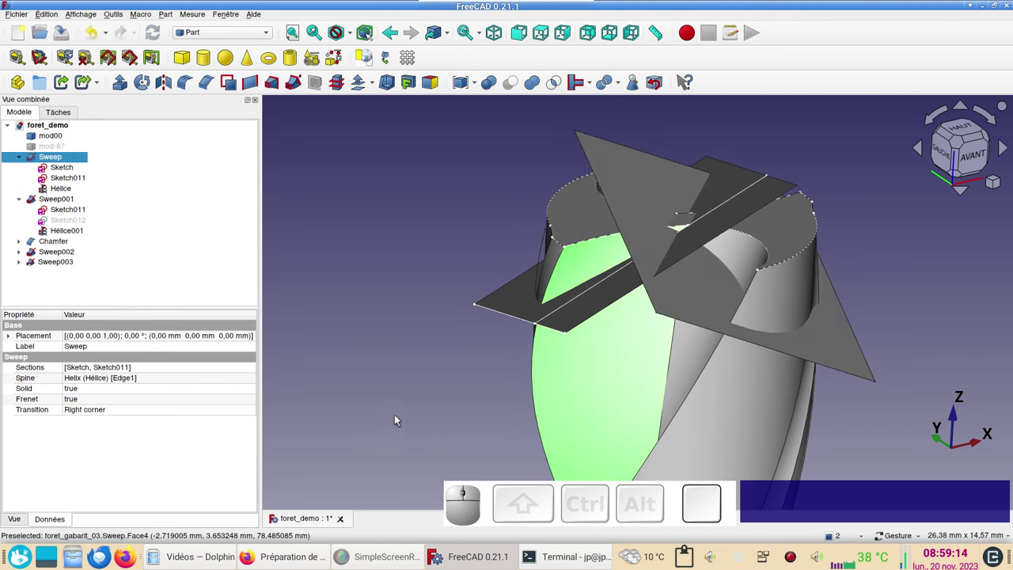
click(513, 306)
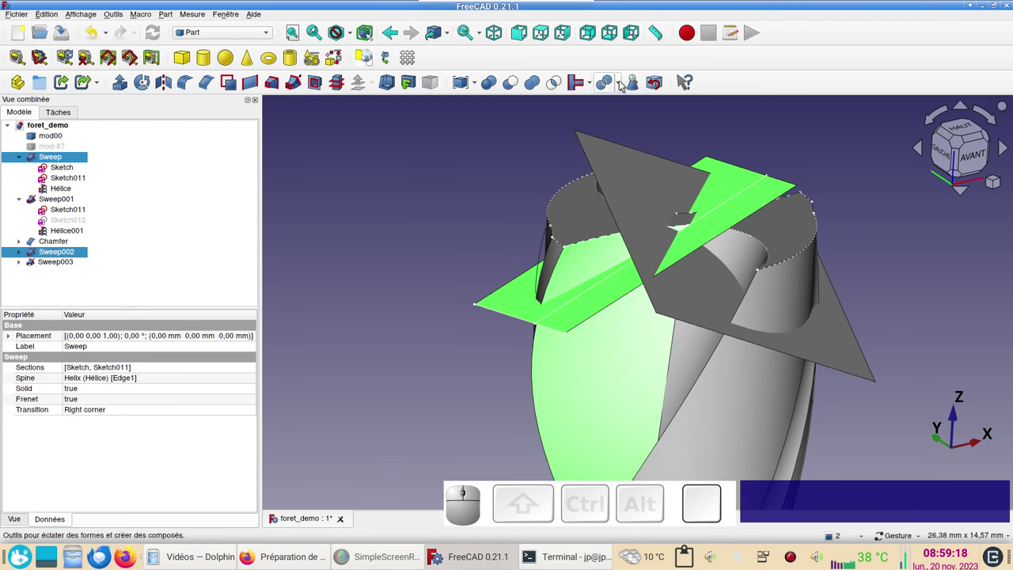
click(622, 83)
click(636, 110)
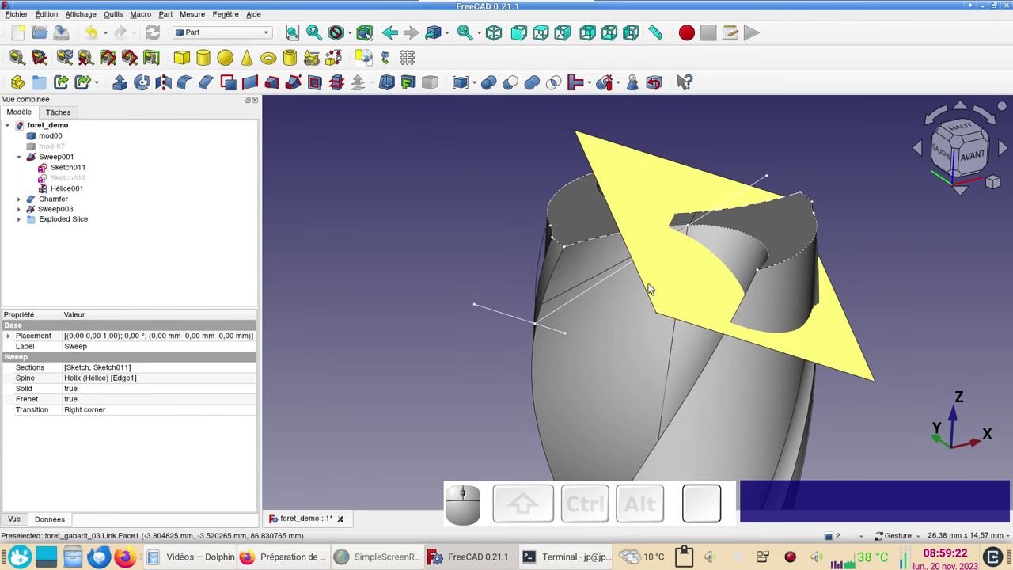
click(604, 340)
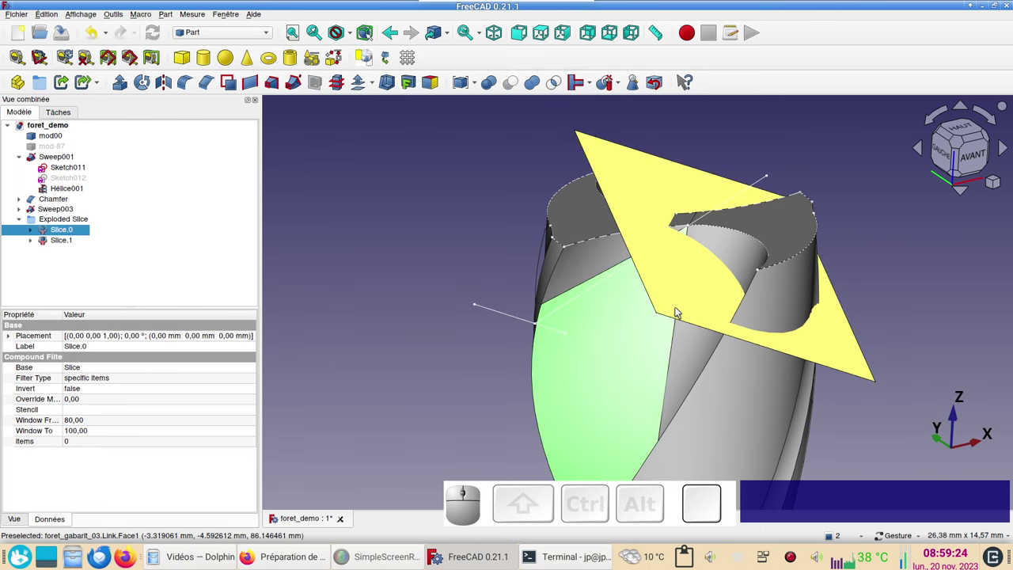
click(682, 296)
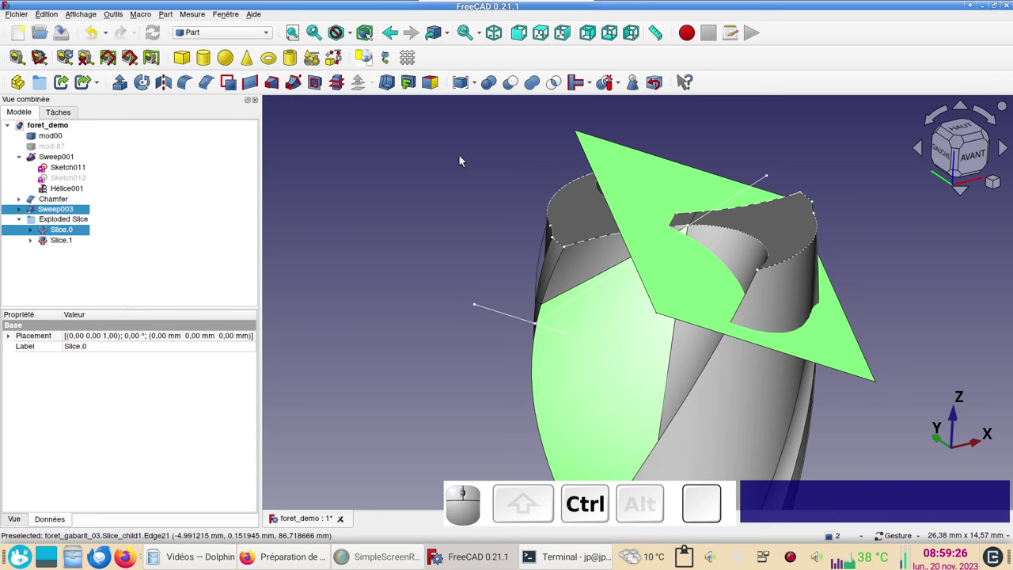
click(621, 92)
click(623, 110)
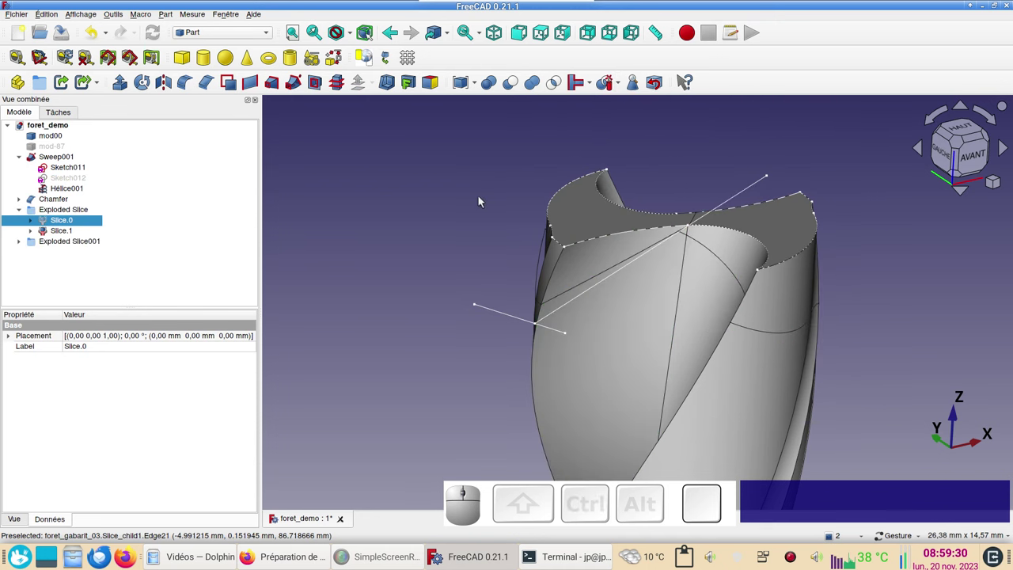
Step: Hide the leftover slice pieces so only the relieved drill tip remains visible
click(589, 219)
key(space)
click(792, 236)
key(space)
Step: Set the right view and orbit around the drill tip to inspect the cut relief faces
drag(676, 371, 682, 319)
key(KP_1)
key(KP_3)
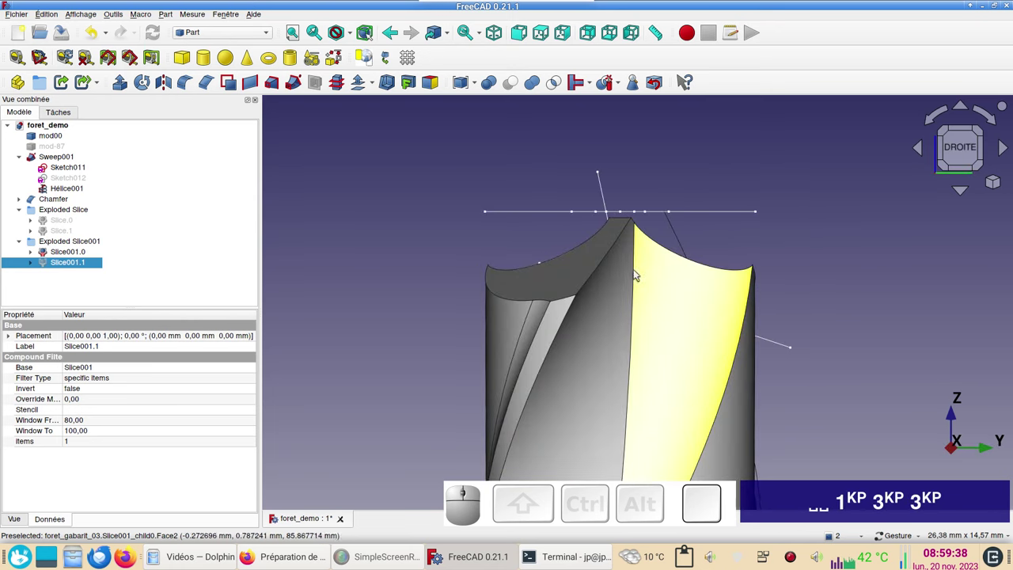
drag(638, 319, 662, 290)
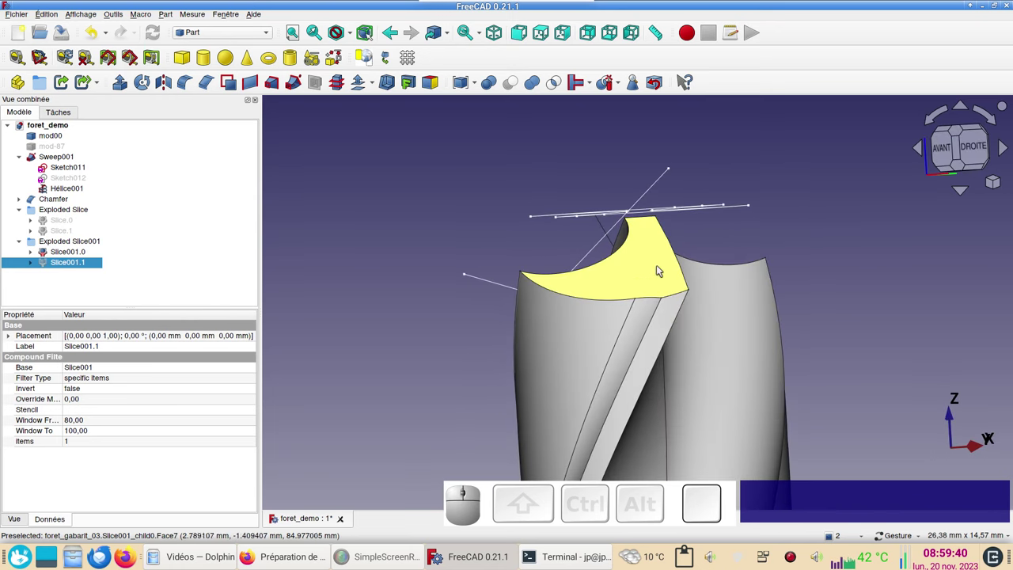
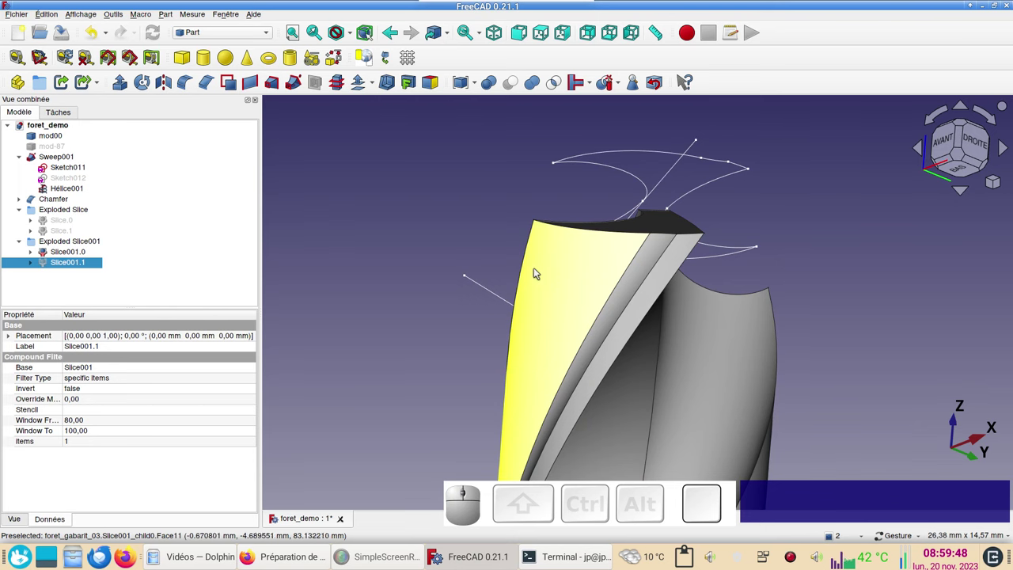
scroll(up, 3)
drag(840, 309, 906, 354)
scroll(down, 3)
drag(901, 317, 895, 316)
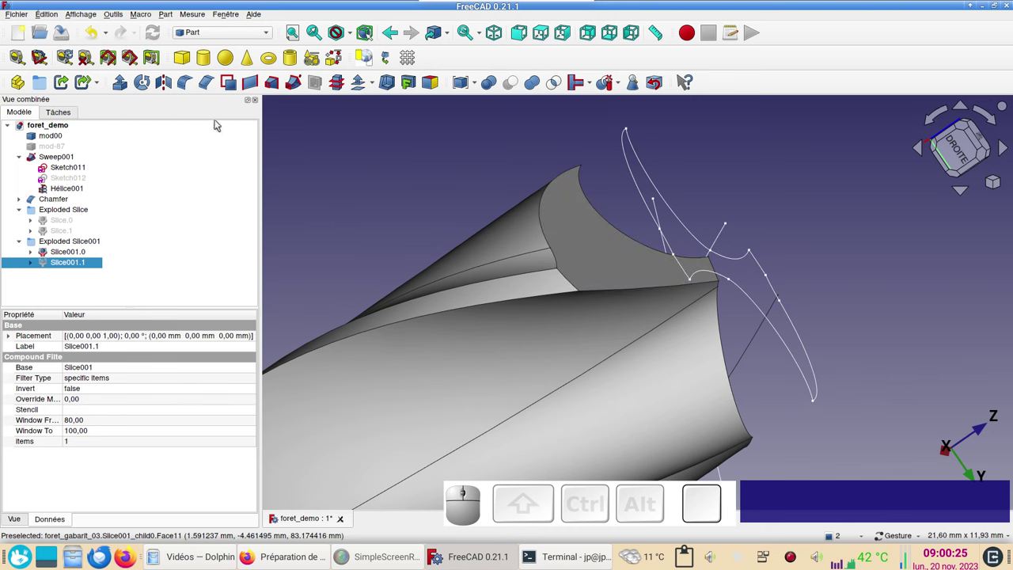
Step: In the Draft workbench, snap a 5.95 mm line along the cutting face edge and select it
click(228, 38)
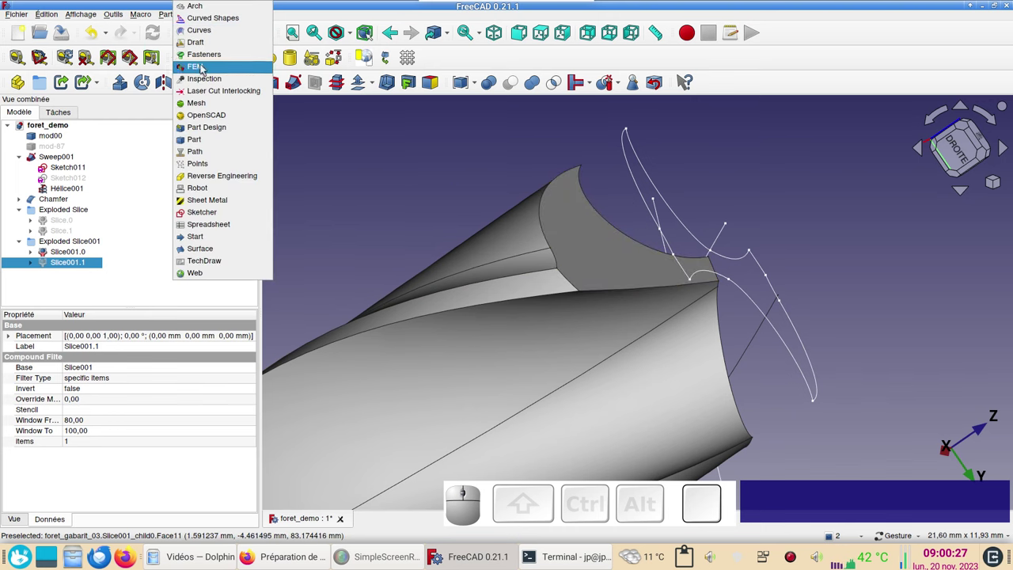
click(213, 47)
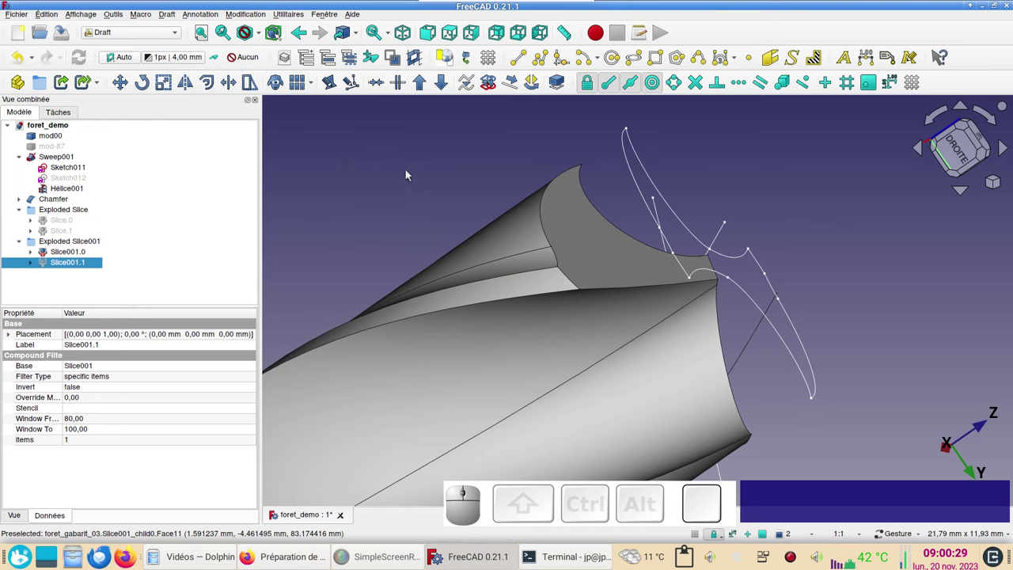
click(524, 65)
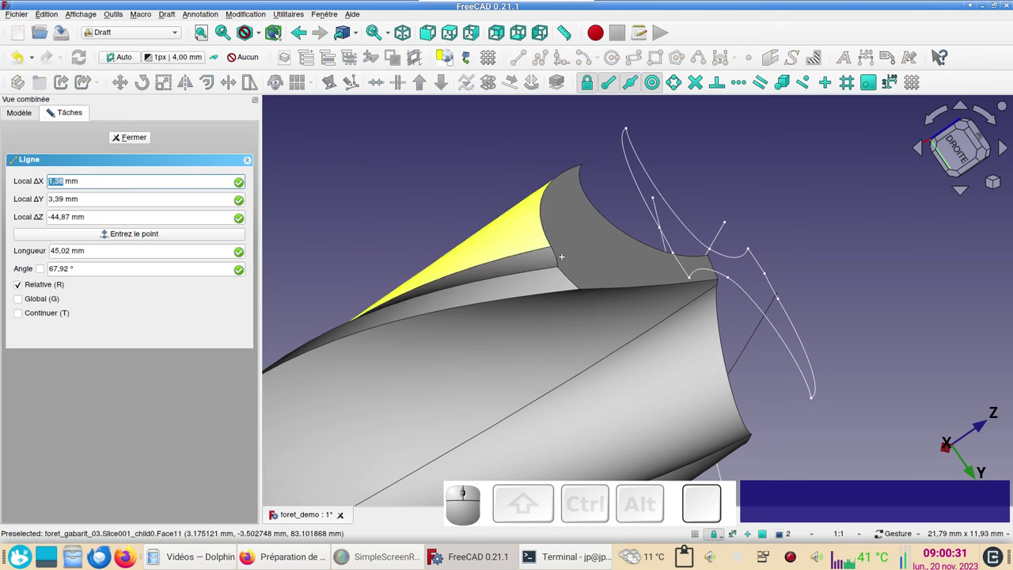
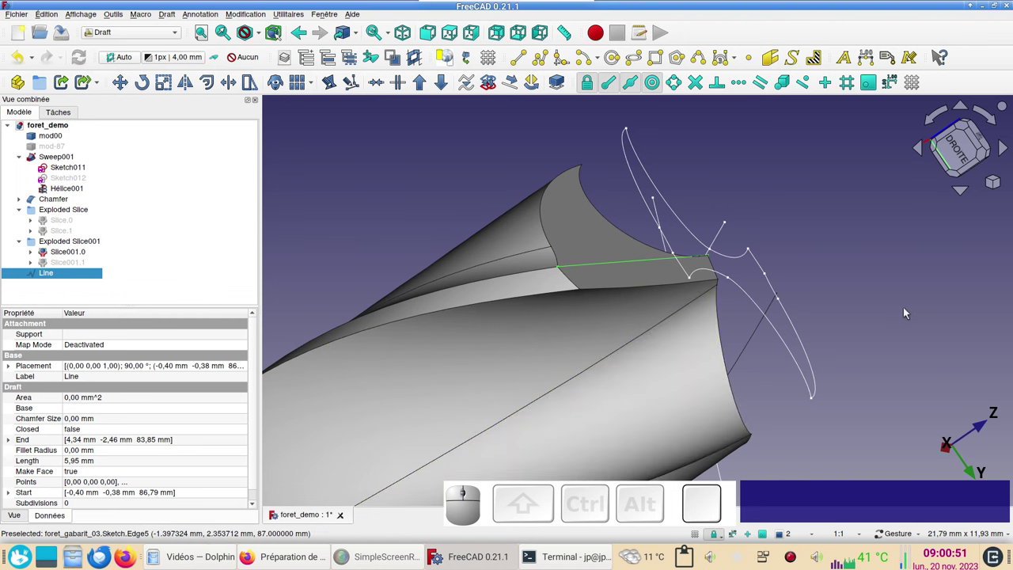
click(910, 310)
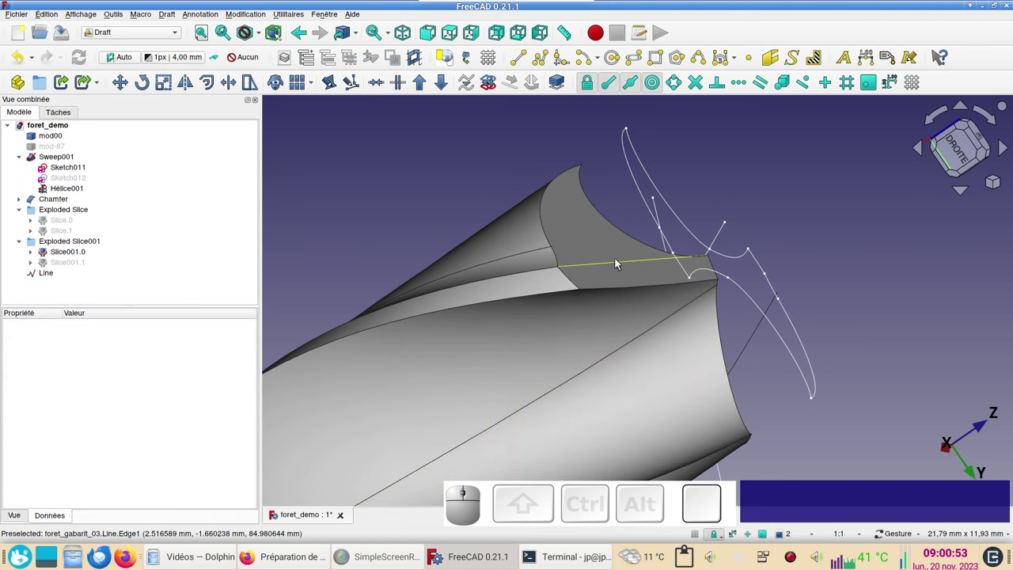
click(619, 262)
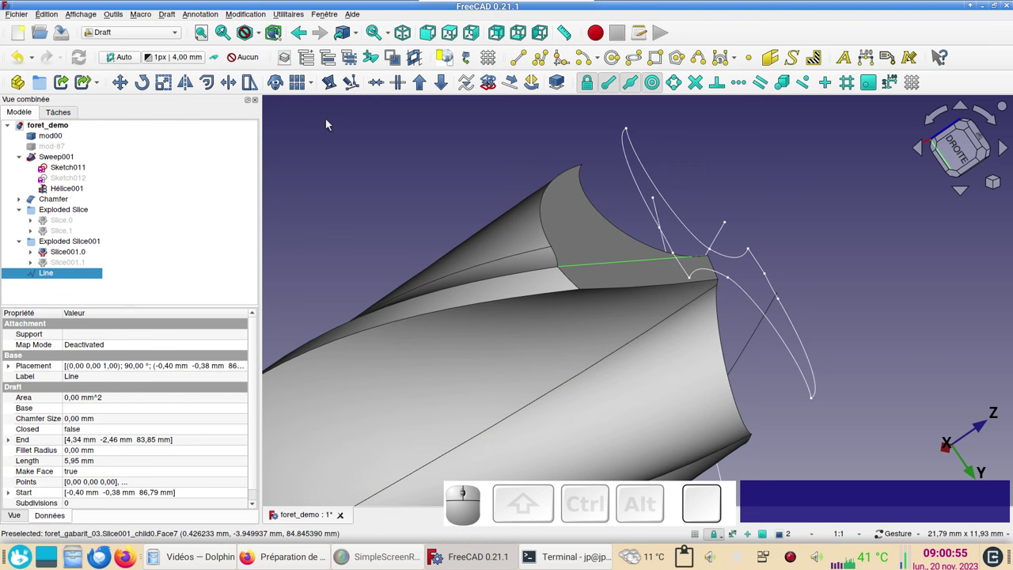
Step: Attach a new sketch normal to the Draft line and pick the tip's top edge as external geometry
click(162, 37)
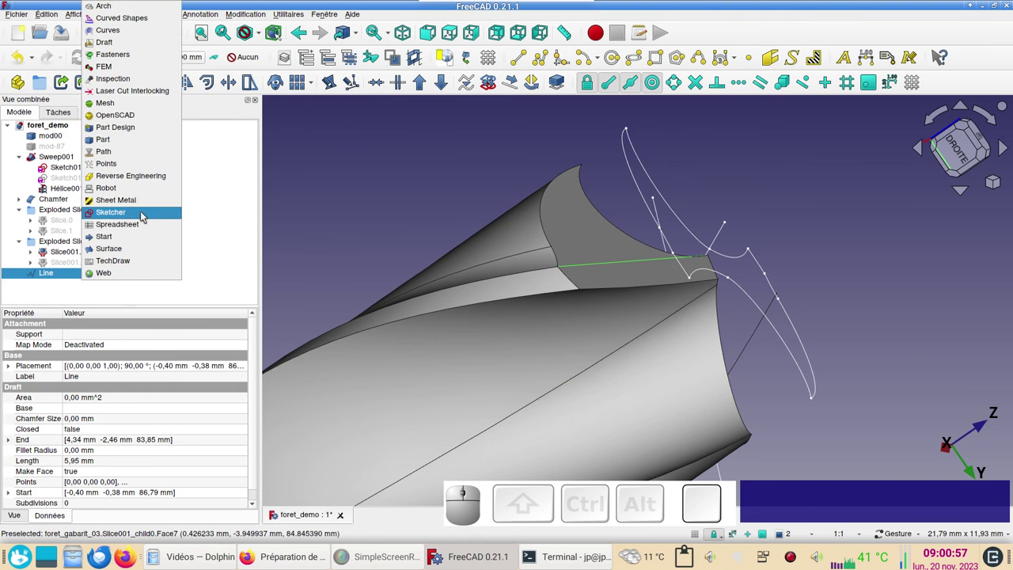
click(147, 210)
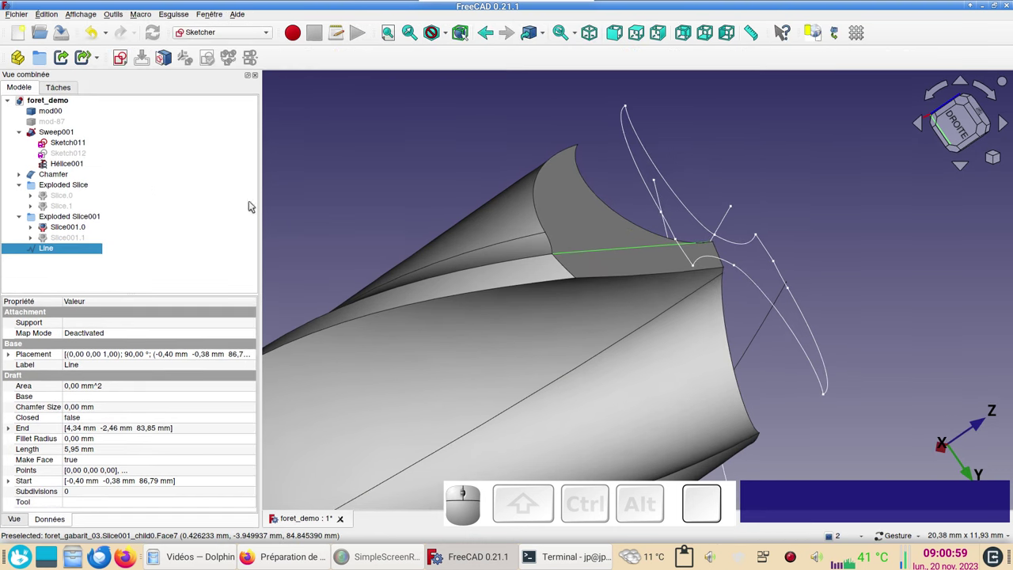
click(121, 62)
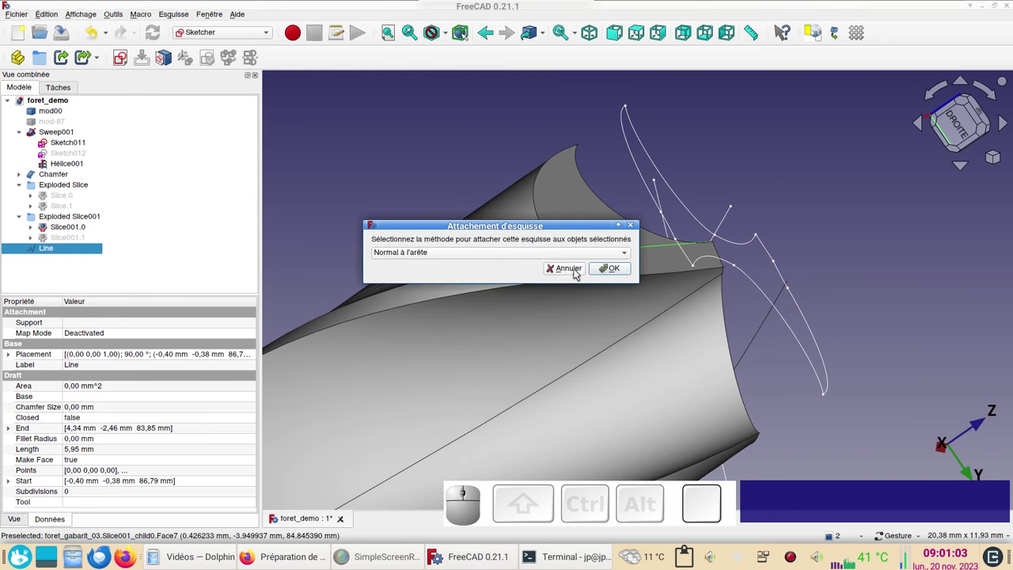
click(619, 268)
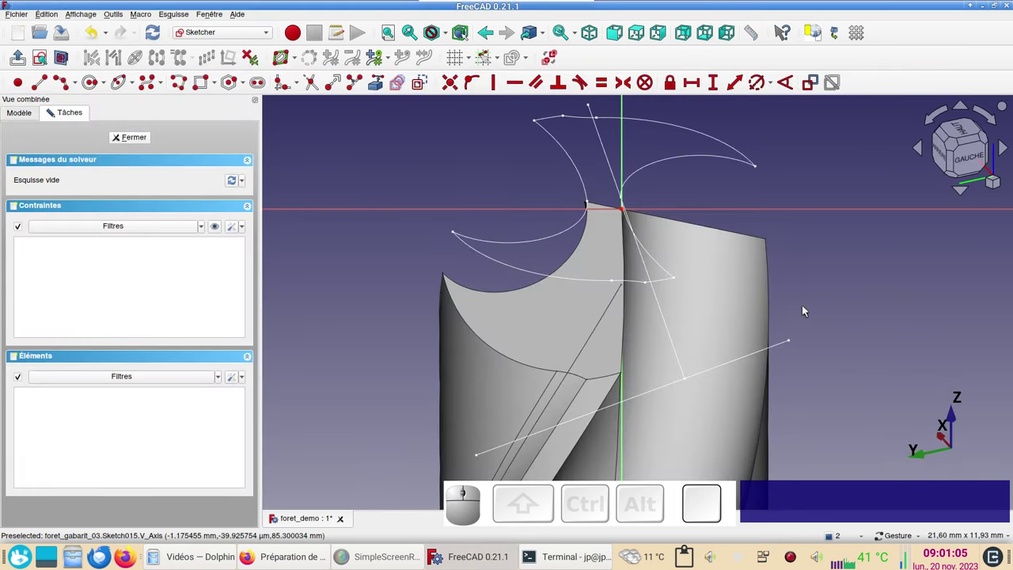
drag(807, 308, 194, 138)
click(45, 61)
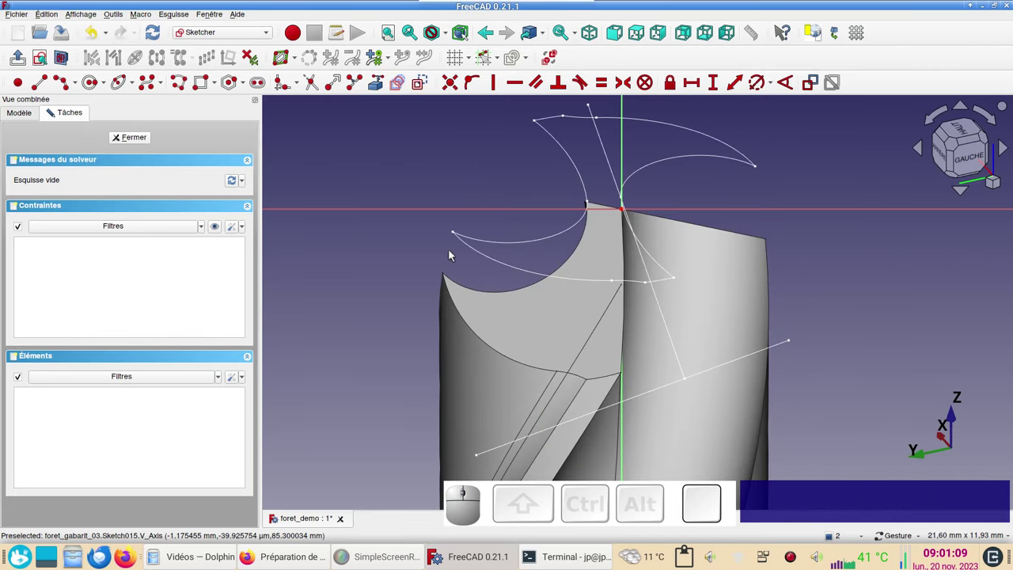
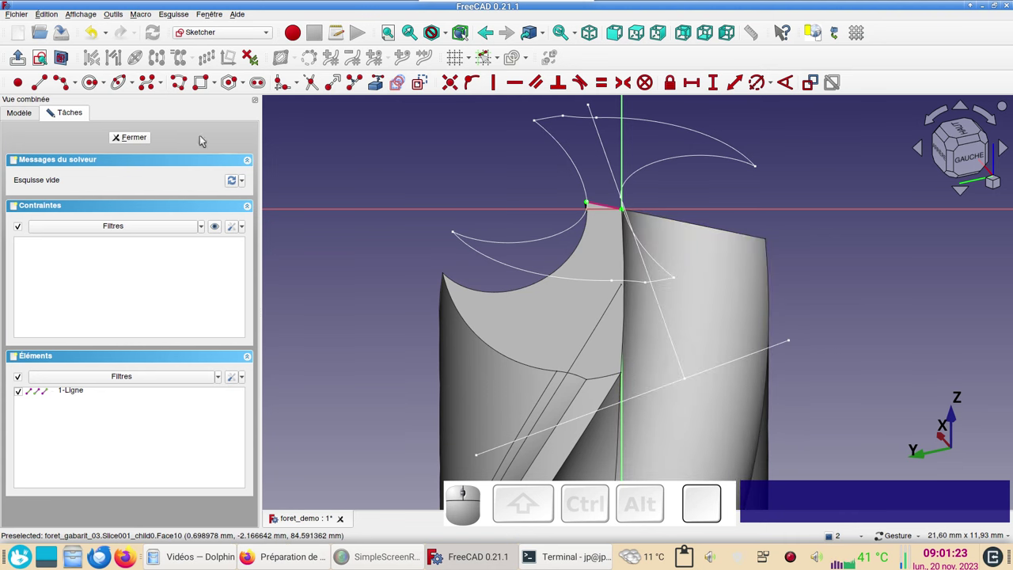
Step: Draw a 3-point arc from the tip and make it tangent to the reference edge
click(66, 86)
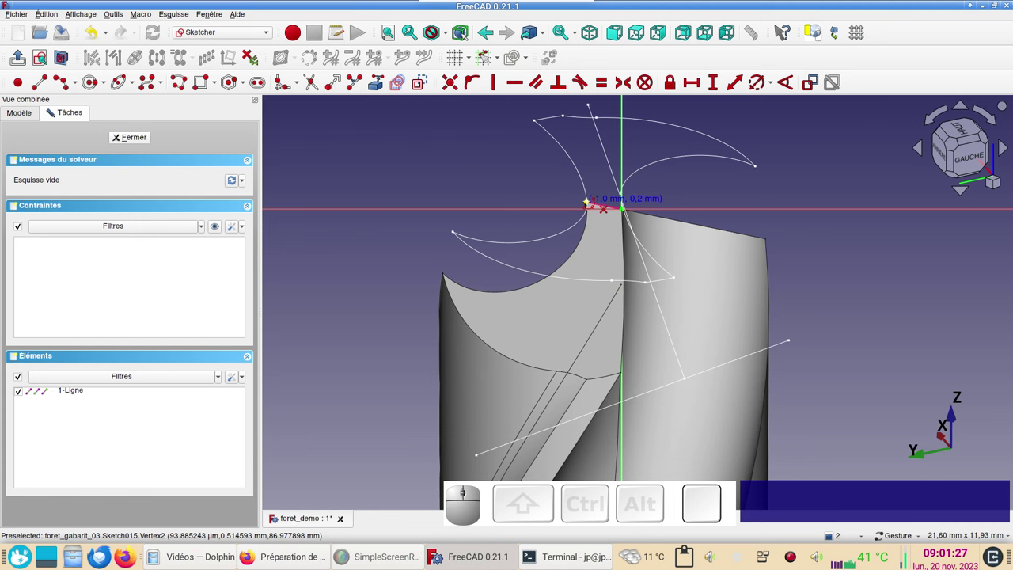
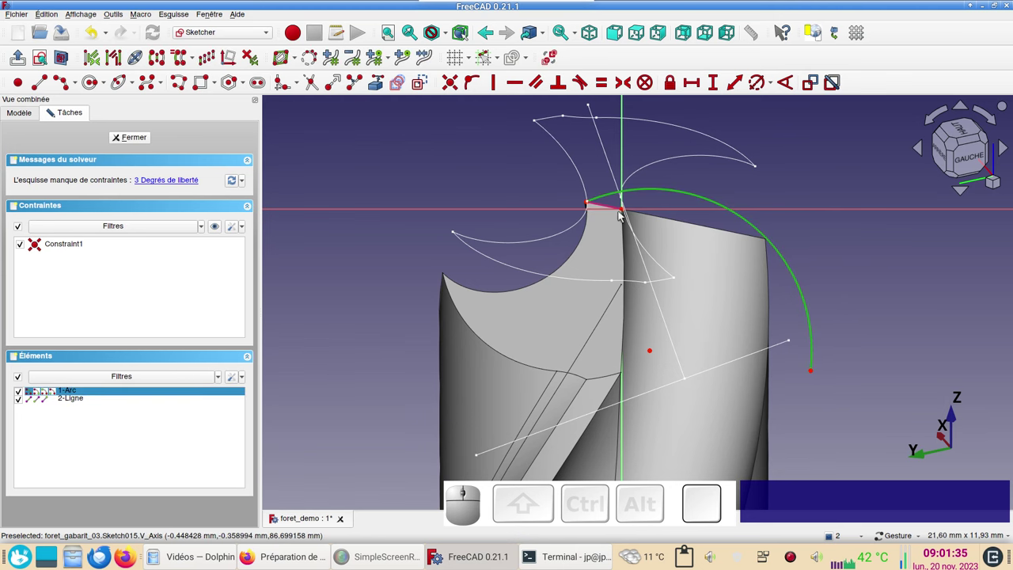
click(625, 212)
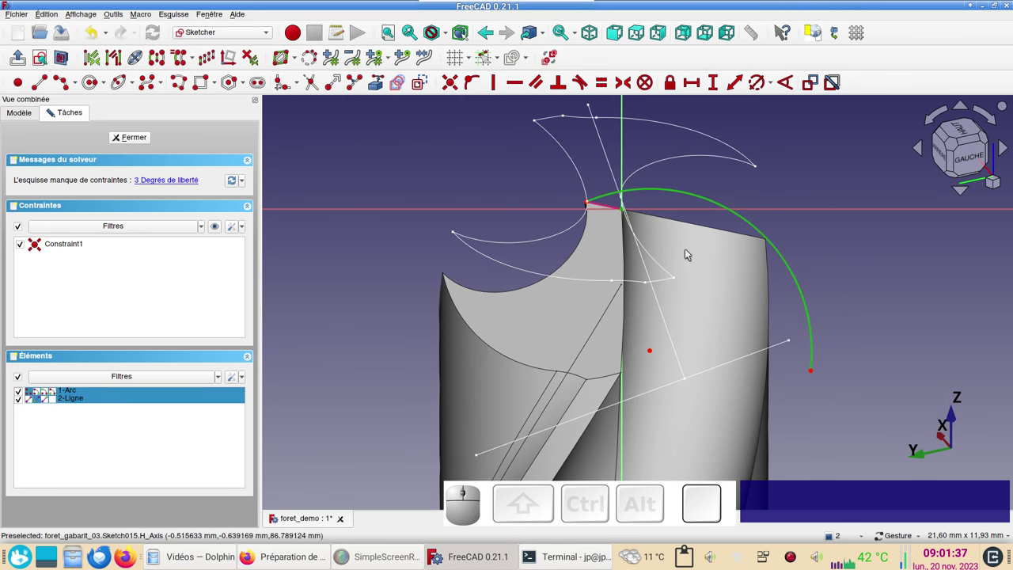
key(o)
drag(774, 375, 791, 420)
Step: Set the arc end's horizontal distance to 5 mm and clip the view at the sketch plane
click(779, 388)
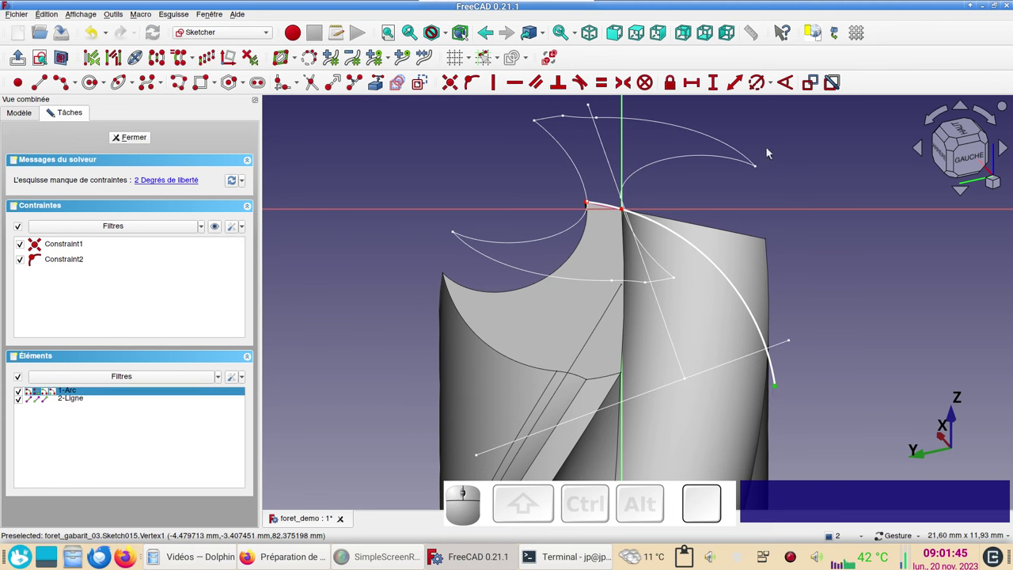
key(l)
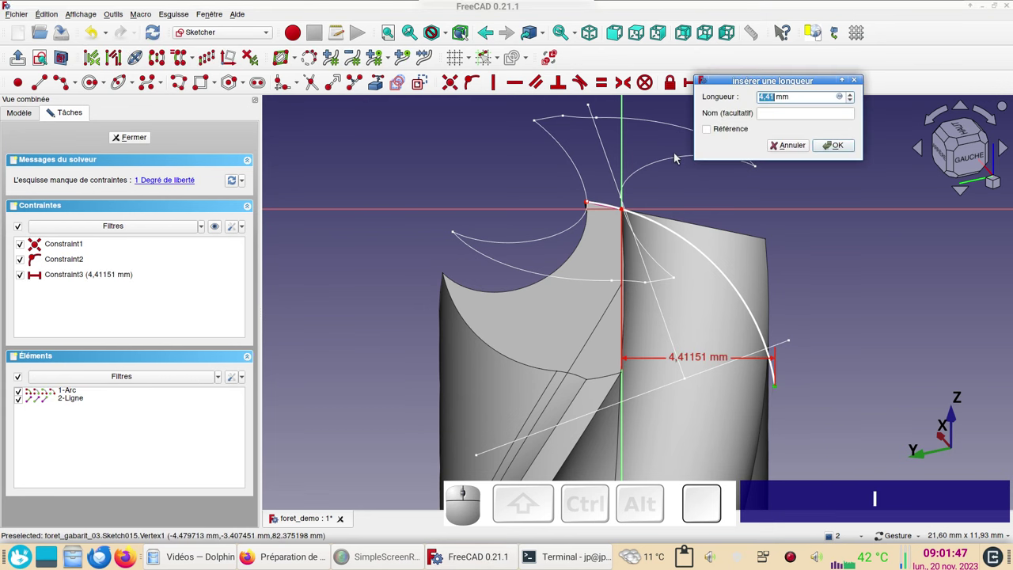
key(KP_5)
key(KP_Enter)
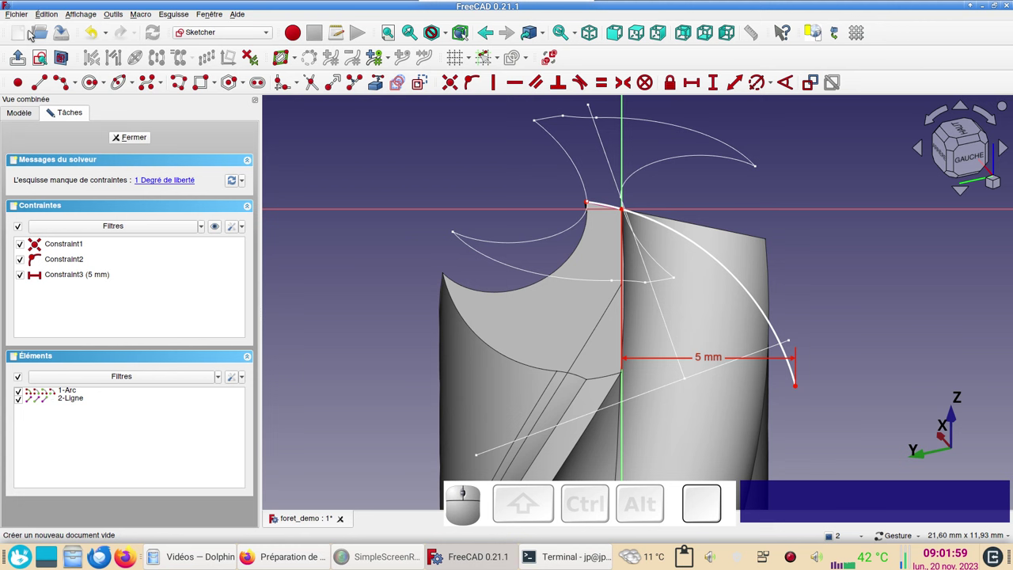
click(65, 56)
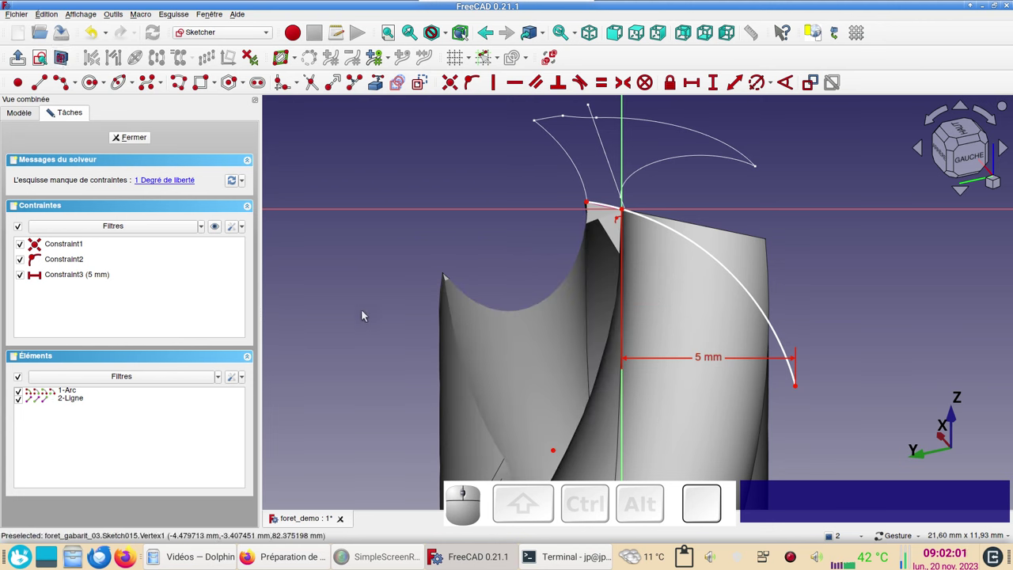
click(560, 451)
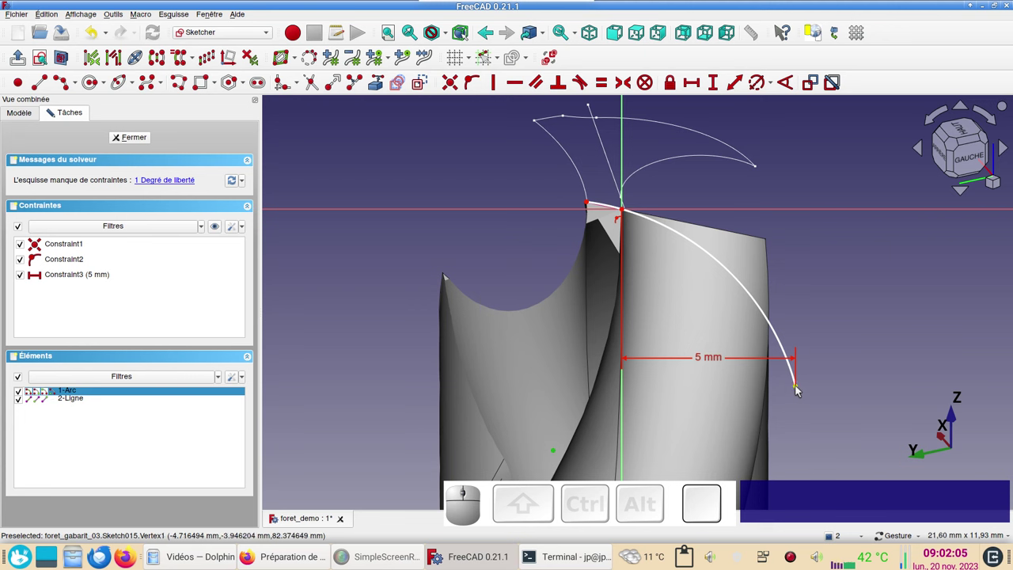
Step: Level the arc's lower end with the other reference point using a horizontal constraint
click(802, 389)
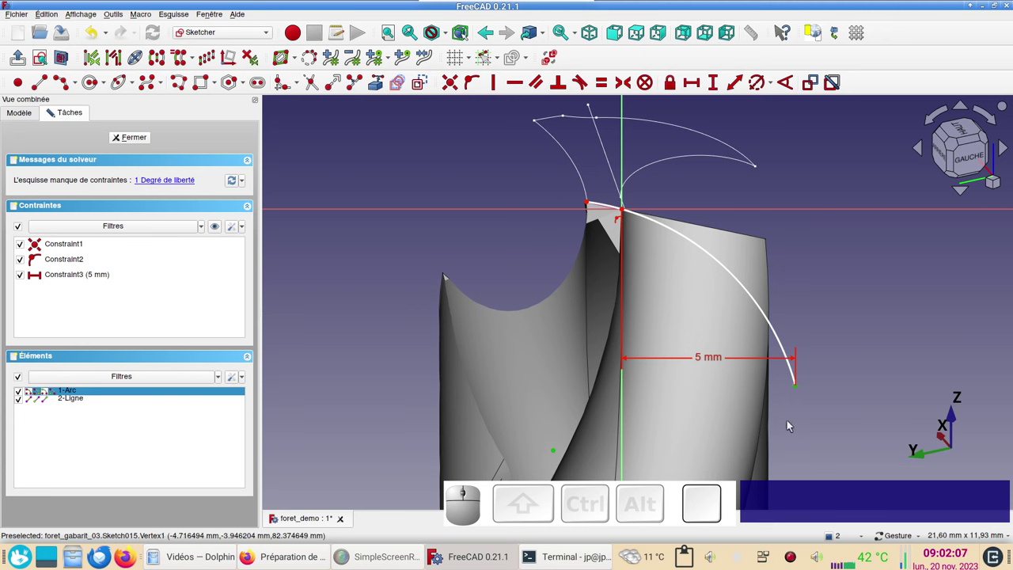
key(h)
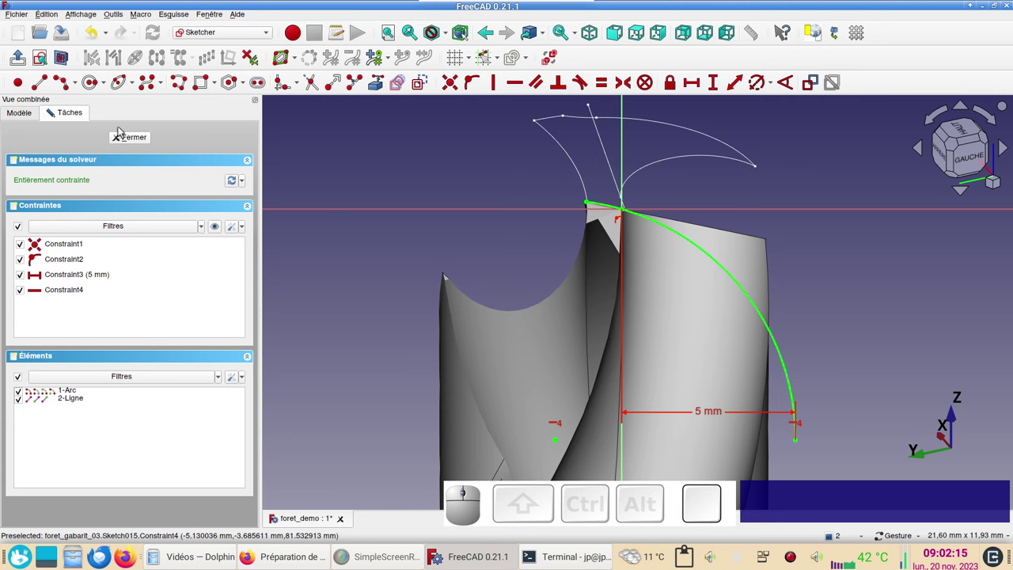
Step: Close the relief arc sketch and start a new Part sweep for the relief surface
click(138, 140)
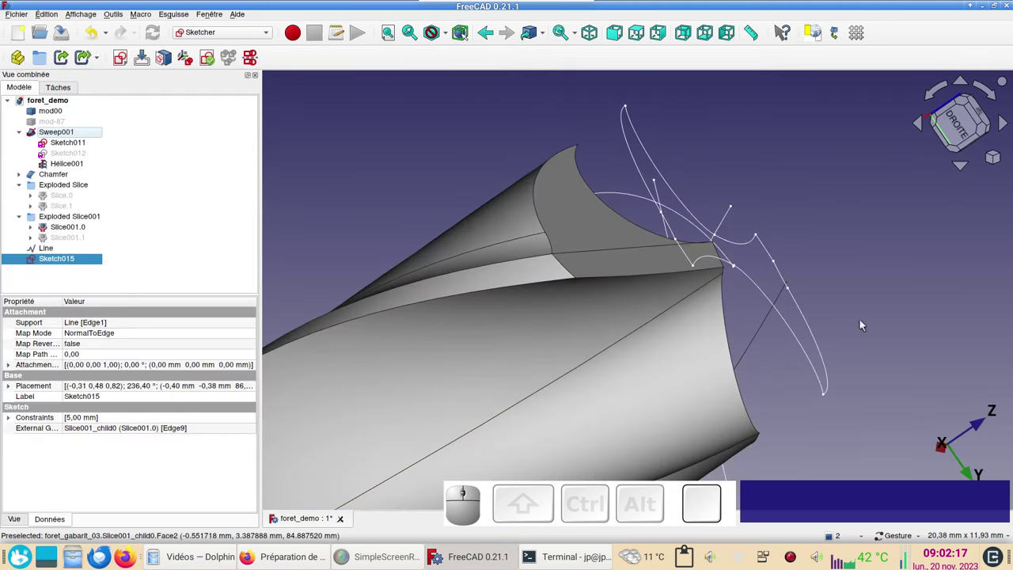
drag(870, 289, 279, 232)
click(245, 37)
click(216, 146)
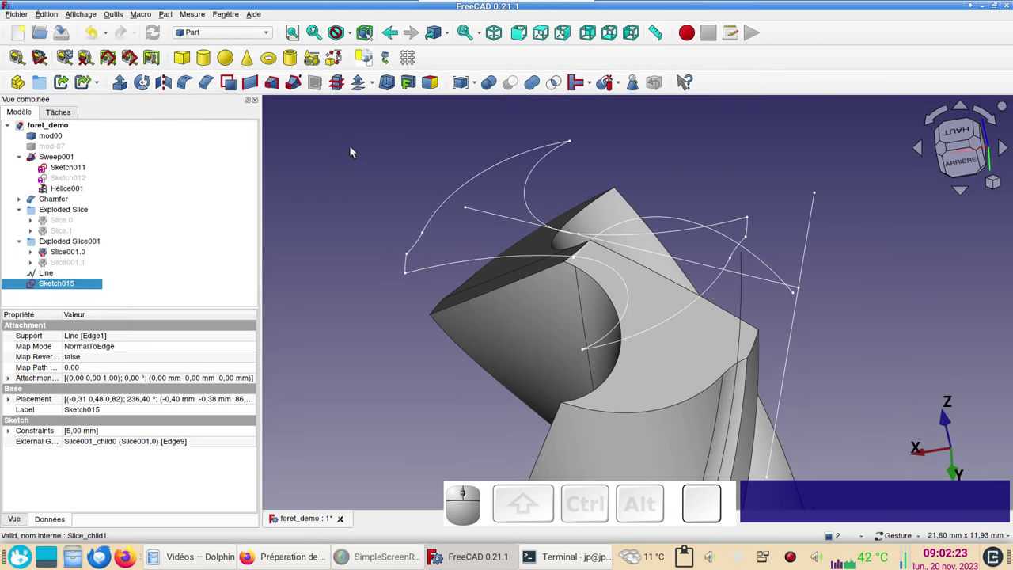
click(301, 84)
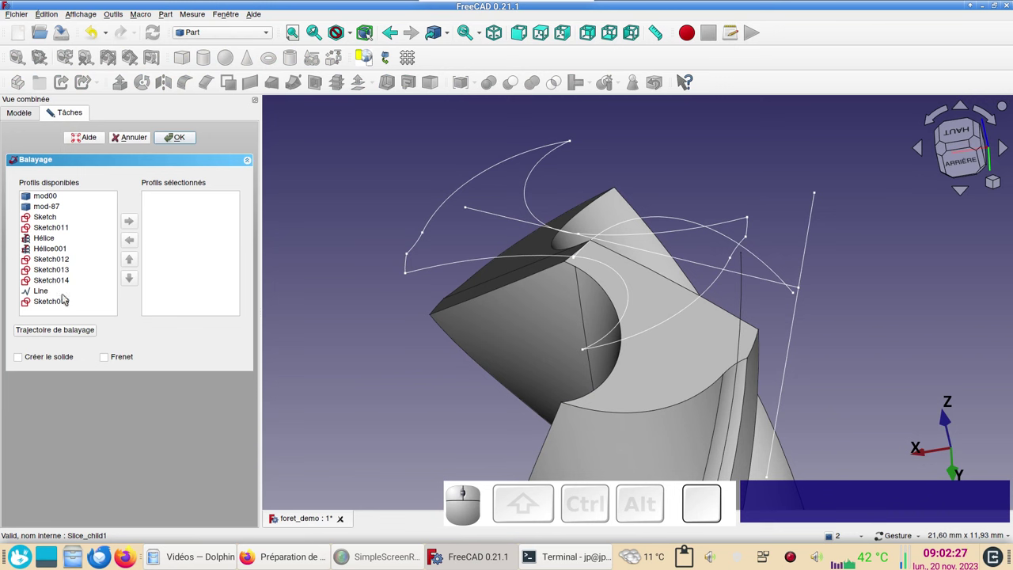
Step: Add Sketch015 as the sweep profile and begin picking the Line as its path
click(63, 301)
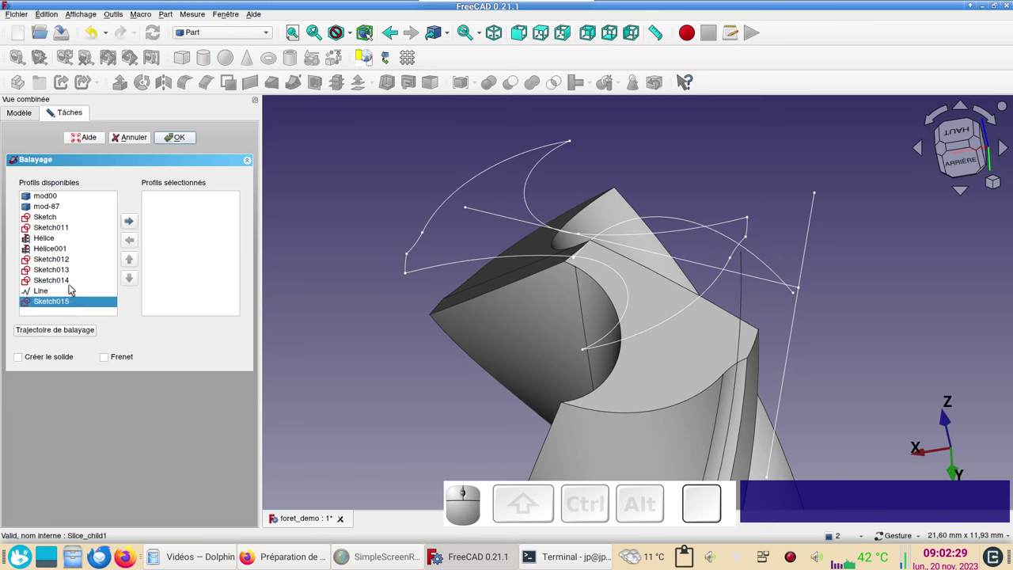
click(74, 293)
click(65, 303)
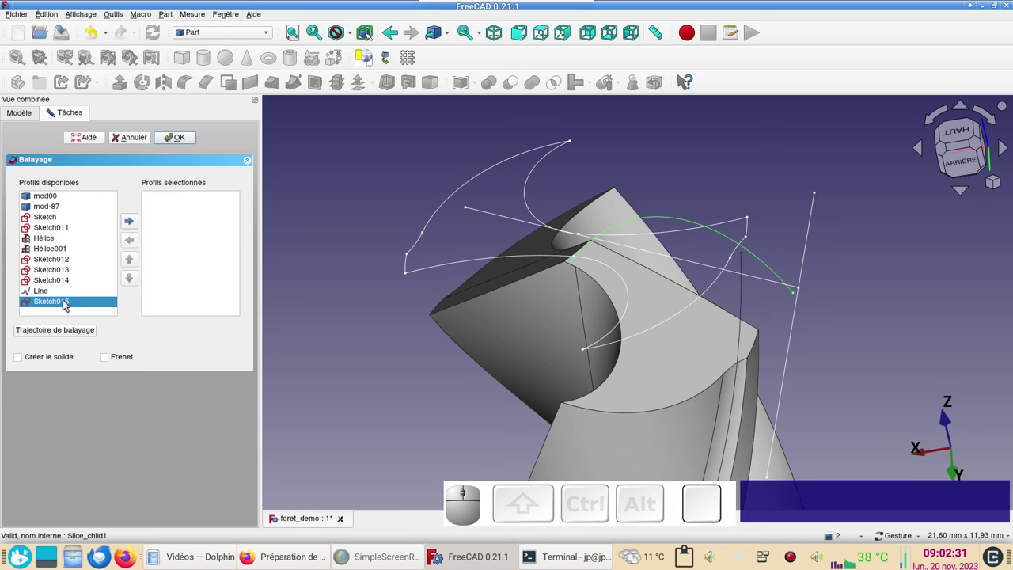
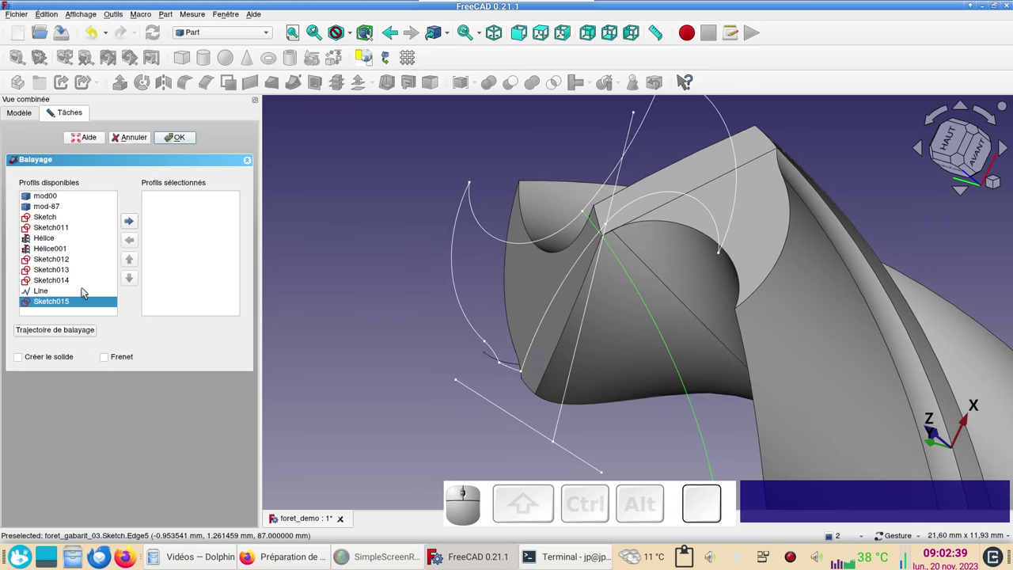
click(135, 219)
click(47, 331)
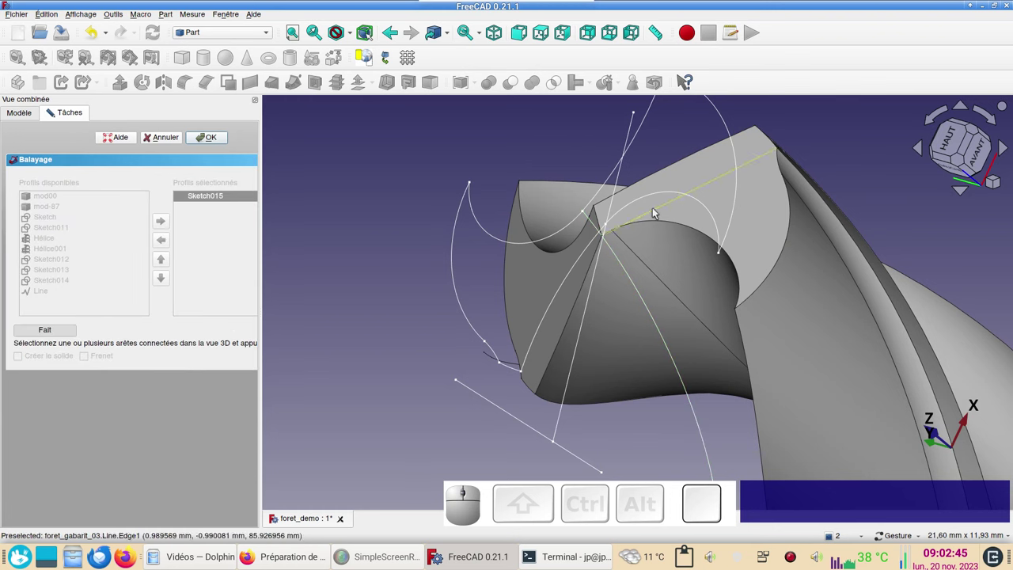
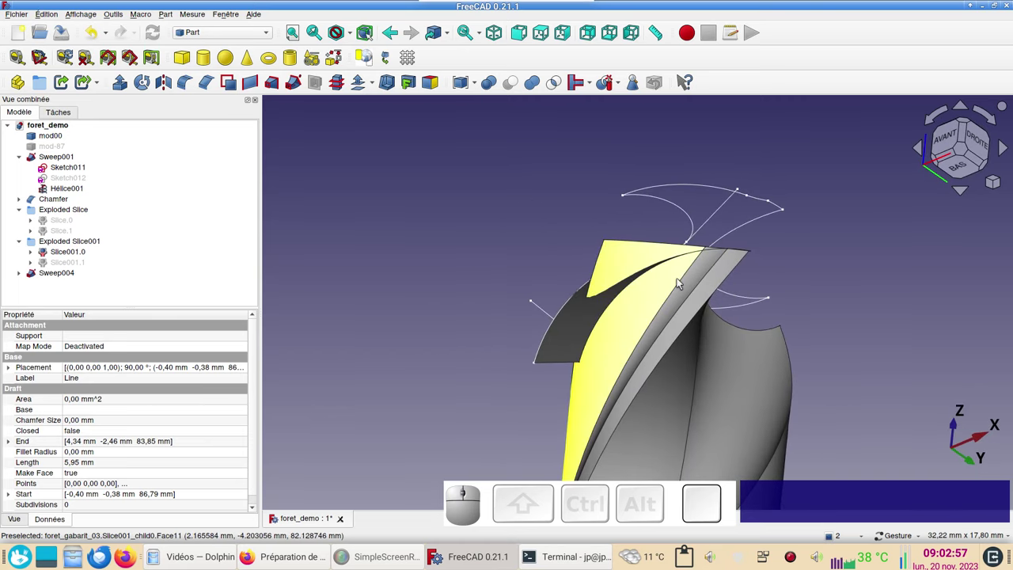
Step: Make a linked copy of relief sweep Sweep004 rotated 180° in its placement
click(898, 309)
click(856, 340)
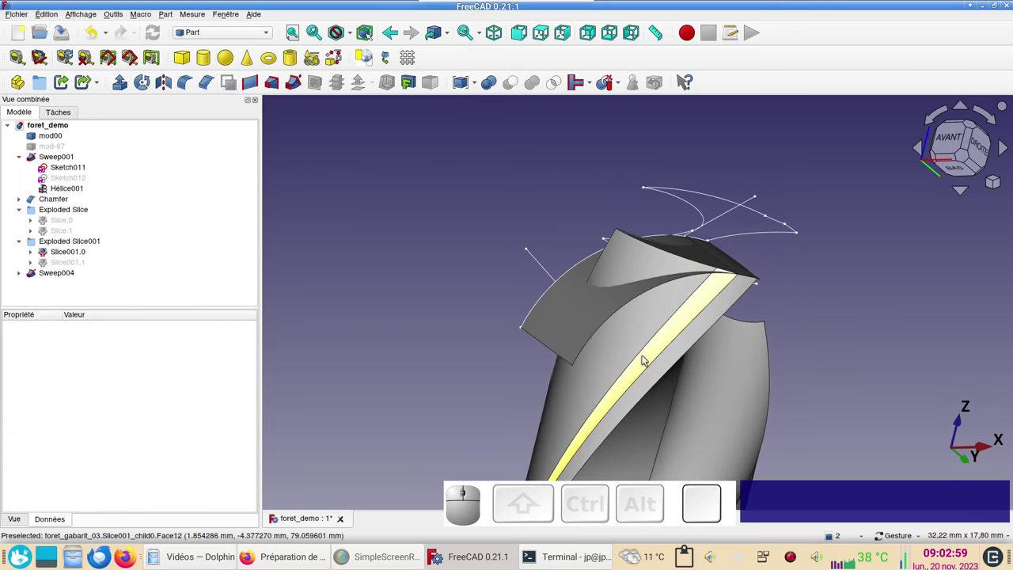
click(560, 323)
click(69, 89)
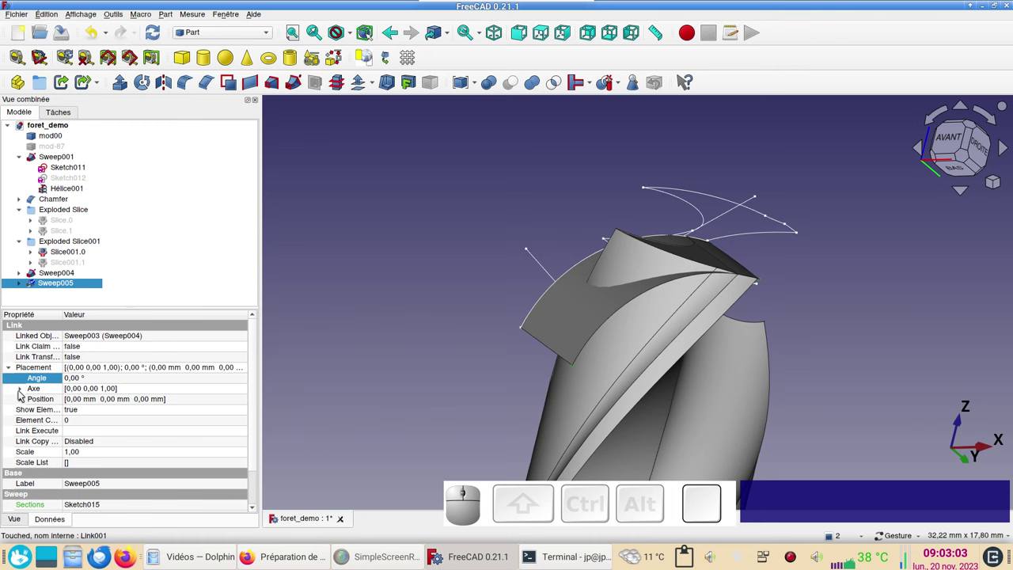
click(21, 391)
click(90, 382)
key(KP_1)
key(KP_8)
key(KP_0)
Step: Slice the drill body Slice001.0 apart with Sweep004 into Exploded Slice002
click(571, 395)
click(549, 335)
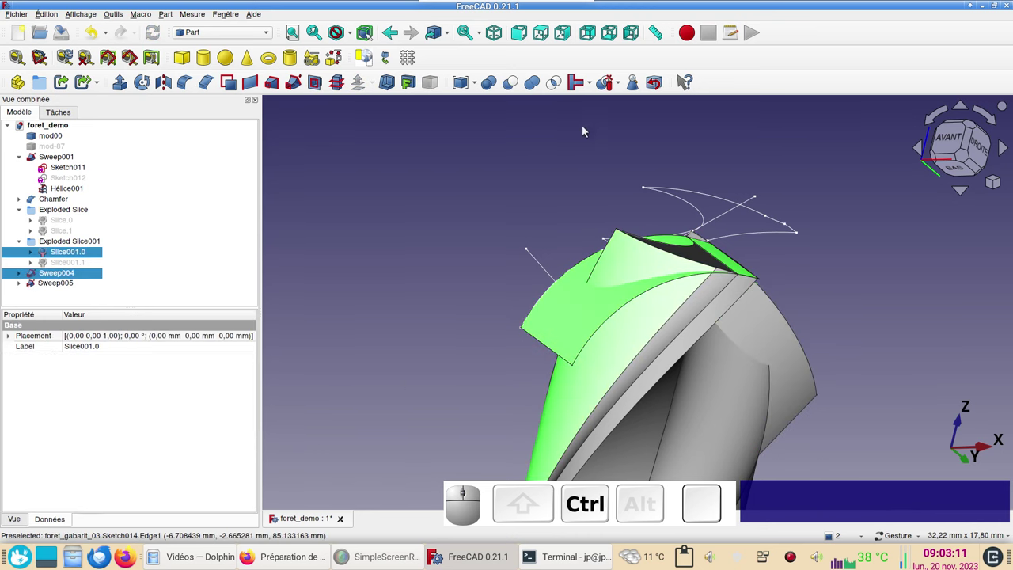
click(611, 82)
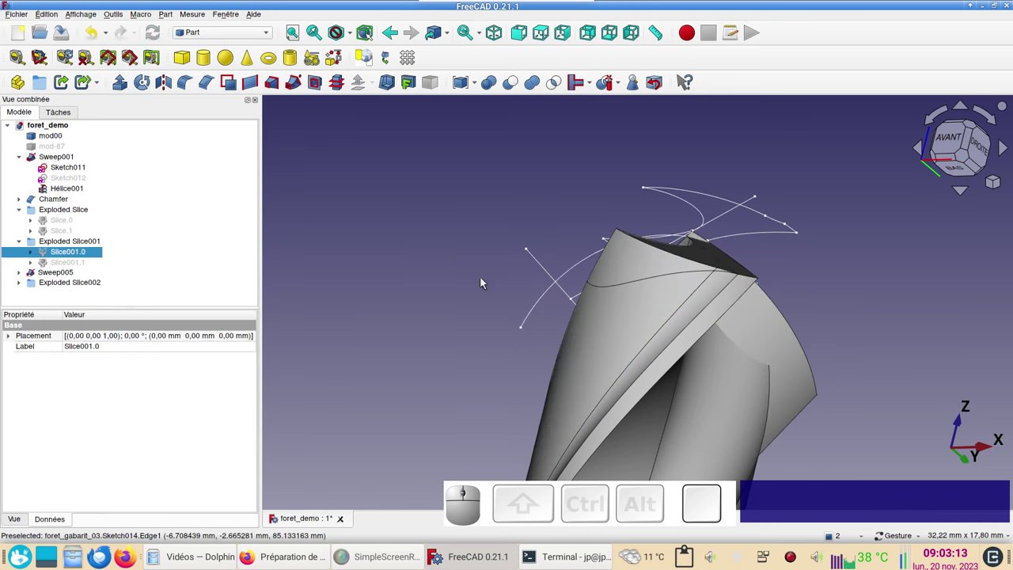
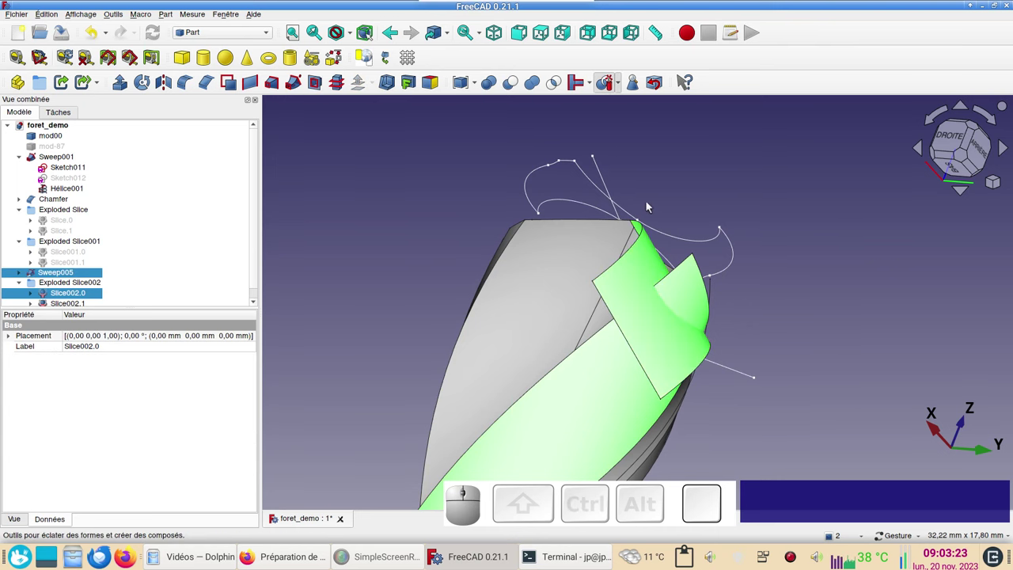
click(682, 289)
key(space)
drag(733, 442, 802, 448)
click(538, 280)
key(space)
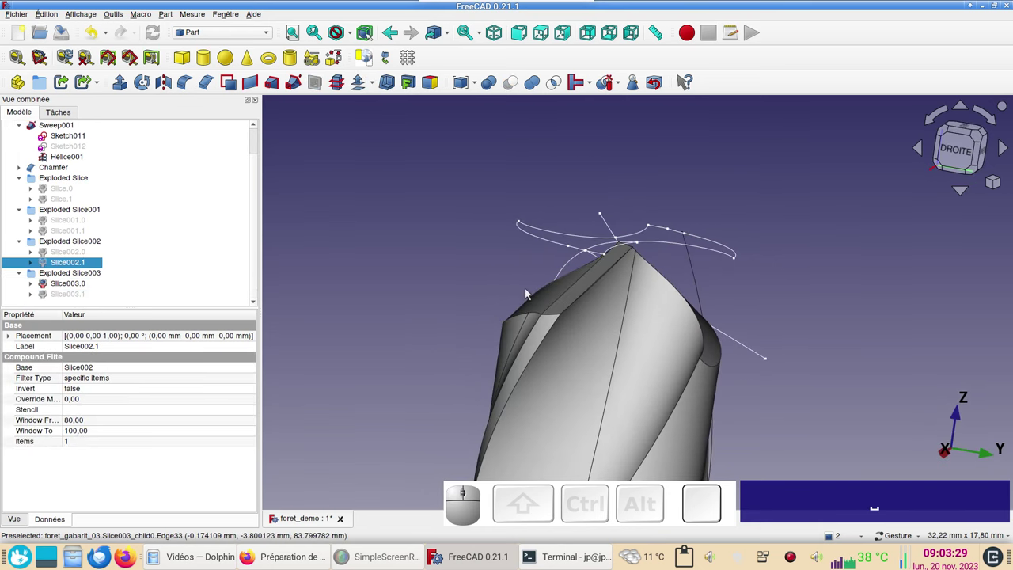
key(KP_1)
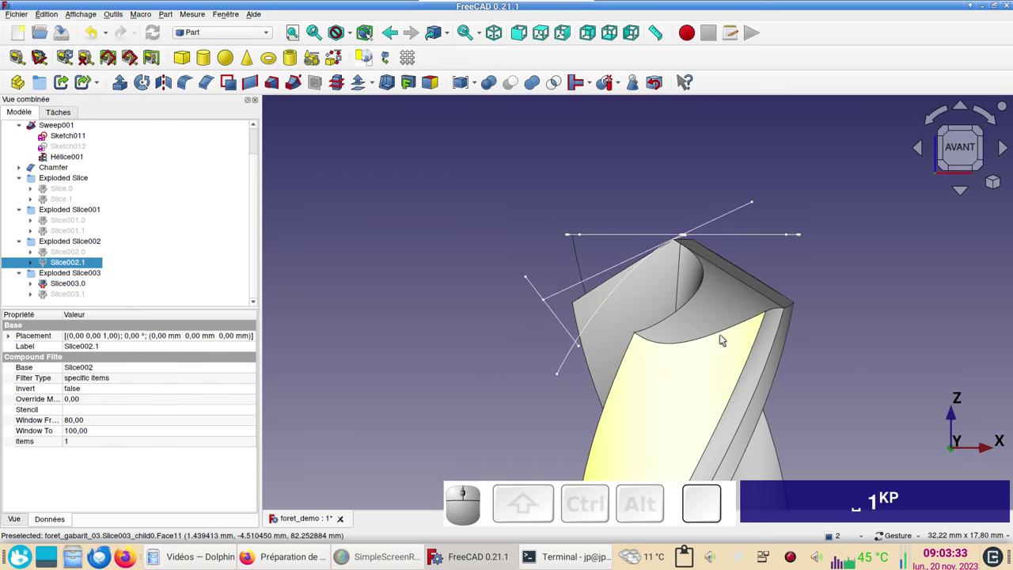
key(KP_3)
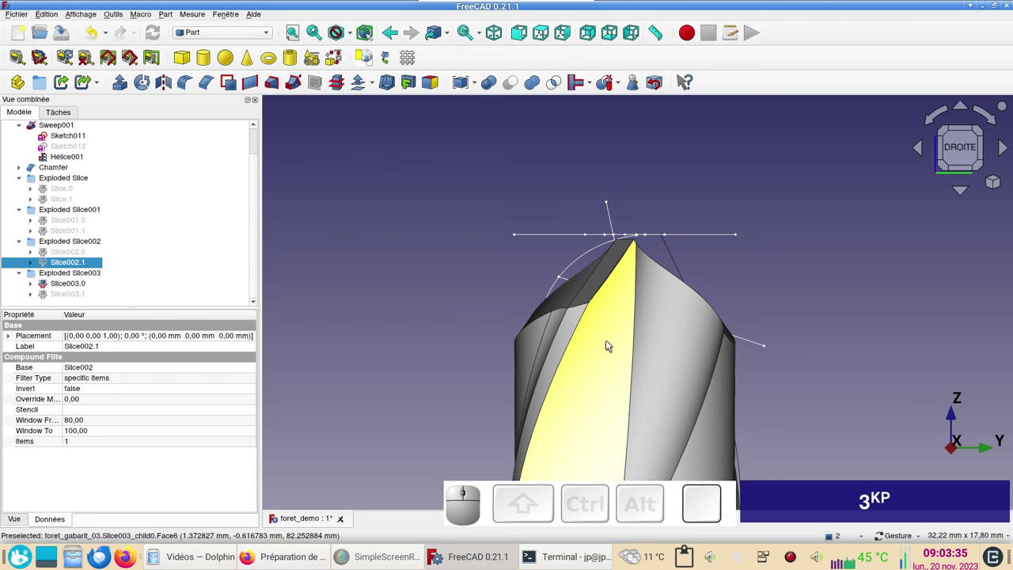
scroll(up, 3)
click(640, 320)
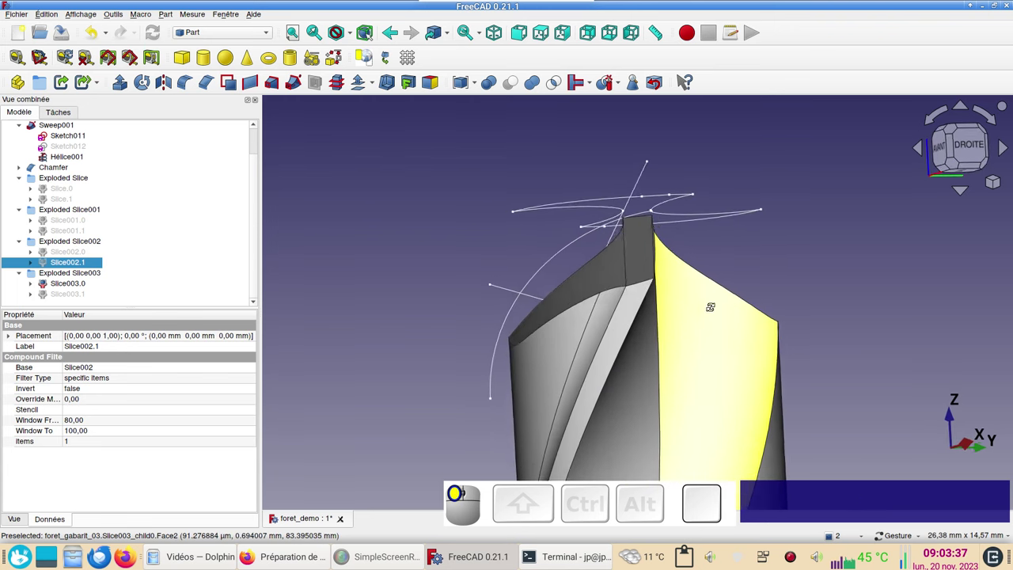
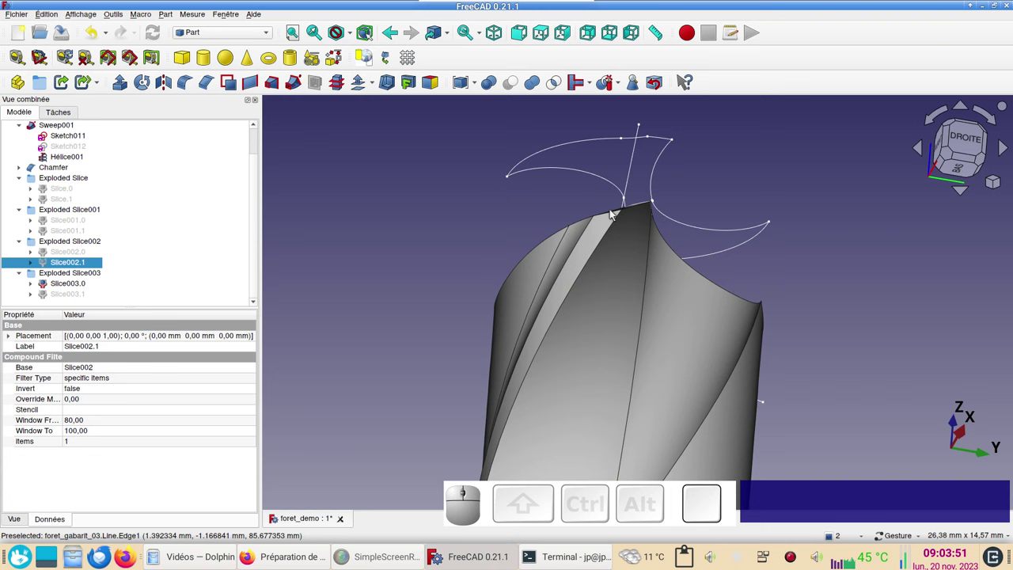
drag(646, 370, 705, 381)
scroll(down, 3)
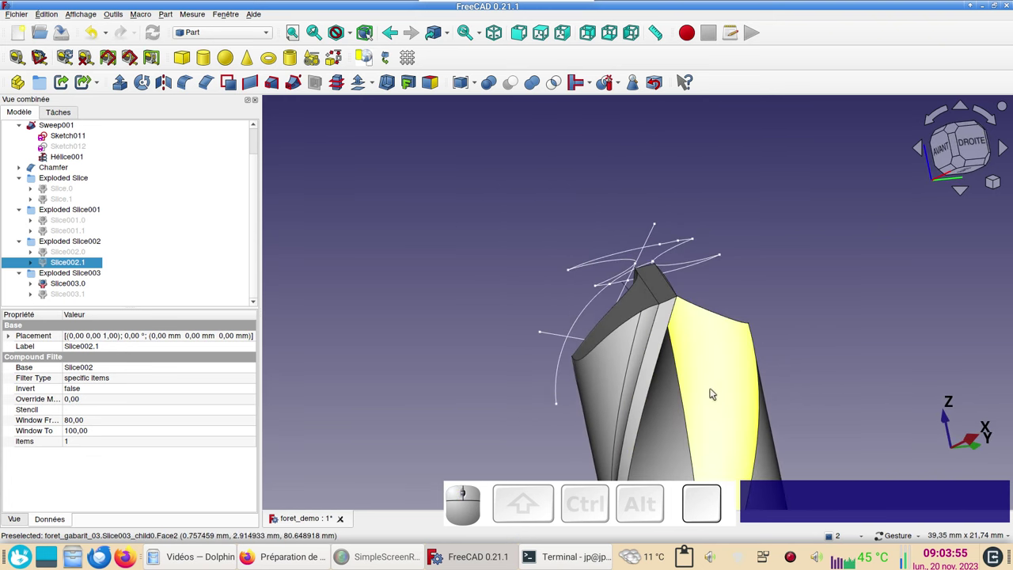
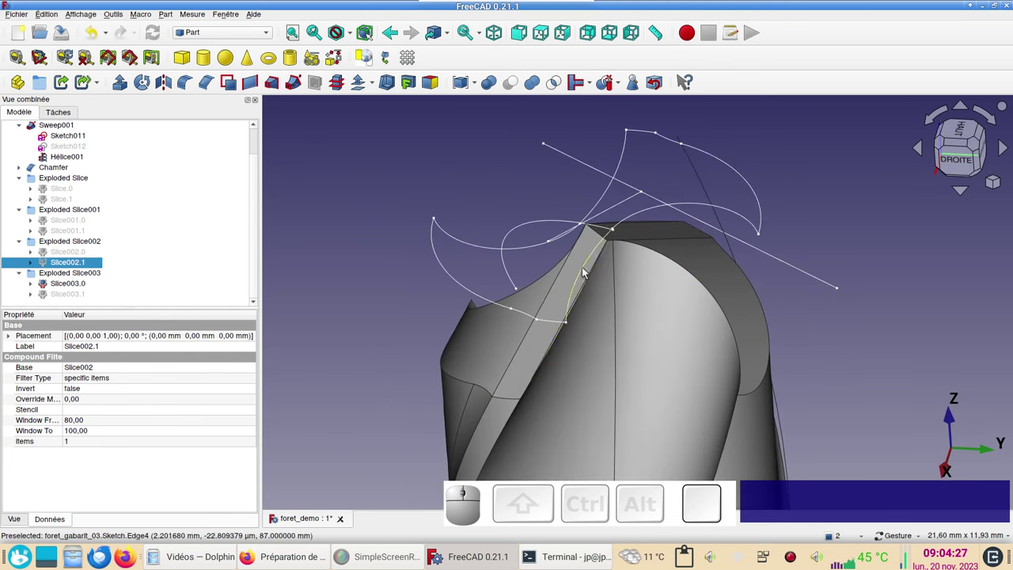
drag(583, 377, 621, 320)
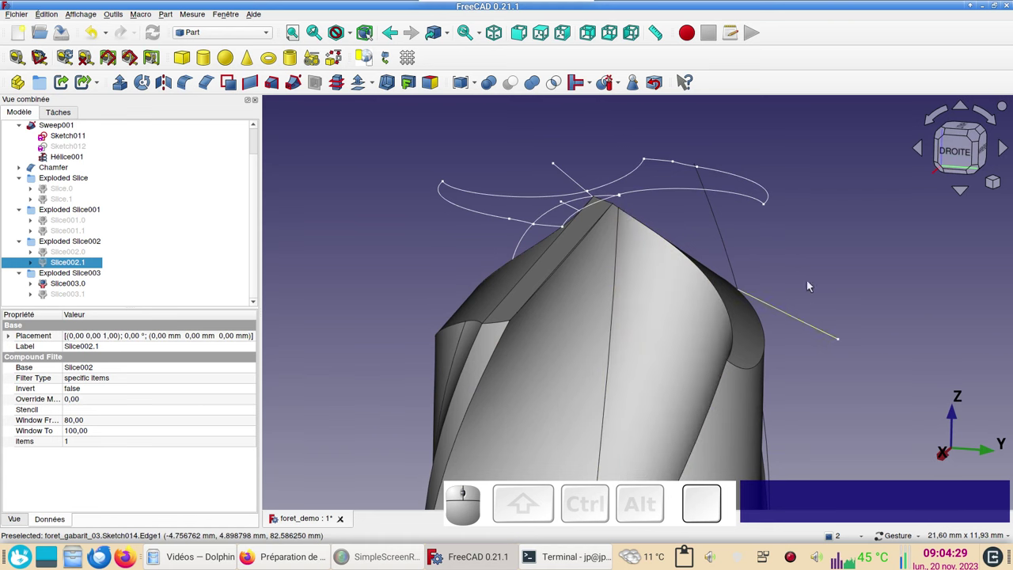
click(587, 349)
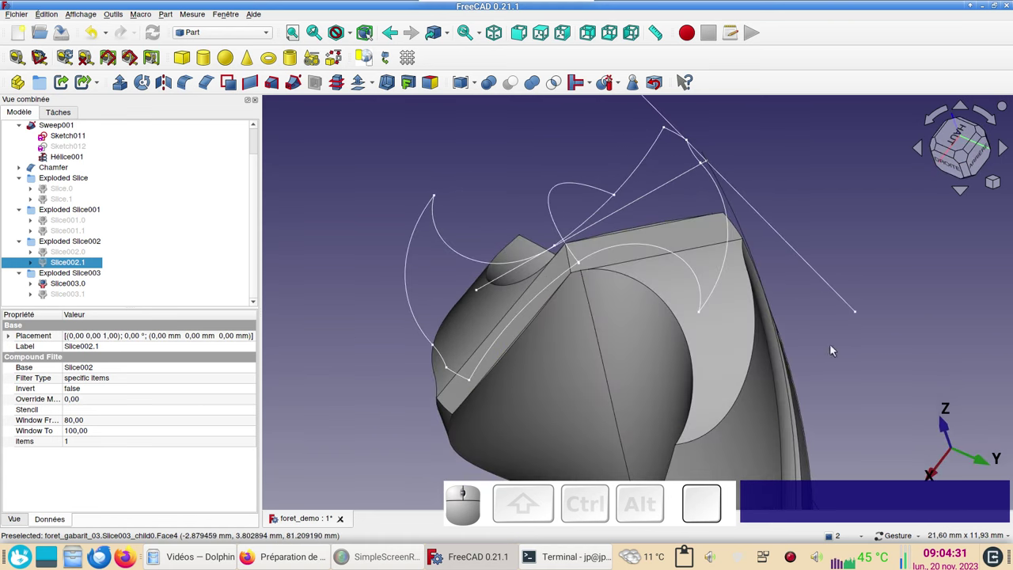
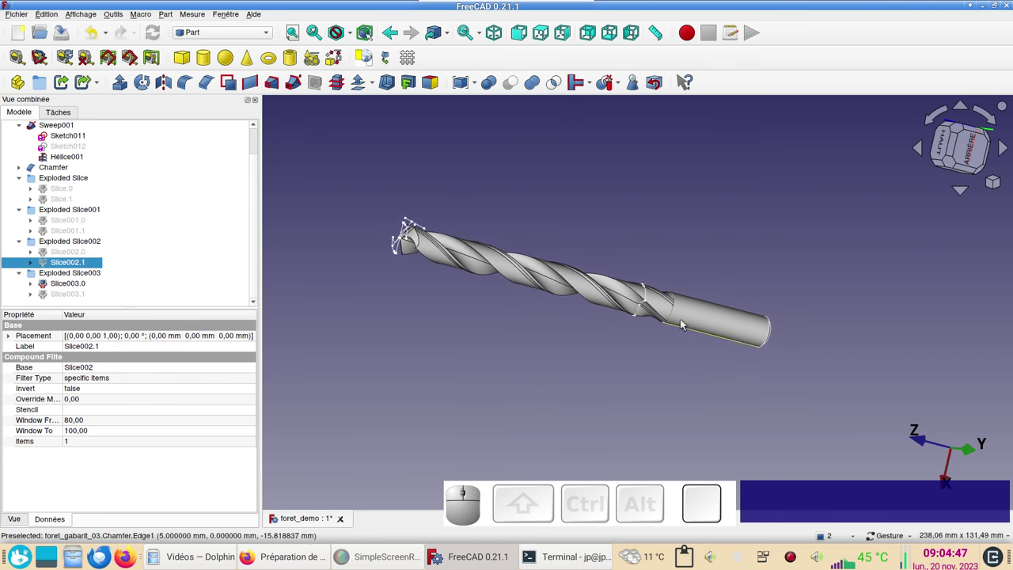
Step: Give the drill's fluted parts the gold (Or) material preset in Display Properties
click(699, 316)
click(668, 308)
click(594, 299)
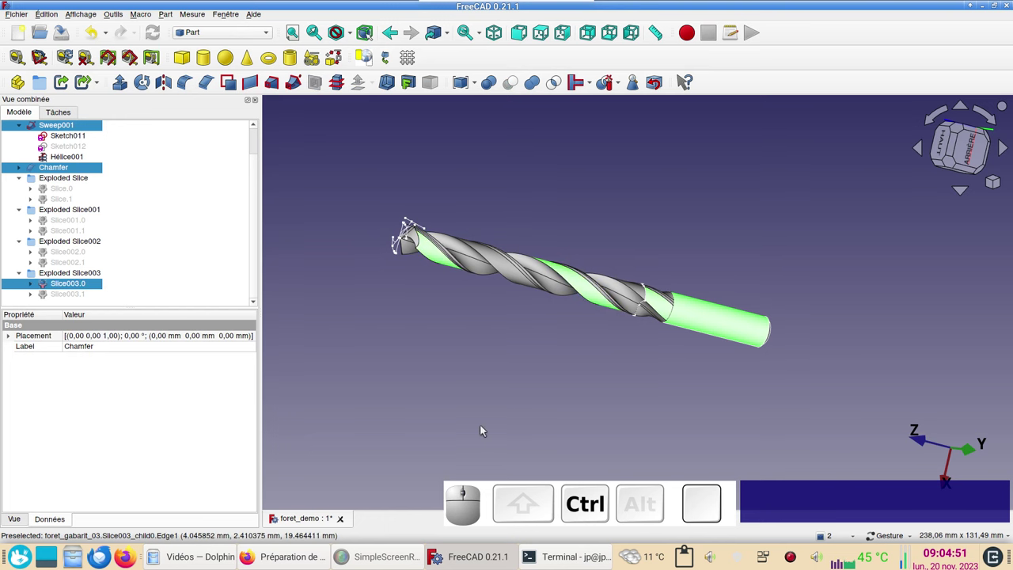
key(ctrl+d)
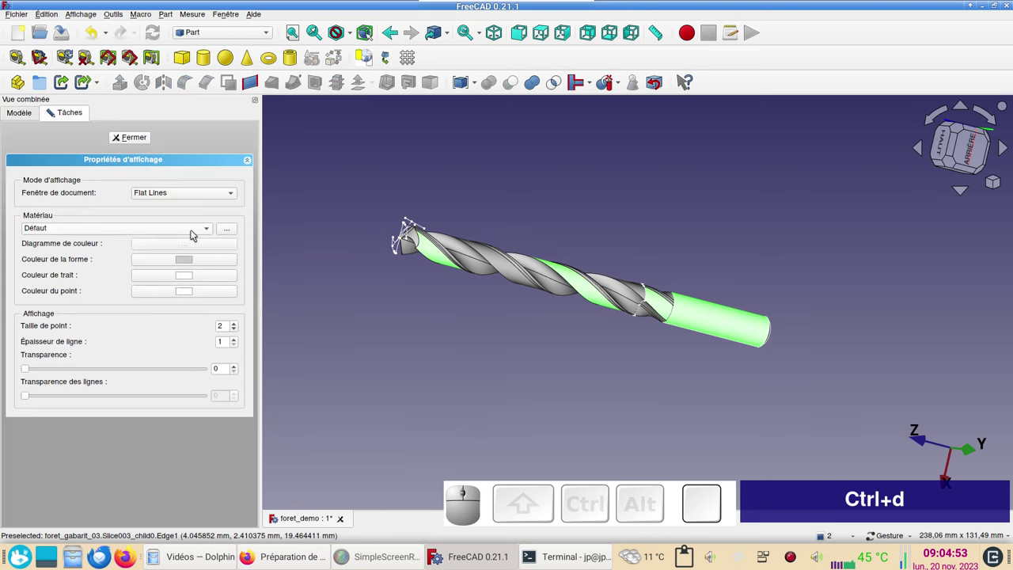
click(464, 354)
click(662, 303)
click(595, 292)
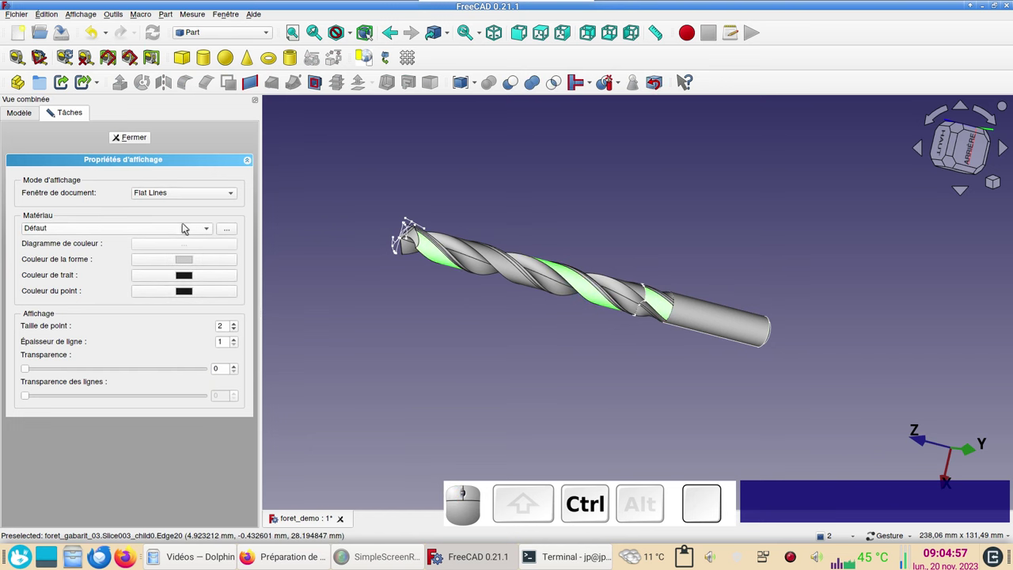
click(184, 233)
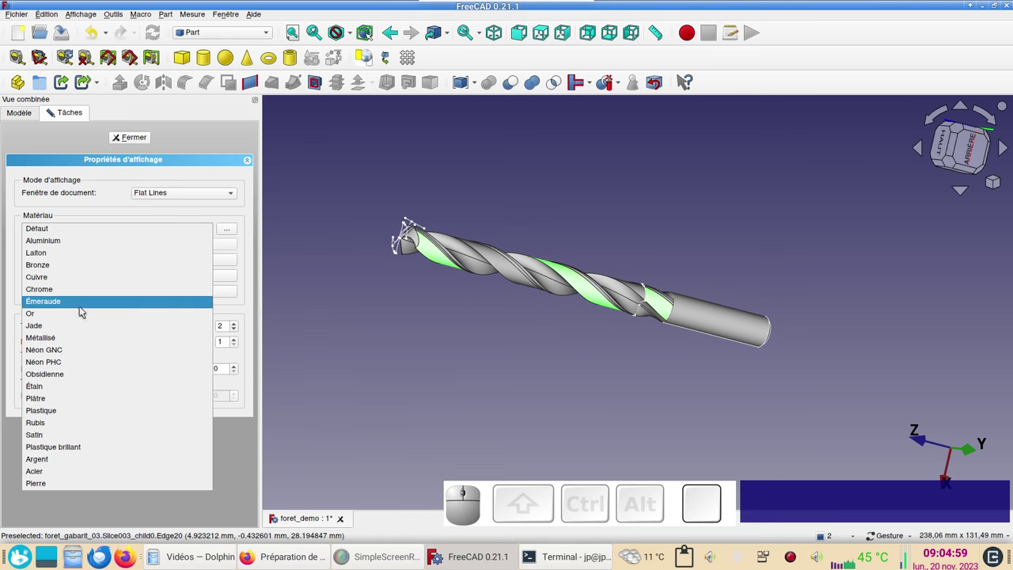
click(86, 309)
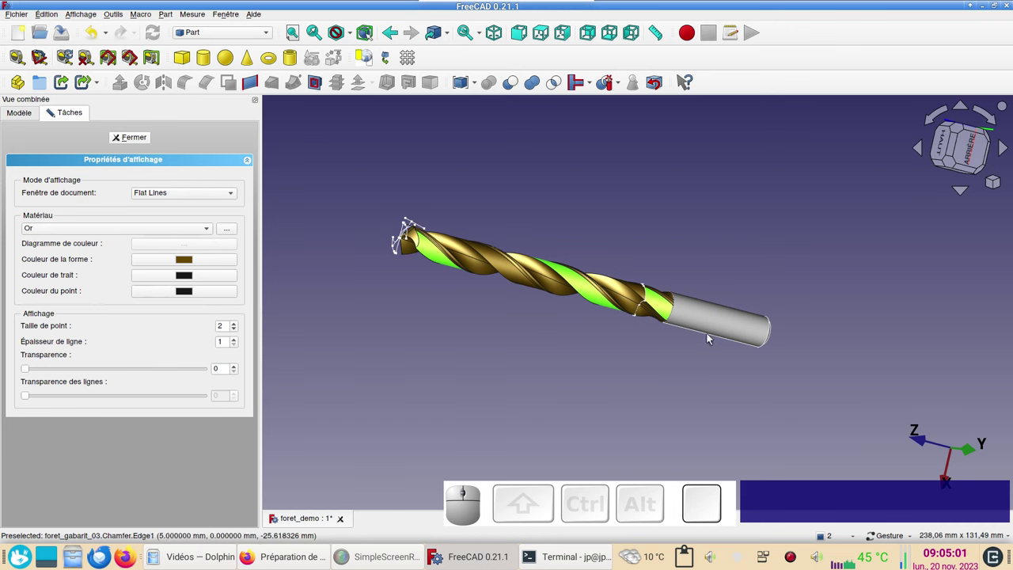
Step: Set the shank's shape colour to grey and close the display properties panel
click(715, 331)
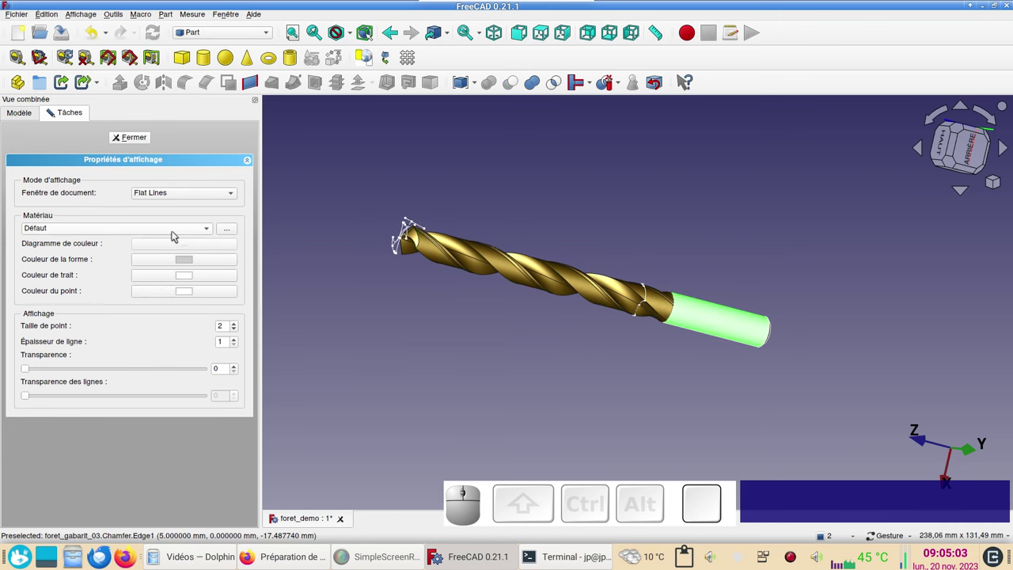
click(175, 233)
click(174, 241)
click(459, 327)
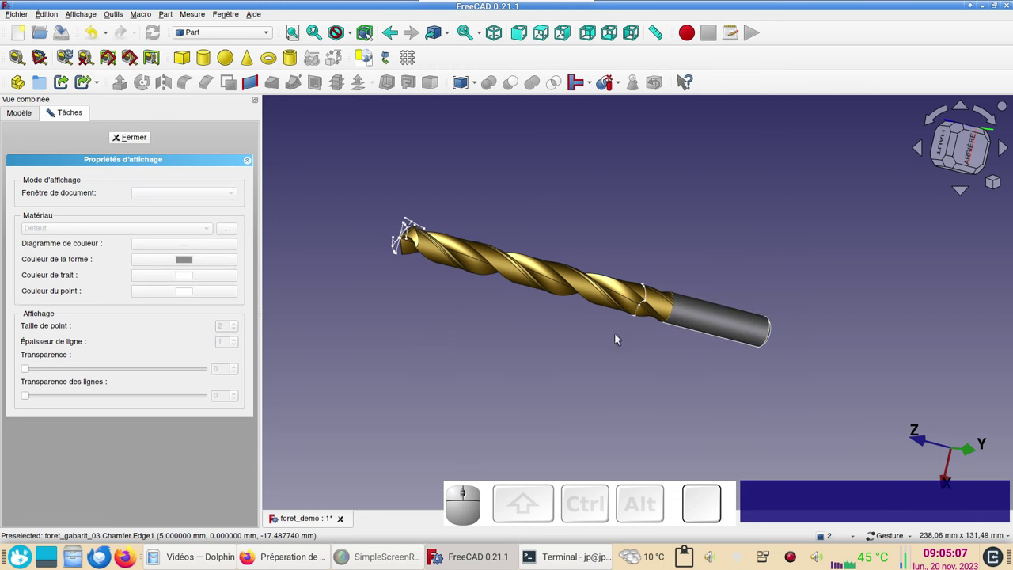
drag(655, 341, 264, 246)
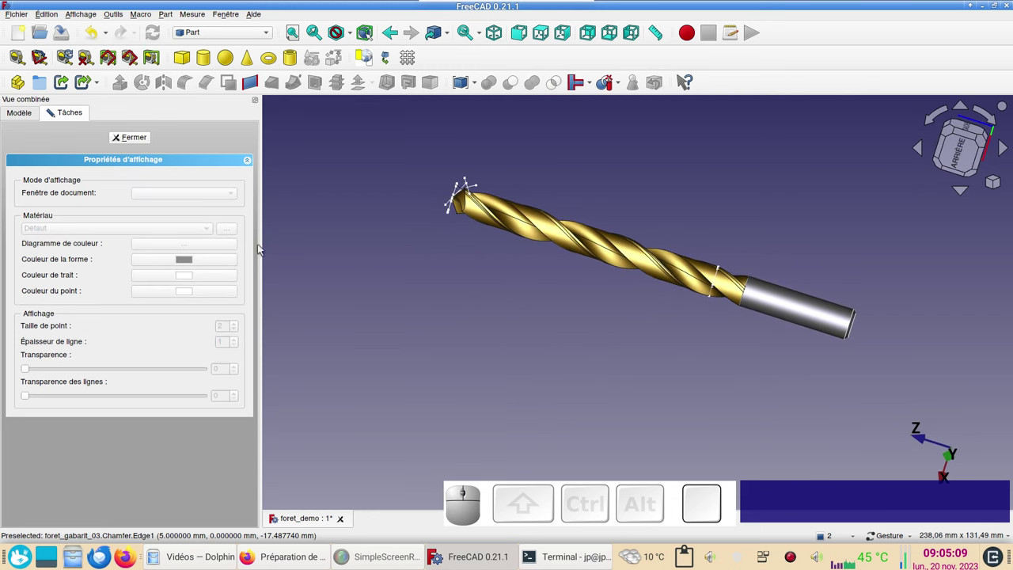
click(142, 144)
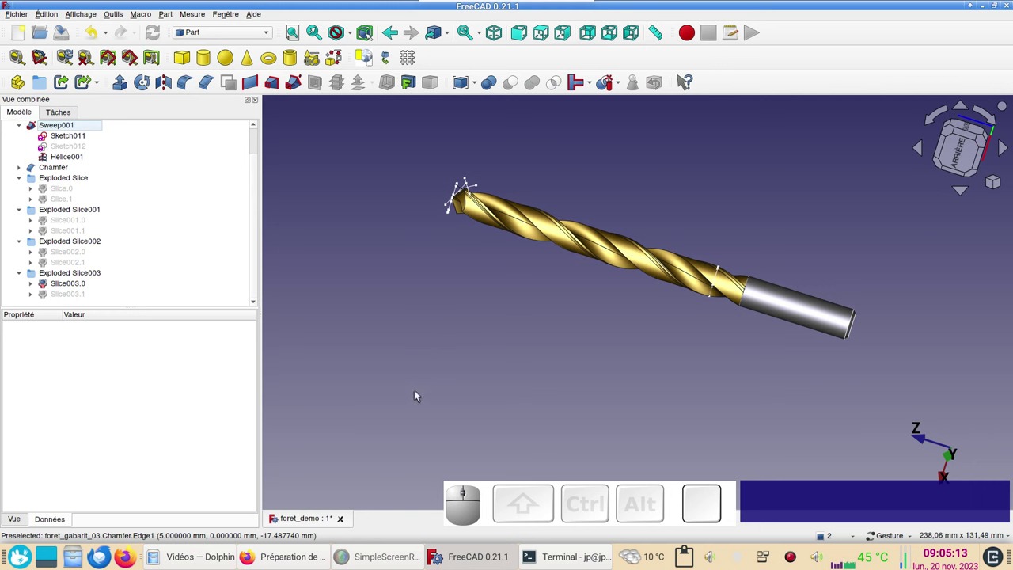
Step: Hide the construction sketches and helper geometry, leaving only the coloured drill
key(v)
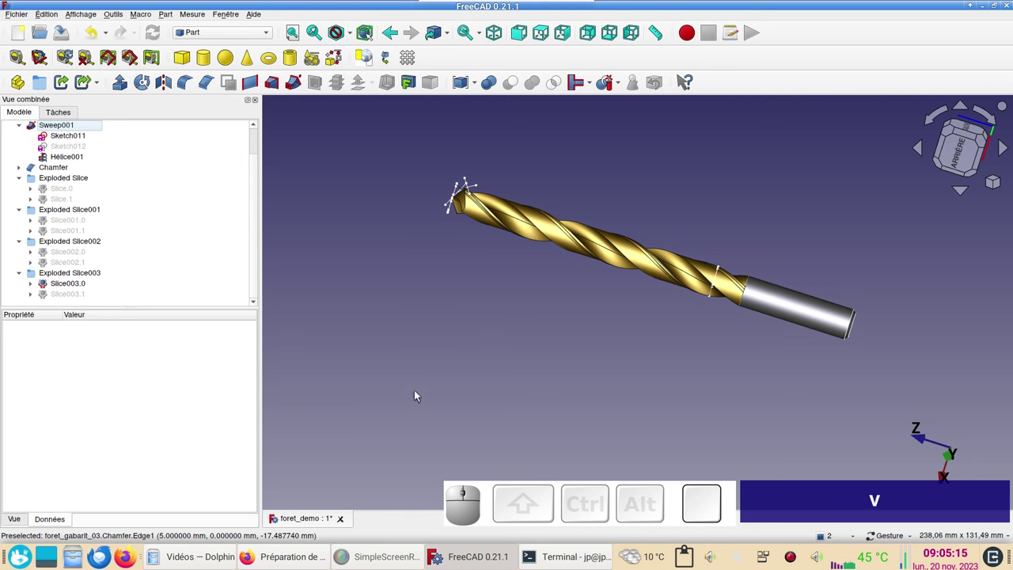
key(KP_6)
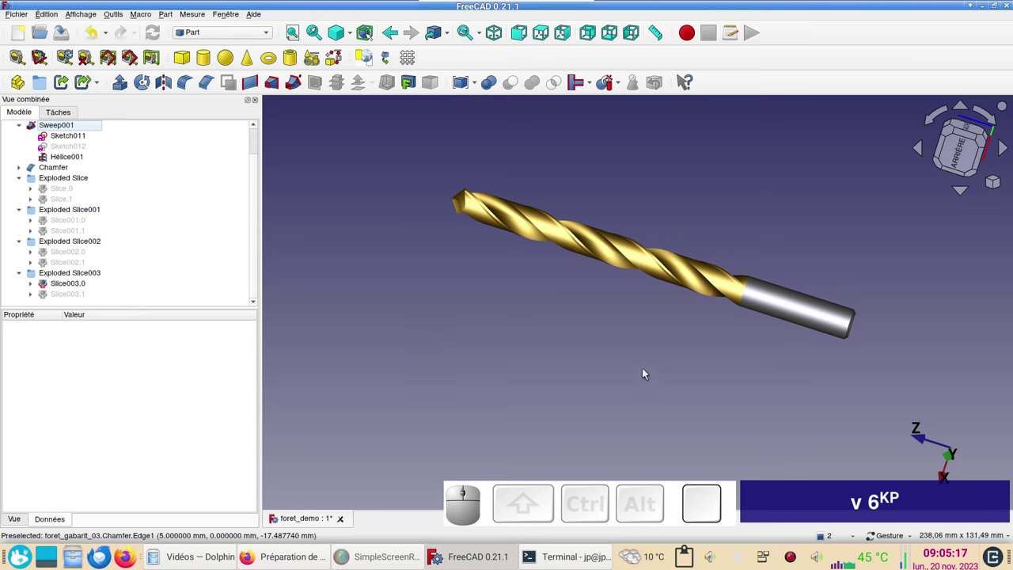
drag(875, 326, 835, 353)
right_click(862, 304)
click(735, 267)
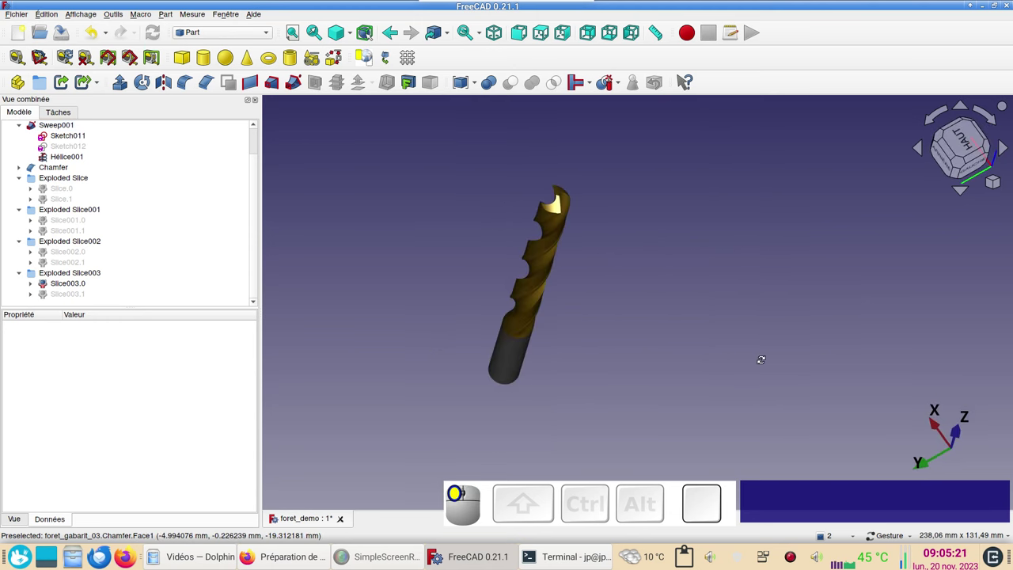
Step: Orbit and zoom to show the whole gold-and-grey drill lying diagonally across the view
scroll(up, 3)
drag(635, 248, 797, 403)
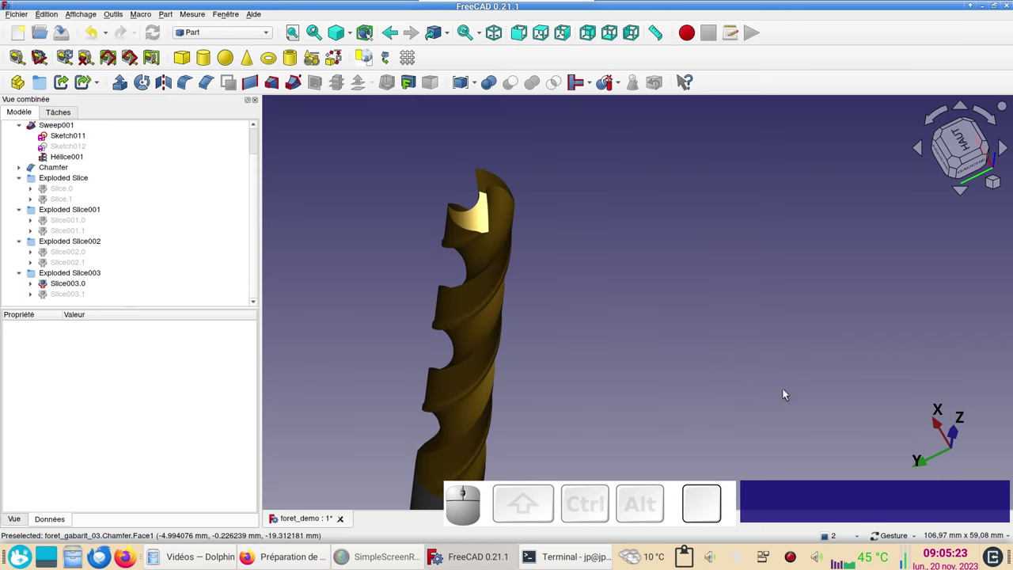
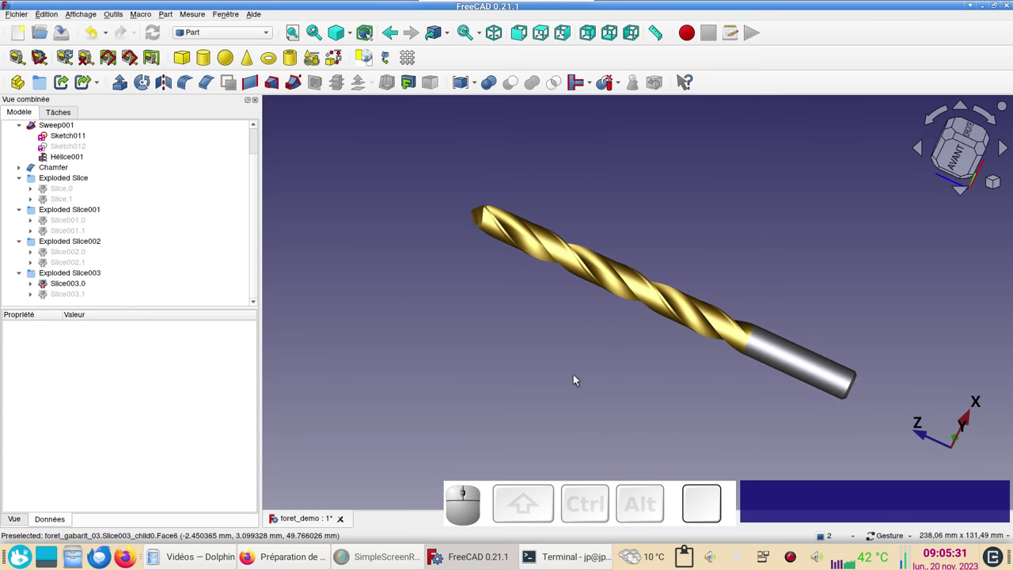
scroll(up, 3)
drag(664, 377, 613, 392)
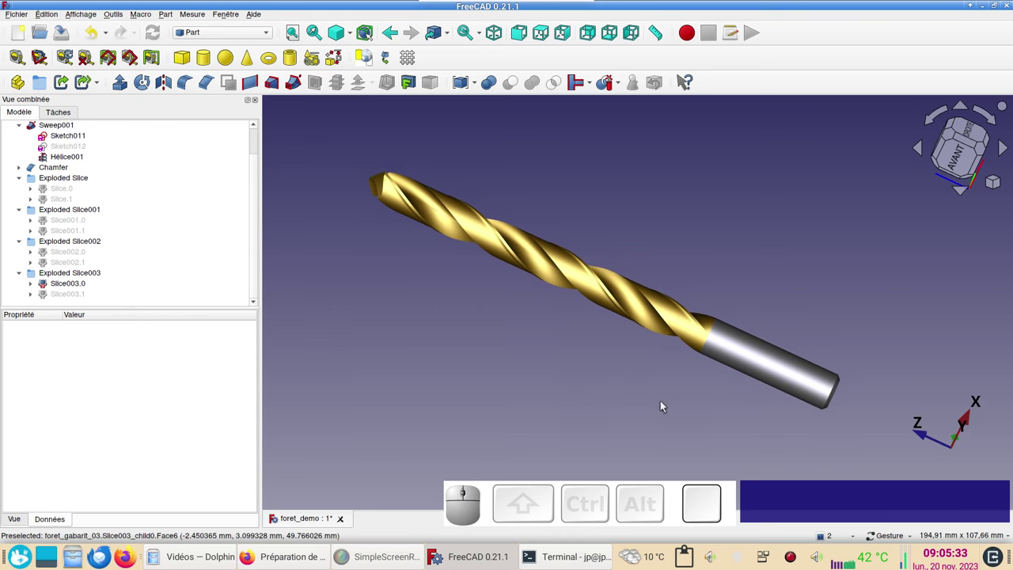
scroll(up, 3)
drag(682, 384, 695, 408)
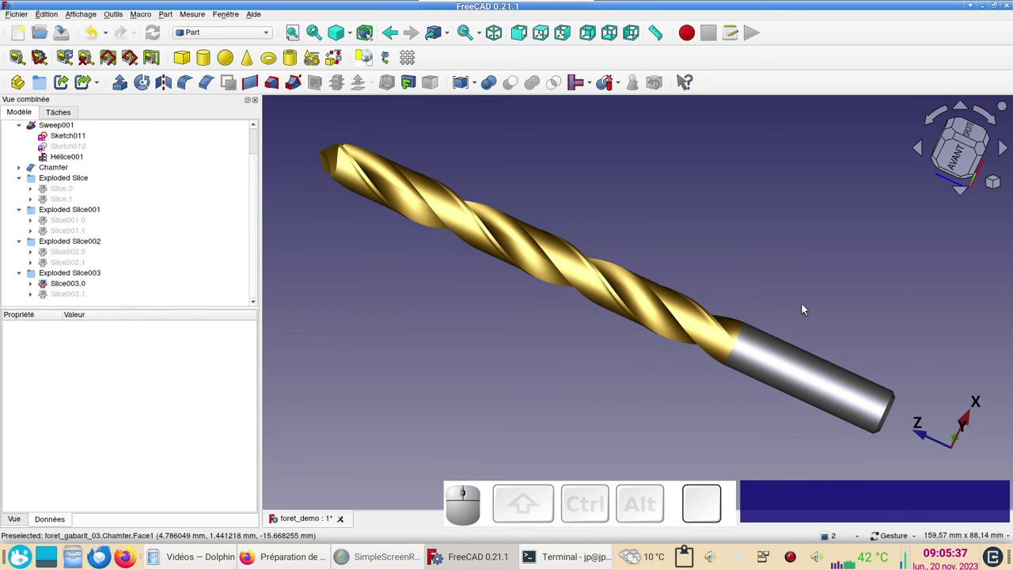